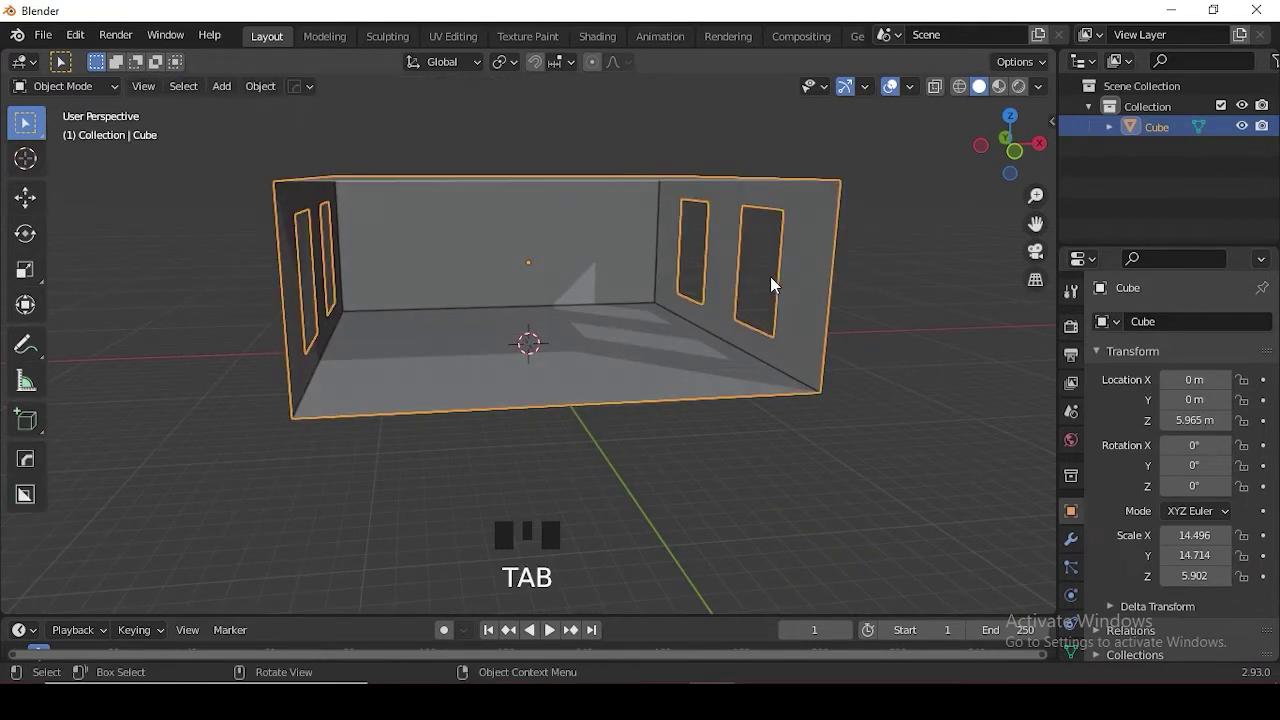
# - Give the room cube a Solidify modifier with about 0.02 m wall thickness
pyautogui.moveTo(766, 295); pyautogui.dragTo(758, 414)
pyautogui.scroll(-3)
pyautogui.moveTo(1045, 461); pyautogui.dragTo(896, 598)
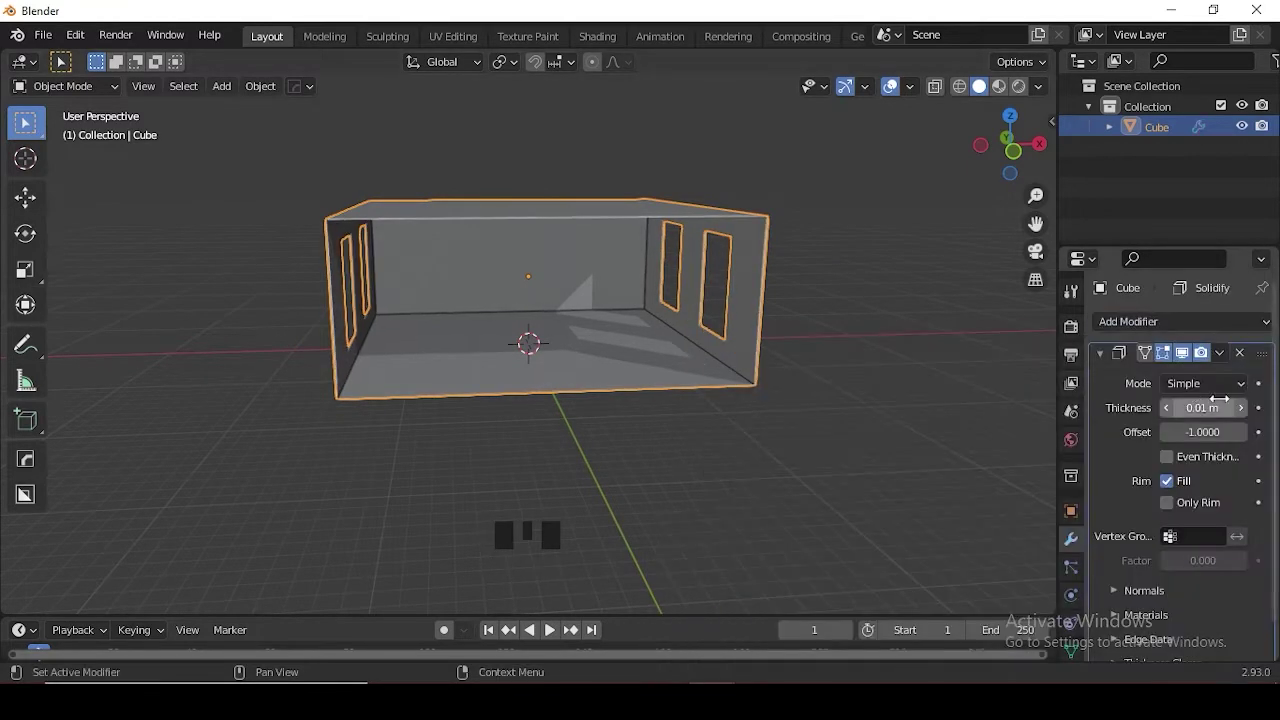
pyautogui.click(1244, 419)
pyautogui.moveTo(765, 417); pyautogui.dragTo(664, 390)
# - Switch to editing the room's mesh and move the view in close to the window wall
pyautogui.press('KP_1')
pyautogui.middleClick(702, 365)
pyautogui.scroll(3)
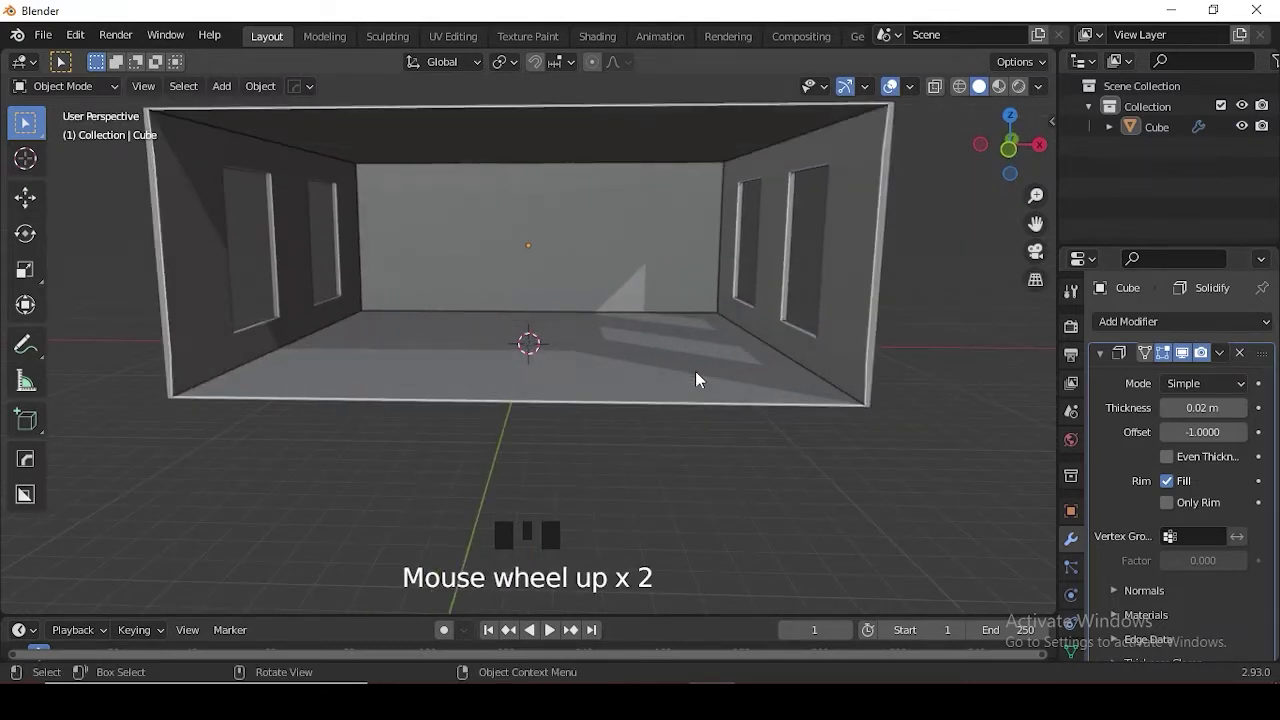
pyautogui.scroll(-3)
pyautogui.moveTo(657, 403); pyautogui.dragTo(629, 282)
pyautogui.press('shift+a')
pyautogui.middleClick(758, 308)
pyautogui.scroll(3)
pyautogui.moveTo(584, 337); pyautogui.dragTo(499, 284)
pyautogui.moveTo(731, 318); pyautogui.dragTo(558, 236)
pyautogui.click(558, 236)
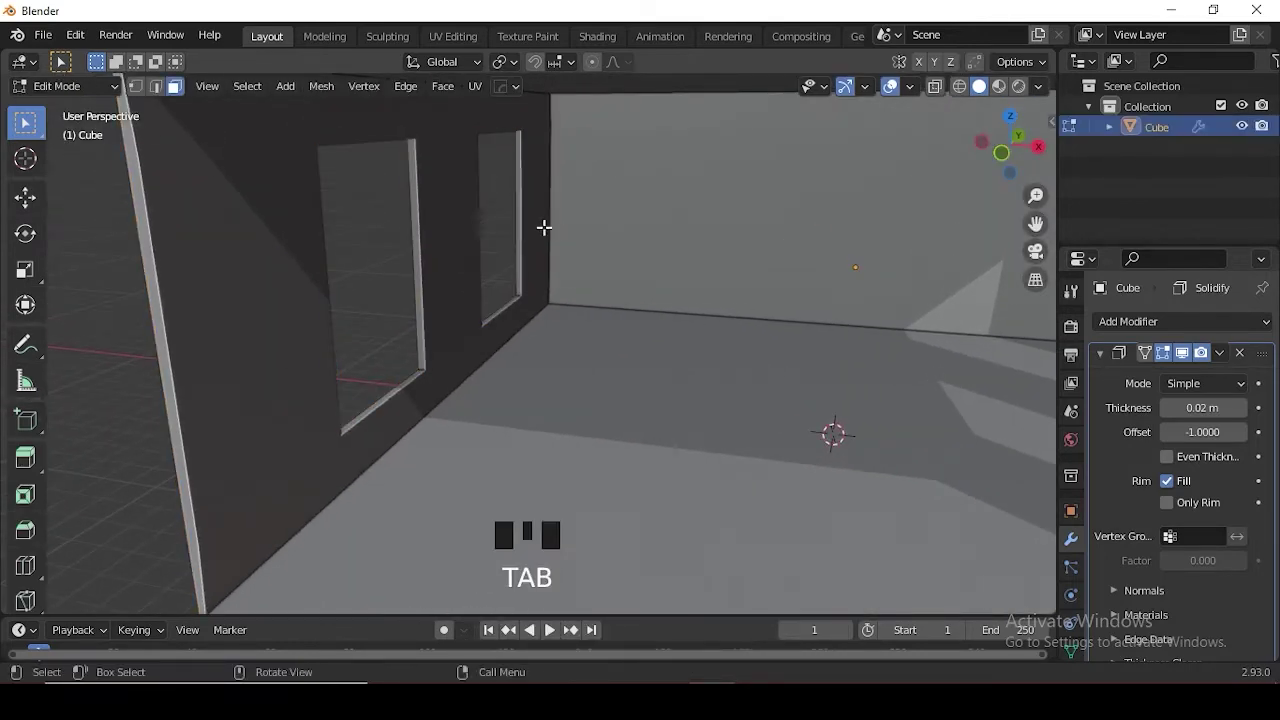
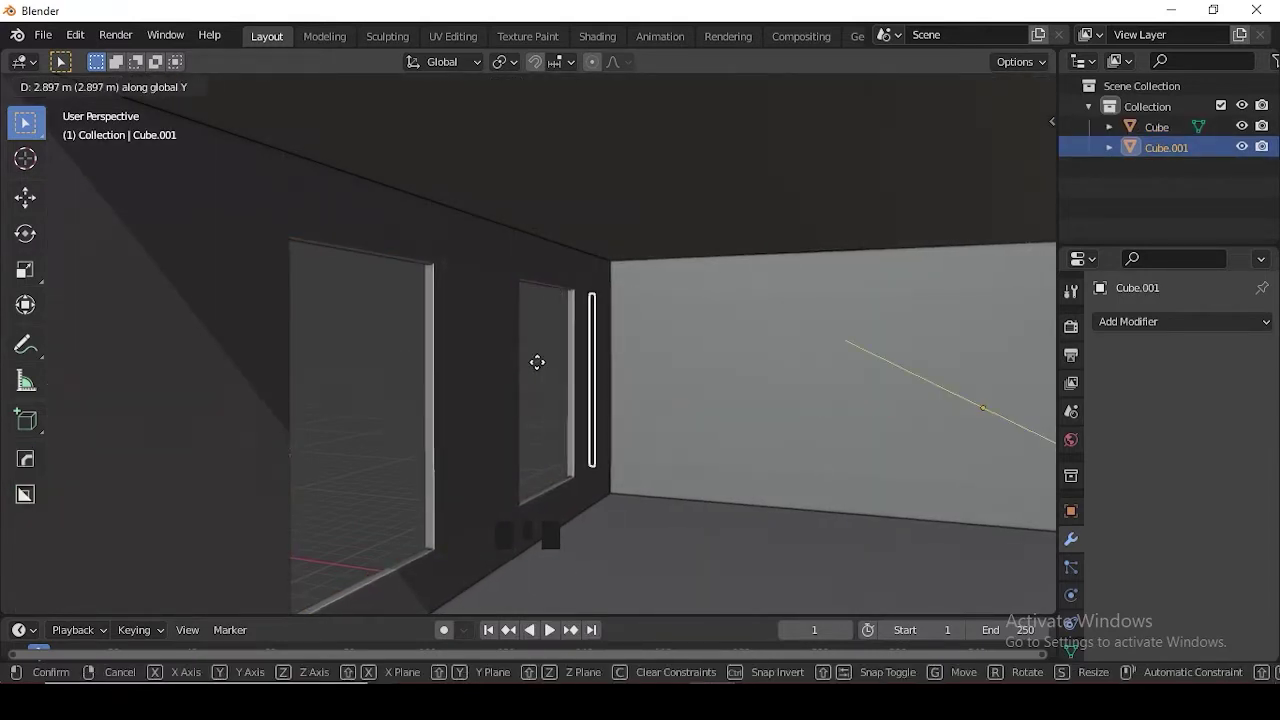
# - Center the thin vertical bar sideways inside the window opening from a side view
pyautogui.press('KP_3')
pyautogui.scroll(3)
pyautogui.scroll(-3)
pyautogui.moveTo(867, 360); pyautogui.dragTo(803, 404)
pyautogui.press('Tab')
pyautogui.press('a')
pyautogui.press('e')
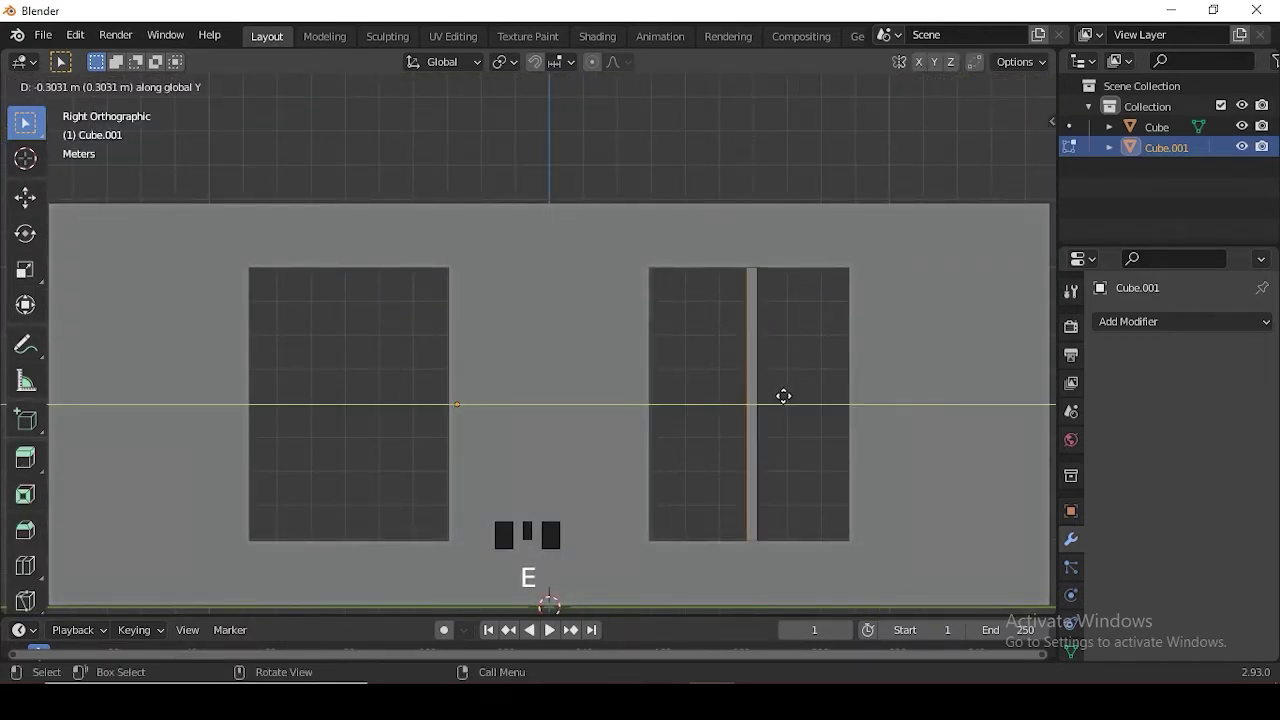
pyautogui.press('Tab')
# - Duplicate the bar, rotate it 90° and scale it to the window width as the horizontal bar
pyautogui.press('shift+d')
pyautogui.moveTo(750, 390); pyautogui.dragTo(813, 367)
pyautogui.press('r')
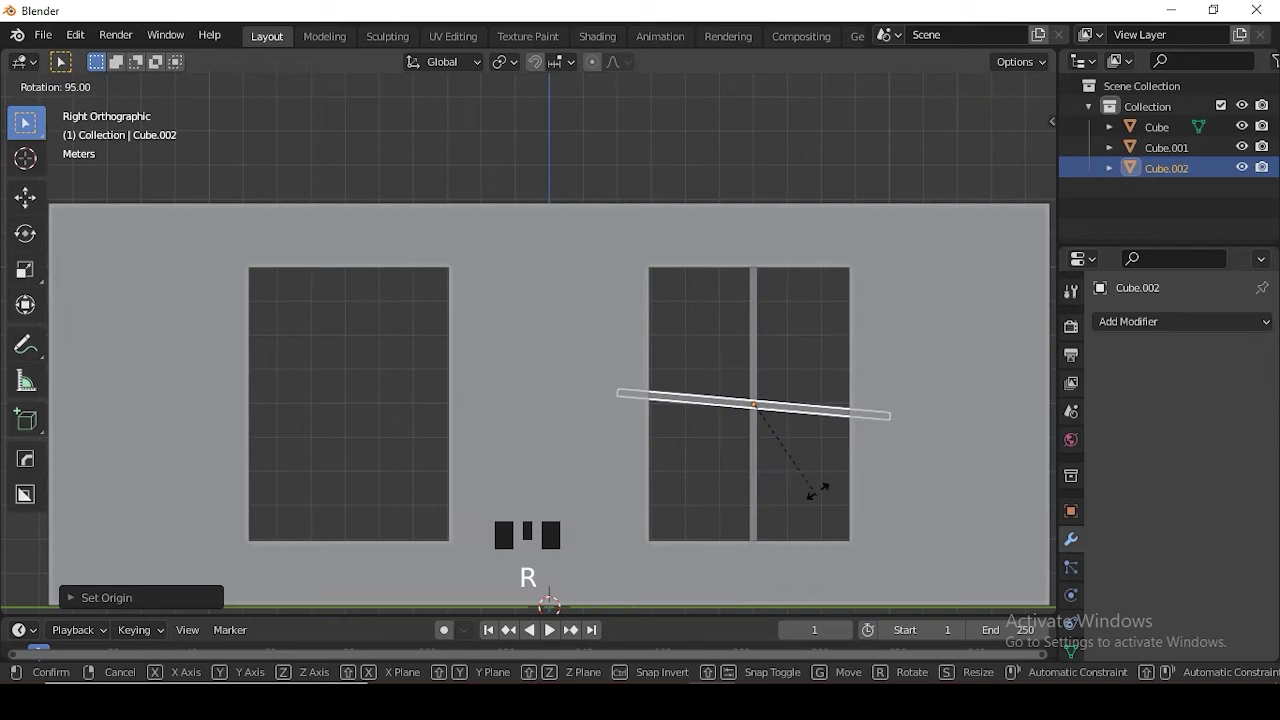
pyautogui.press('s')
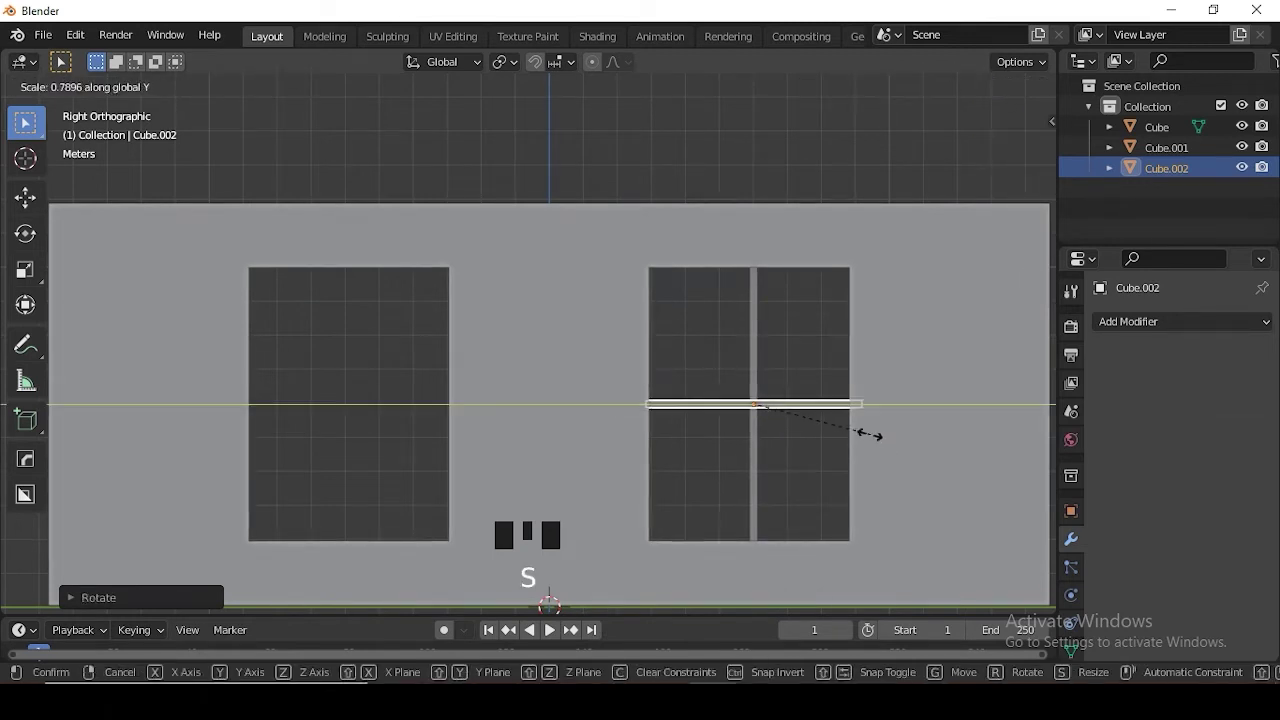
pyautogui.press('g')
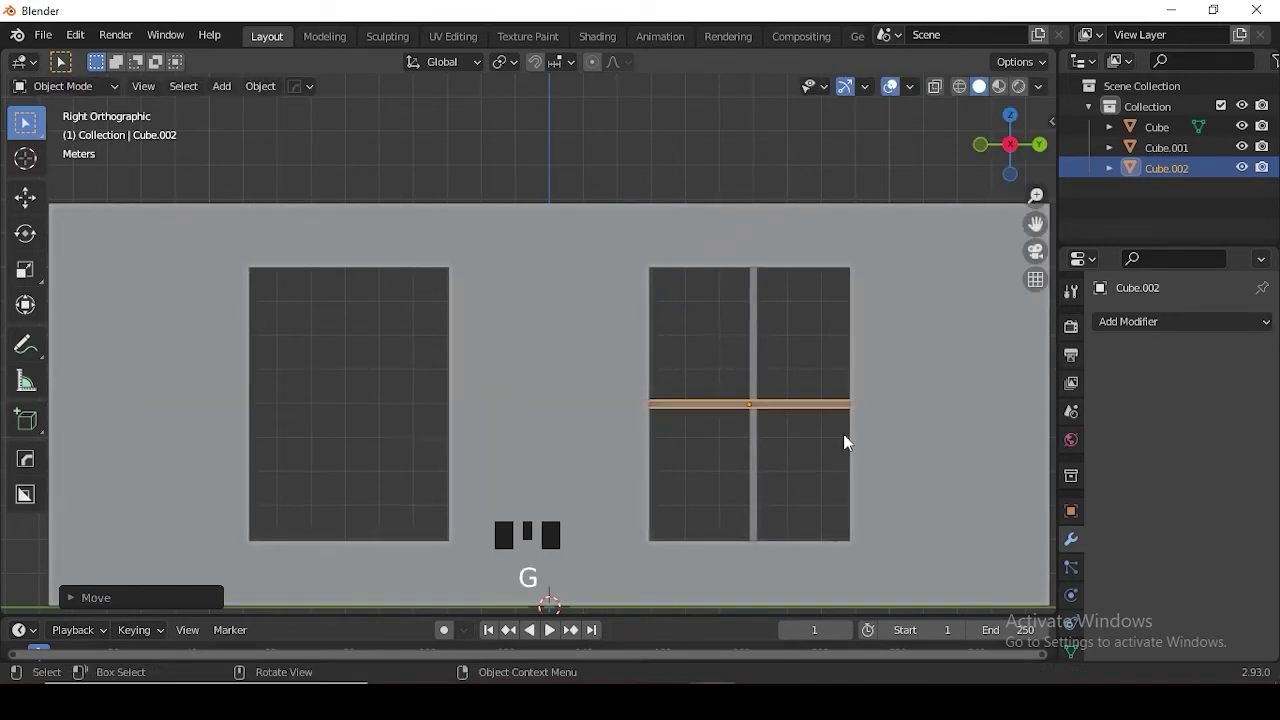
pyautogui.moveTo(831, 451); pyautogui.dragTo(811, 452)
# - Face the window wall straight on in orthographic view and adjust the existing bar's scale
pyautogui.middleClick(808, 475)
pyautogui.press('KP_3')
pyautogui.moveTo(509, 479); pyautogui.dragTo(619, 321)
pyautogui.click(619, 321)
pyautogui.moveTo(613, 407); pyautogui.dragTo(592, 412)
pyautogui.press('ctrl+KP_3')
pyautogui.scroll(3)
pyautogui.moveTo(581, 439); pyautogui.dragTo(592, 442)
pyautogui.press('s')
pyautogui.scroll(-3)
pyautogui.moveTo(645, 420); pyautogui.dragTo(863, 383)
pyautogui.click(863, 383)
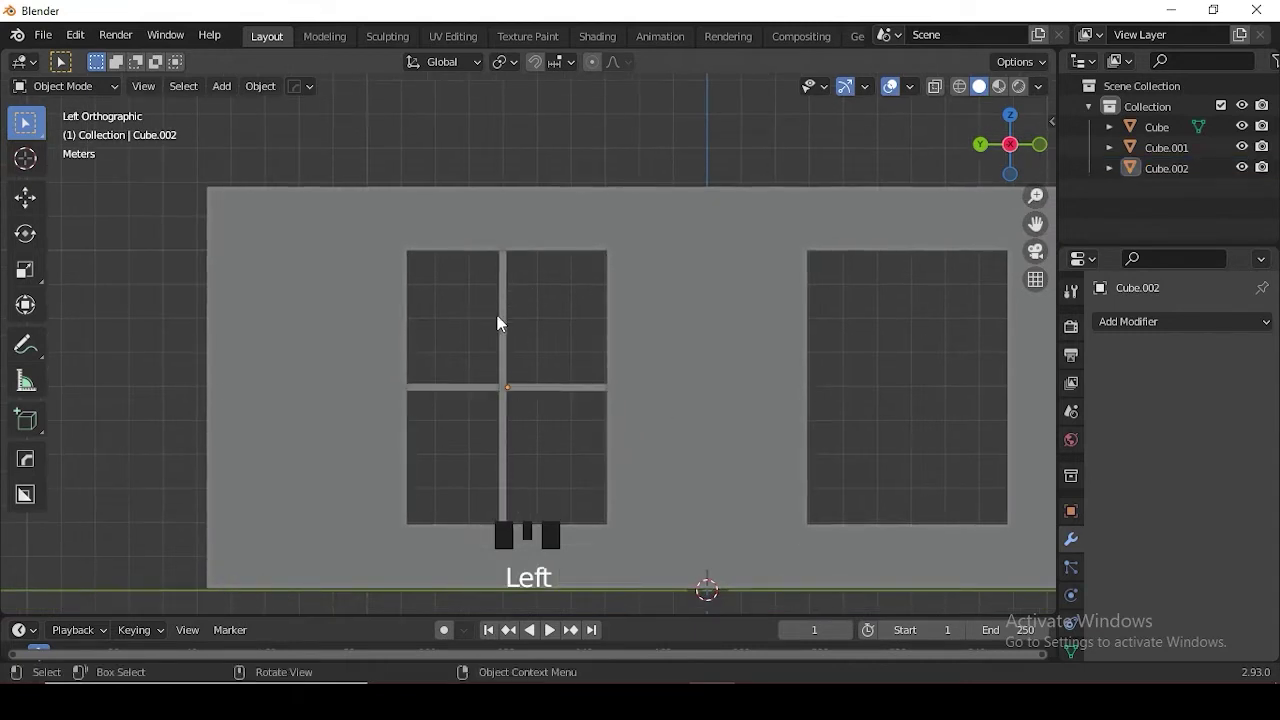
# - Duplicate the vertical bar along one axis and scale it to split the upper pane
pyautogui.click(511, 326)
pyautogui.press('shift+d')
pyautogui.press('s')
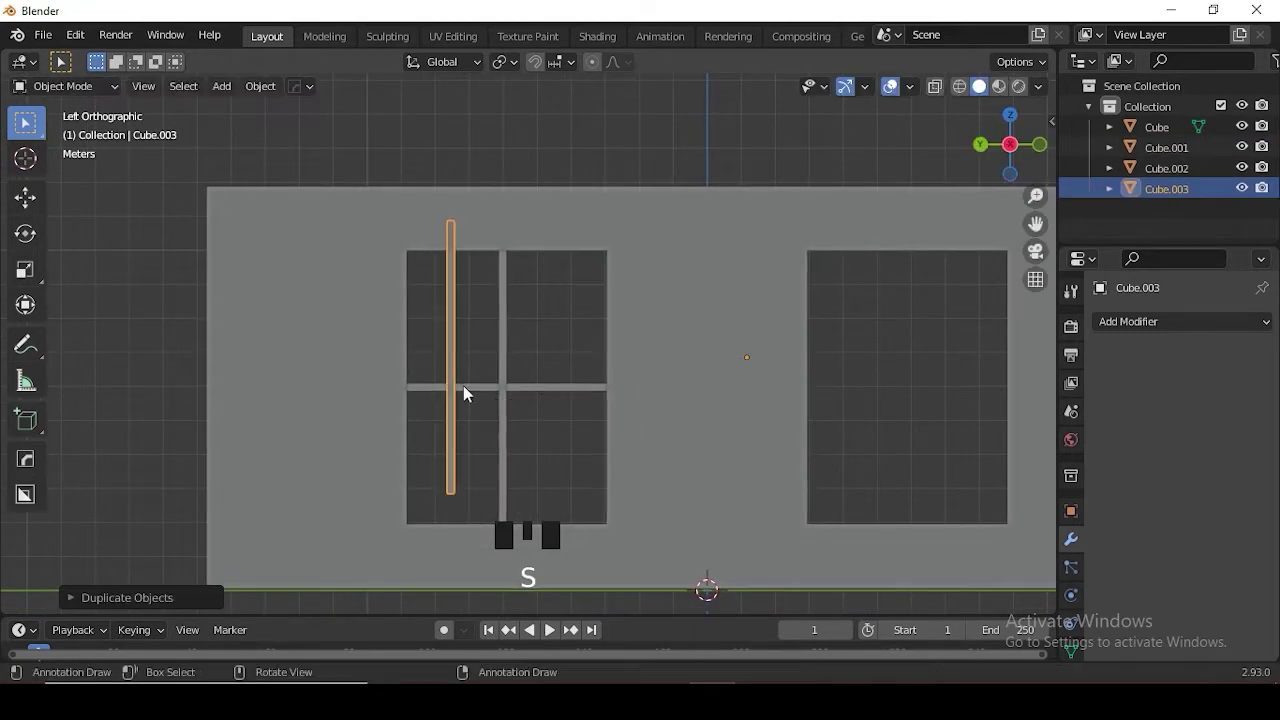
pyautogui.press('.')
pyautogui.moveTo(493, 357); pyautogui.dragTo(480, 506)
pyautogui.press('s')
pyautogui.press('s')
pyautogui.press('g')
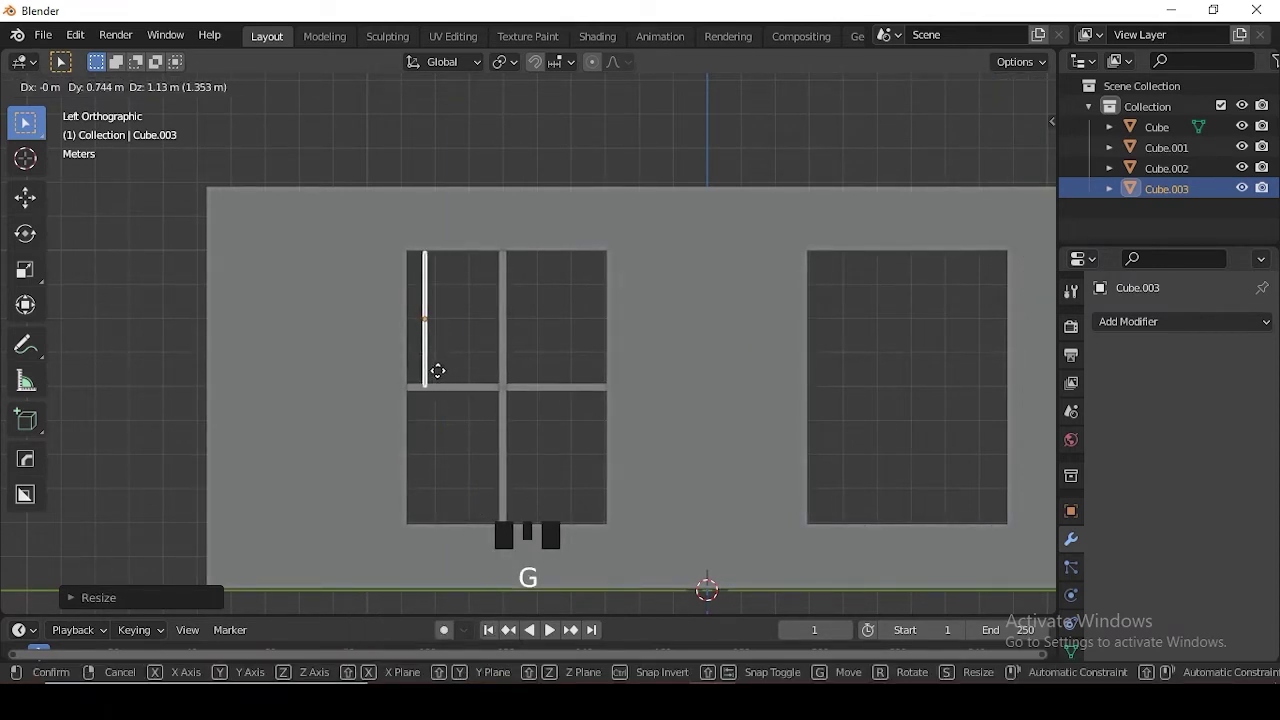
pyautogui.press('s')
# - Copy the selected bars along one axis to fill the next pane with strips
pyautogui.scroll(3)
pyautogui.moveTo(620, 419); pyautogui.dragTo(665, 425)
pyautogui.scroll(3)
pyautogui.moveTo(651, 424); pyautogui.dragTo(602, 447)
pyautogui.click(589, 436)
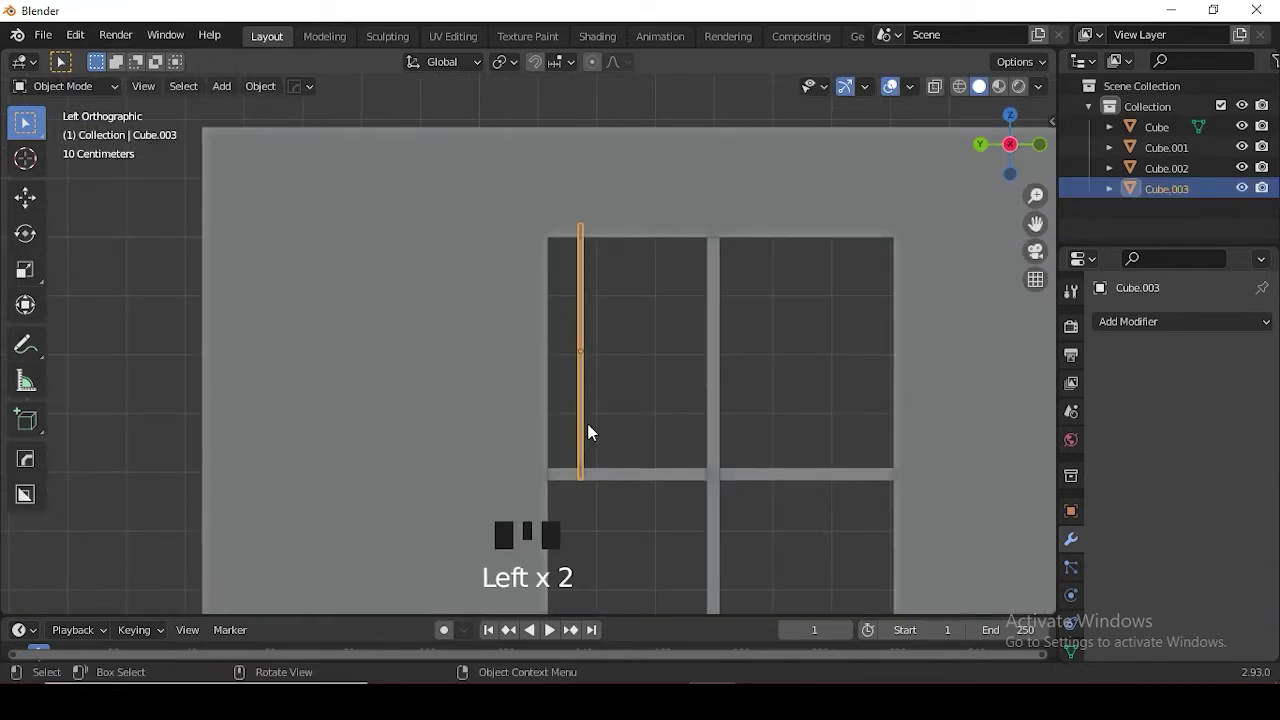
pyautogui.press('g')
pyautogui.press('shift+d')
pyautogui.click(601, 389)
# - Duplicate the bar set again and move the copies down into the lower panes
pyautogui.press('shift+d')
pyautogui.scroll(-3)
pyautogui.moveTo(808, 399); pyautogui.dragTo(721, 401)
pyautogui.press('shift+d')
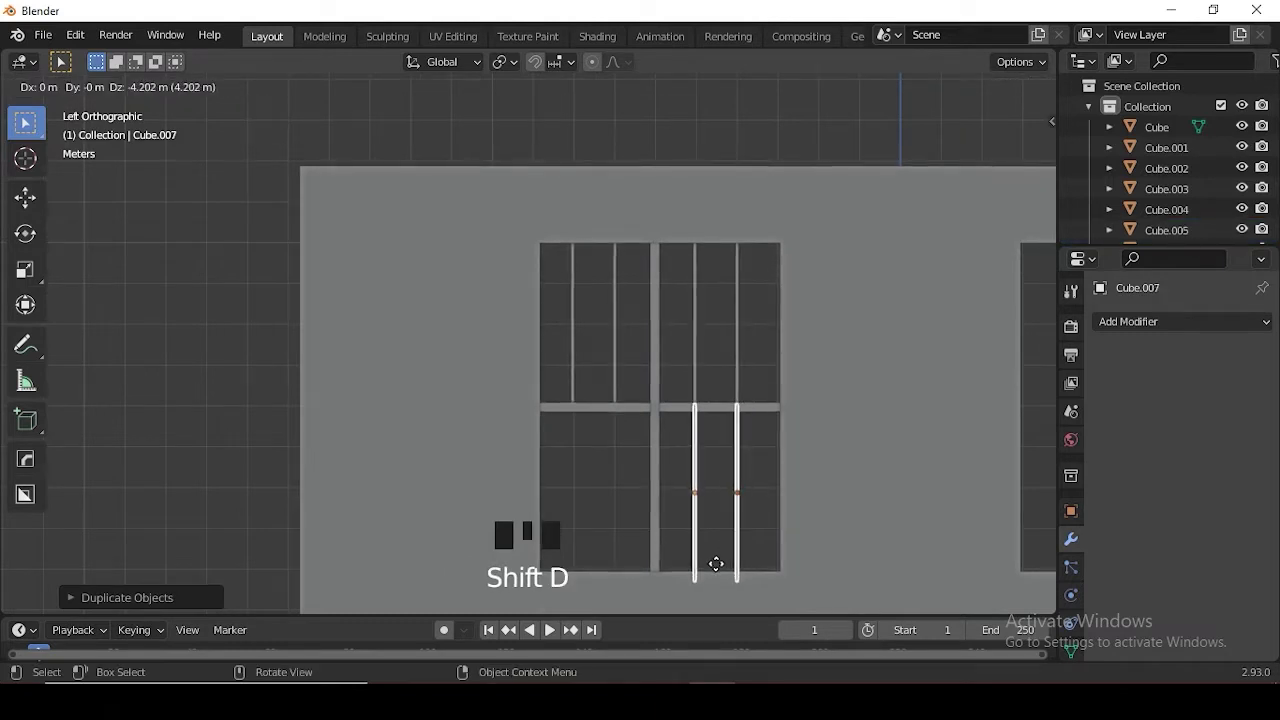
pyautogui.press('shift+d')
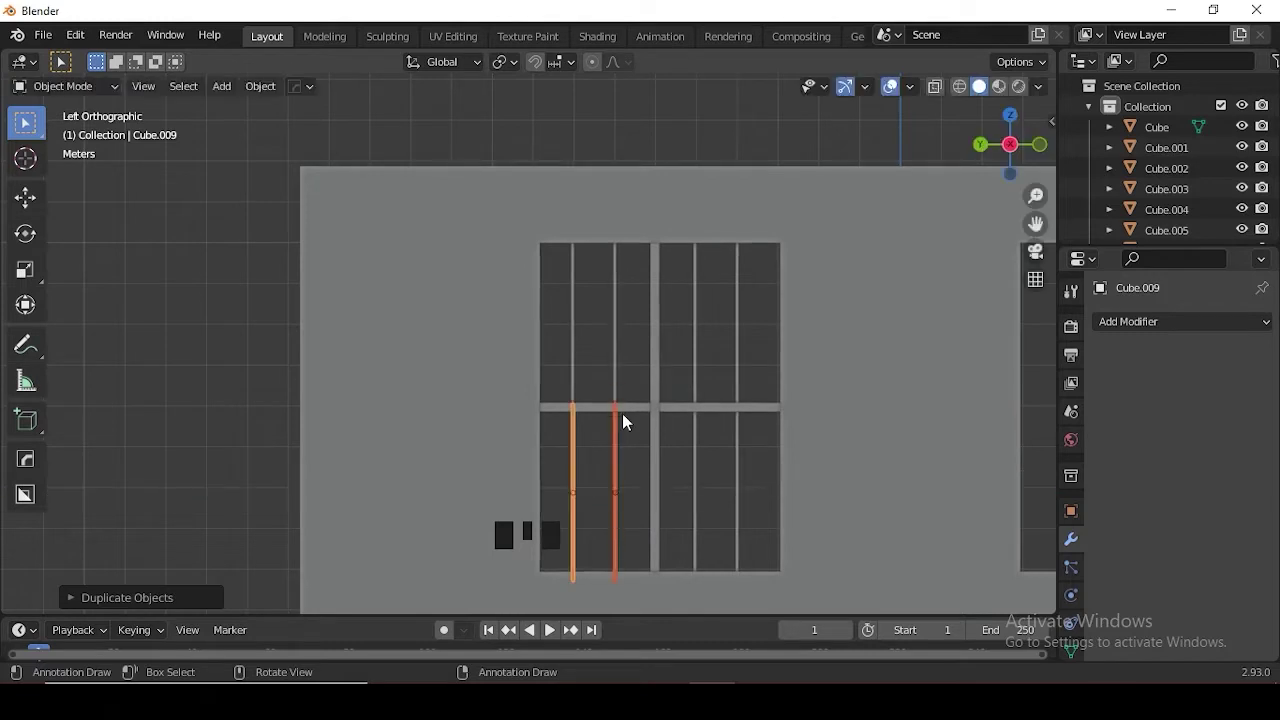
# - Make a horizontal crosspiece from a copied bar, stretch it across the window and copy more upward
pyautogui.press('shift+d')
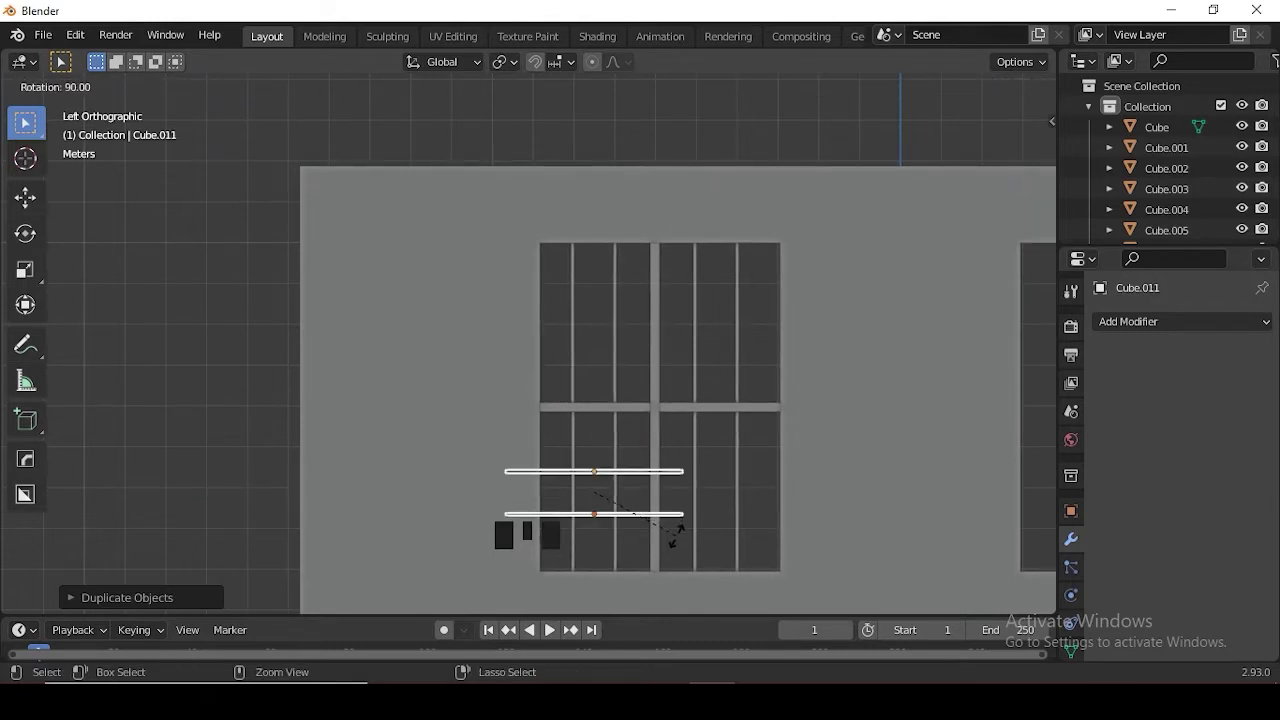
pyautogui.press('s')
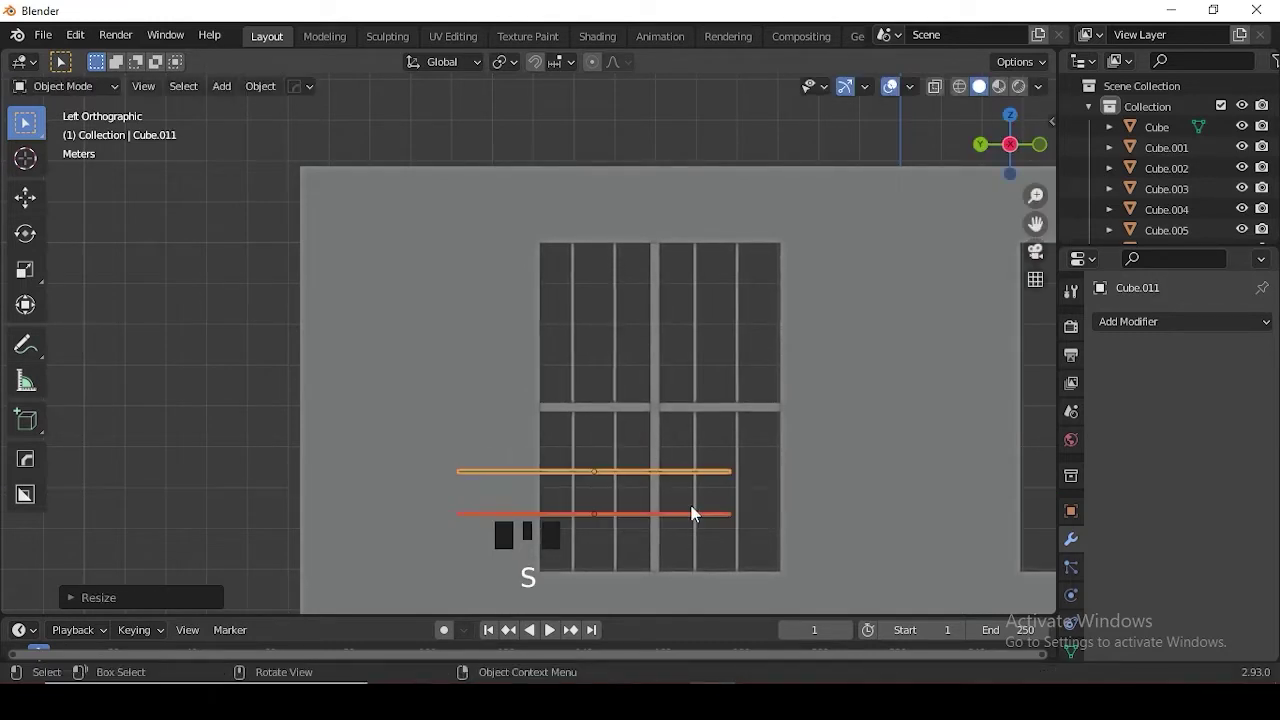
pyautogui.press('g')
pyautogui.press('s')
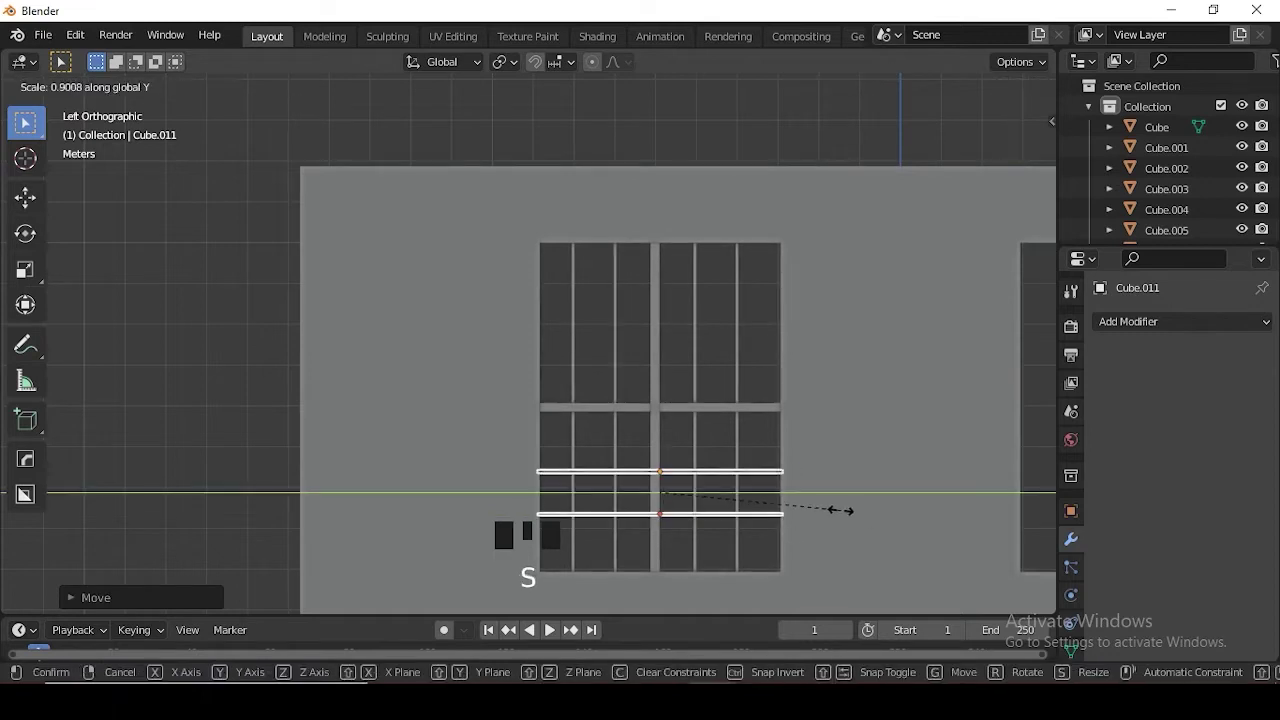
pyautogui.press('shift+d')
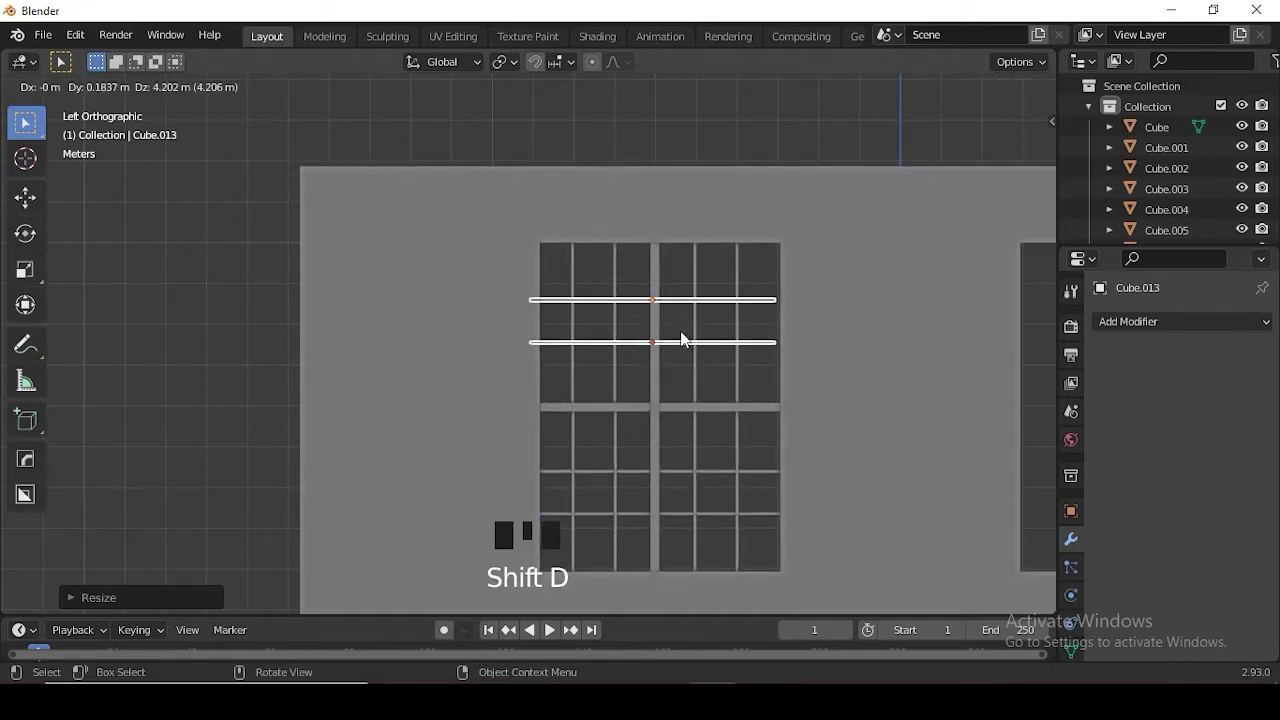
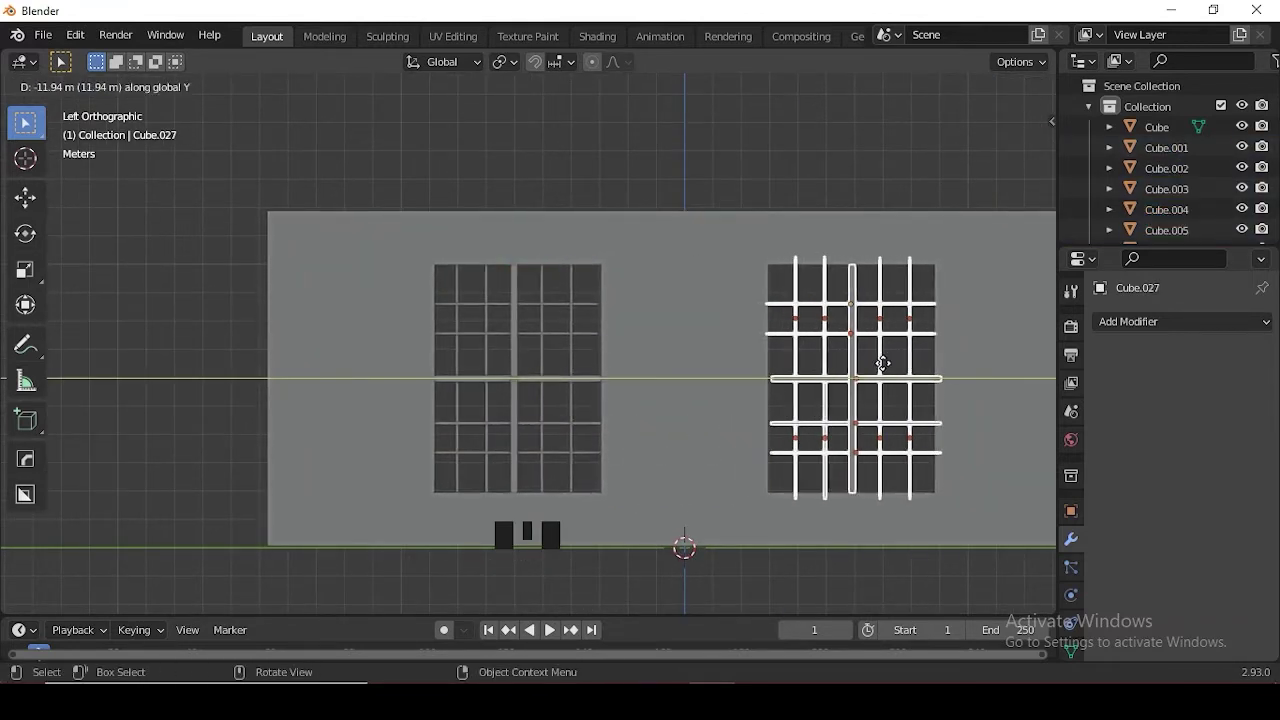
# - Slide the copied bar grid into place in the second window
pyautogui.scroll(3)
pyautogui.moveTo(568, 374); pyautogui.dragTo(681, 373)
pyautogui.press('g')
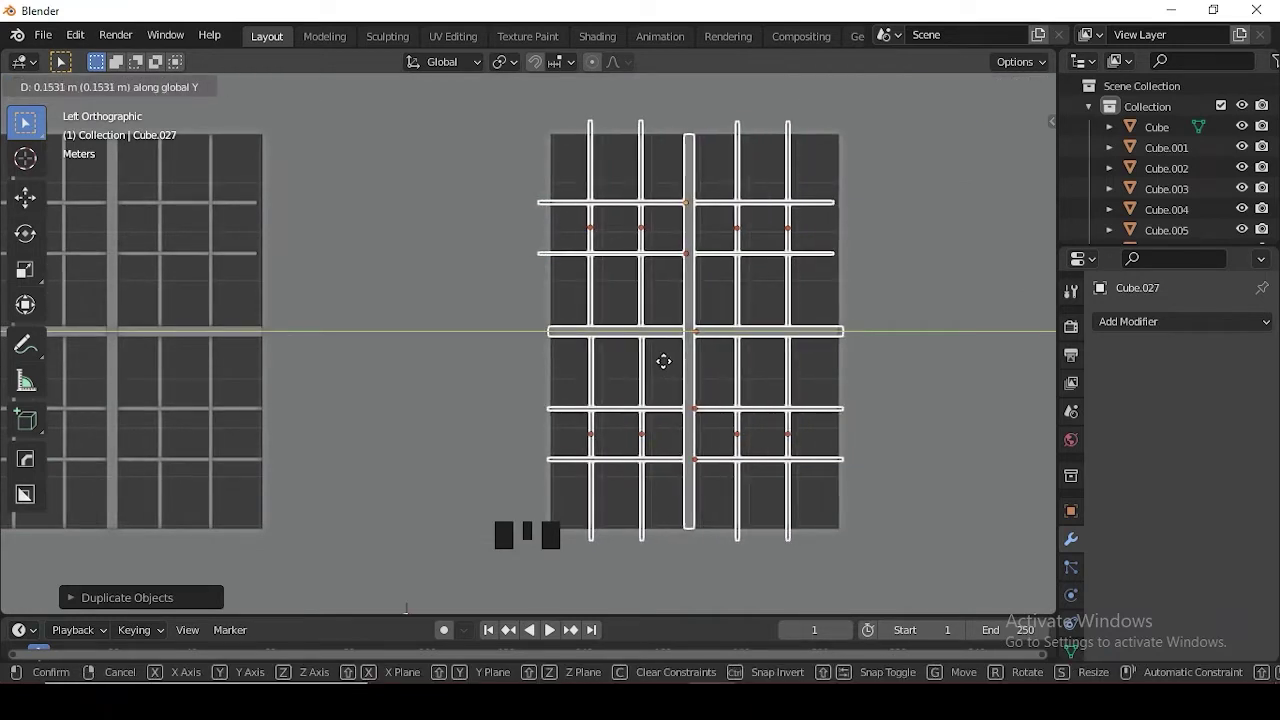
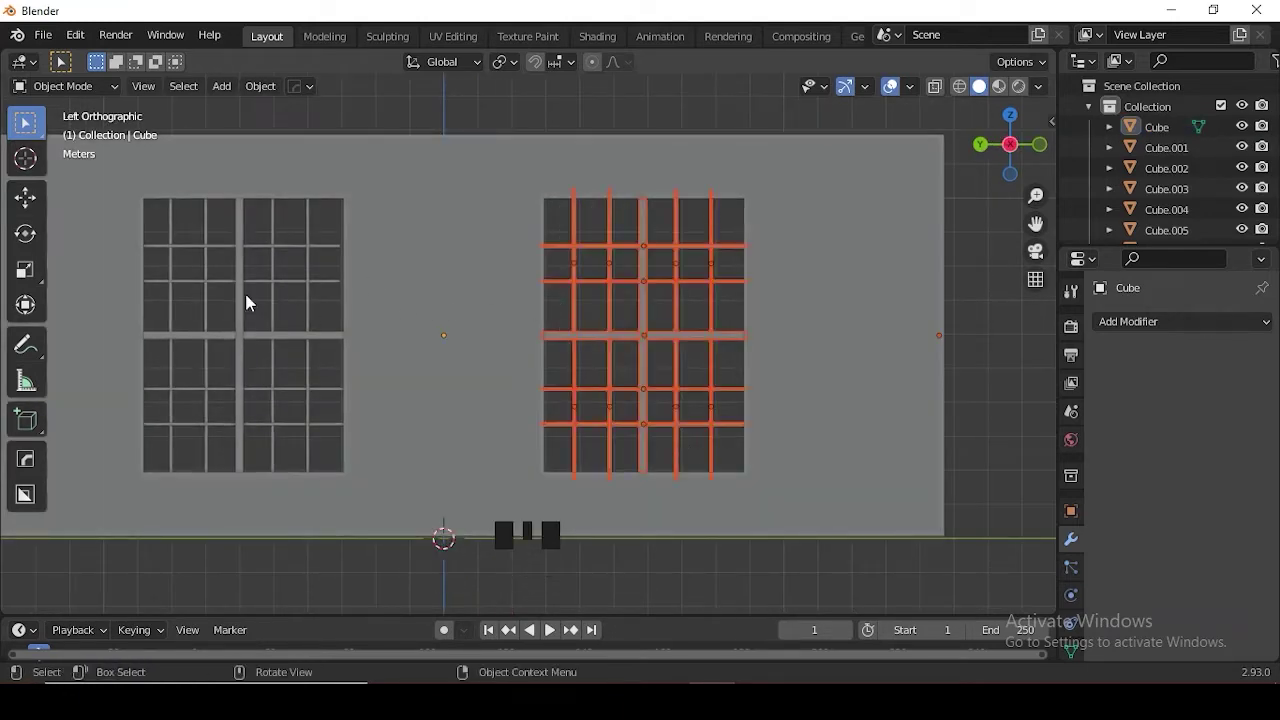
# - Box-select all window bars, duplicate them and move the copy along X onto the opposite wall
pyautogui.moveTo(191, 294); pyautogui.dragTo(211, 340)
pyautogui.scroll(-3)
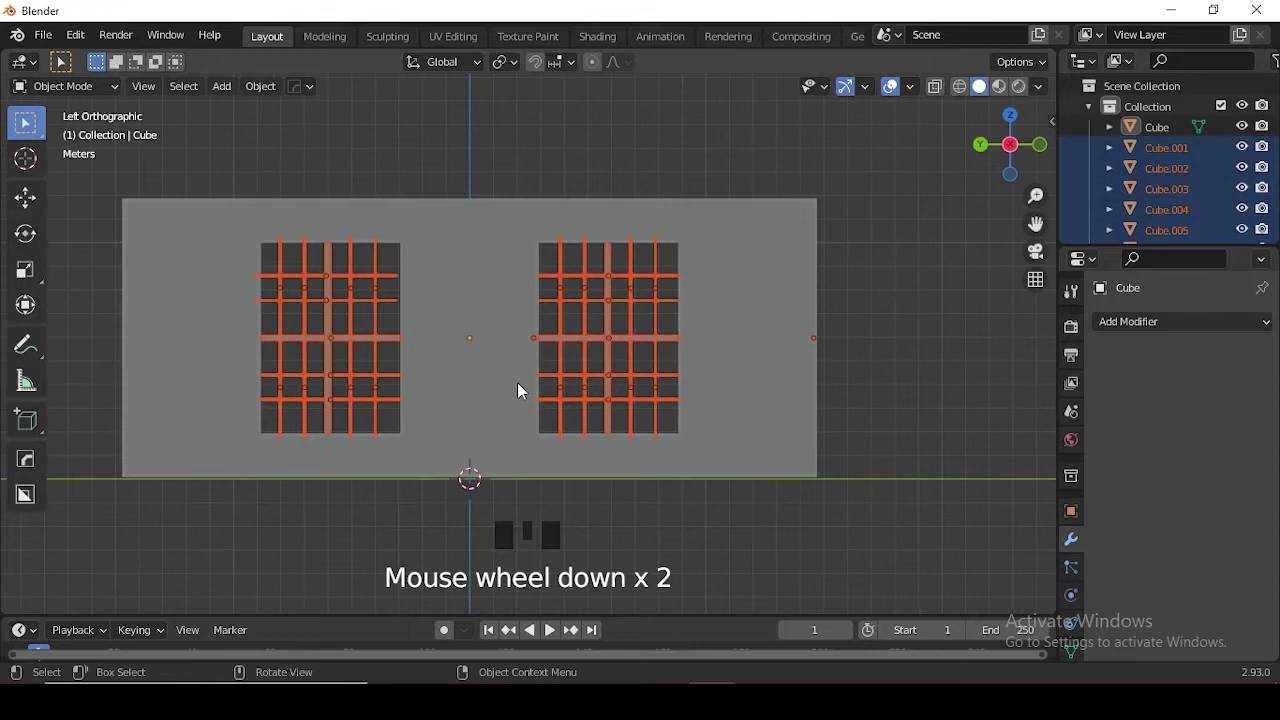
pyautogui.press('KP_3')
pyautogui.press('KP_7')
pyautogui.scroll(-3)
pyautogui.middleClick(564, 370)
pyautogui.press('shift+z')
pyautogui.press('shift+d')
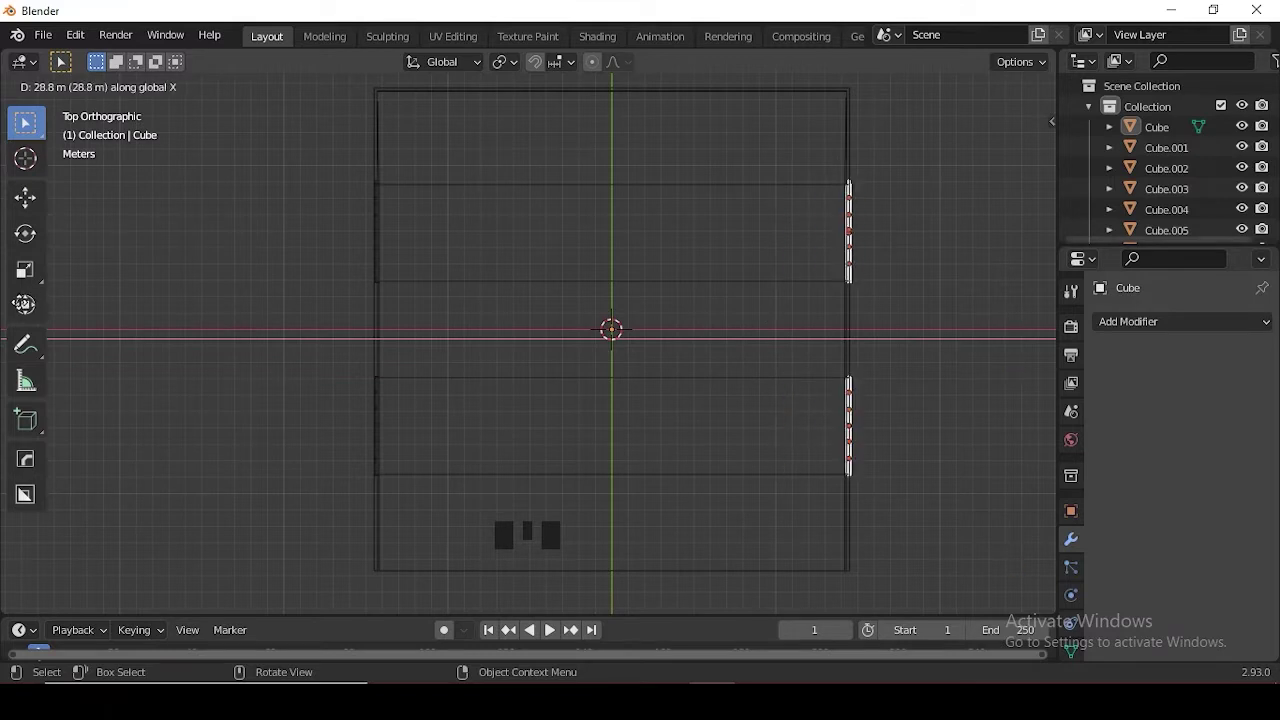
pyautogui.press('KP_3')
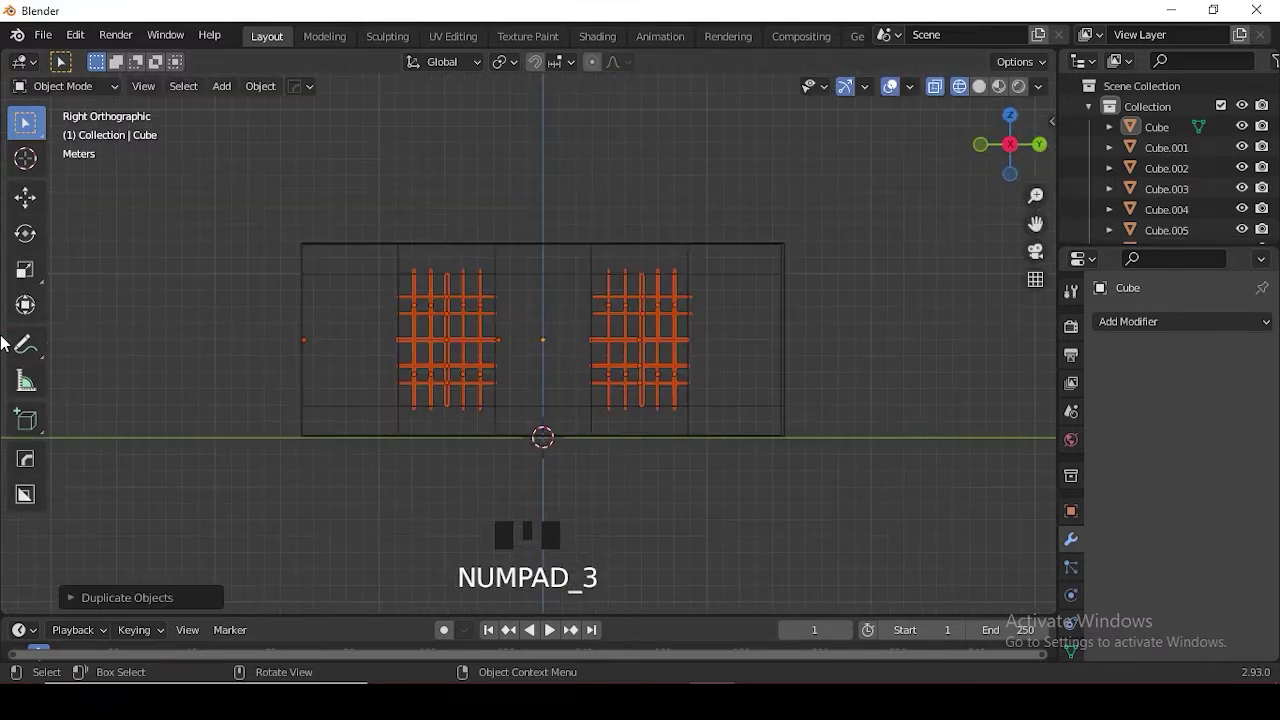
# - Check the opposite wall and top view, then bring up the Add menu for a pillar mesh
pyautogui.press('shift+z')
pyautogui.scroll(3)
pyautogui.click(649, 151)
pyautogui.middleClick(526, 280)
pyautogui.scroll(-3)
pyautogui.moveTo(600, 376); pyautogui.dragTo(595, 365)
pyautogui.press('KP_7')
pyautogui.scroll(-3)
pyautogui.press('shift+z')
pyautogui.press('shift+a')
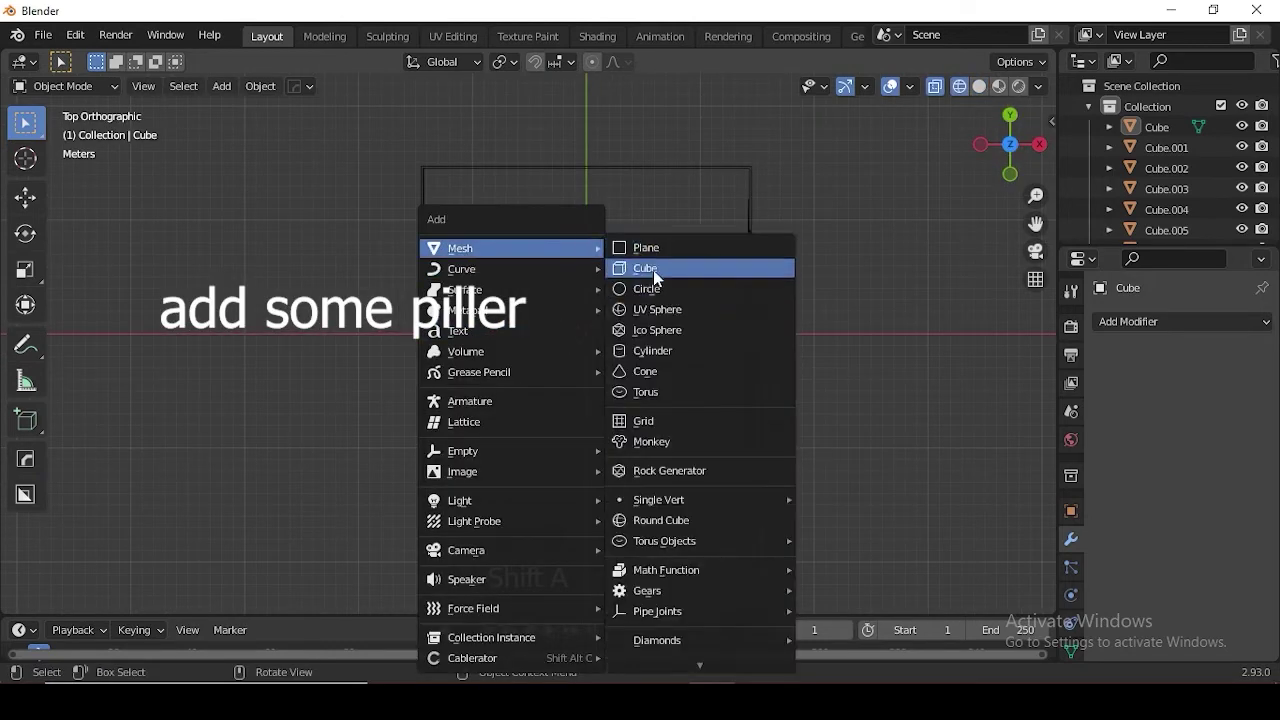
# - Add a cube, scale it into a pillar and move it into the room corner
pyautogui.press('KP_1')
pyautogui.press('s')
pyautogui.press('g')
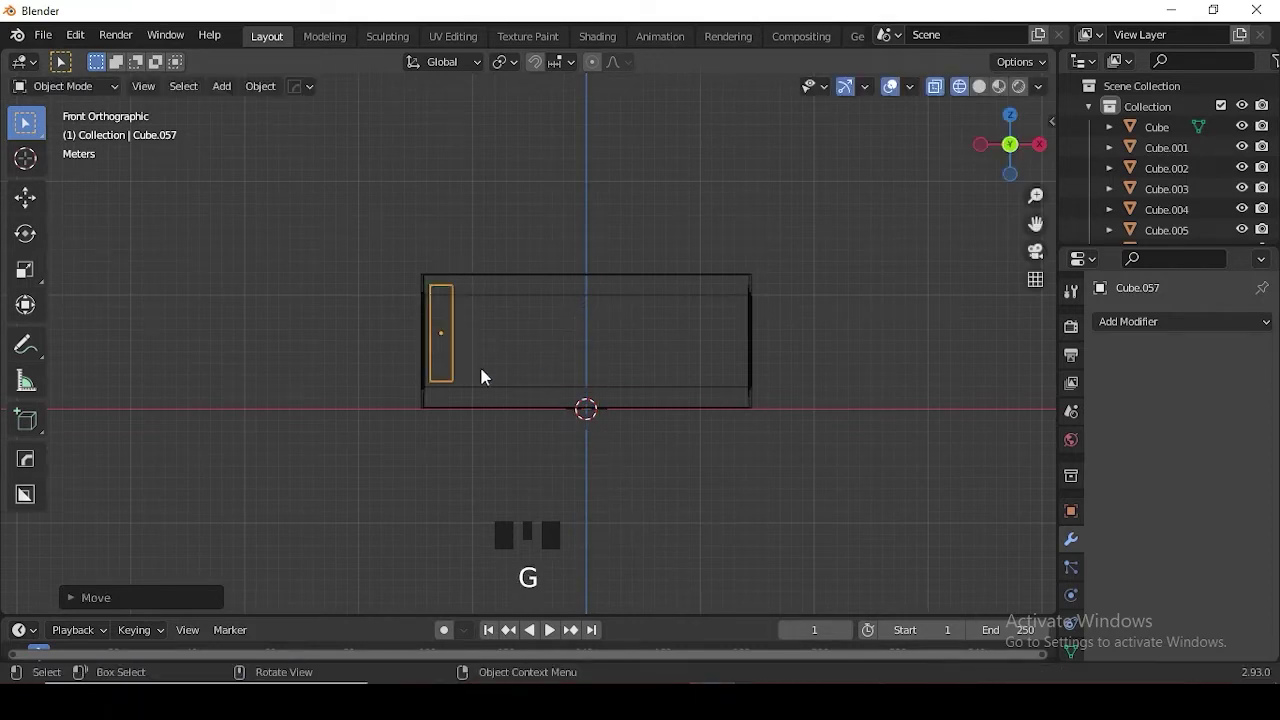
pyautogui.press('s')
pyautogui.press('shift+z')
pyautogui.moveTo(661, 381); pyautogui.dragTo(619, 401)
# - Resize the pillar, raise it to floor level and widen it
pyautogui.press('KP_7')
pyautogui.scroll(3)
pyautogui.moveTo(572, 364); pyautogui.dragTo(512, 395)
pyautogui.press('d')
pyautogui.press('g')
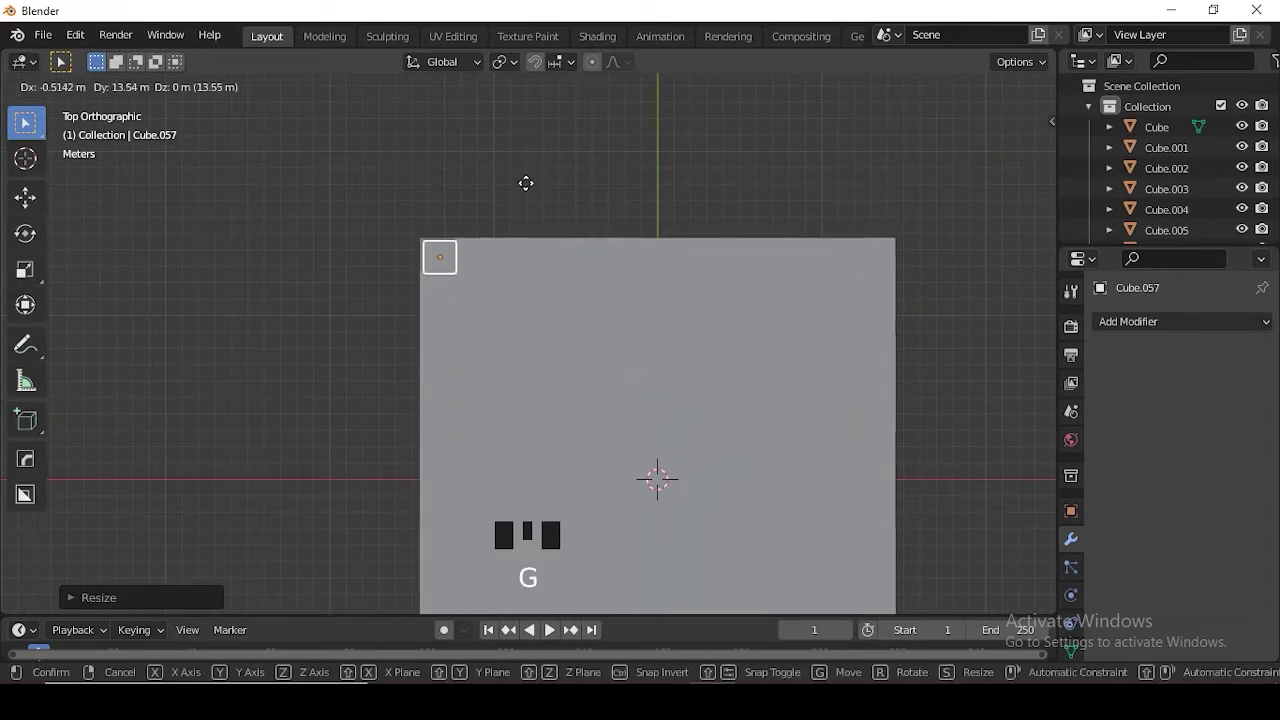
pyautogui.press('KP_1')
pyautogui.moveTo(618, 424); pyautogui.dragTo(569, 384)
pyautogui.scroll(3)
pyautogui.press('g')
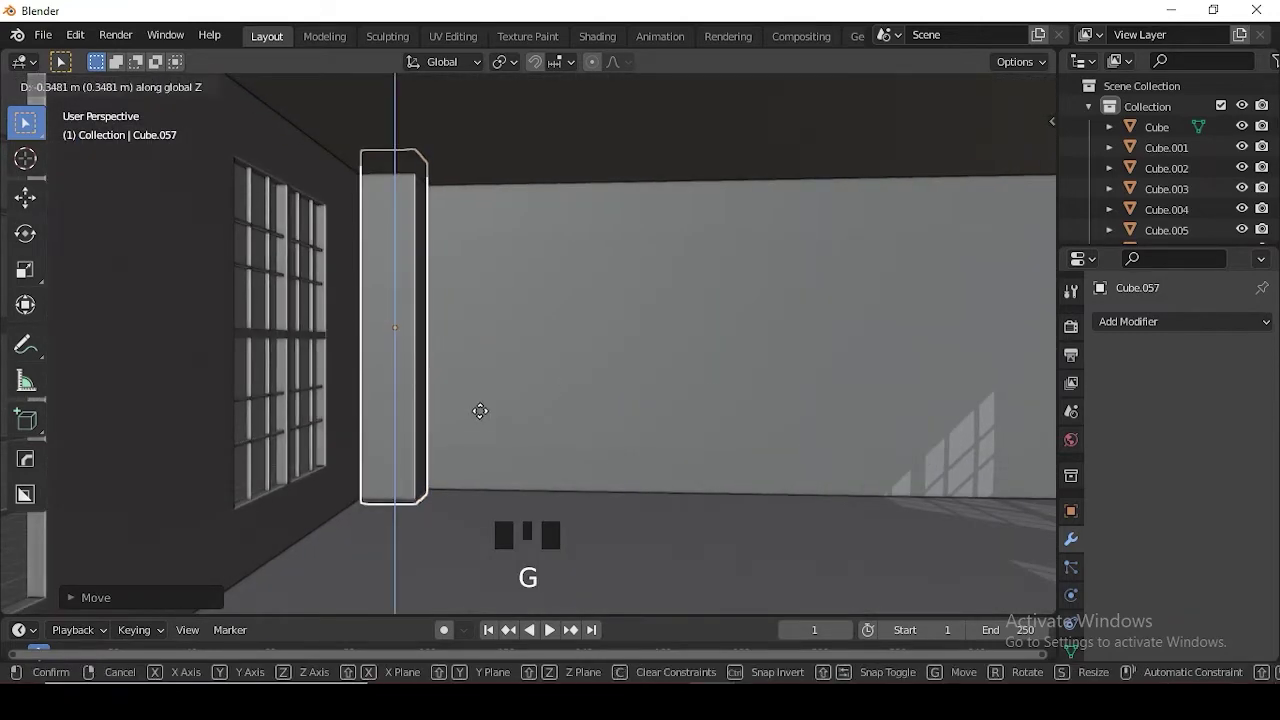
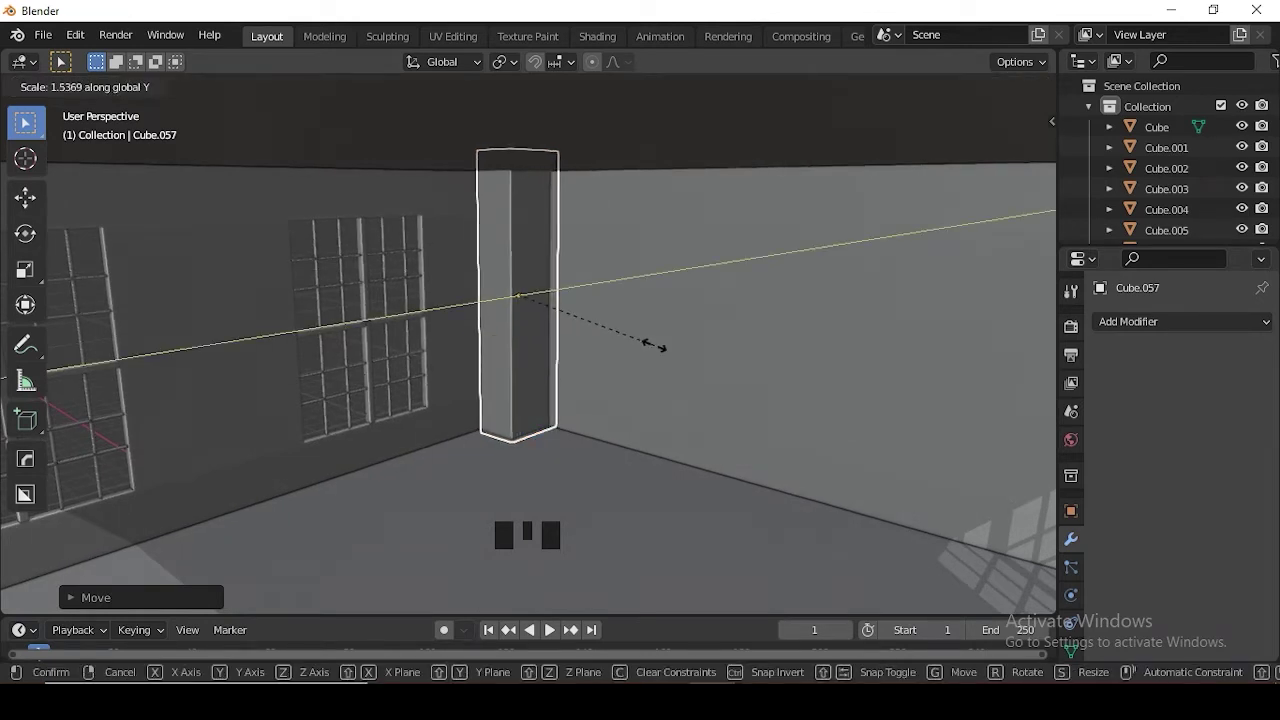
pyautogui.press('g')
# - Duplicate the pillar, slide the copy along the wall and leave the isolated local view
pyautogui.press('KP_7')
pyautogui.scroll(-3)
pyautogui.moveTo(512, 263); pyautogui.dragTo(538, 295)
pyautogui.press('shift+z')
pyautogui.press('shift+d')
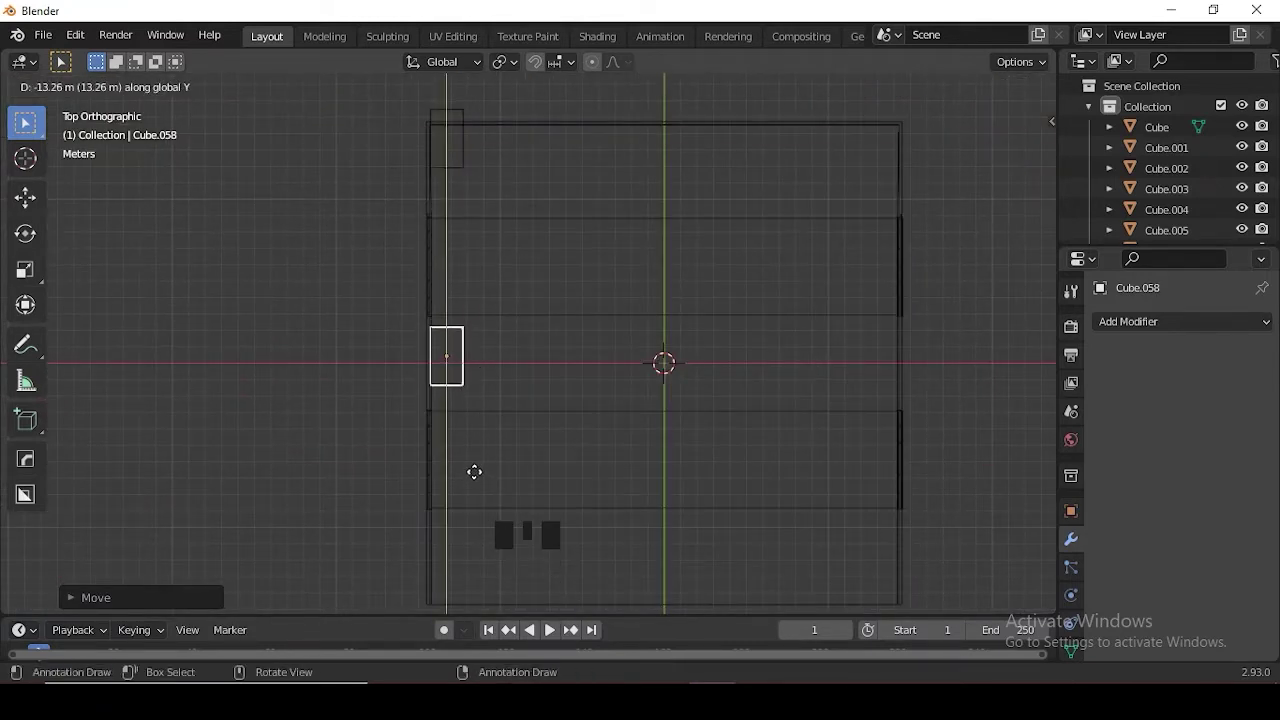
pyautogui.press('KP_1')
pyautogui.press('shift+z')
pyautogui.press('KP_Divide')
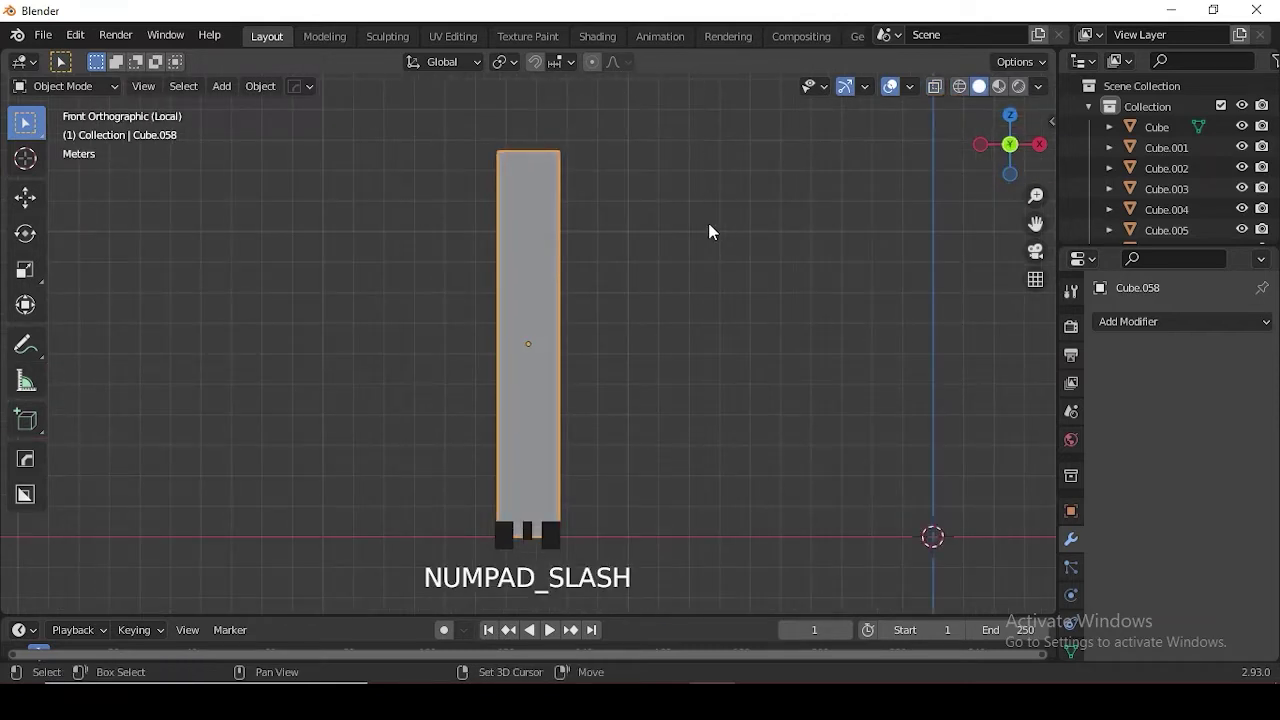
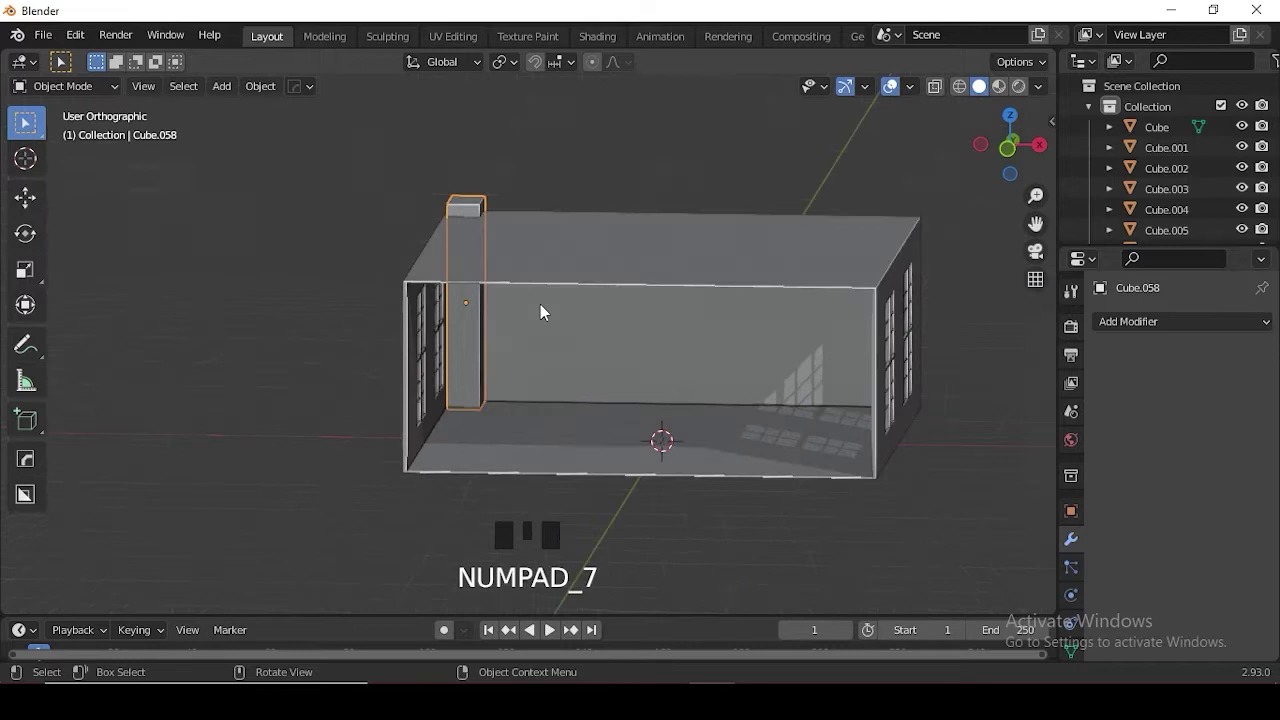
# - From top view, place repeated pillar copies at intervals along the side wall
pyautogui.press('shift+z')
pyautogui.click(446, 158)
pyautogui.moveTo(456, 147); pyautogui.dragTo(475, 164)
pyautogui.press('shift+d')
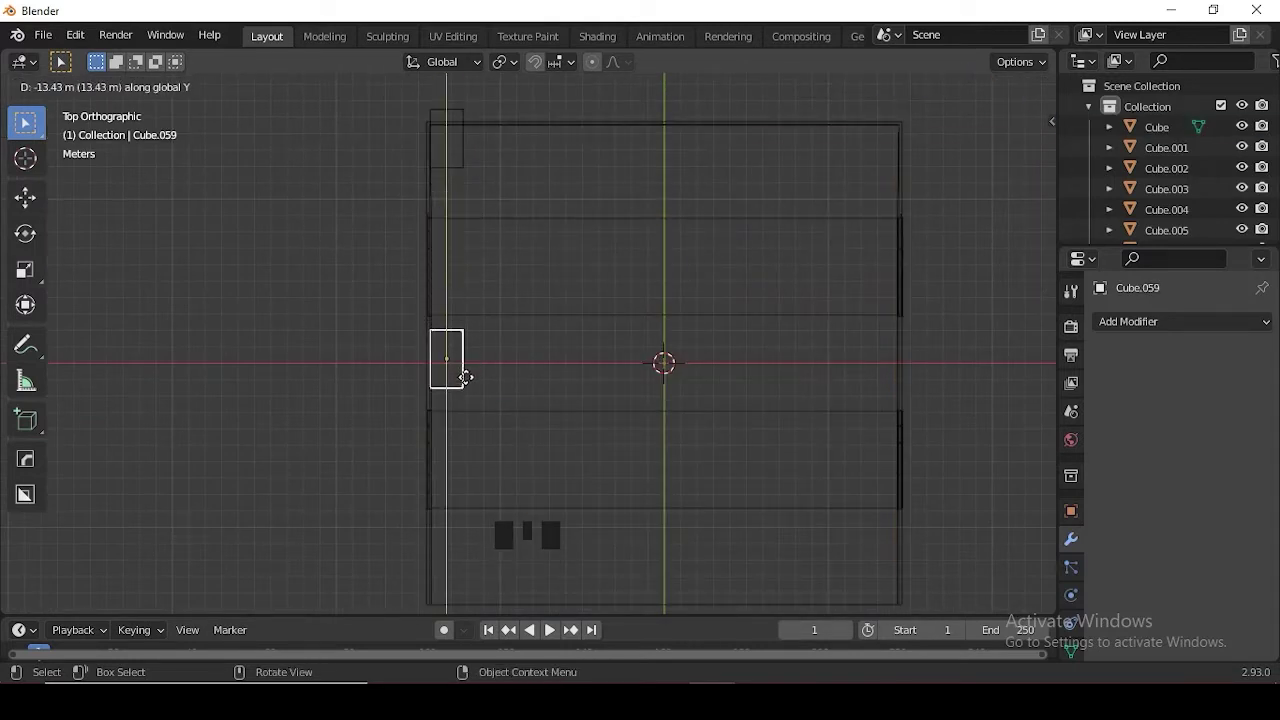
pyautogui.scroll(-3)
pyautogui.press('shift+d')
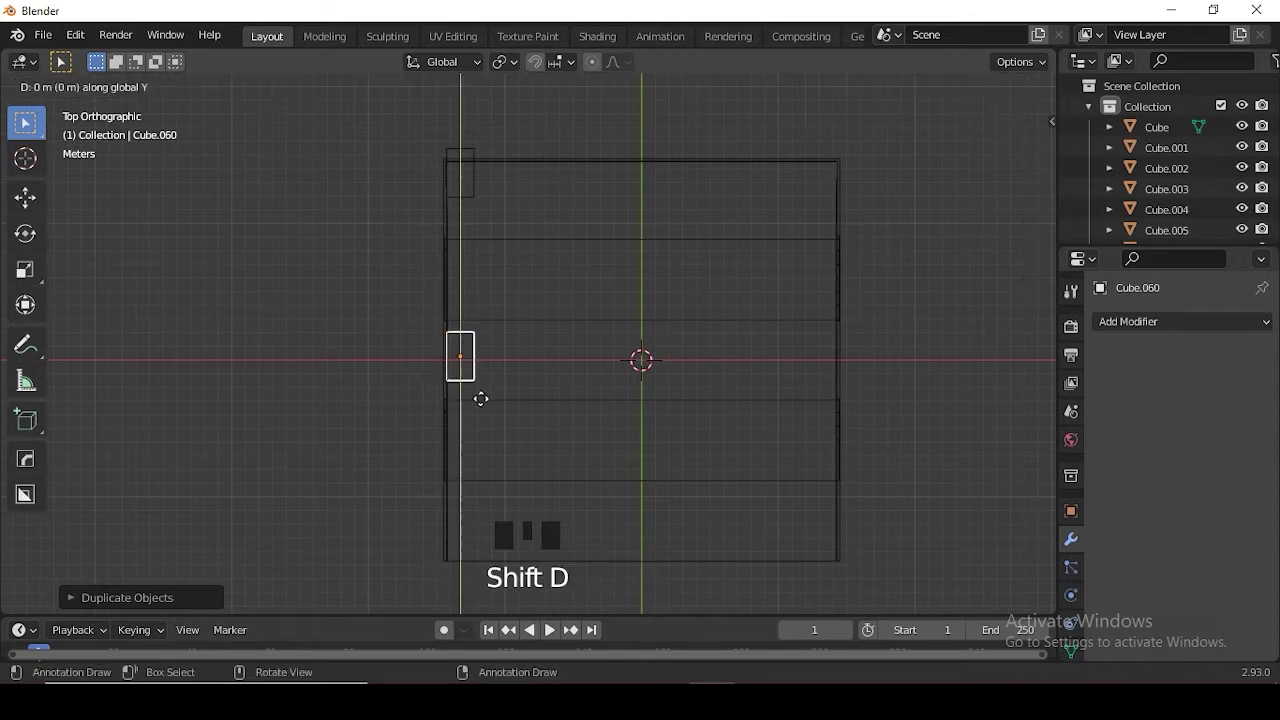
pyautogui.moveTo(483, 389); pyautogui.dragTo(483, 361)
pyautogui.click(476, 206)
pyautogui.press('KP_1')
pyautogui.click(578, 277)
pyautogui.press('alt+x')
pyautogui.click(492, 346)
# - Face the room from the front and add a new cube to become the blackboard
pyautogui.press('shift+z')
pyautogui.moveTo(925, 318); pyautogui.dragTo(805, 326)
pyautogui.moveTo(763, 367); pyautogui.dragTo(736, 356)
pyautogui.scroll(3)
pyautogui.moveTo(699, 367); pyautogui.dragTo(678, 354)
pyautogui.press('KP_1')
pyautogui.press('shift+a')
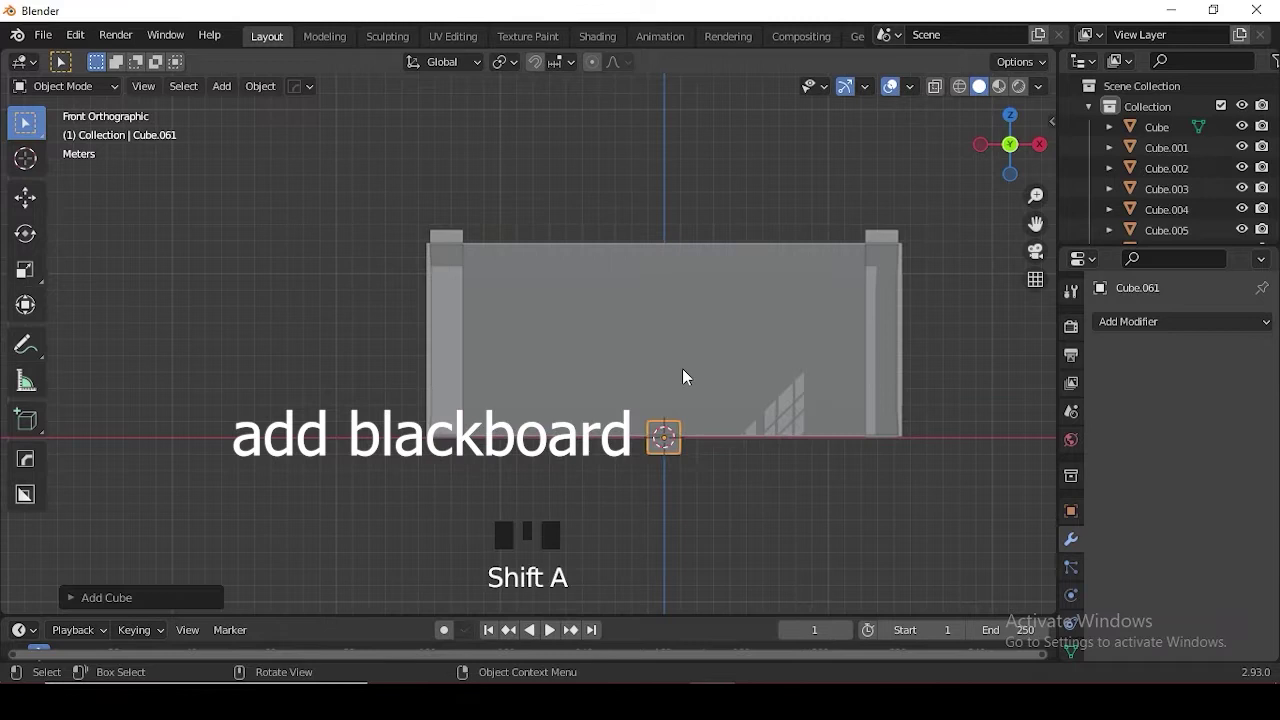
# - Scale the cube into a wide, thin blackboard slab and push it against the far wall
pyautogui.press('s')
pyautogui.press('s')
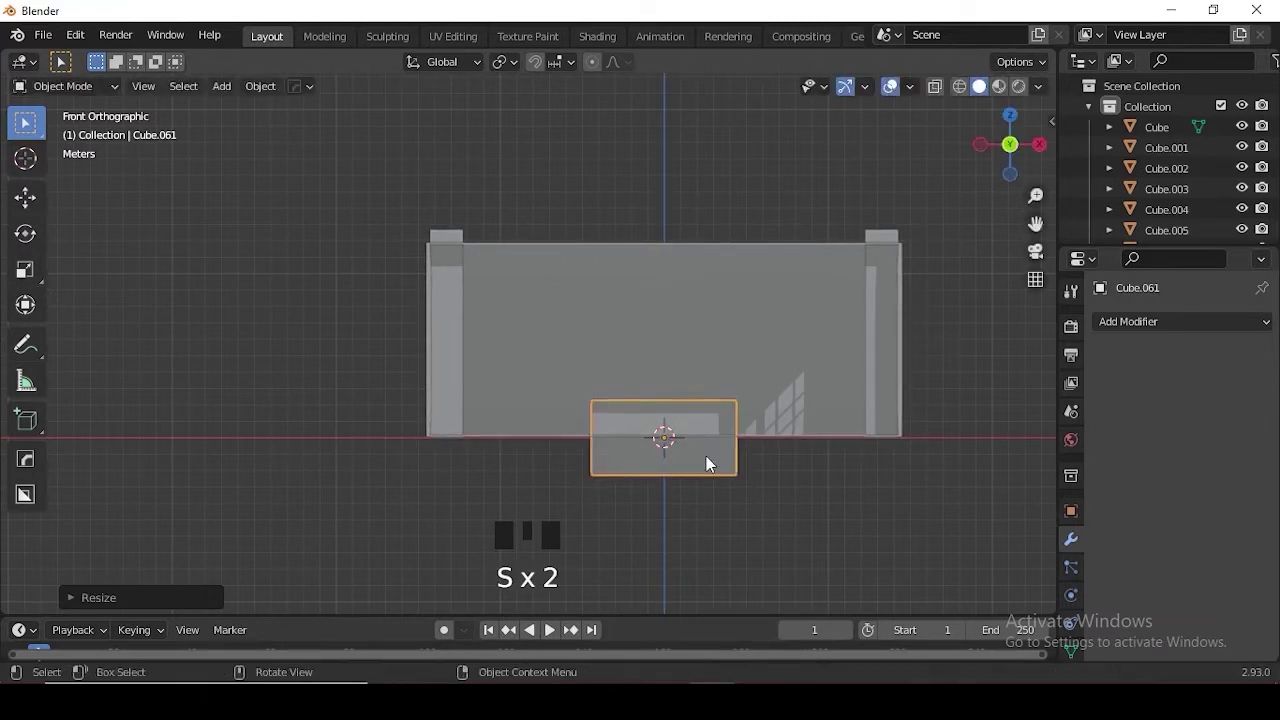
pyautogui.press('g')
pyautogui.press('s')
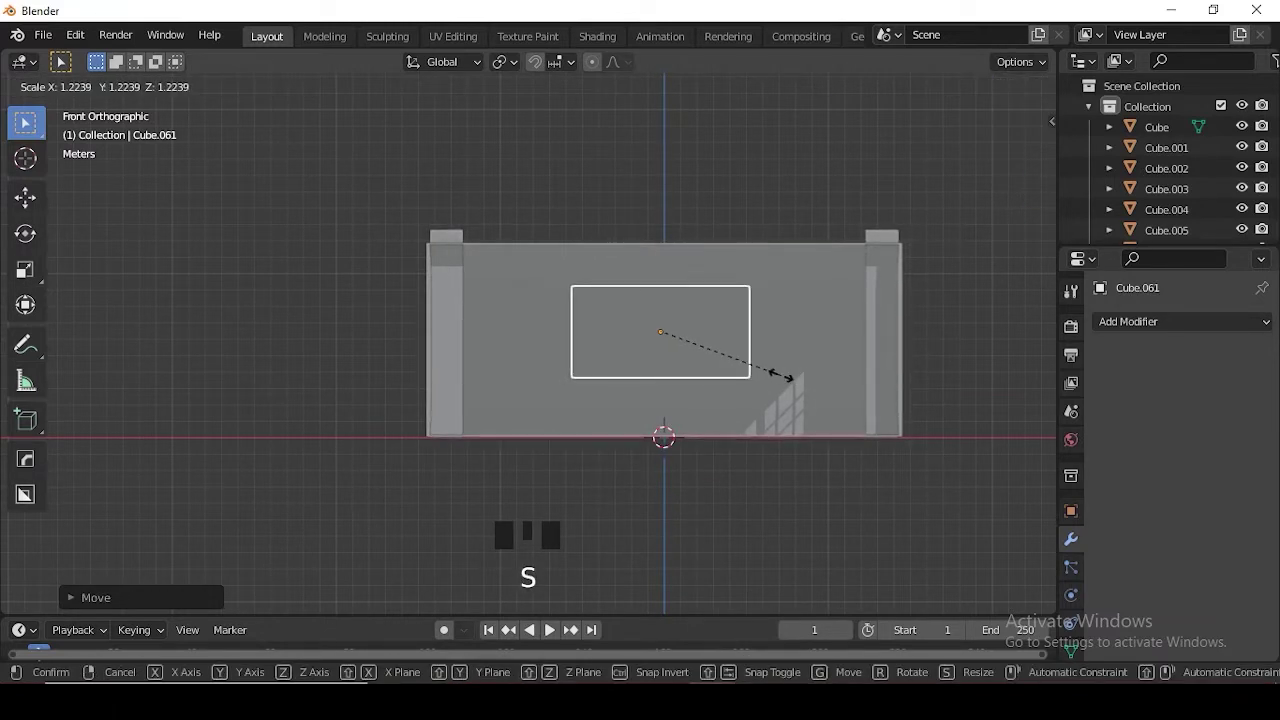
pyautogui.press('KP_7')
pyautogui.press('s')
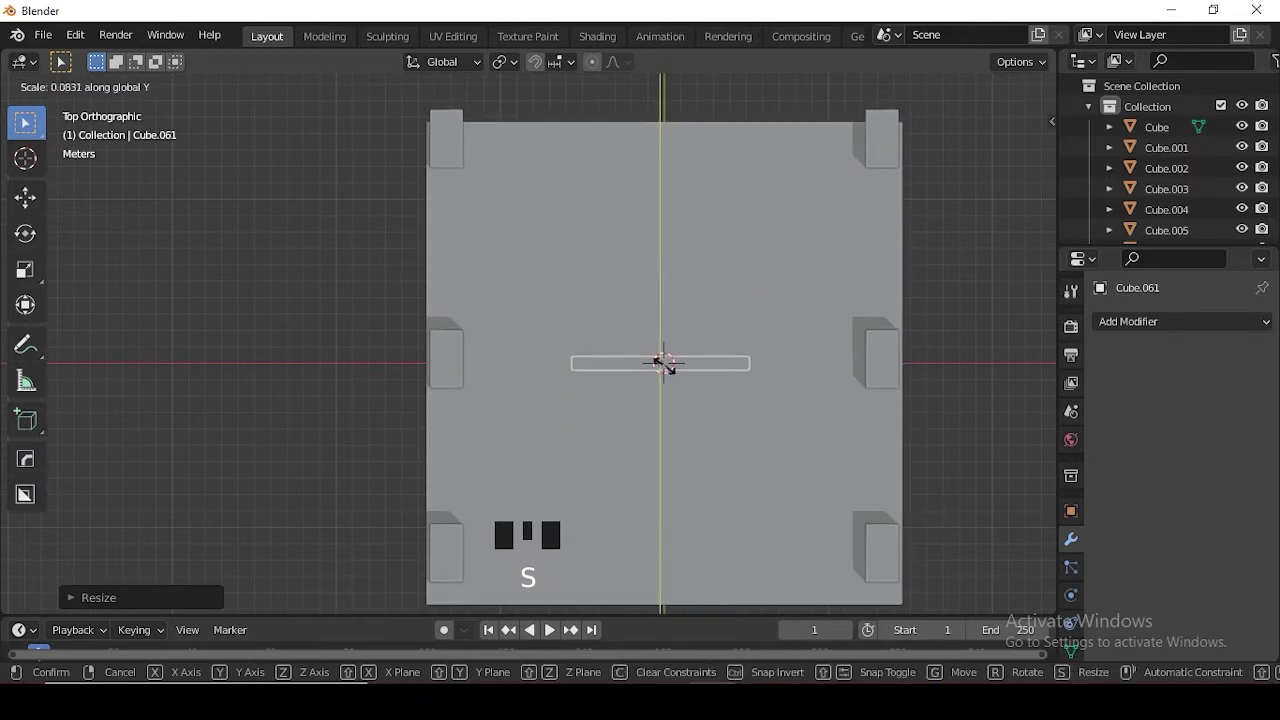
pyautogui.press('g')
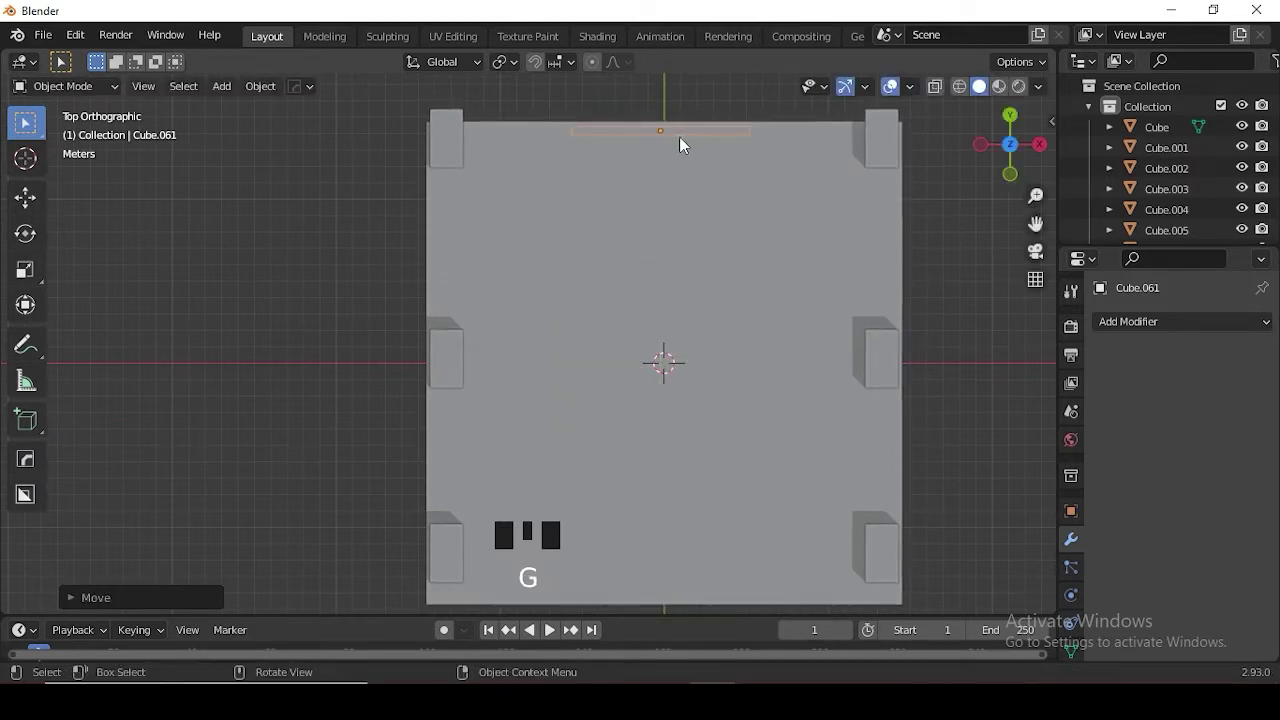
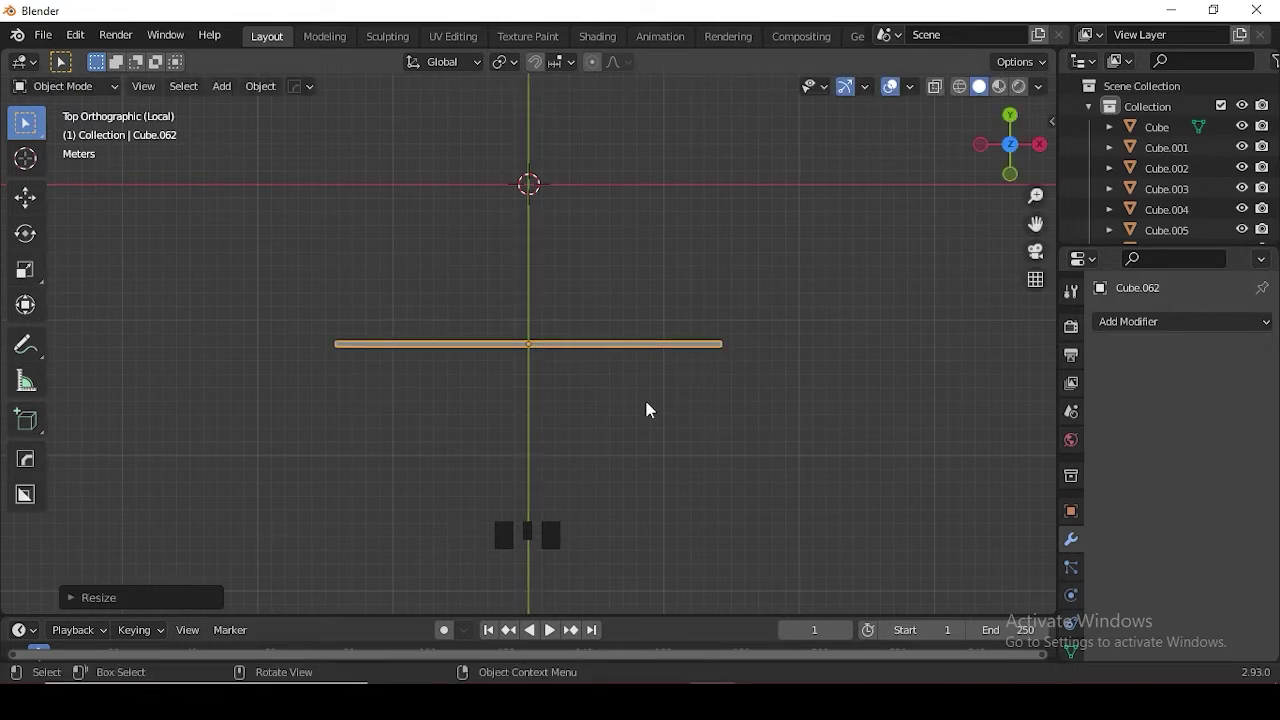
# - Frame the long thin bar from the front view, ready to edit its geometry
pyautogui.press('KP_1')
pyautogui.scroll(3)
pyautogui.scroll(-3)
# - Extrude the whole bar to give it thickness, then bring the classroom back into top view
pyautogui.press('Tab')
pyautogui.press('a')
pyautogui.press('e')
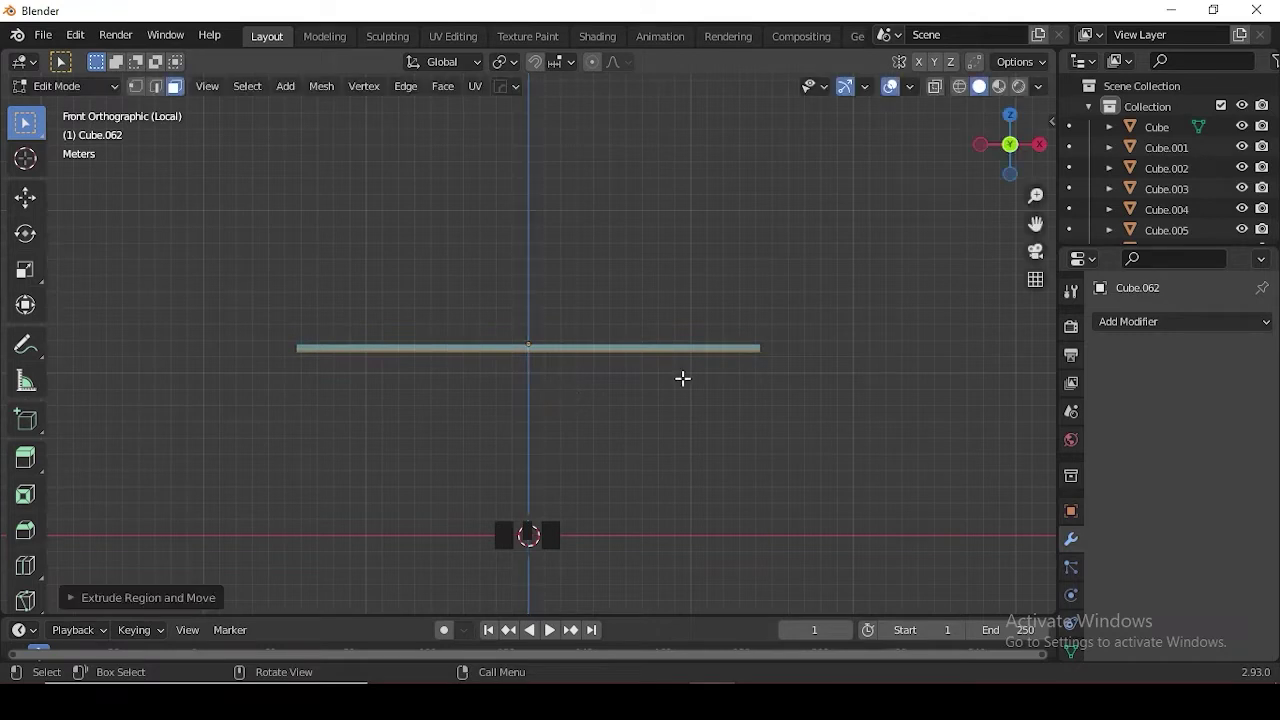
pyautogui.press('Tab')
pyautogui.press('KP_Divide')
pyautogui.press('KP_7')
pyautogui.scroll(-3)
pyautogui.moveTo(676, 378); pyautogui.dragTo(643, 429)
# - Duplicate the bar and move the copies across the room
pyautogui.press('shift+d')
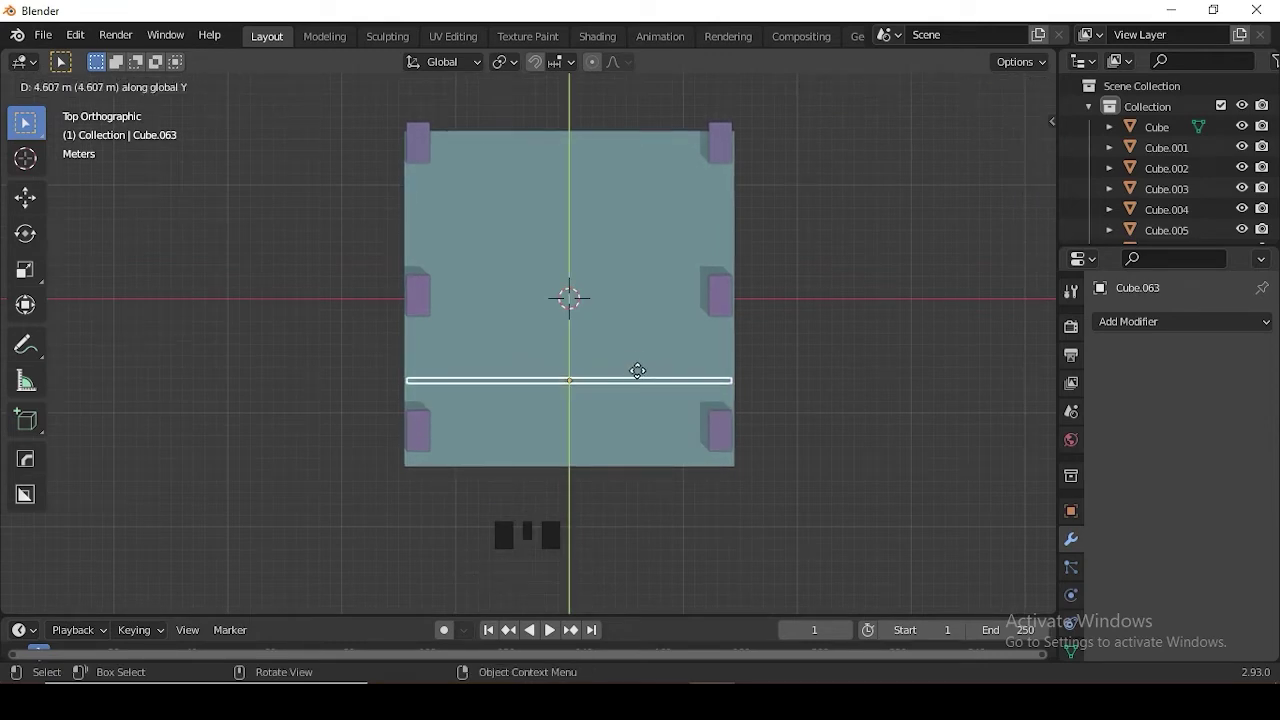
pyautogui.press('shift+r')
pyautogui.press('shift+r')
pyautogui.press('shift+r')
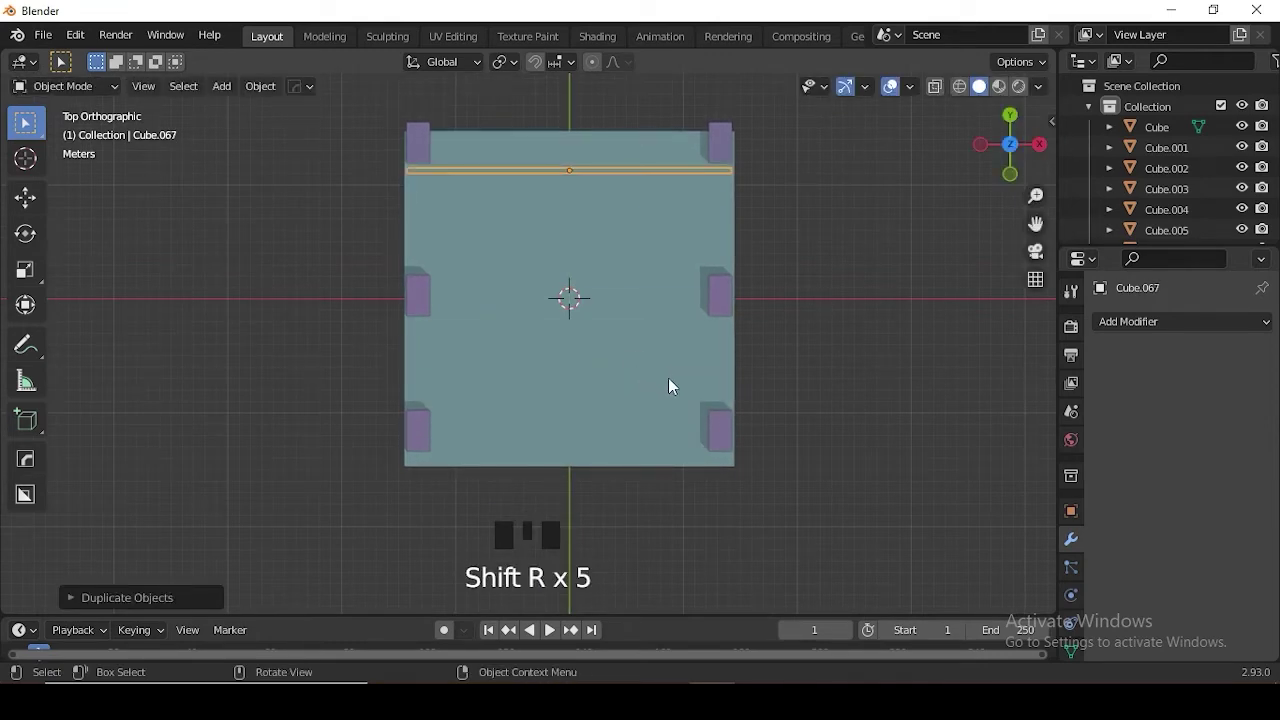
pyautogui.moveTo(871, 375); pyautogui.dragTo(678, 317)
pyautogui.scroll(3)
pyautogui.click(652, 299)
pyautogui.click(960, 279)
pyautogui.middleClick(944, 304)
pyautogui.scroll(3)
# - Select and arrange the bar copies into evenly spaced rows
pyautogui.moveTo(688, 273); pyautogui.dragTo(661, 292)
pyautogui.doubleClick(661, 292)
pyautogui.click(660, 276)
pyautogui.click(690, 256)
pyautogui.doubleClick(723, 216)
pyautogui.click(746, 187)
pyautogui.click(767, 128)
pyautogui.click(662, 108)
pyautogui.click(567, 505)
# - Make further bar copies constrained along Y to continue the rows
pyautogui.press('KP_7')
pyautogui.scroll(-3)
pyautogui.press('shift+d')
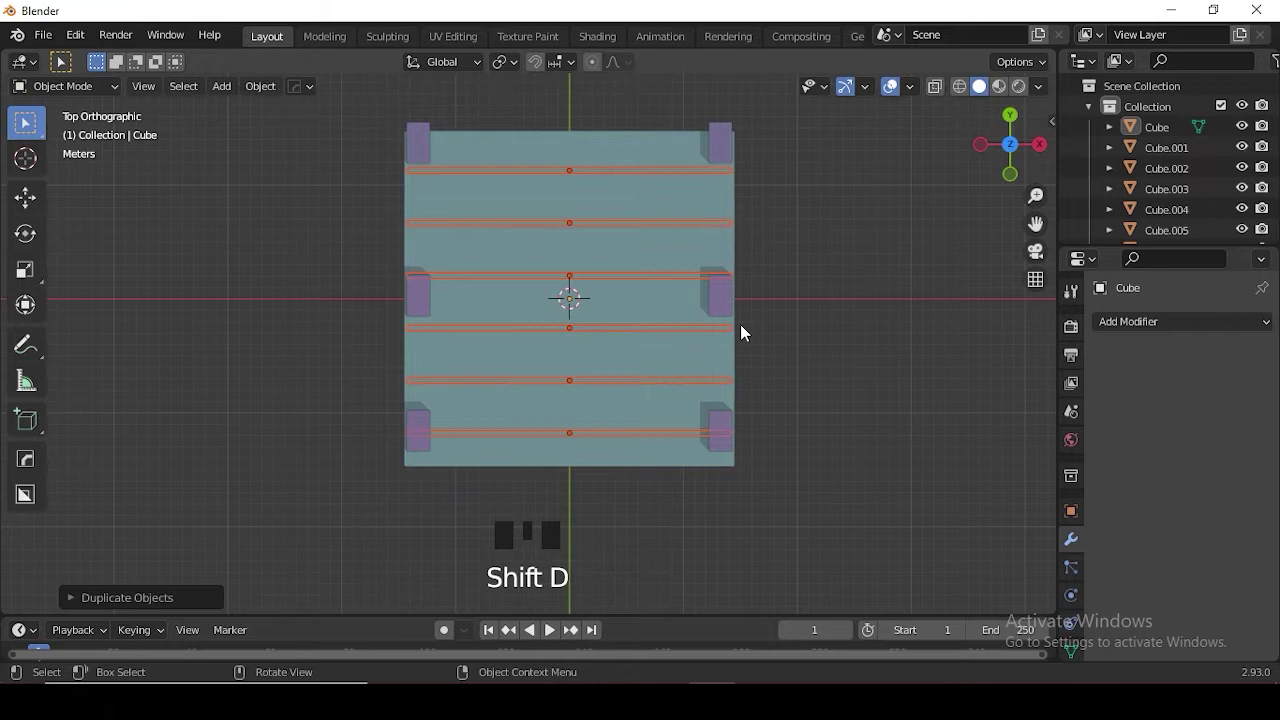
pyautogui.press('r')
pyautogui.press('y')
pyautogui.press('shift+d')
pyautogui.press('r')
# - Position the beams near ceiling height, checking them from the front view
pyautogui.click(810, 452)
pyautogui.moveTo(781, 435); pyautogui.dragTo(798, 288)
pyautogui.scroll(3)
pyautogui.moveTo(784, 378); pyautogui.dragTo(735, 367)
pyautogui.press('KP_1')
pyautogui.moveTo(730, 326); pyautogui.dragTo(713, 346)
pyautogui.rightClick(713, 346)
pyautogui.click(706, 351)
pyautogui.rightClick(710, 347)
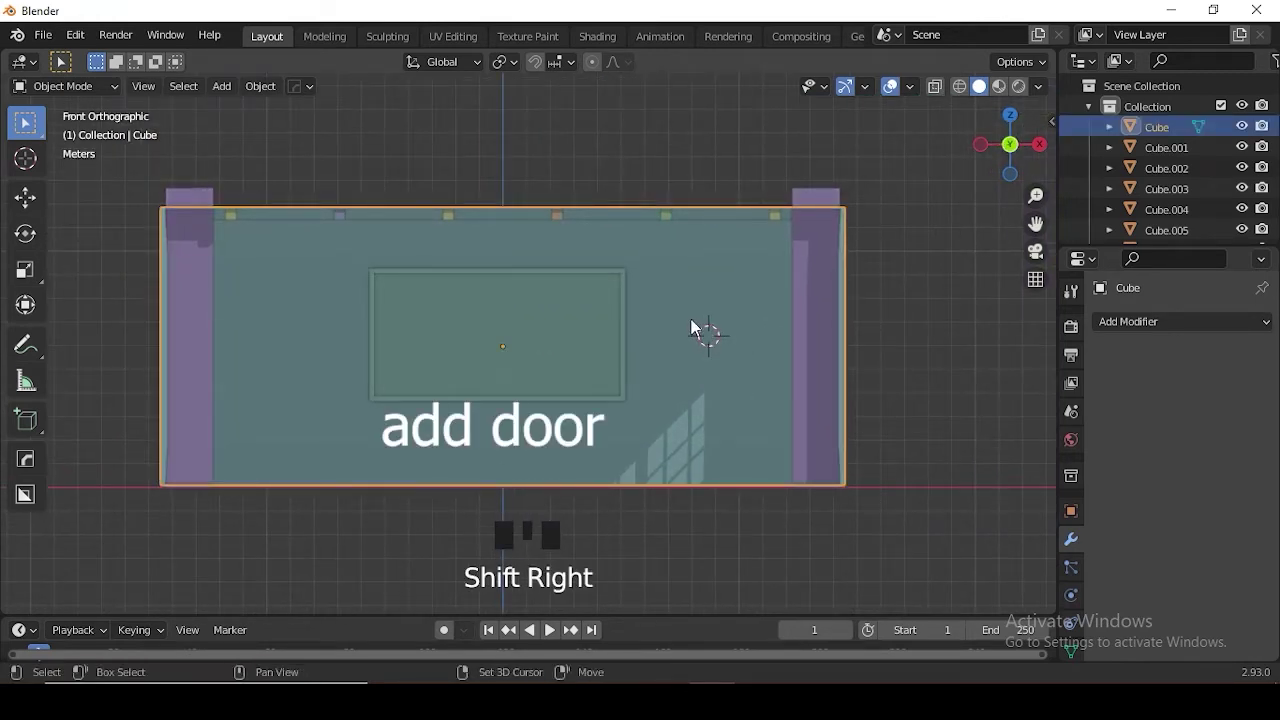
# - Enlarge the new cube and flatten it into a tall thin door slab
pyautogui.scroll(-3)
pyautogui.moveTo(695, 377); pyautogui.dragTo(694, 360)
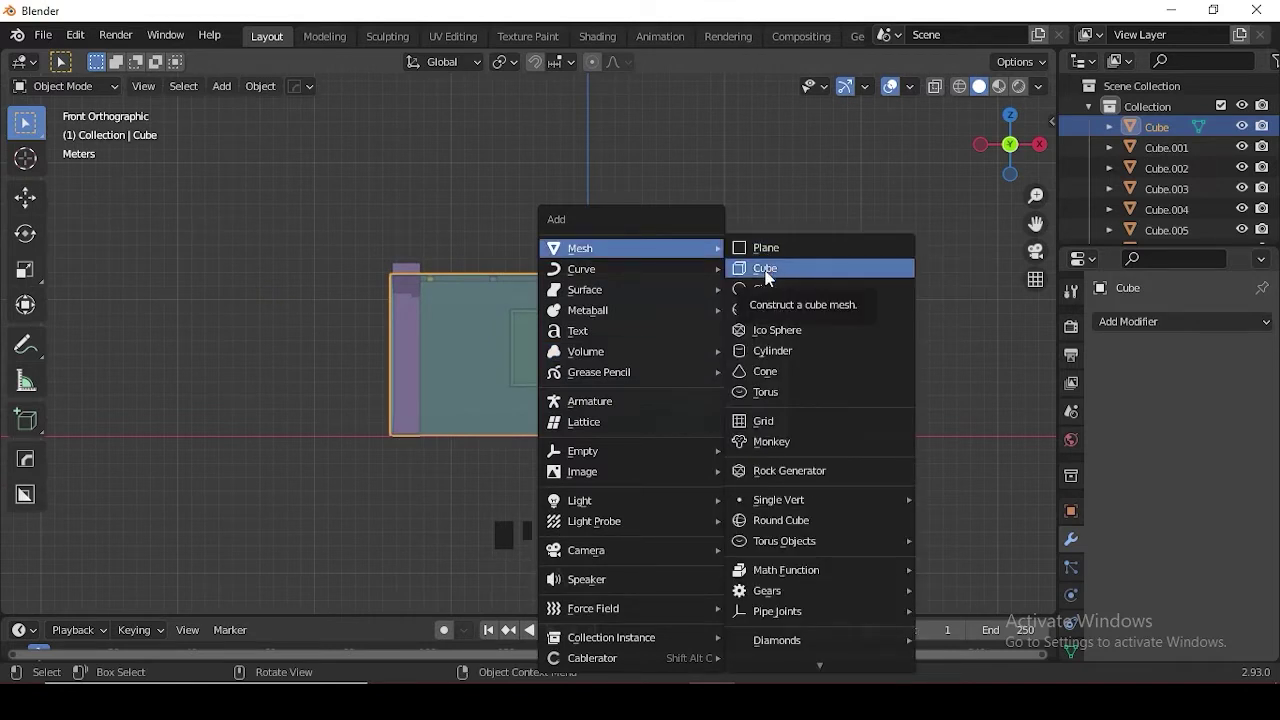
pyautogui.press('s')
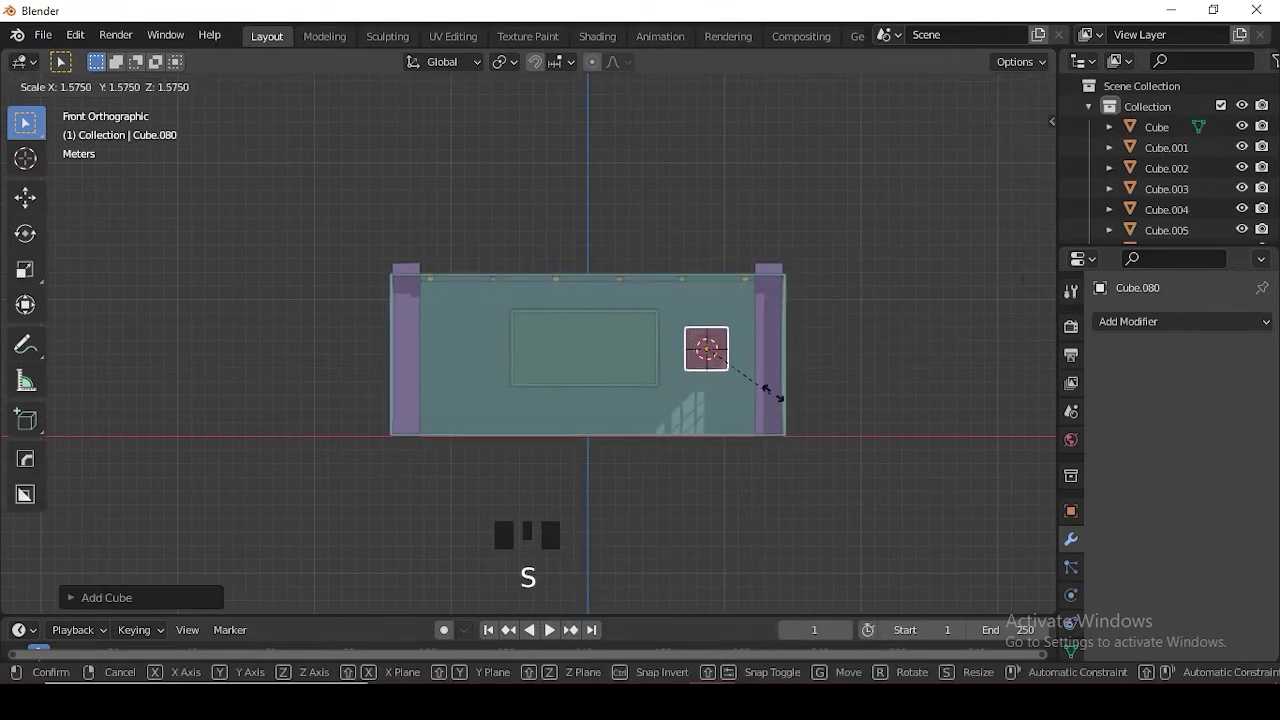
pyautogui.press('s')
pyautogui.press('g')
pyautogui.press('KP_7')
# - Move the door slab onto the front wall beside the blackboard
pyautogui.middleClick(804, 265)
pyautogui.scroll(3)
pyautogui.moveTo(725, 421); pyautogui.dragTo(783, 459)
pyautogui.press('s')
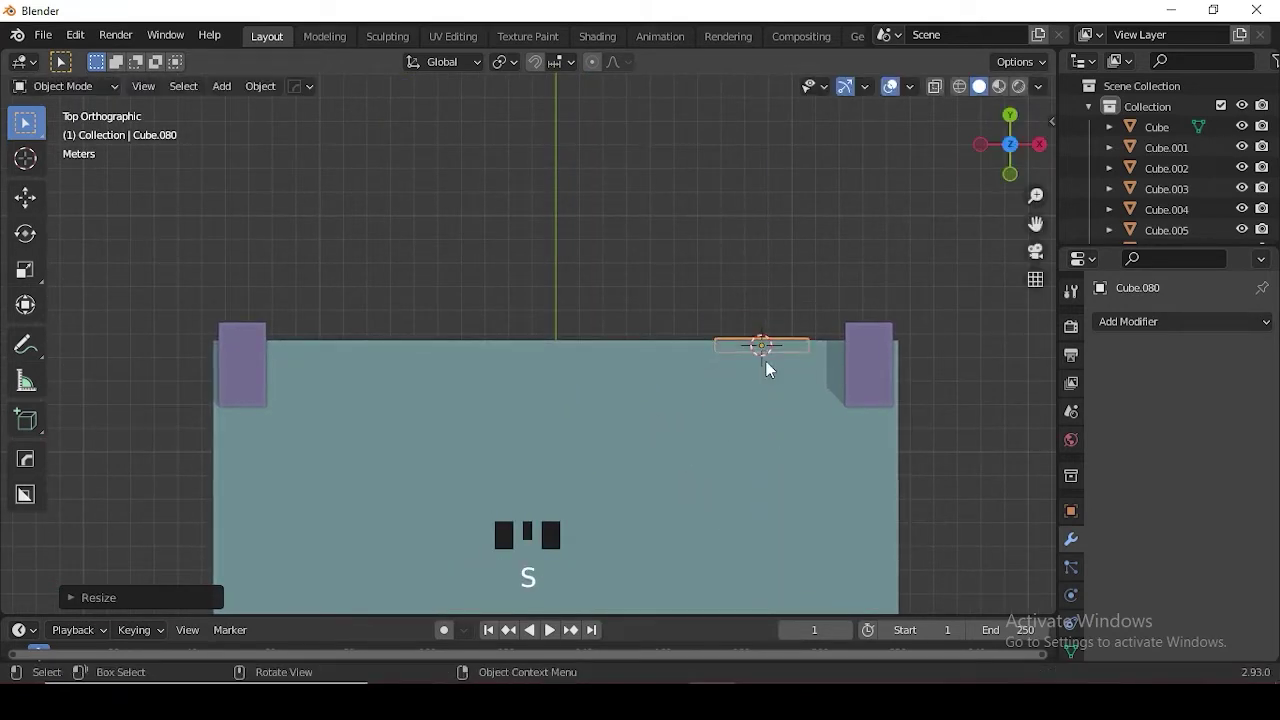
pyautogui.press('g')
pyautogui.press('KP_1')
pyautogui.scroll(3)
pyautogui.moveTo(716, 353); pyautogui.dragTo(838, 345)
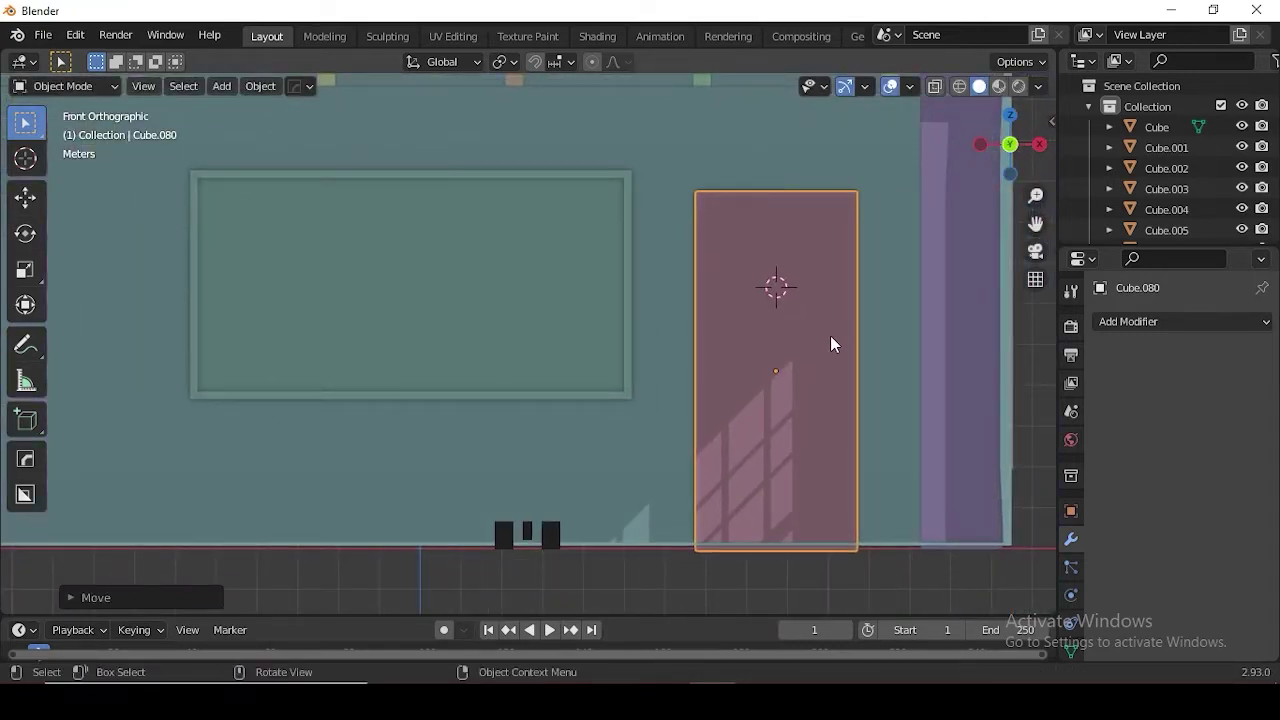
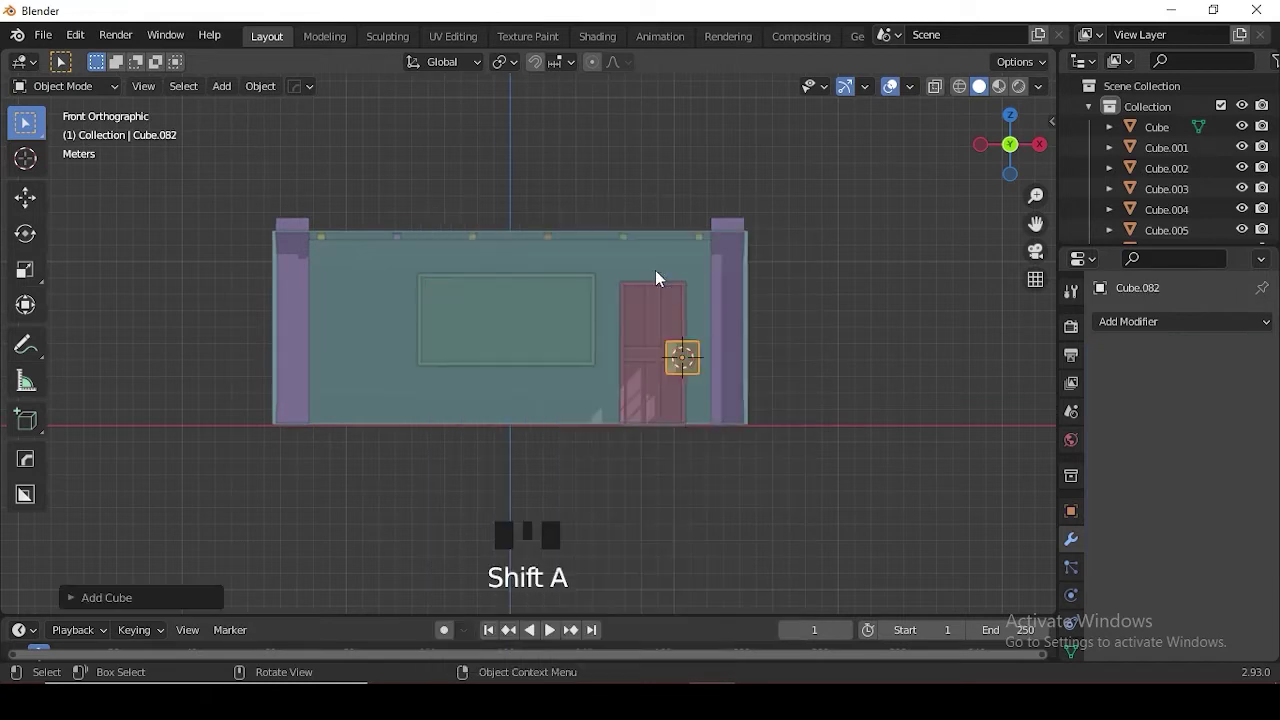
# - Isolate the cube, merge it to a single point and extrude a U-shaped outline with two legs
pyautogui.press('Delete')
pyautogui.press('shift+s')
pyautogui.press('shift+a')
pyautogui.press('KP_Divide')
pyautogui.press('Tab')
pyautogui.press('m')
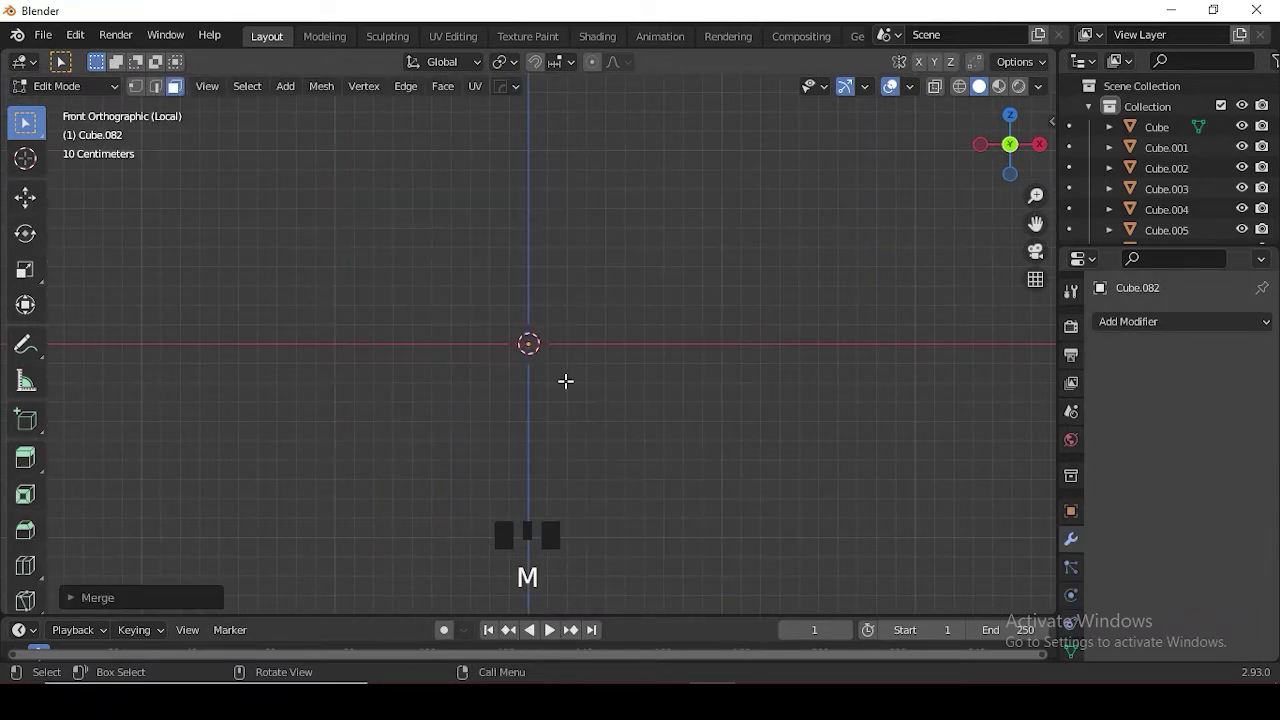
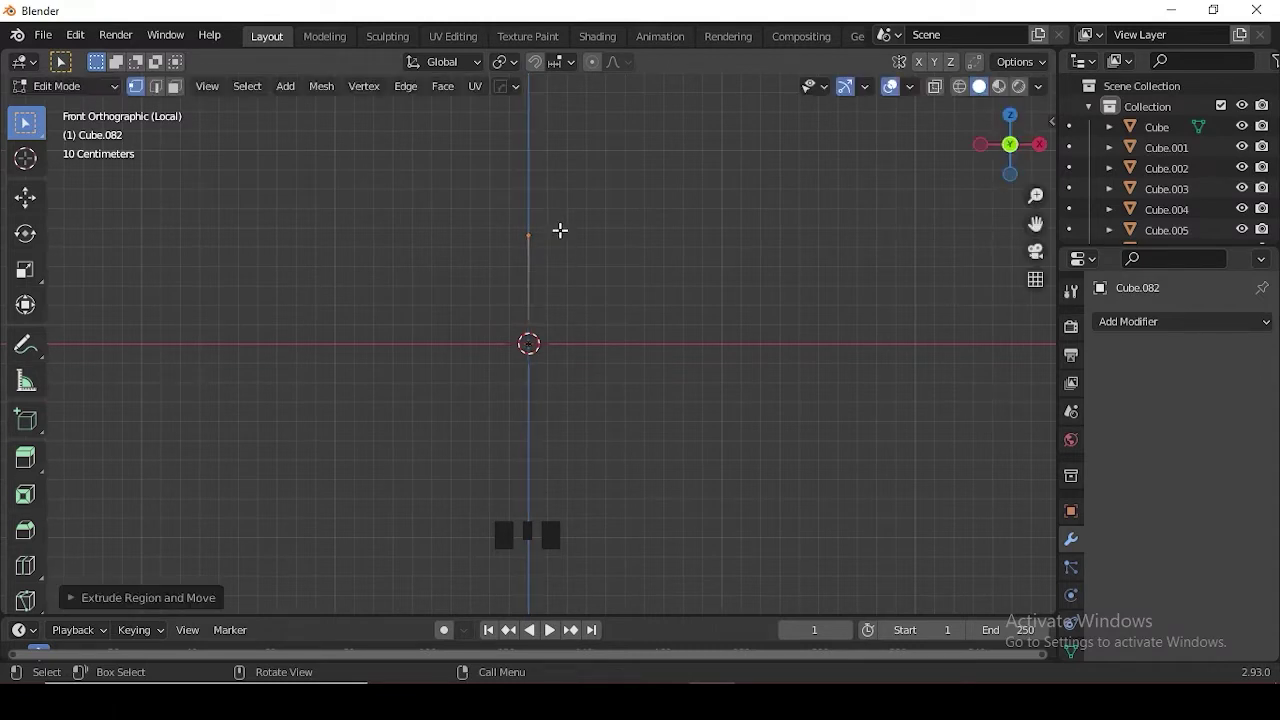
pyautogui.press('e')
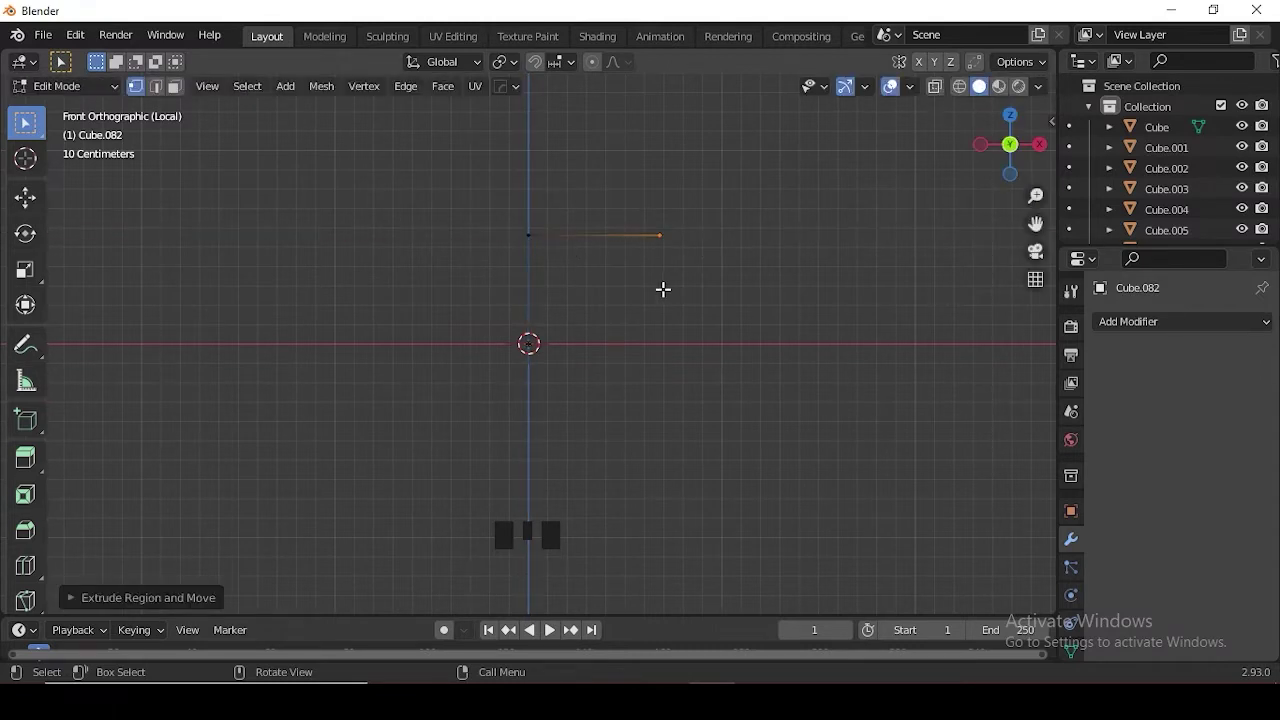
pyautogui.press('e')
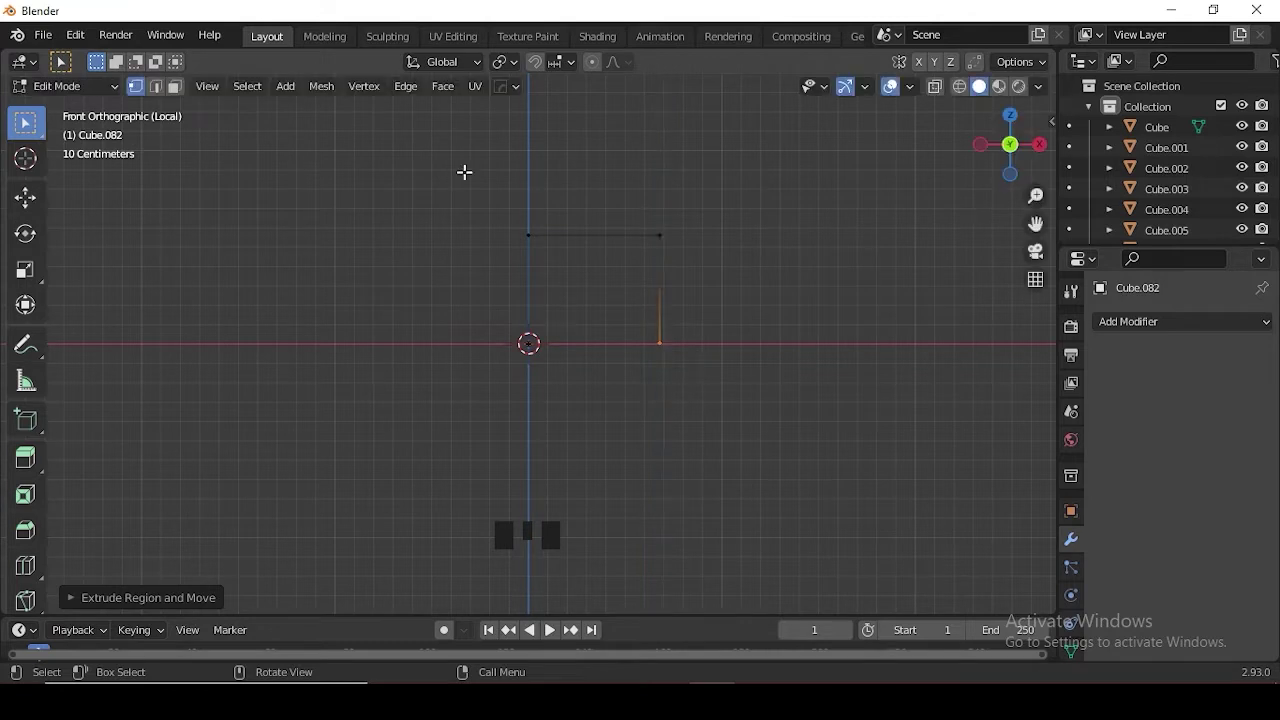
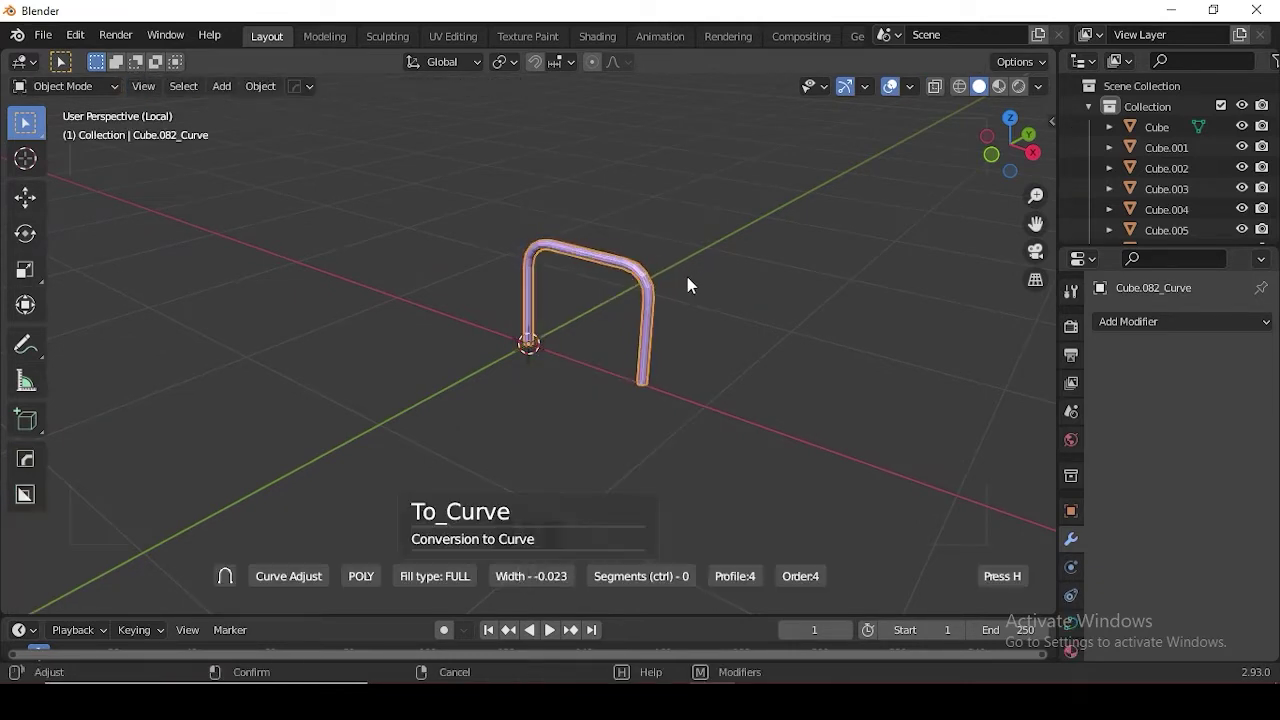
# - Set the tube thickness of the frame and duplicate it alongside the first
pyautogui.moveTo(675, 278); pyautogui.dragTo(722, 292)
pyautogui.press('KP_1')
pyautogui.press('KP_3')
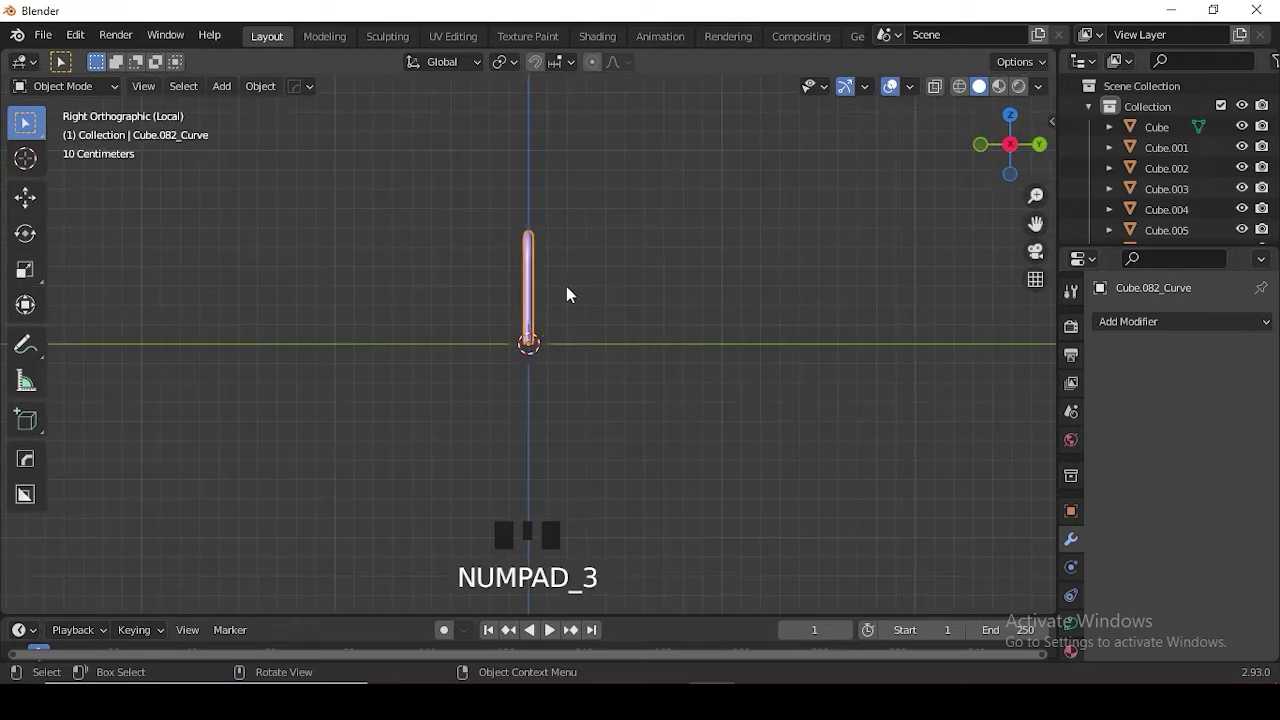
pyautogui.press('shift+d')
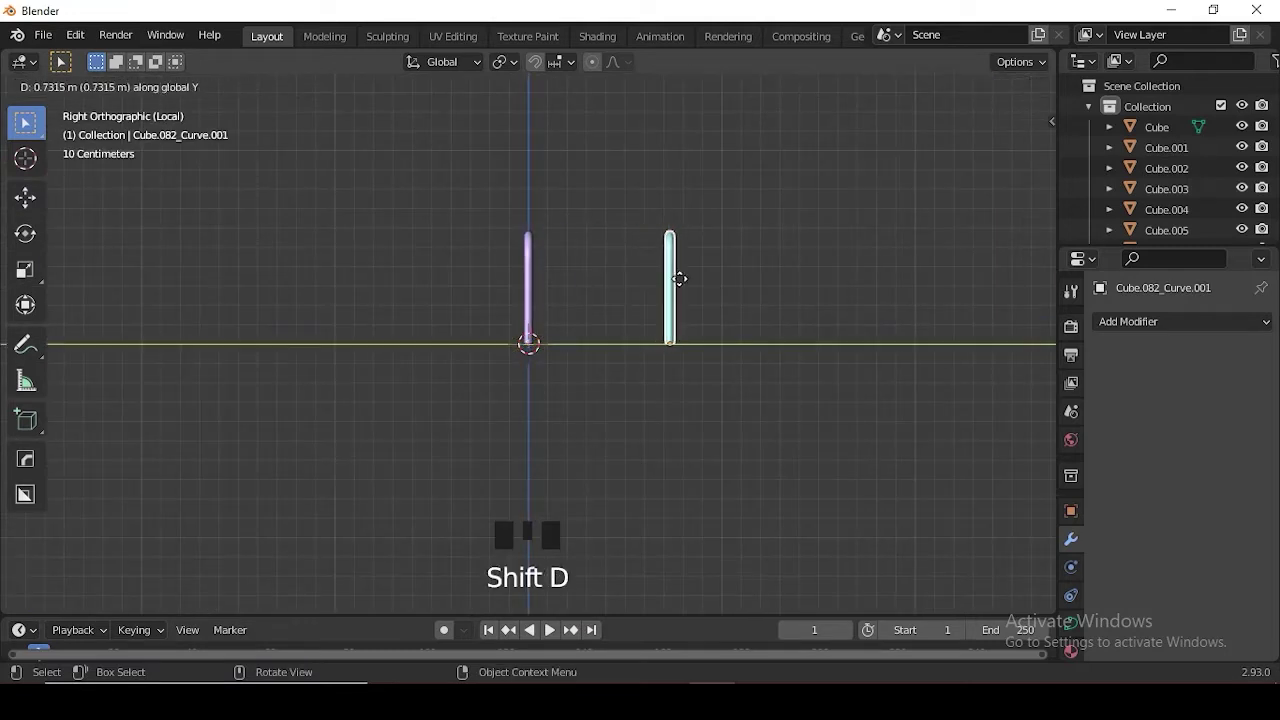
pyautogui.moveTo(615, 326); pyautogui.dragTo(637, 201)
pyautogui.click(637, 201)
# - Add a new cube and undo stray subdivision and delete edits on it
pyautogui.press('shift+a')
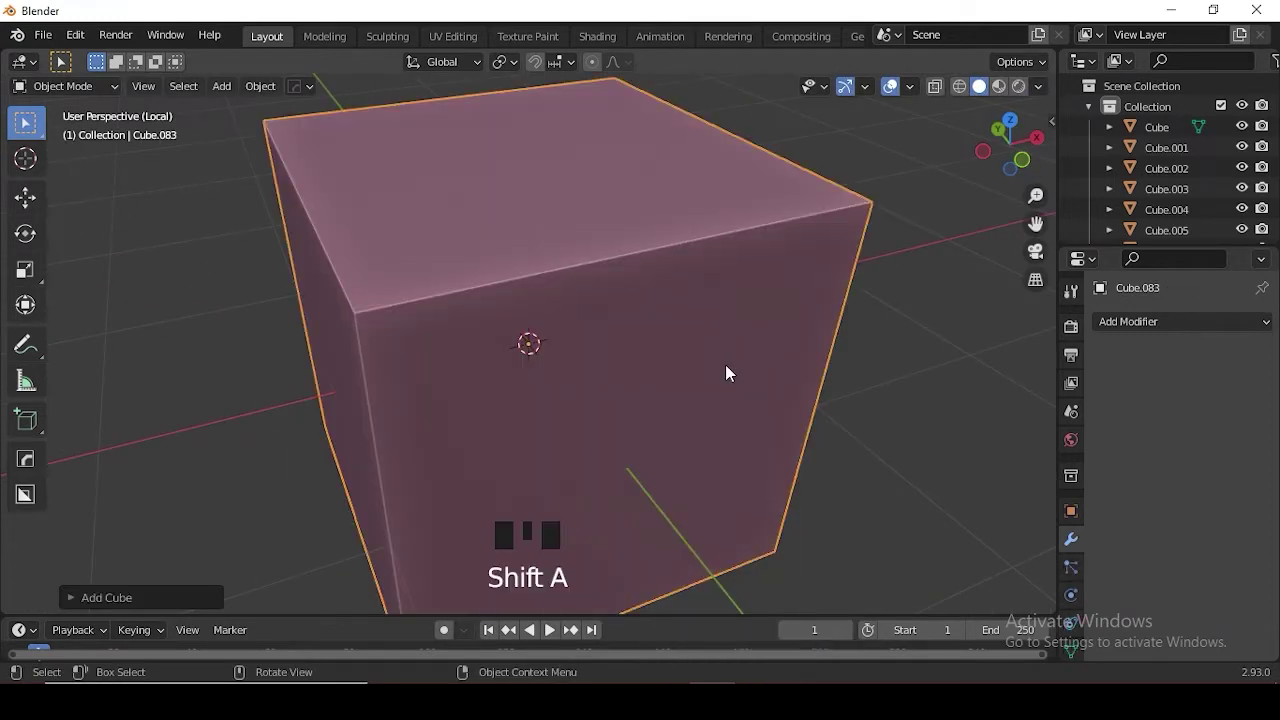
pyautogui.press('ctrl+2')
pyautogui.click(586, 303)
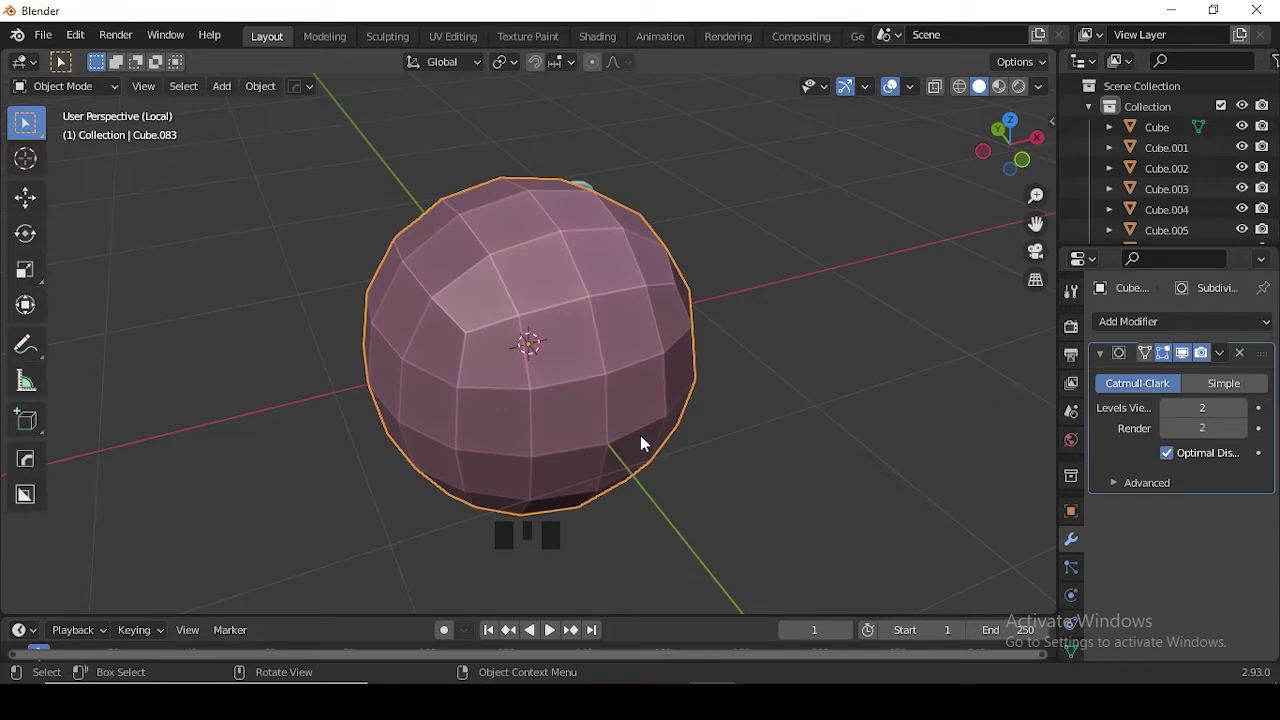
pyautogui.press('Delete')
pyautogui.press('ctrl+a')
pyautogui.click(653, 274)
pyautogui.press('ctrl+z')
pyautogui.press('ctrl+z')
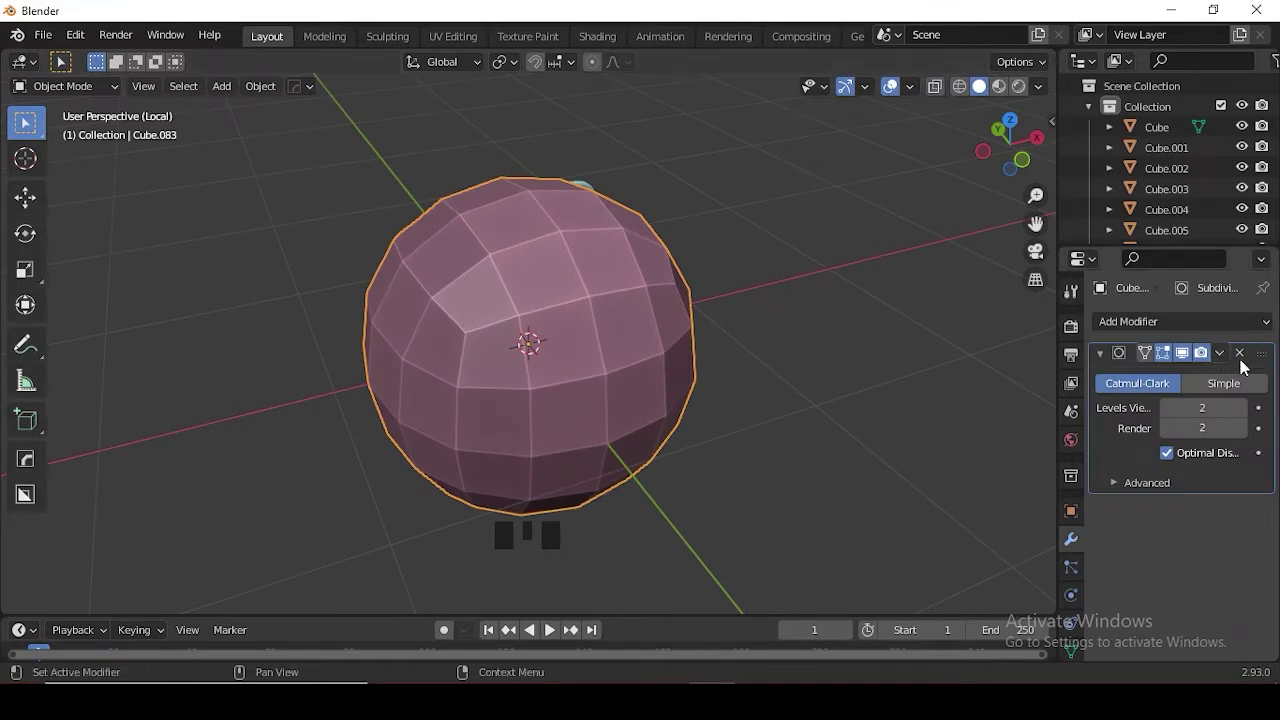
pyautogui.click(1246, 357)
# - Scale the cube into a flat, wide seat slab above the leg frames
pyautogui.press('KP_1')
pyautogui.press('s')
pyautogui.press('s')
pyautogui.press('KP_3')
pyautogui.press('s')
pyautogui.press('g')
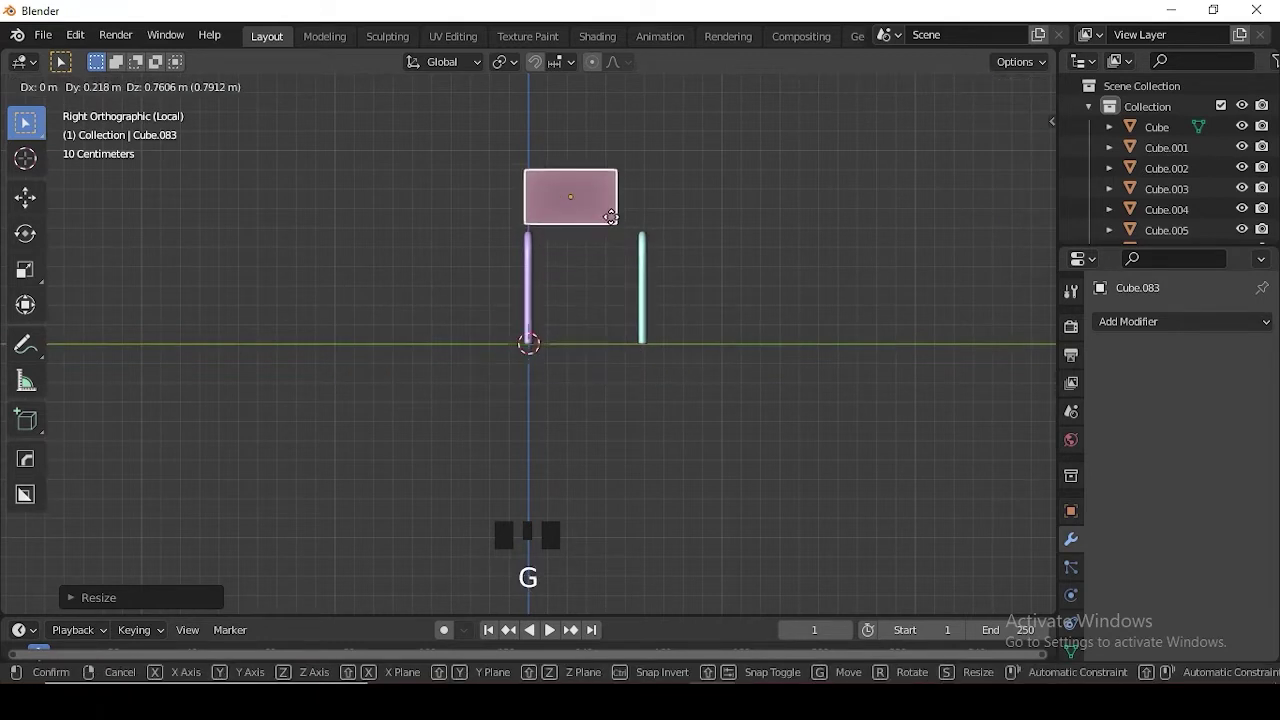
pyautogui.moveTo(657, 394); pyautogui.dragTo(640, 377)
pyautogui.press('s')
pyautogui.press('s')
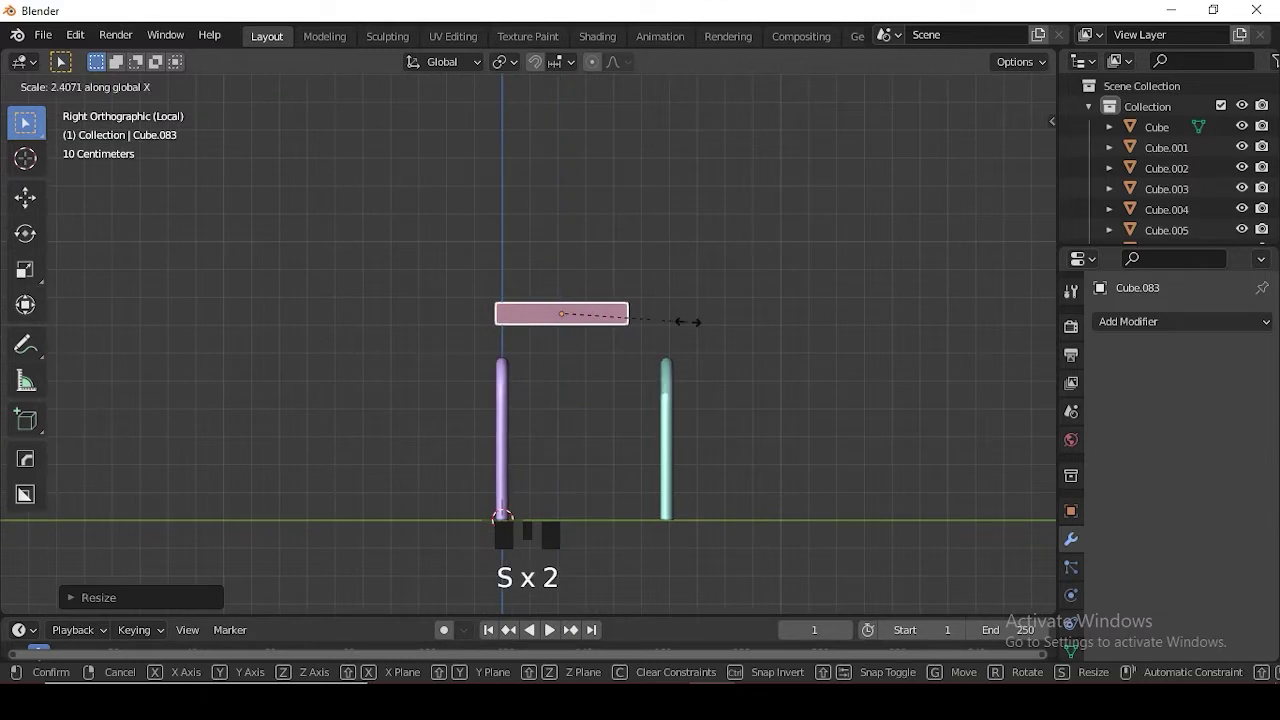
pyautogui.press('g')
# - Stretch the seat across both leg frames and lower it onto the leg tops
pyautogui.scroll(3)
pyautogui.moveTo(721, 318); pyautogui.dragTo(798, 313)
pyautogui.press('s')
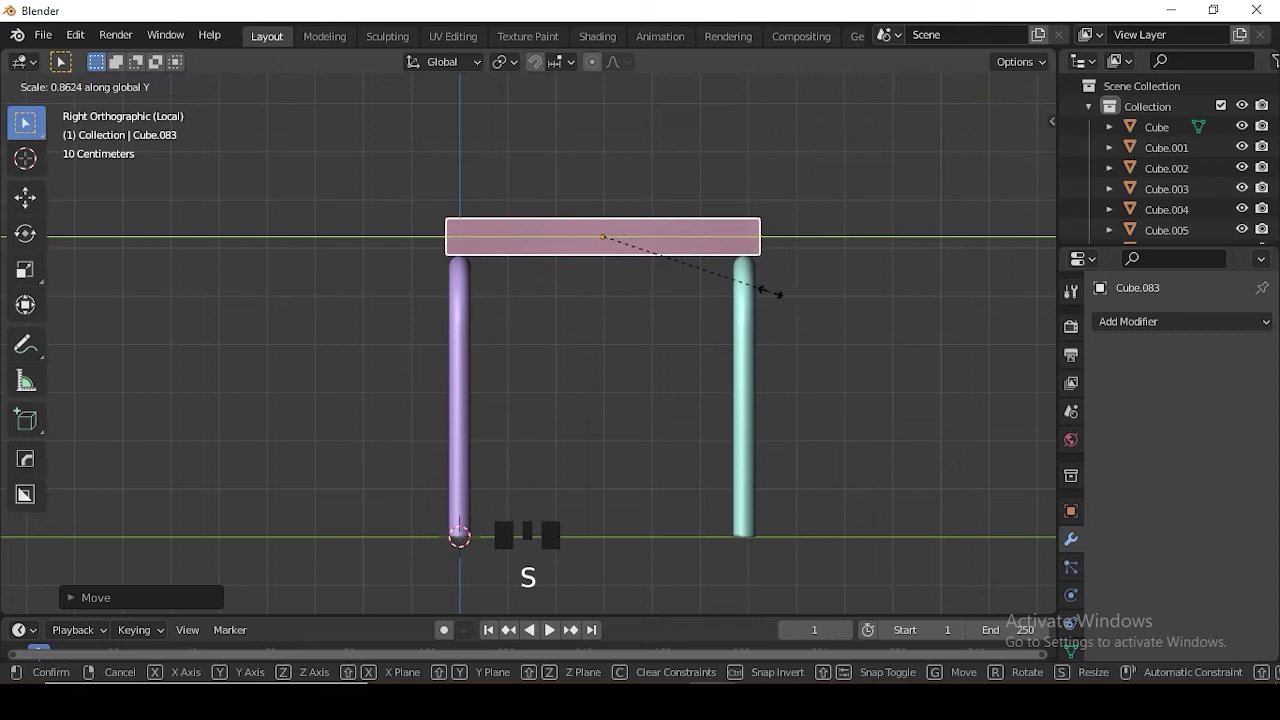
pyautogui.press('g')
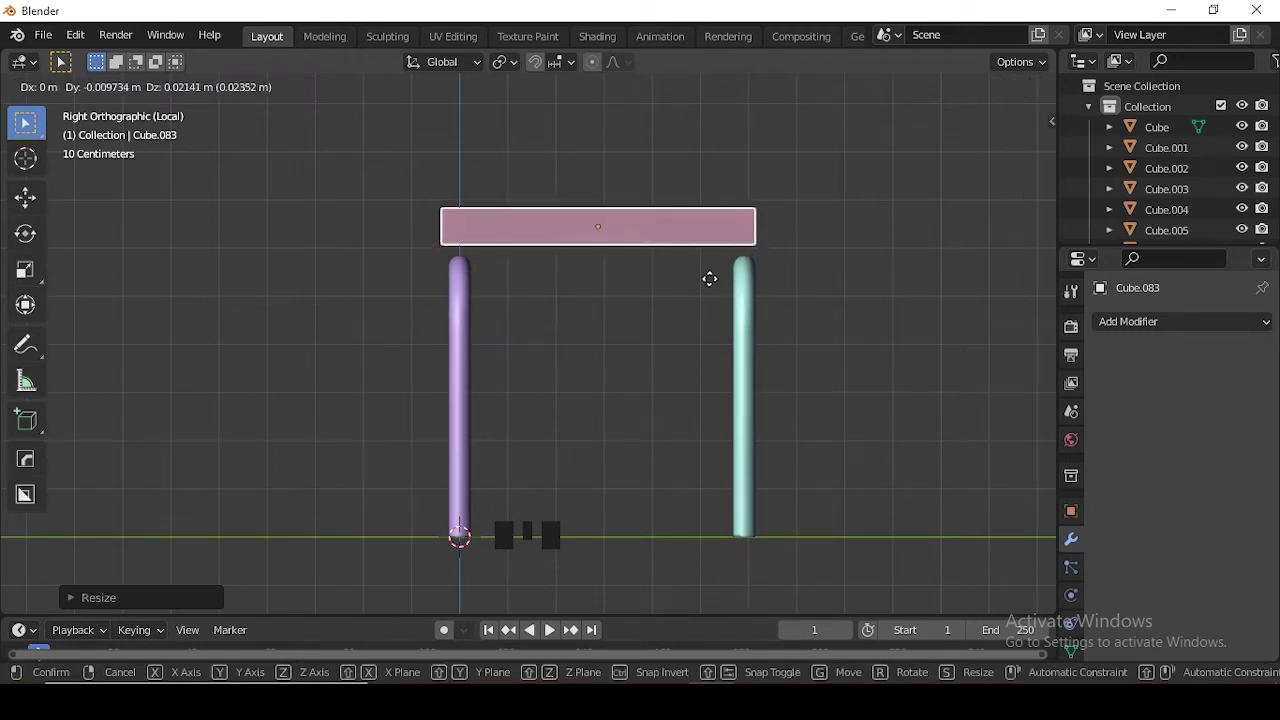
pyautogui.scroll(-3)
pyautogui.moveTo(757, 356); pyautogui.dragTo(707, 375)
# - Check the chair from side, front and top views and nudge the seat into place
pyautogui.press('KP_3')
pyautogui.press('KP_1')
pyautogui.press('g')
pyautogui.press('KP_7')
pyautogui.press('shift+z')
pyautogui.press('shift+z')
pyautogui.scroll(-3)
pyautogui.press('KP_1')
pyautogui.moveTo(763, 340); pyautogui.dragTo(740, 352)
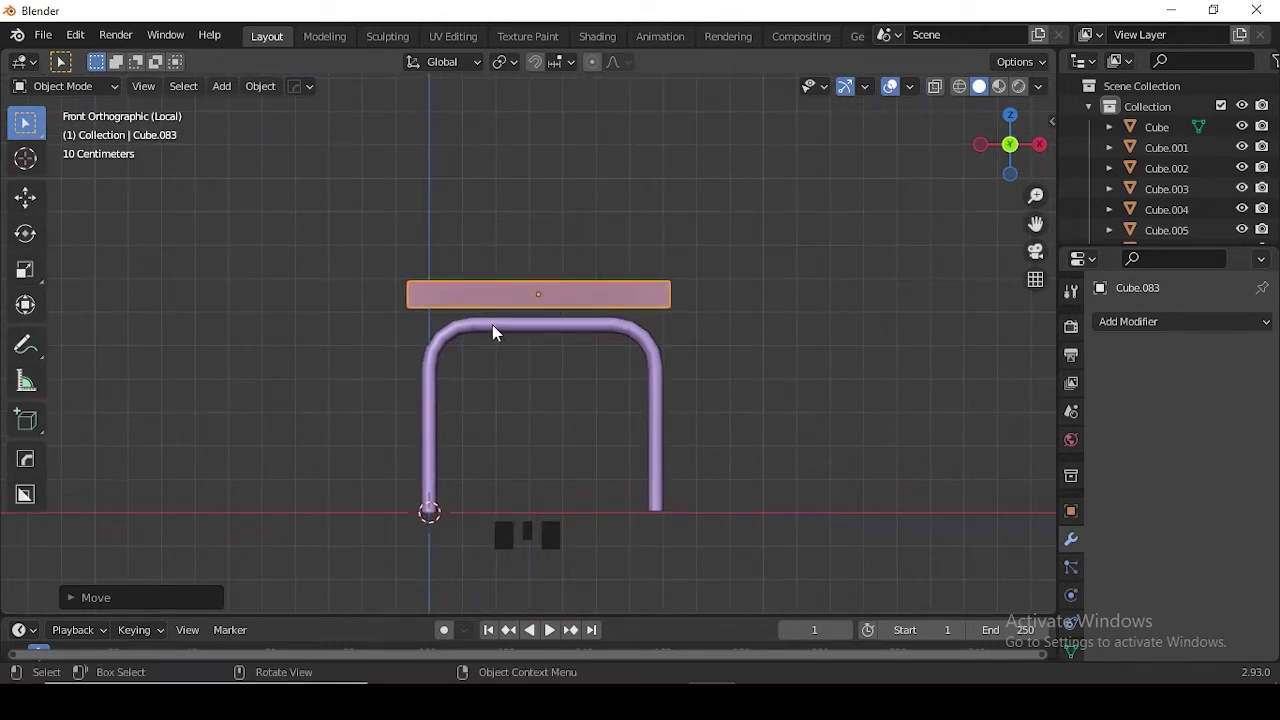
# - Select the seat slab and smooth it with a Subdivision Surface
pyautogui.click(527, 285)
pyautogui.press('KP_1')
pyautogui.click(603, 361)
pyautogui.press('ctrl+2')
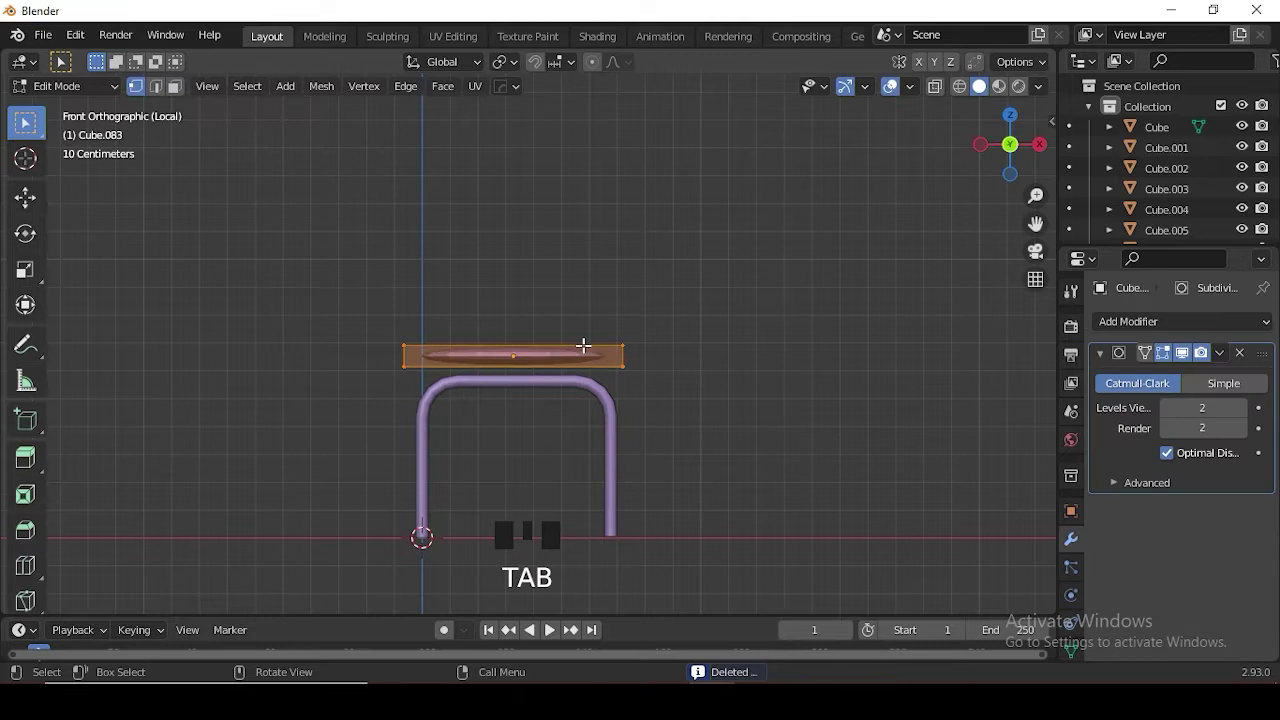
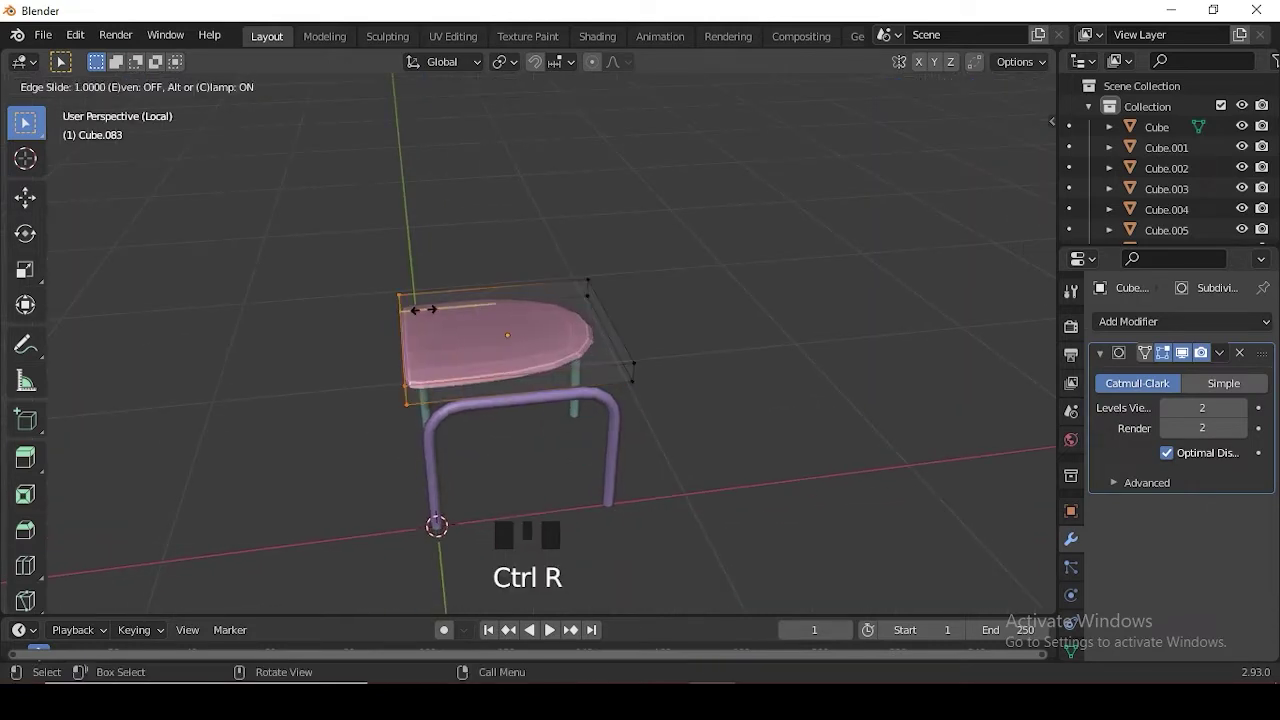
# - Add edge loops across the seat and push its middle down into a gentle dip
pyautogui.press('ctrl+r')
pyautogui.press('KP_7')
pyautogui.press('ctrl+r')
pyautogui.press('s')
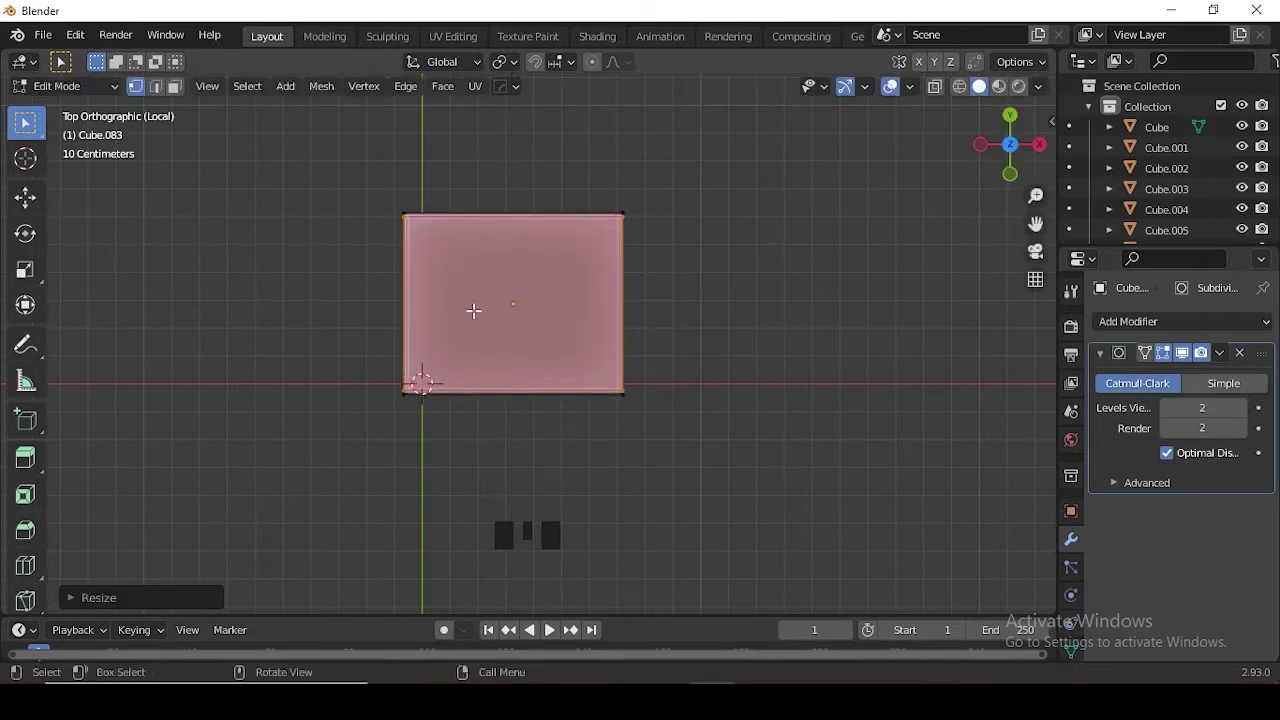
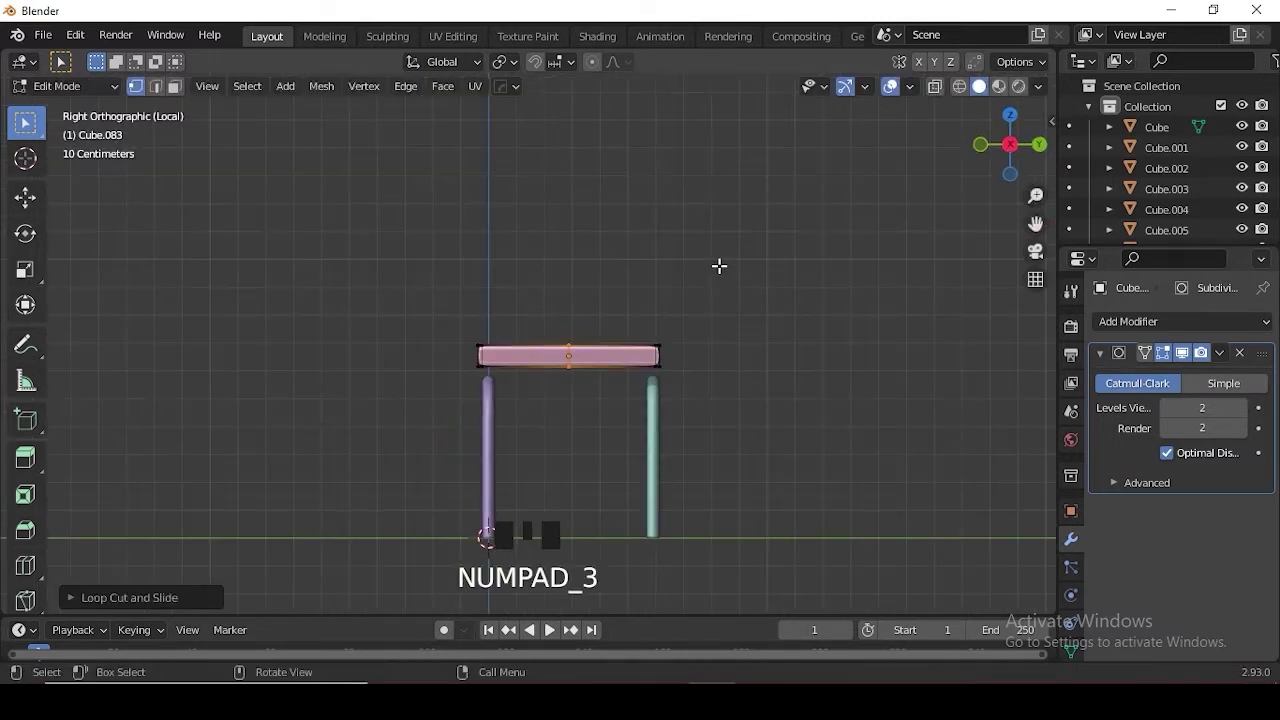
pyautogui.press('g')
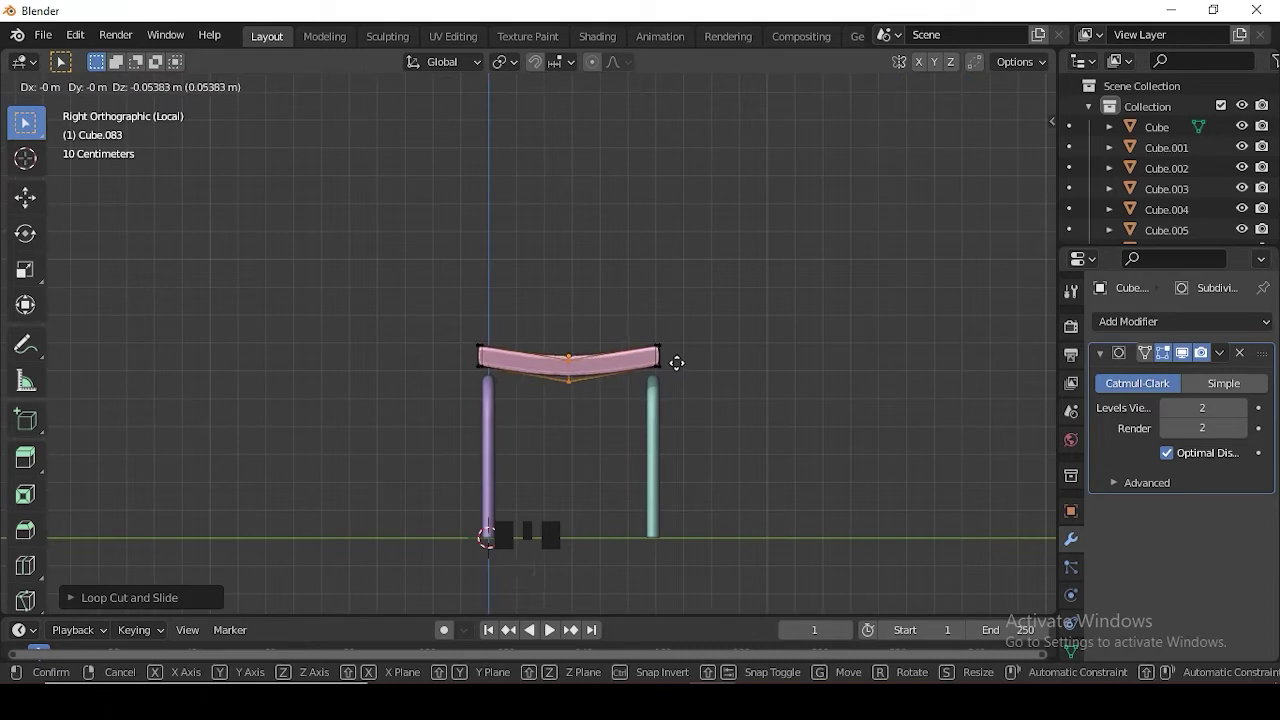
pyautogui.press('Tab')
# - Leave seat editing and add a new plane to the scene
pyautogui.moveTo(718, 360); pyautogui.dragTo(627, 366)
pyautogui.rightClick(693, 338)
pyautogui.click(745, 340)
pyautogui.moveTo(758, 398); pyautogui.dragTo(768, 386)
pyautogui.press('KP_1')
pyautogui.scroll(-3)
pyautogui.press('a')
pyautogui.moveTo(708, 436); pyautogui.dragTo(746, 428)
# - Position the plane's vertices beside the seat in front view and start extruding edges from them
pyautogui.press('g')
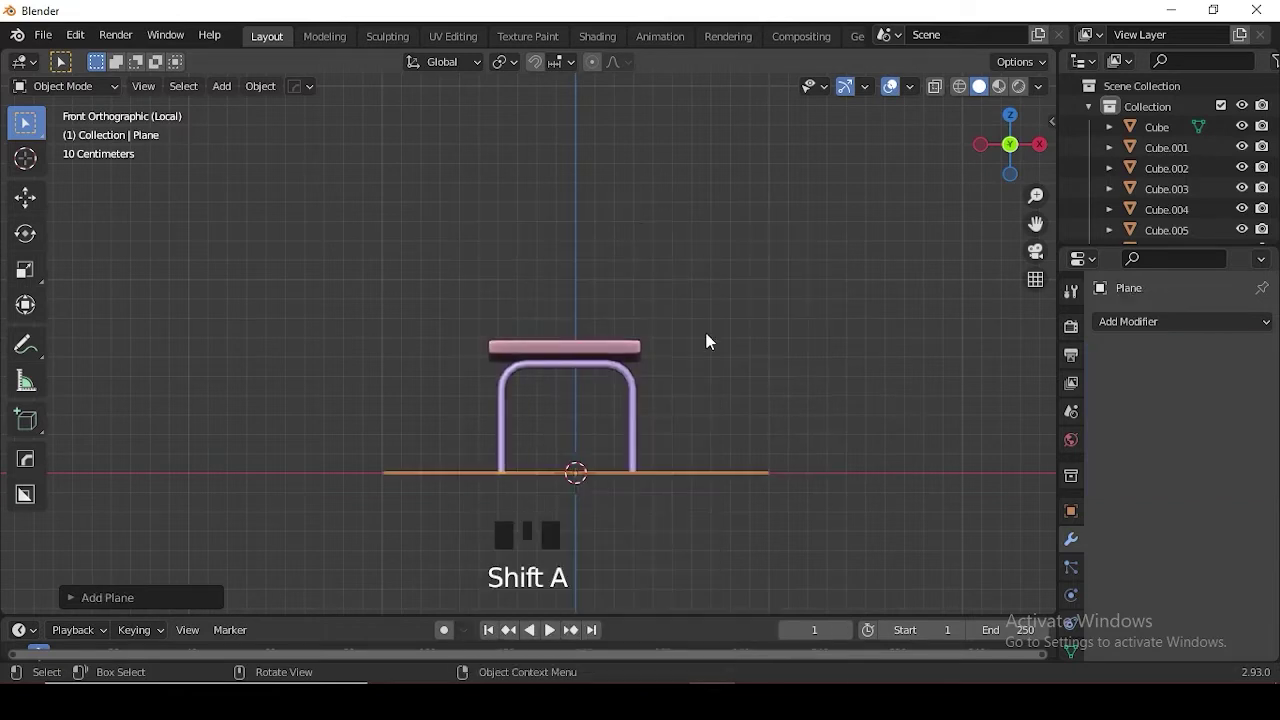
pyautogui.moveTo(722, 496); pyautogui.dragTo(723, 475)
pyautogui.press('Tab')
pyautogui.press('m')
pyautogui.press('KP_1')
pyautogui.scroll(3)
pyautogui.press('g')
pyautogui.press('e')
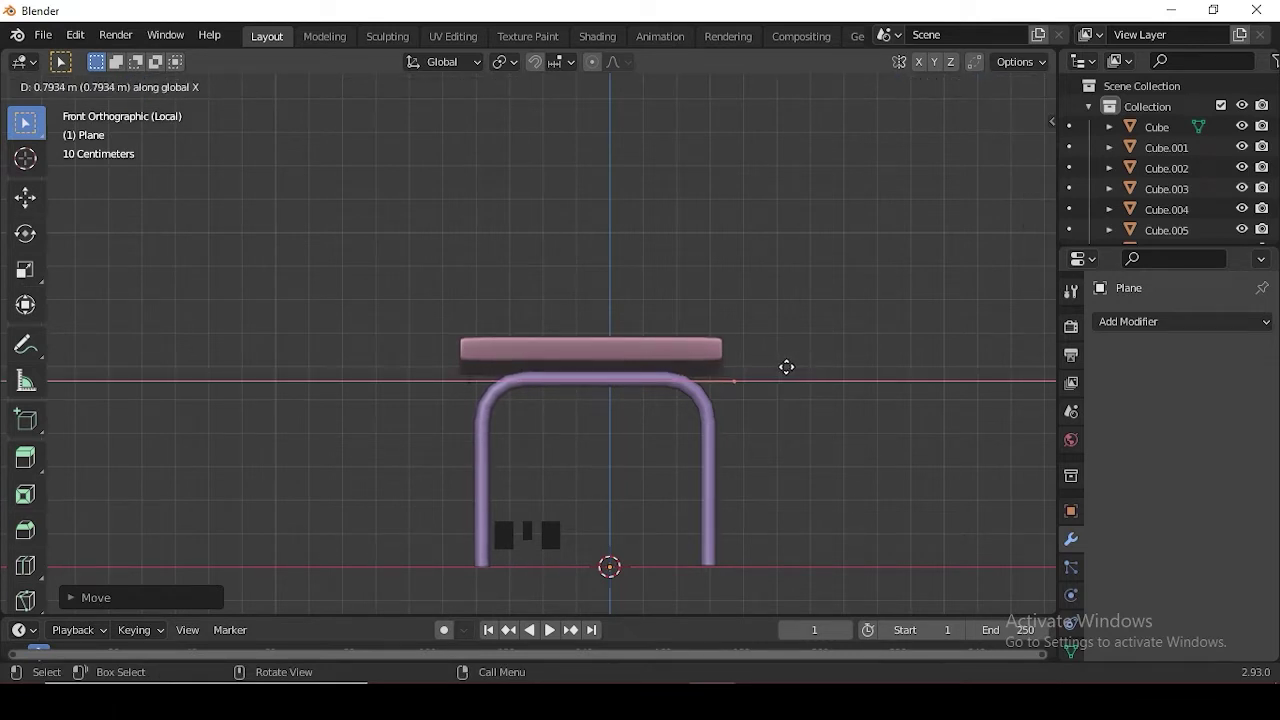
pyautogui.press('e')
# - Extrude the edge outline along the seat in side view, then up behind it in back view
pyautogui.press('KP_3')
pyautogui.press('e')
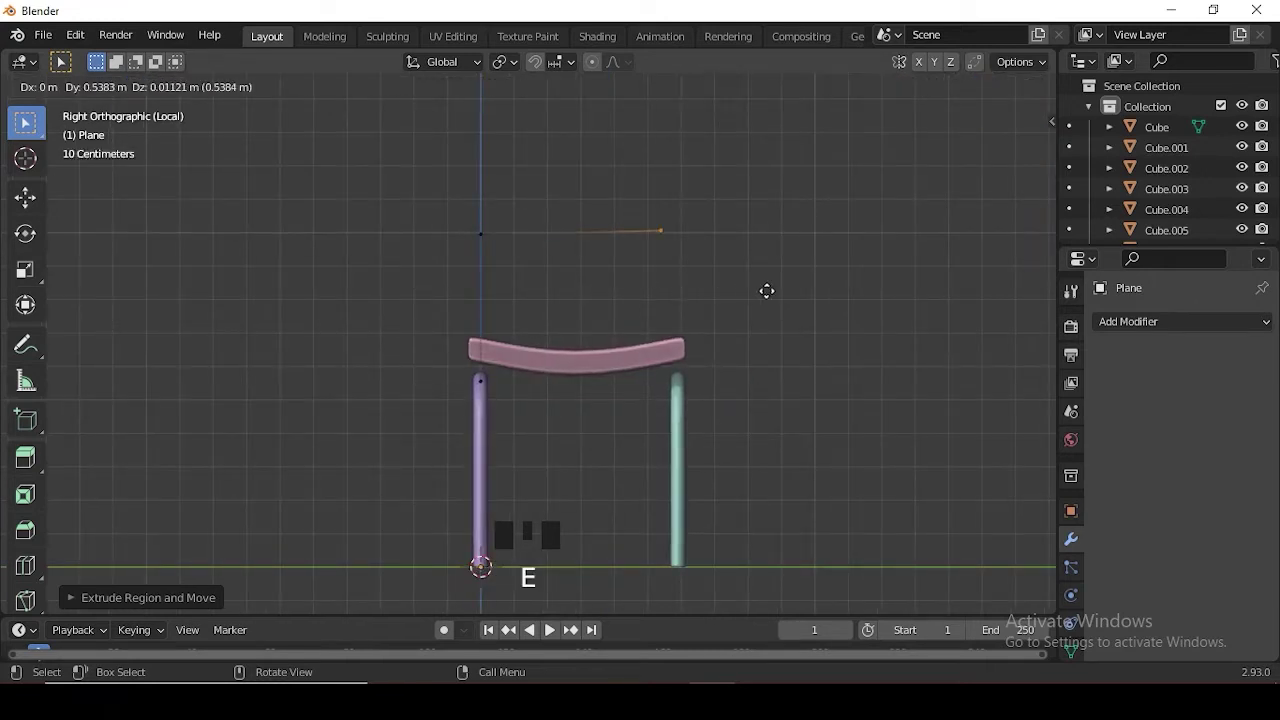
pyautogui.press('e')
pyautogui.press('KP_3')
pyautogui.press('ctrl+KP_3')
pyautogui.scroll(3)
pyautogui.press('KP_1')
pyautogui.press('ctrl+KP_1')
pyautogui.press('g')
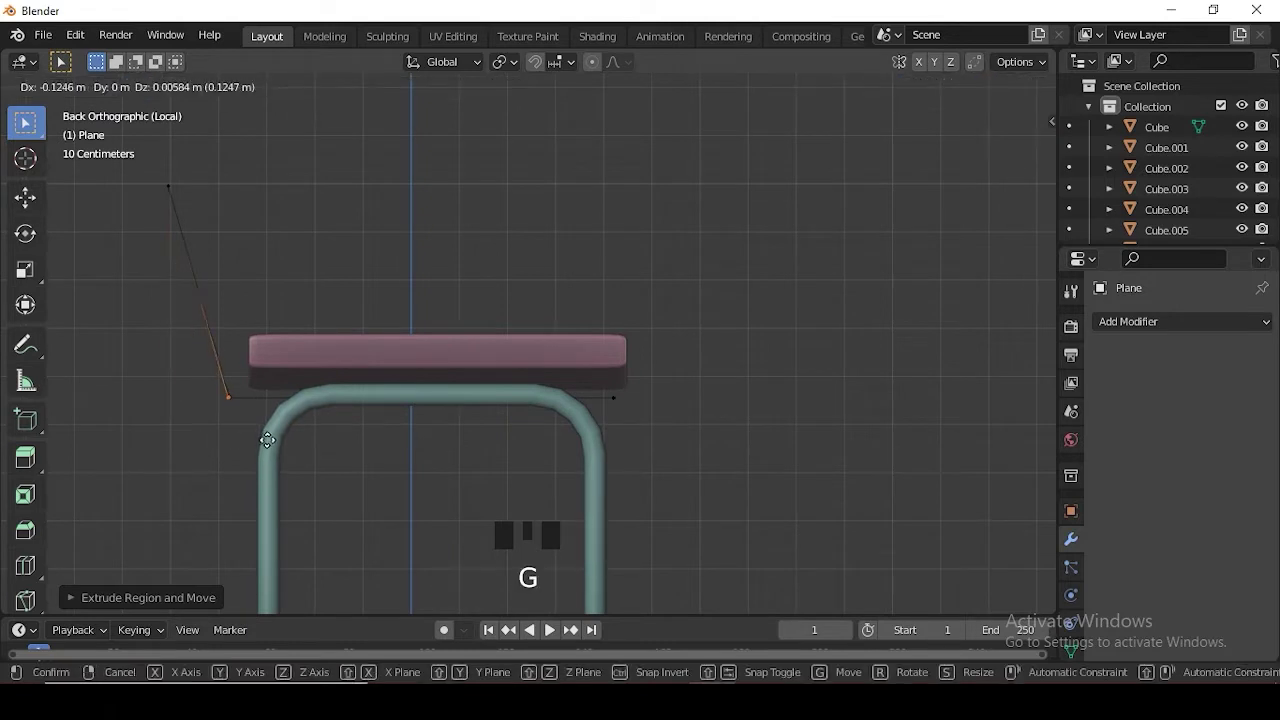
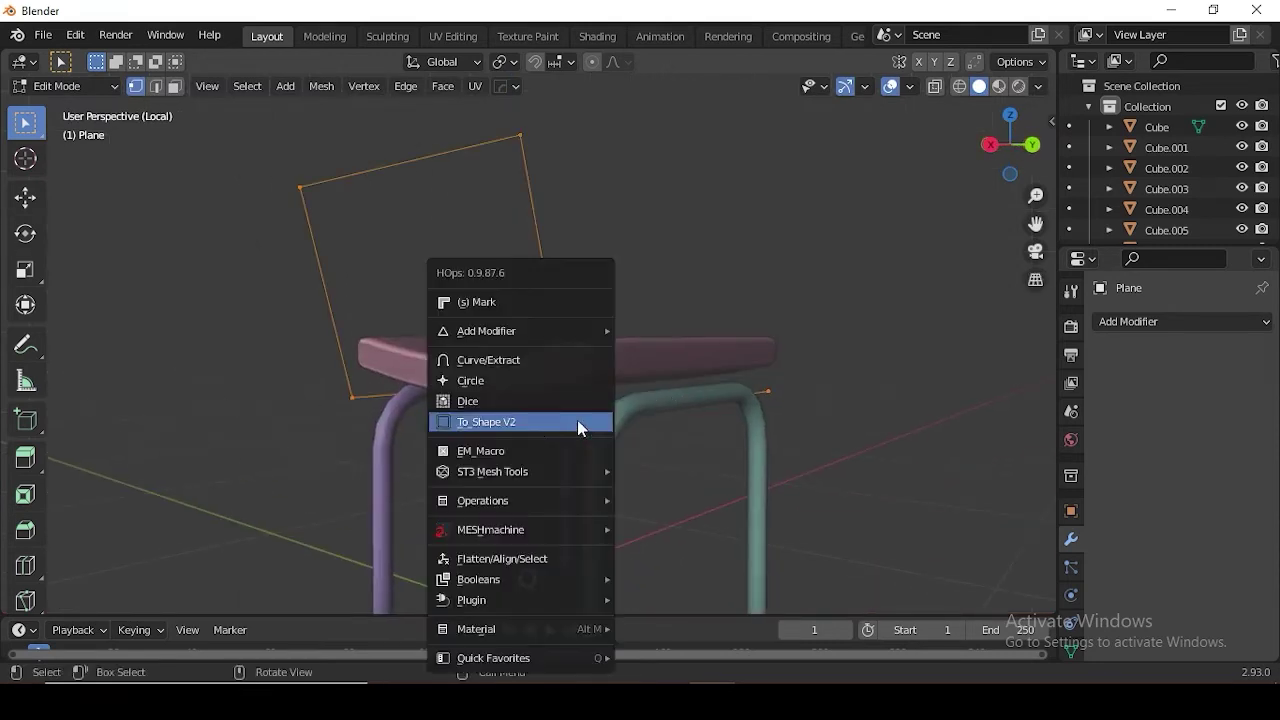
# - Convert the edge outline to a beveled tube with To Shape V2 and settle its thickness and rounded corners
pyautogui.press('q')
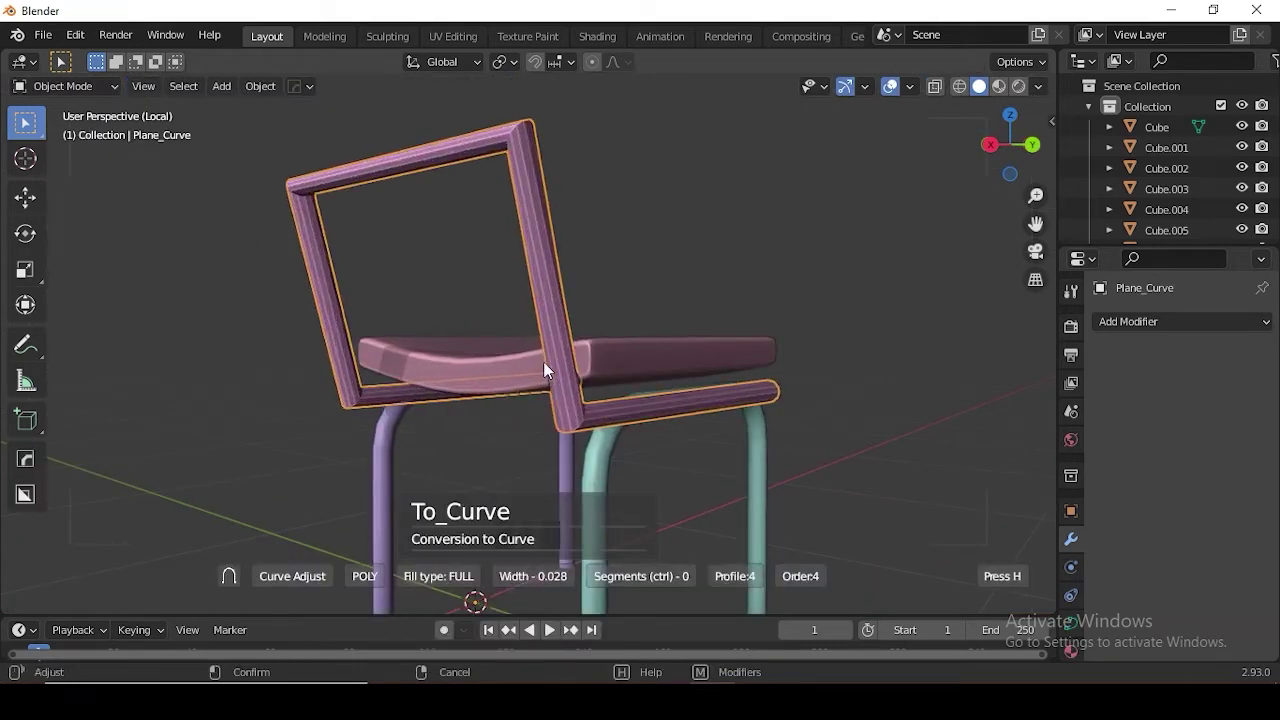
pyautogui.moveTo(672, 421); pyautogui.dragTo(571, 413)
pyautogui.press('KP_3')
pyautogui.press('KP_1')
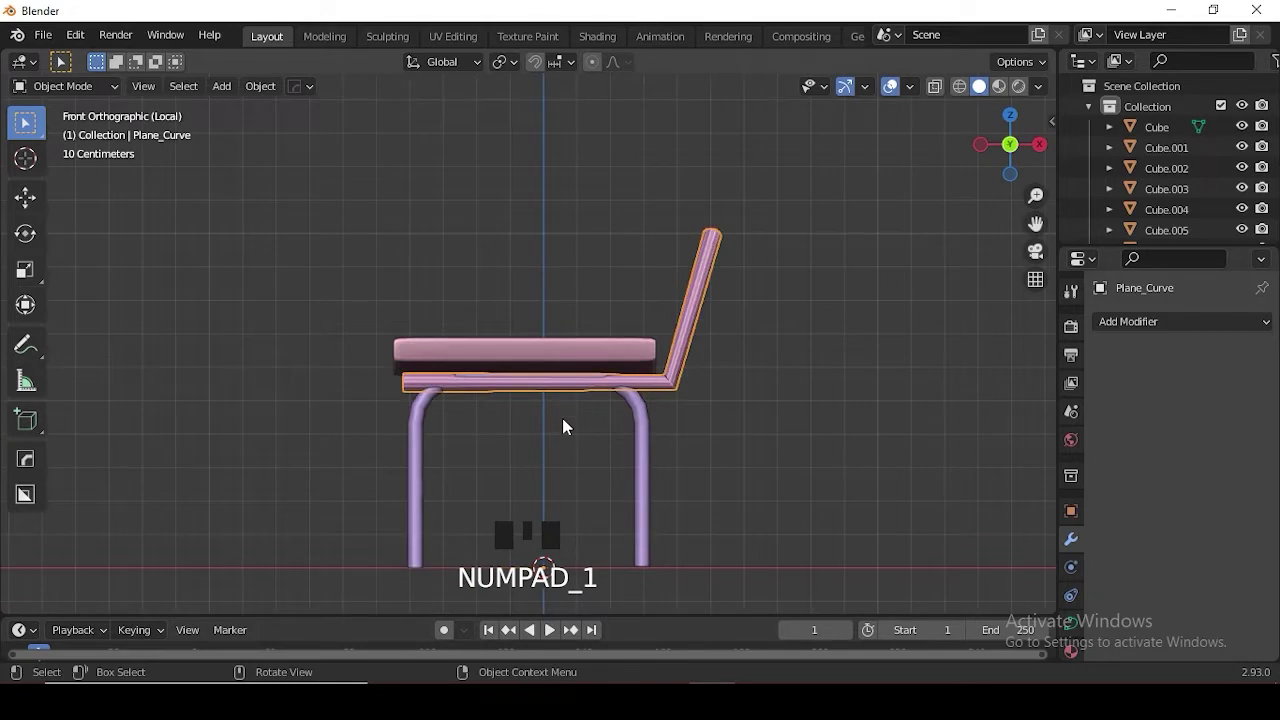
pyautogui.press('g')
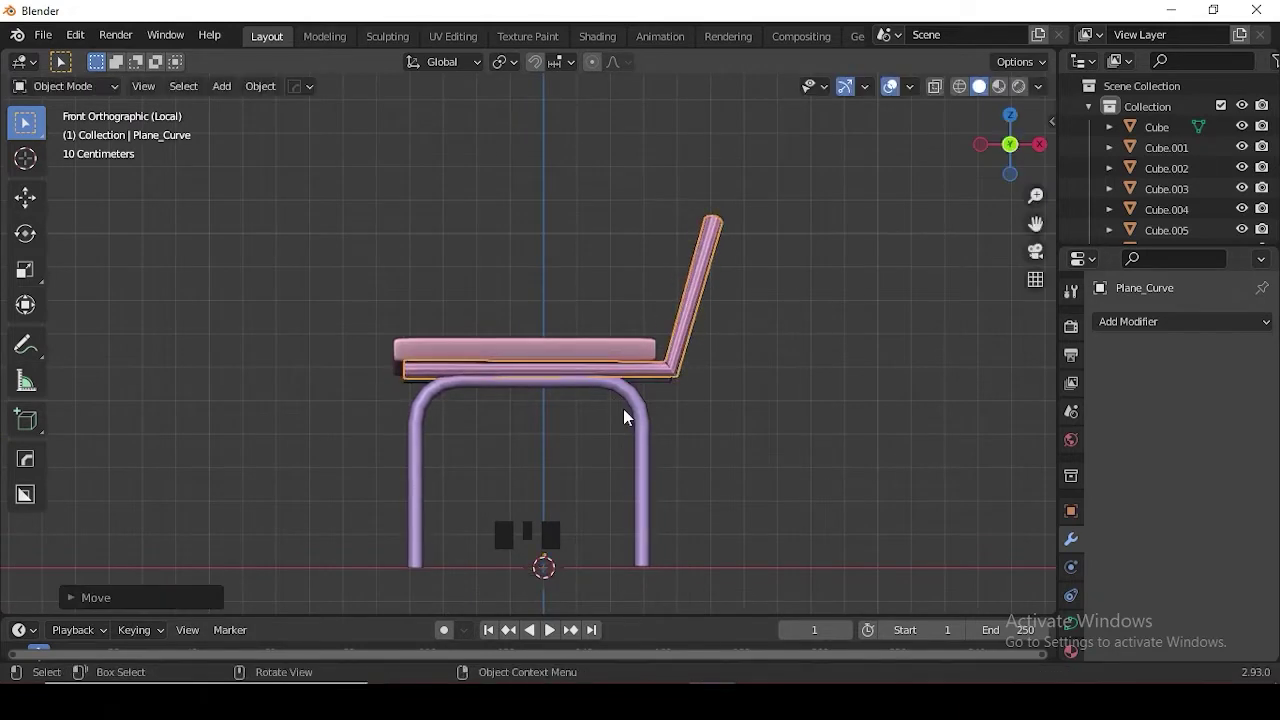
pyautogui.press('ctrl+z')
pyautogui.press('ctrl+z')
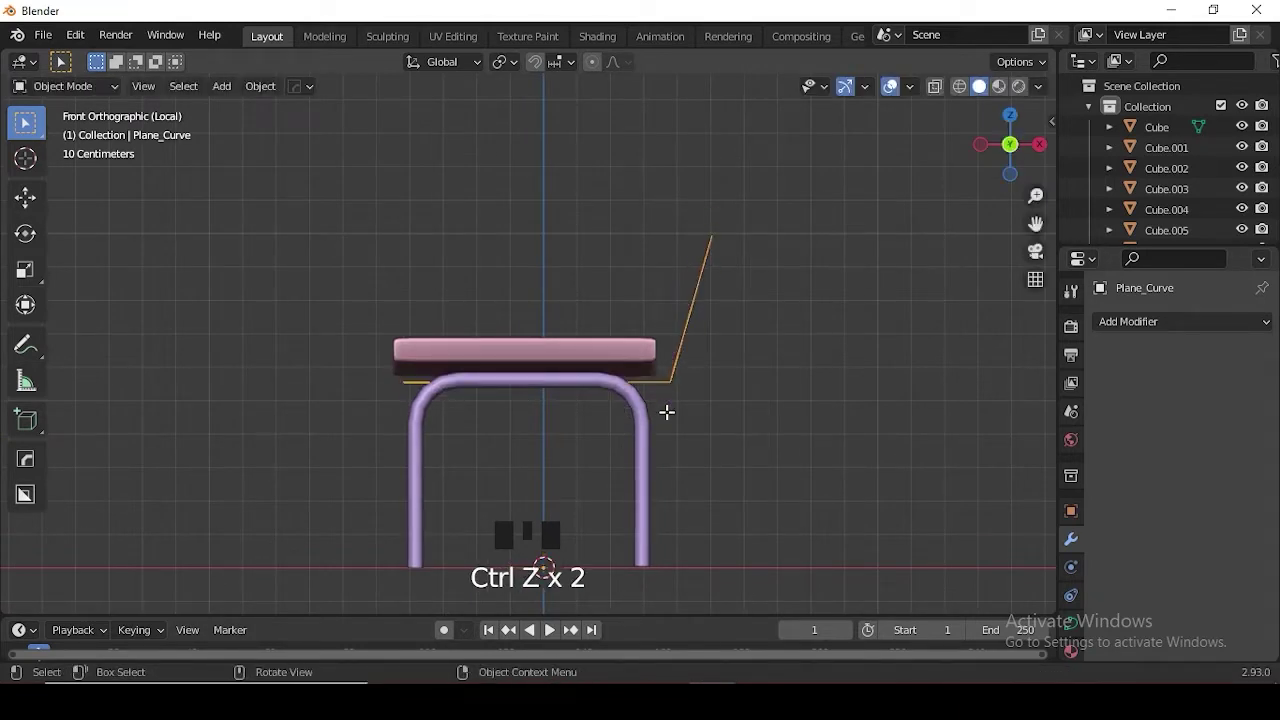
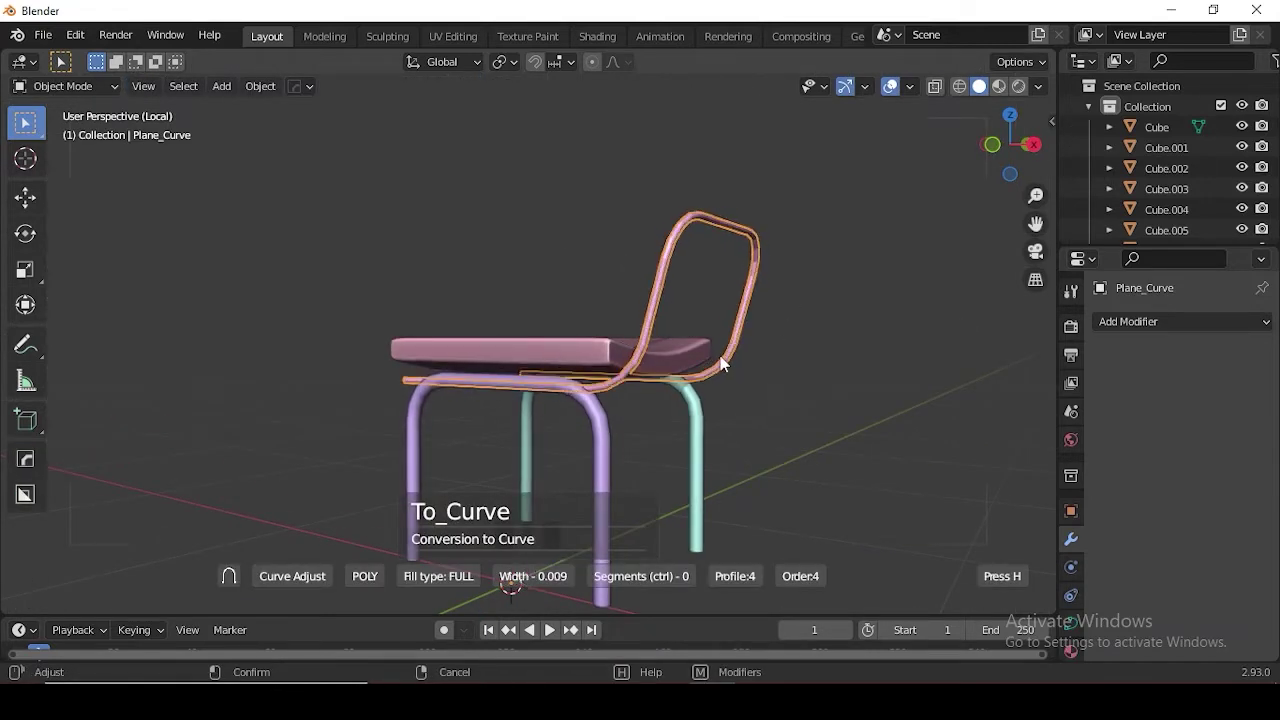
pyautogui.press('KP_1')
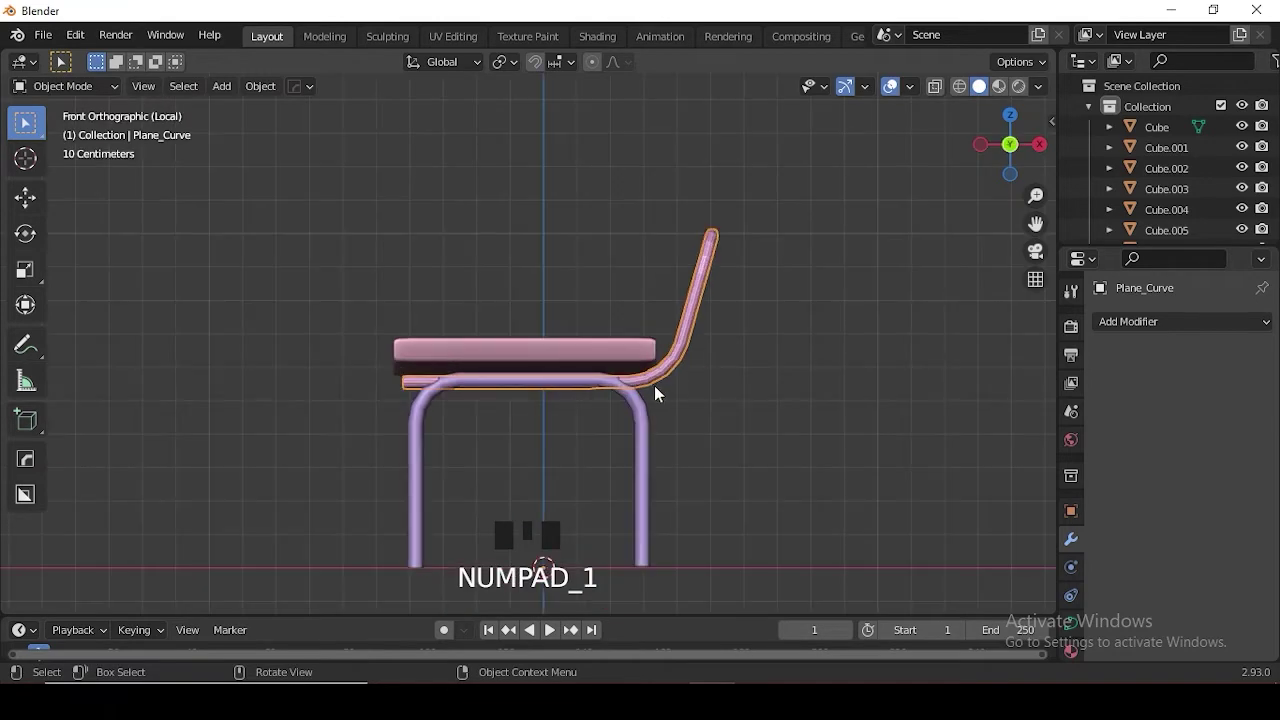
# - Move the tube back frame in side view so it lines up with the chair legs
pyautogui.press('g')
pyautogui.moveTo(709, 388); pyautogui.dragTo(694, 377)
pyautogui.press('KP_3')
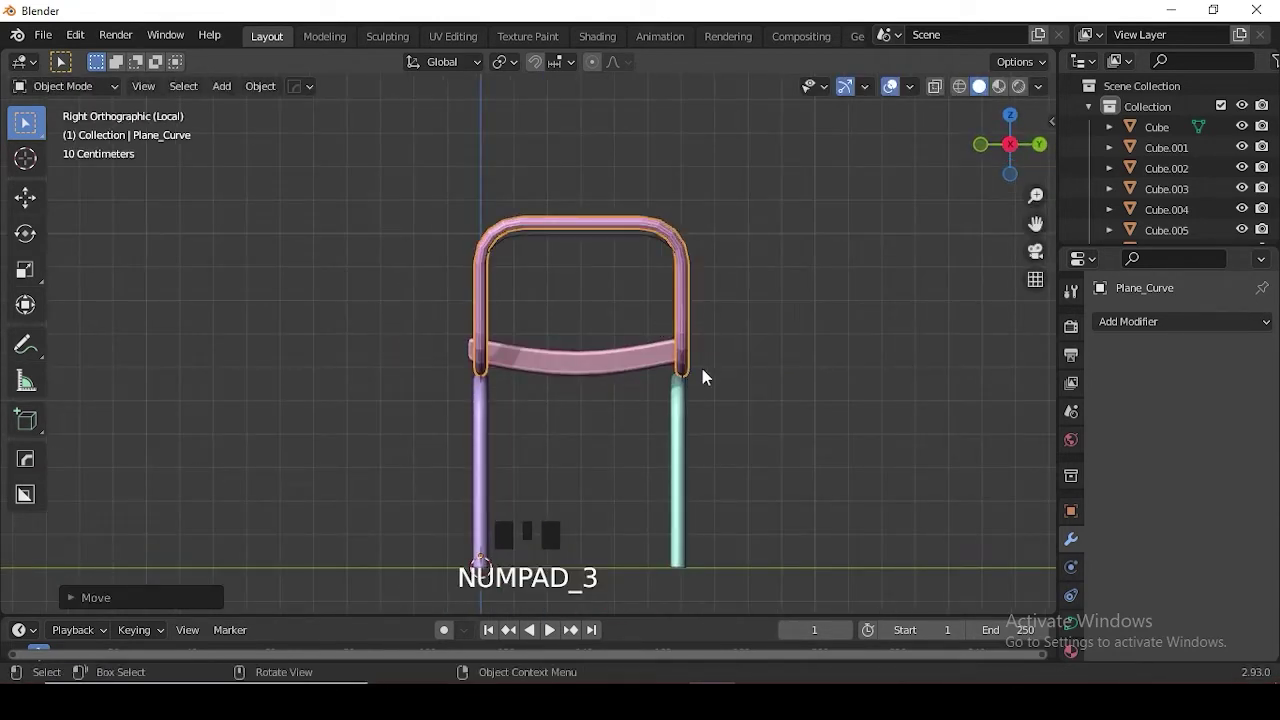
pyautogui.click(685, 391)
pyautogui.click(690, 385)
pyautogui.press('Delete')
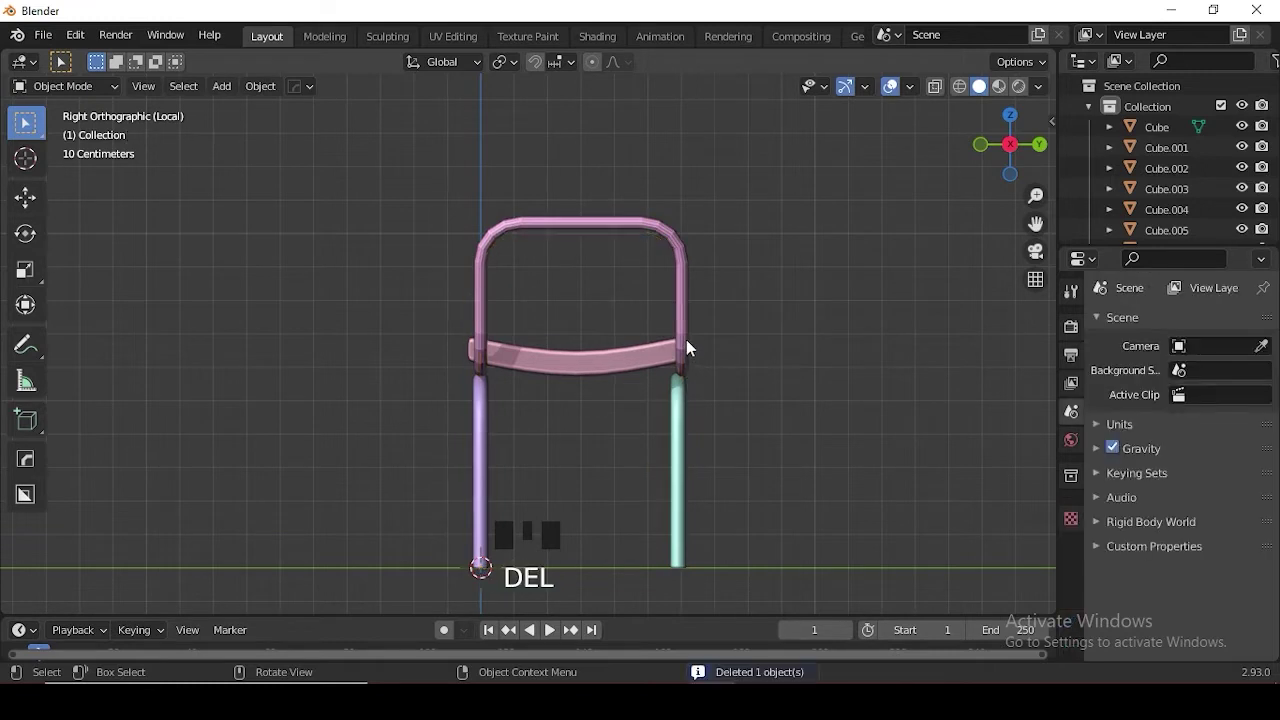
pyautogui.click(690, 424)
pyautogui.press('g')
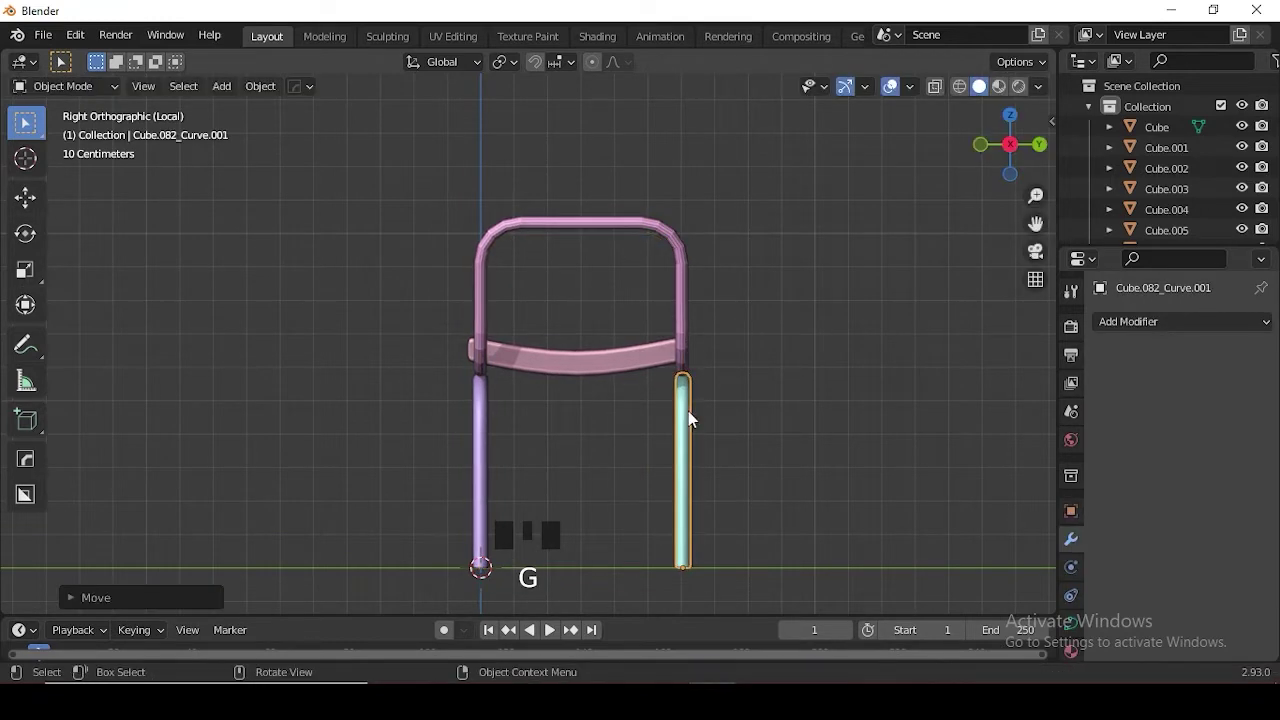
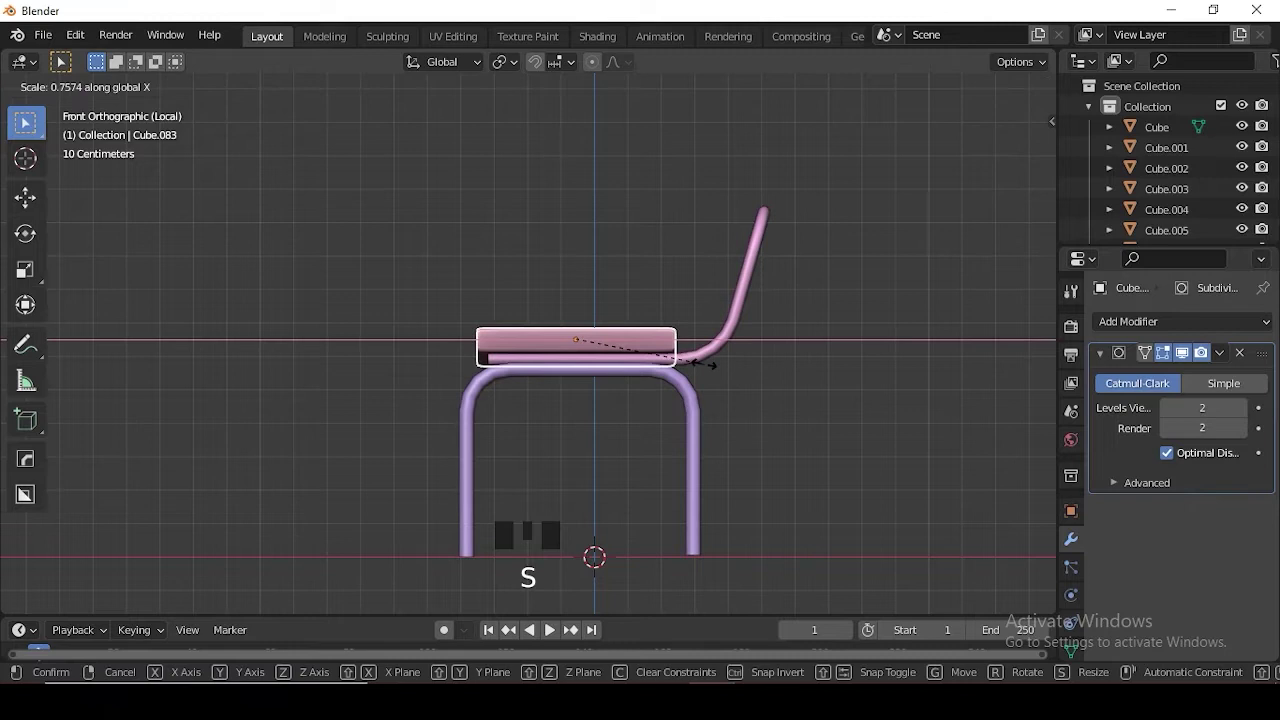
# - Duplicate the narrowed seat with Shift+D, rotate it 90 to stand upright and shrink it into a backrest pad
pyautogui.press('shift+d')
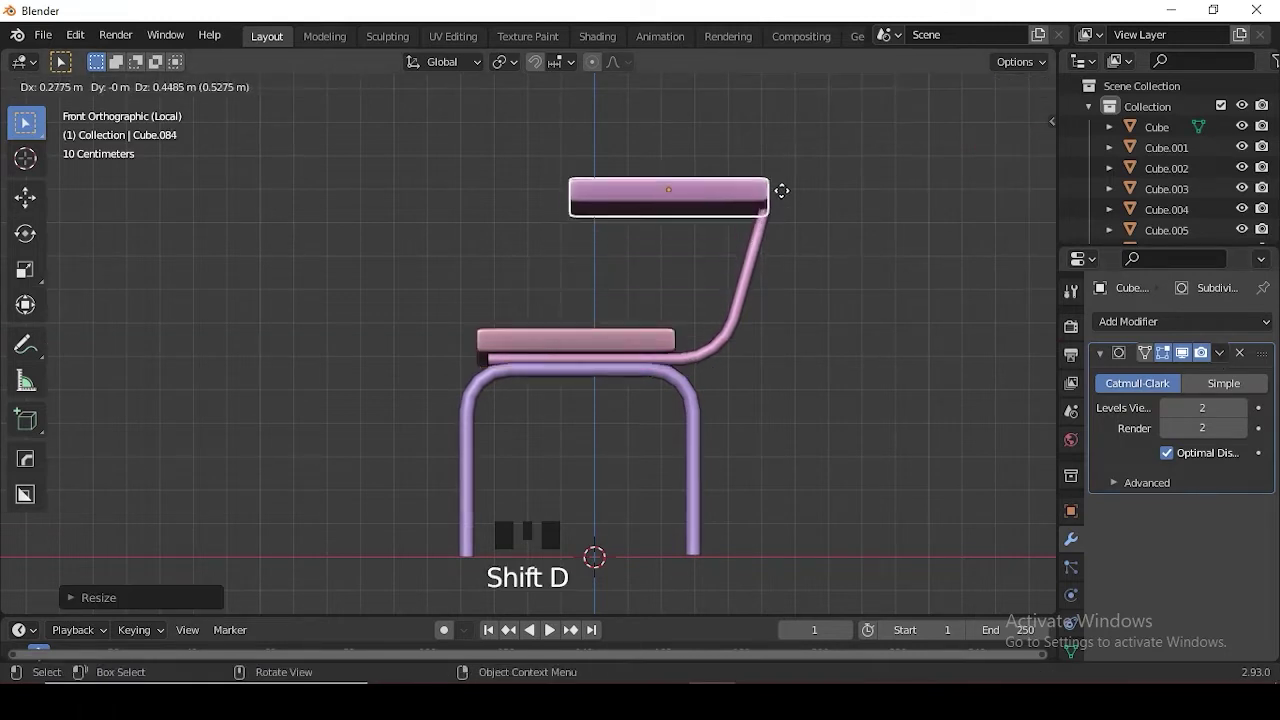
pyautogui.press('r')
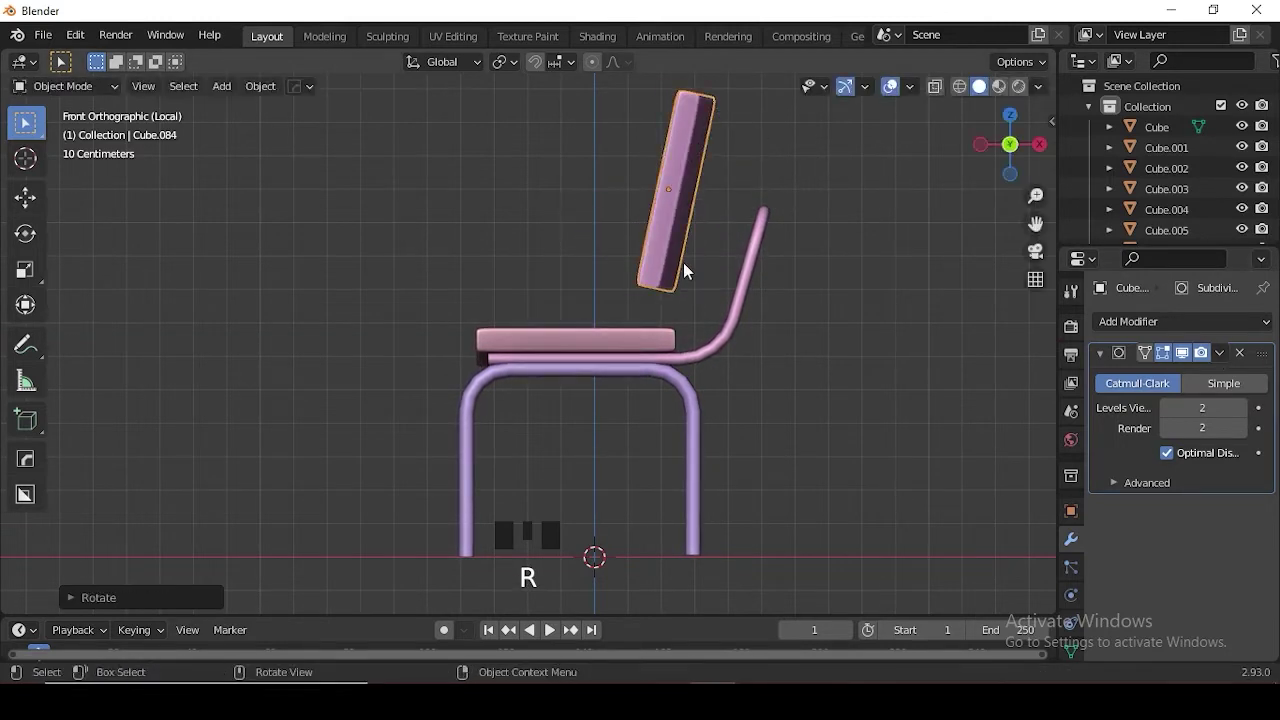
pyautogui.press('ctrl+z')
pyautogui.press('r')
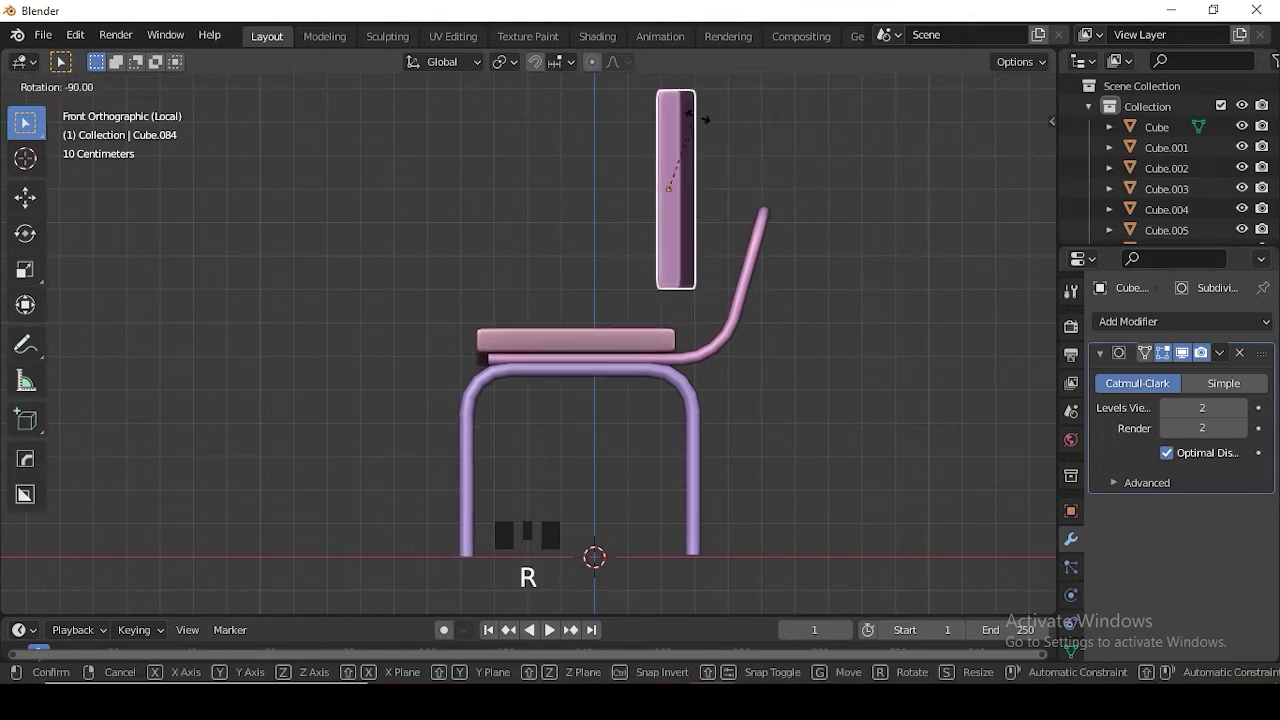
pyautogui.press('s')
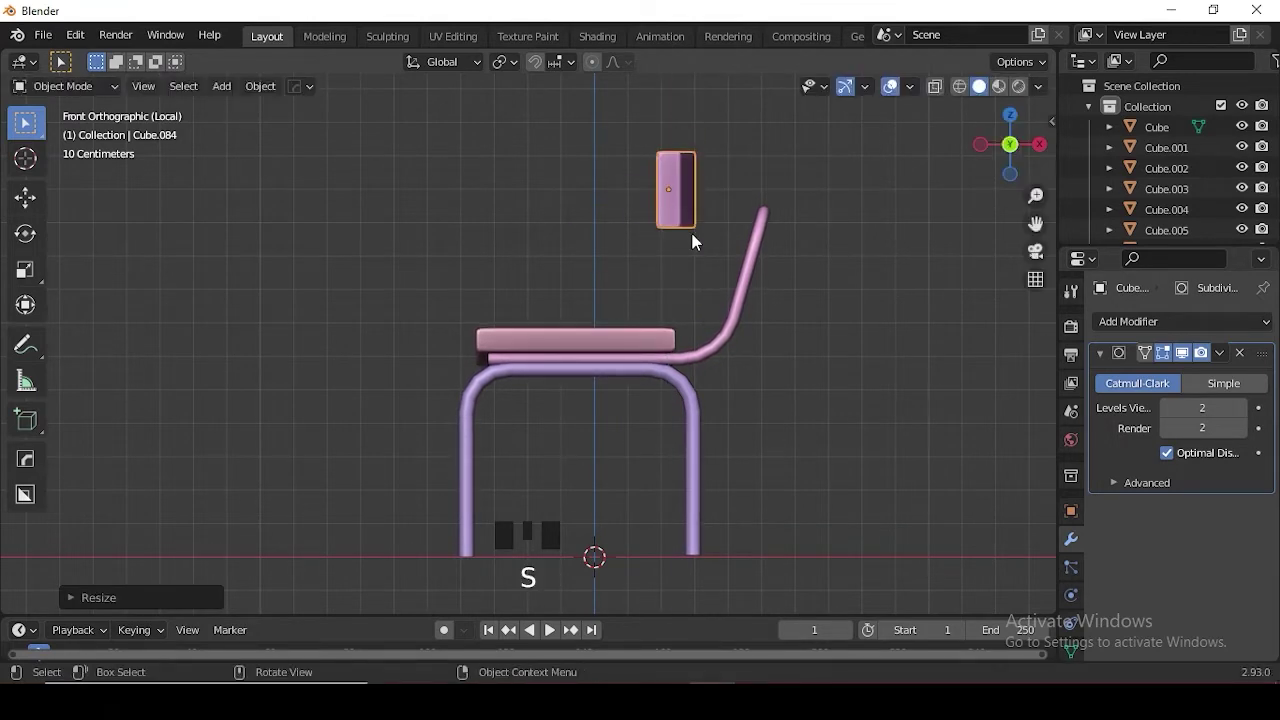
# - Move the pad over the top of the back frame and tilt it to match the frame angle
pyautogui.press('g')
pyautogui.press('KP_1')
pyautogui.press('KP_3')
pyautogui.press('g')
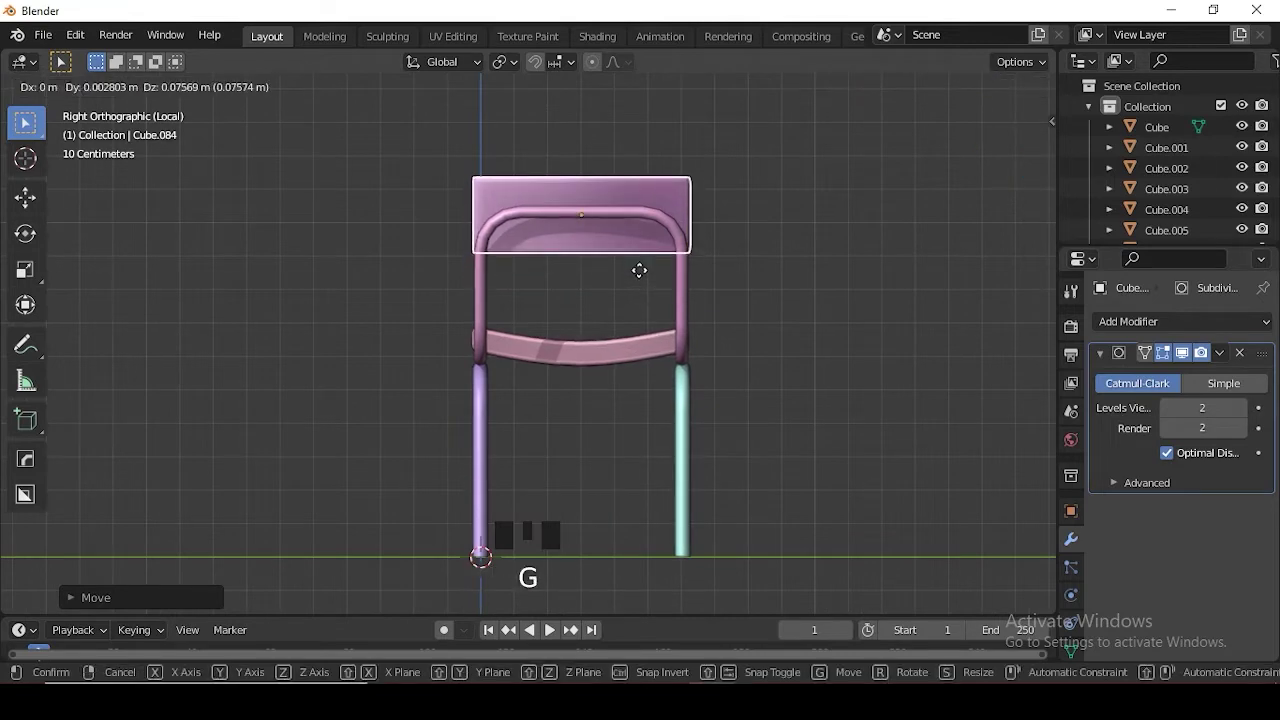
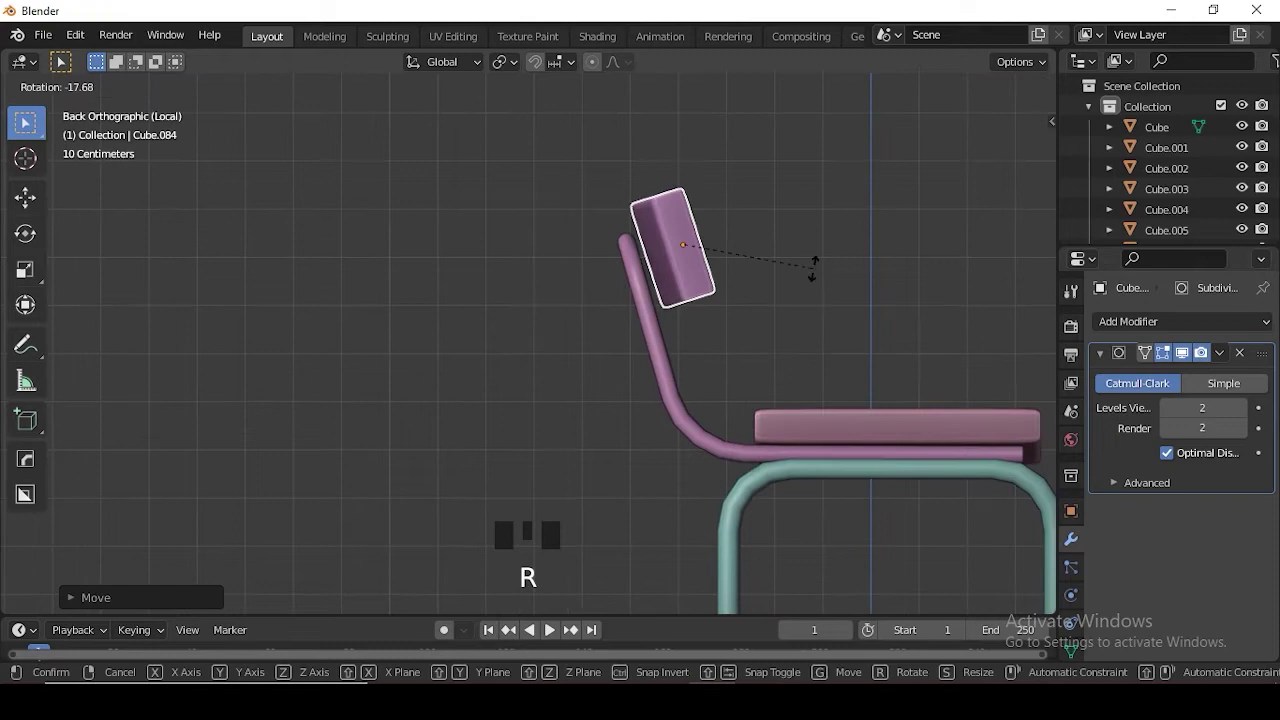
pyautogui.press('g')
pyautogui.click(591, 328)
pyautogui.scroll(-3)
pyautogui.moveTo(793, 360); pyautogui.dragTo(793, 397)
pyautogui.scroll(-3)
pyautogui.moveTo(886, 341); pyautogui.dragTo(896, 329)
pyautogui.press('KP_1')
pyautogui.moveTo(768, 355); pyautogui.dragTo(676, 382)
pyautogui.scroll(-3)
pyautogui.moveTo(708, 418); pyautogui.dragTo(798, 376)
# - Select the chair's parts and join them with Ctrl+J into one object, ending on the leg frame
pyautogui.press('a')
pyautogui.press('ctrl+j')
pyautogui.click(687, 391)
pyautogui.click(566, 369)
pyautogui.click(583, 371)
pyautogui.click(591, 359)
pyautogui.press('g')
pyautogui.click(450, 379)
pyautogui.click(543, 359)
pyautogui.click(598, 351)
pyautogui.click(589, 390)
pyautogui.press('ctrl+j')
pyautogui.moveTo(647, 374); pyautogui.dragTo(583, 376)
pyautogui.click(546, 371)
# - Move the seat and back into place on the frame and join them with Ctrl+J
pyautogui.press('g')
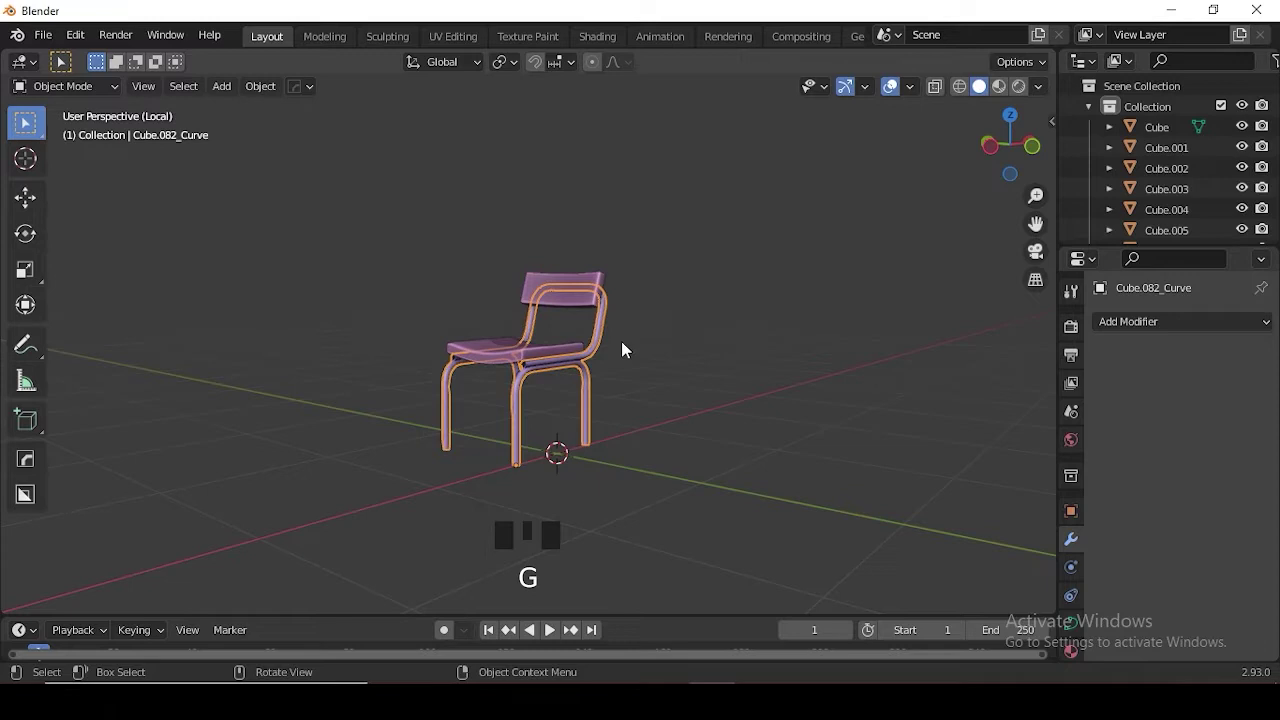
pyautogui.click(581, 349)
pyautogui.click(597, 361)
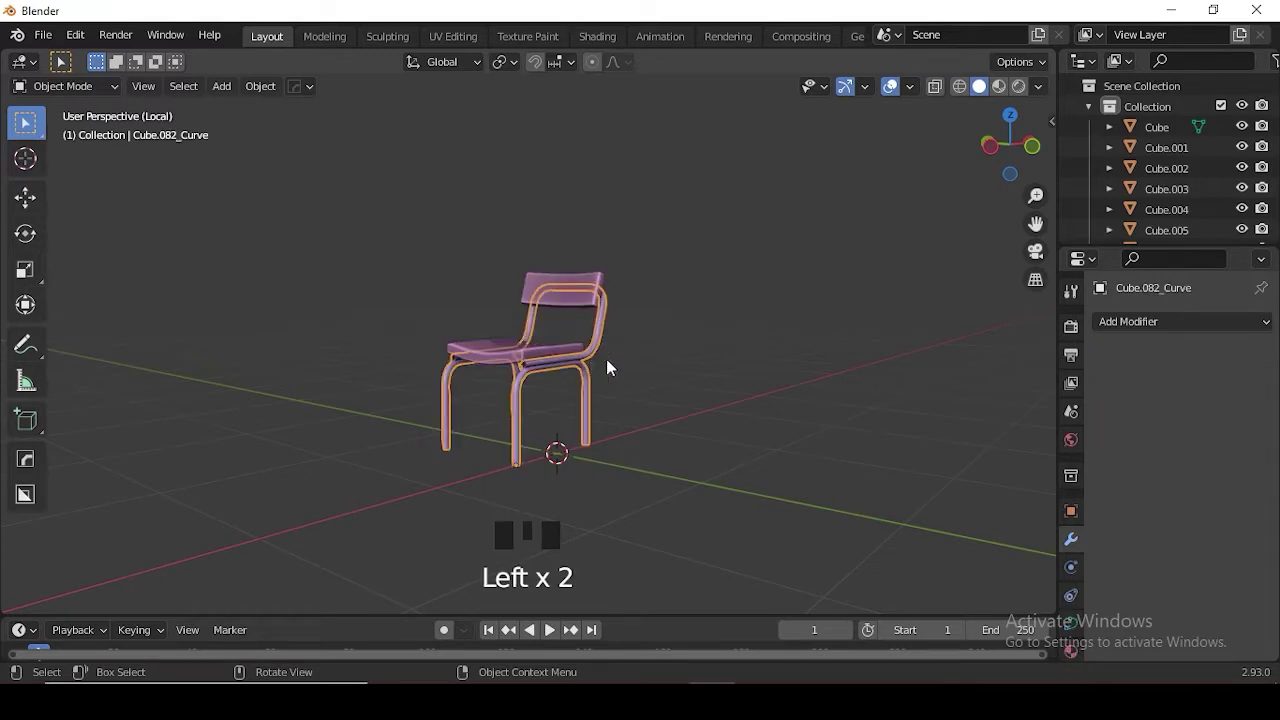
pyautogui.press('g')
pyautogui.click(547, 357)
pyautogui.press('ctrl+j')
pyautogui.scroll(-3)
pyautogui.click(602, 368)
# - Convert the curved tube frame to a mesh and join it with the seat and back
pyautogui.click(543, 374)
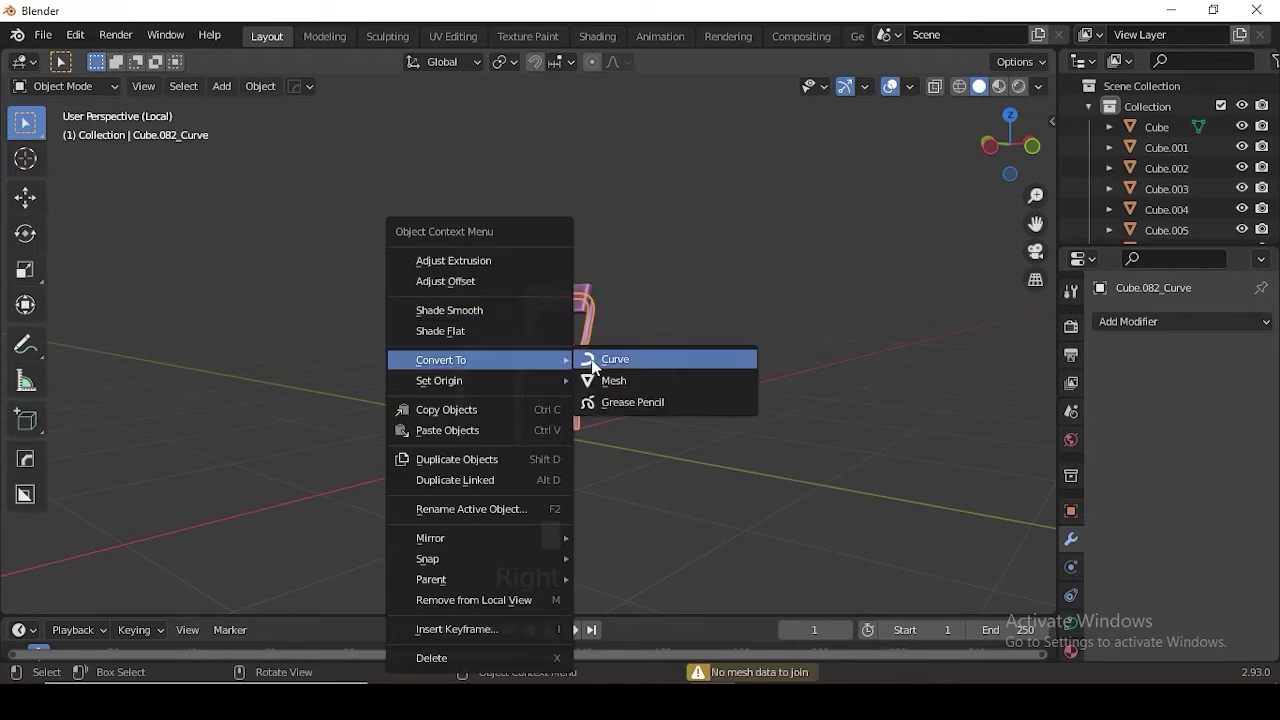
pyautogui.moveTo(615, 390); pyautogui.dragTo(551, 360)
pyautogui.click(551, 360)
pyautogui.press('ctrl+j')
pyautogui.moveTo(721, 400); pyautogui.dragTo(629, 378)
pyautogui.click(527, 365)
# - Undo the recent move, join and conversion attempts to recover the separate chair parts
pyautogui.press('g')
pyautogui.middleClick(661, 420)
pyautogui.press('ctrl+z')
pyautogui.press('ctrl+z')
pyautogui.press('ctrl+z')
pyautogui.press('ctrl+z')
pyautogui.press('ctrl+z')
pyautogui.moveTo(631, 411); pyautogui.dragTo(583, 391)
pyautogui.click(595, 388)
pyautogui.press('ctrl+z')
pyautogui.press('ctrl+z')
pyautogui.press('ctrl+z')
pyautogui.press('ctrl+z')
pyautogui.press('ctrl+z')
pyautogui.press('ctrl+z')
pyautogui.press('ctrl+z')
pyautogui.click(630, 390)
pyautogui.click(596, 389)
pyautogui.click(601, 359)
pyautogui.click(568, 358)
pyautogui.press('ctrl+z')
pyautogui.press('ctrl+z')
pyautogui.press('ctrl+z')
pyautogui.press('ctrl+z')
pyautogui.press('ctrl+z')
# - Step further back through the history, redo once, and isolate the chair in local view from side and front
pyautogui.moveTo(522, 386); pyautogui.dragTo(551, 376)
pyautogui.press('KP_3')
pyautogui.press('KP_1')
pyautogui.press('ctrl+z')
pyautogui.press('ctrl+z')
pyautogui.press('ctrl+z')
pyautogui.press('ctrl+z')
pyautogui.press('ctrl+z')
pyautogui.press('ctrl+z')
pyautogui.press('ctrl+z')
pyautogui.press('ctrl+z')
pyautogui.press('ctrl+z')
pyautogui.press('ctrl+shift+z')
pyautogui.moveTo(665, 361); pyautogui.dragTo(662, 360)
pyautogui.moveTo(793, 417); pyautogui.dragTo(636, 364)
pyautogui.press('KP_3')
pyautogui.press('KP_1')
pyautogui.press('KP_Divide')
pyautogui.moveTo(614, 488); pyautogui.dragTo(619, 451)
pyautogui.scroll(-3)
pyautogui.press('KP_Divide')
pyautogui.press('KP_Divide')
# - Add a Subdivision Surface modifier to smooth the joined chair frame, seat and back
pyautogui.click(602, 460)
pyautogui.scroll(3)
pyautogui.moveTo(647, 207); pyautogui.dragTo(649, 501)
pyautogui.scroll(3)
pyautogui.moveTo(660, 323); pyautogui.dragTo(660, 374)
pyautogui.scroll(-3)
pyautogui.click(600, 395)
pyautogui.scroll(-3)
pyautogui.click(621, 340)
pyautogui.click(495, 395)
pyautogui.moveTo(543, 391); pyautogui.dragTo(526, 370)
pyautogui.click(526, 370)
pyautogui.click(602, 451)
pyautogui.click(568, 420)
pyautogui.moveTo(647, 422); pyautogui.dragTo(631, 278)
pyautogui.click(631, 278)
pyautogui.click(665, 275)
pyautogui.moveTo(675, 312); pyautogui.dragTo(646, 377)
# - Scale the finished chair up slightly to suit the room and check it from front and top
pyautogui.press('KP_Divide')
pyautogui.press('s')
pyautogui.press('s')
pyautogui.press('KP_1')
pyautogui.press('KP_Divide')
pyautogui.scroll(3)
pyautogui.scroll(-3)
pyautogui.middleClick(663, 449)
pyautogui.press('s')
pyautogui.moveTo(695, 446); pyautogui.dragTo(695, 445)
pyautogui.press('KP_7')
pyautogui.press('KP_Divide')
pyautogui.moveTo(664, 398); pyautogui.dragTo(644, 360)
pyautogui.scroll(3)
pyautogui.moveTo(704, 344); pyautogui.dragTo(559, 289)
pyautogui.doubleClick(559, 289)
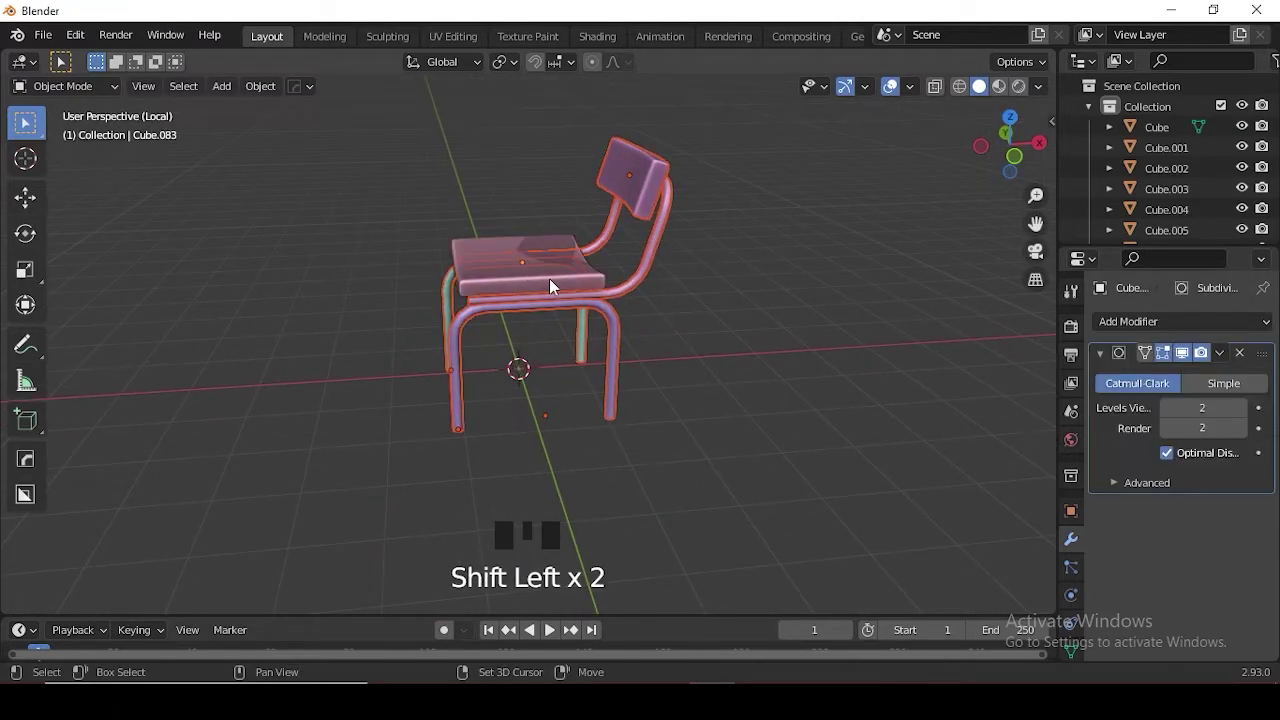
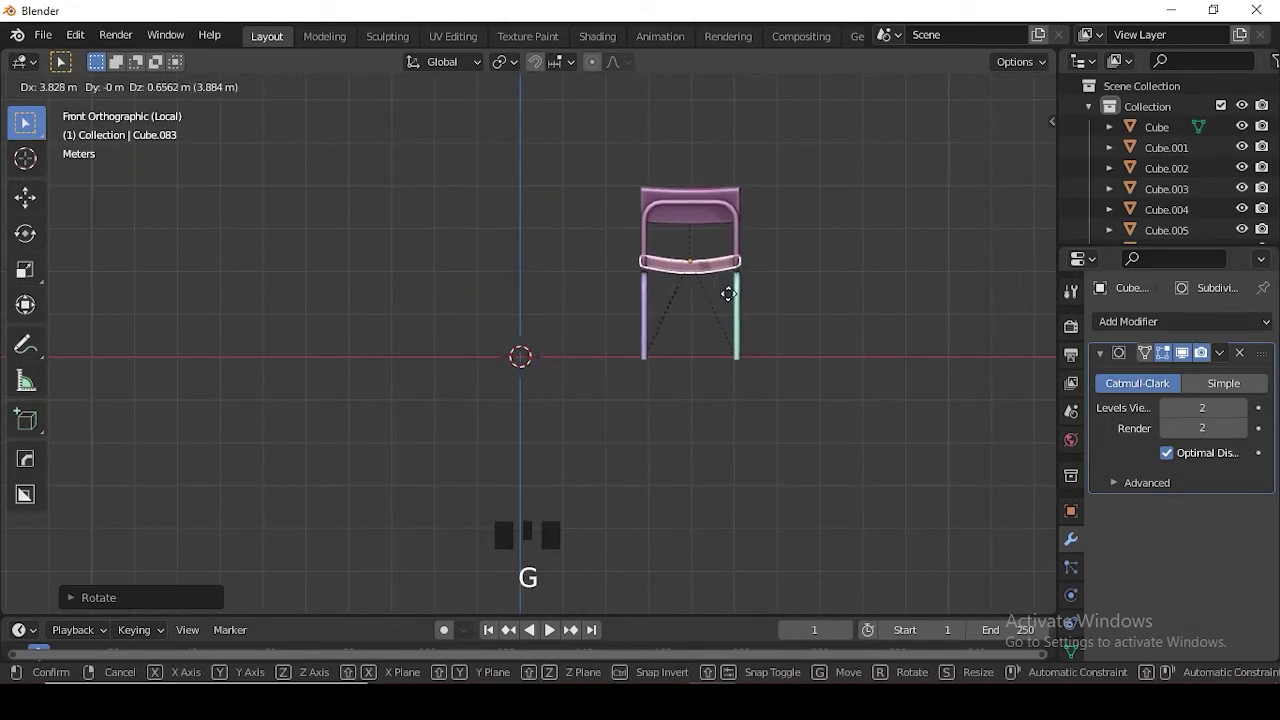
# - Move the chair away from the scene centre in front view to clear space for a table
pyautogui.moveTo(509, 324); pyautogui.dragTo(497, 333)
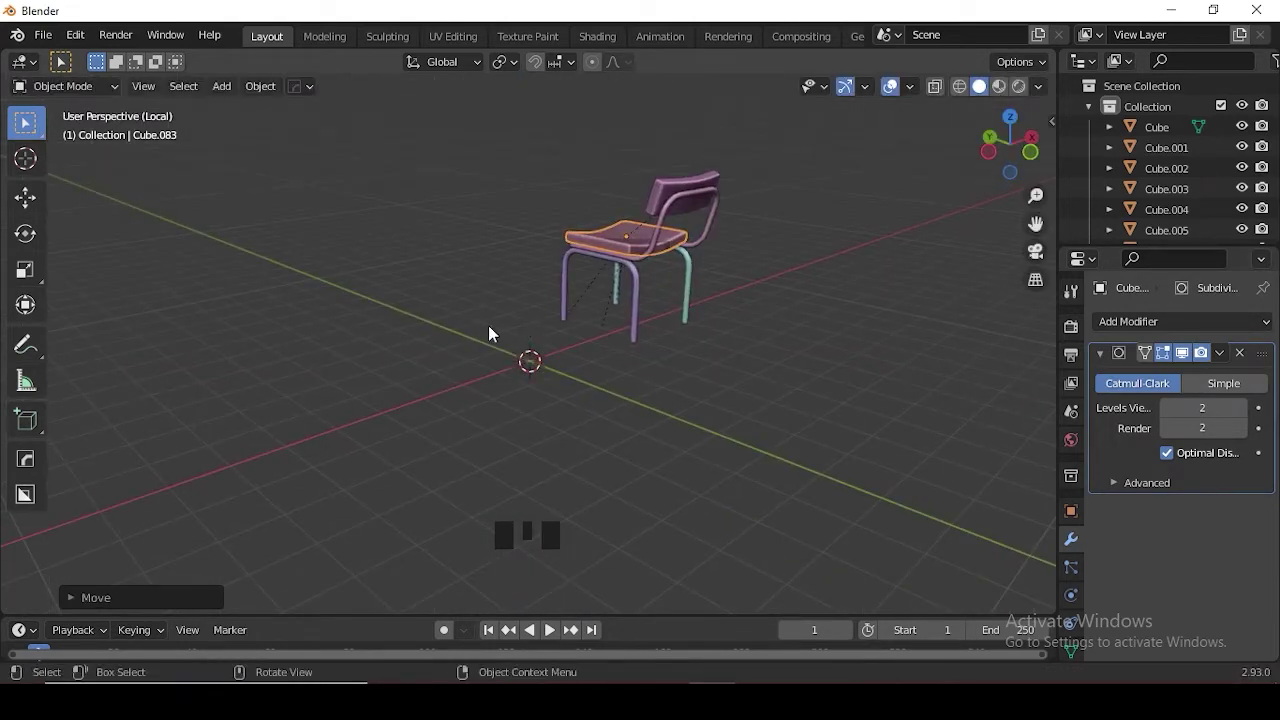
pyautogui.press('KP_1')
pyautogui.press('g')
pyautogui.scroll(3)
pyautogui.moveTo(573, 269); pyautogui.dragTo(476, 241)
pyautogui.scroll(-3)
# - Add a cube with Shift+A and scale it down along Z into a thin flat slab
pyautogui.press('shift+a')
pyautogui.press('s')
pyautogui.press('s')
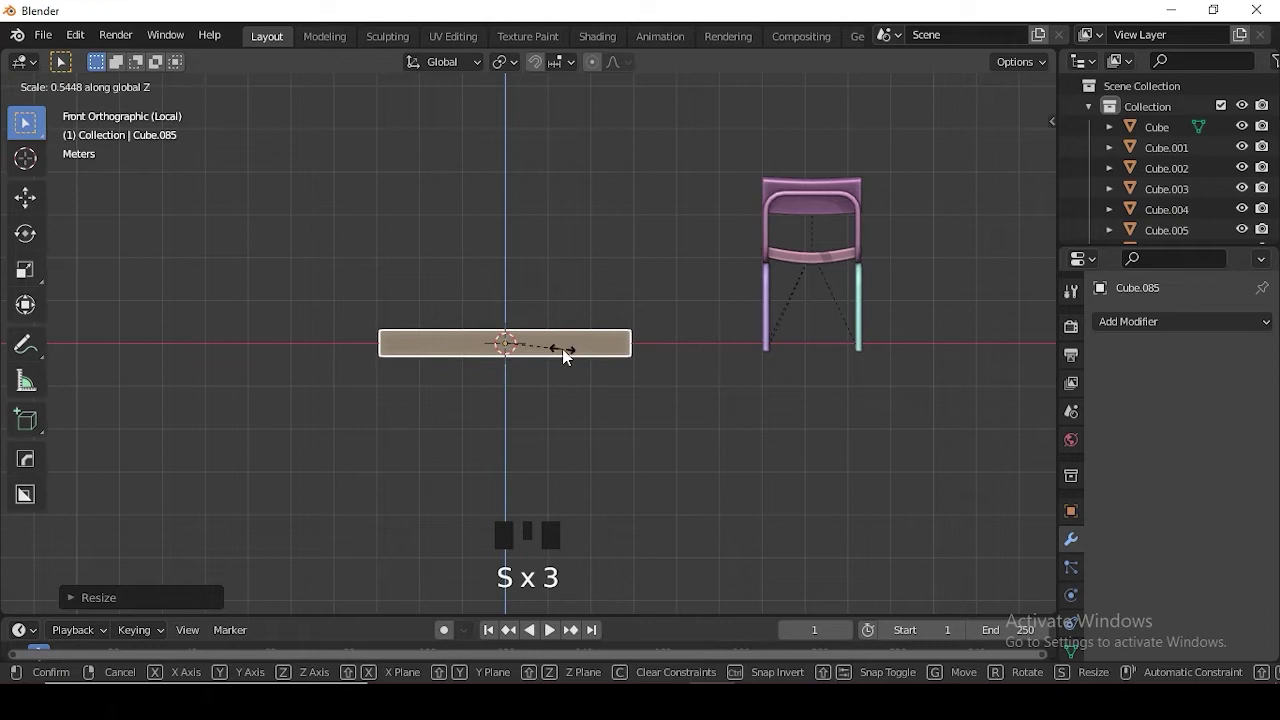
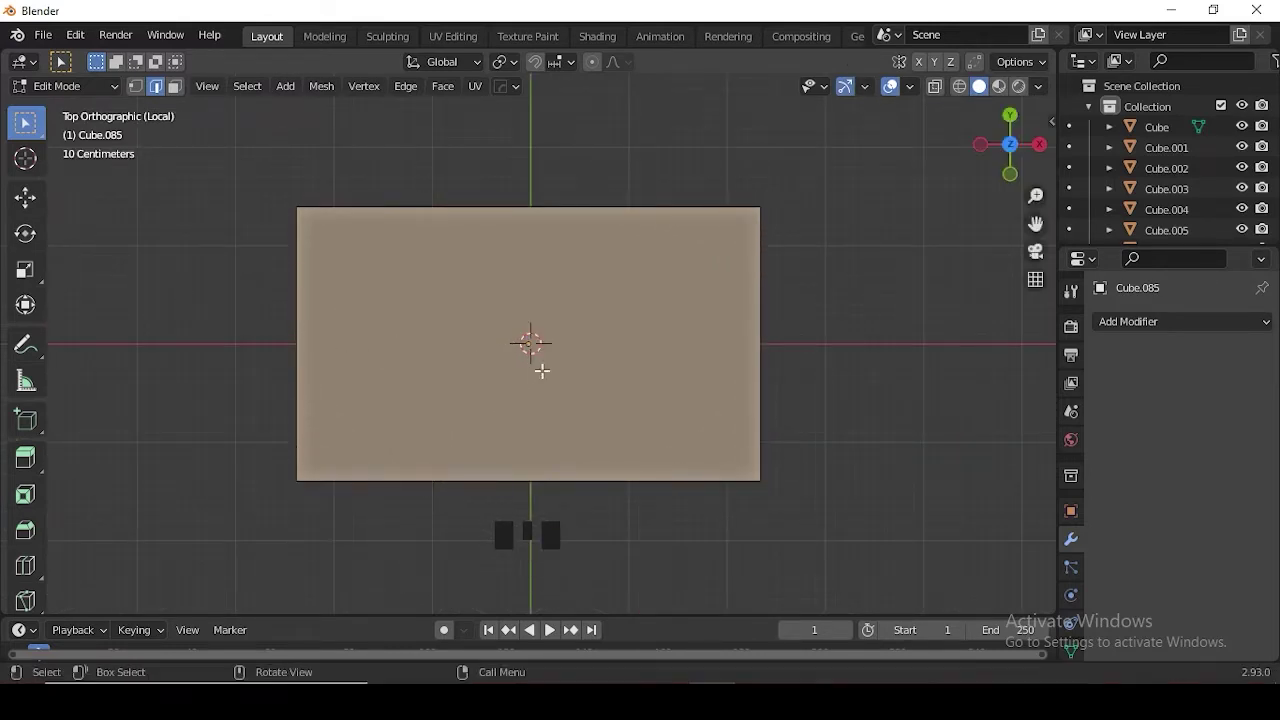
# - Give the slab a level-2 Subdivision Surface and loop cuts so its corners round off
pyautogui.press('Tab')
pyautogui.press('ctrl+2')
pyautogui.press('Tab')
pyautogui.press('ctrl+r')
pyautogui.press('ctrl+r')
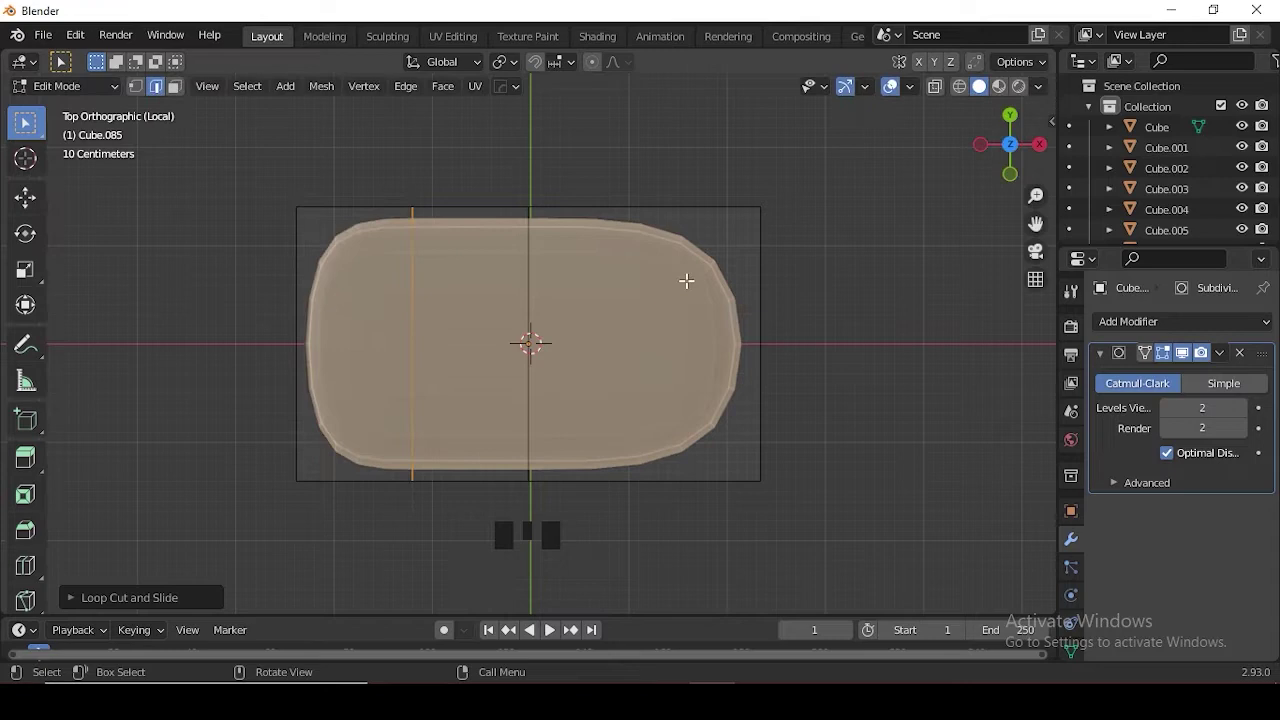
pyautogui.press('ctrl+z')
pyautogui.moveTo(765, 244); pyautogui.dragTo(667, 347)
# - Add another edge loop in front view and scale the table top flatter along its height
pyautogui.press('Tab')
pyautogui.press('KP_1')
pyautogui.scroll(3)
pyautogui.press('ctrl+r')
pyautogui.press('s')
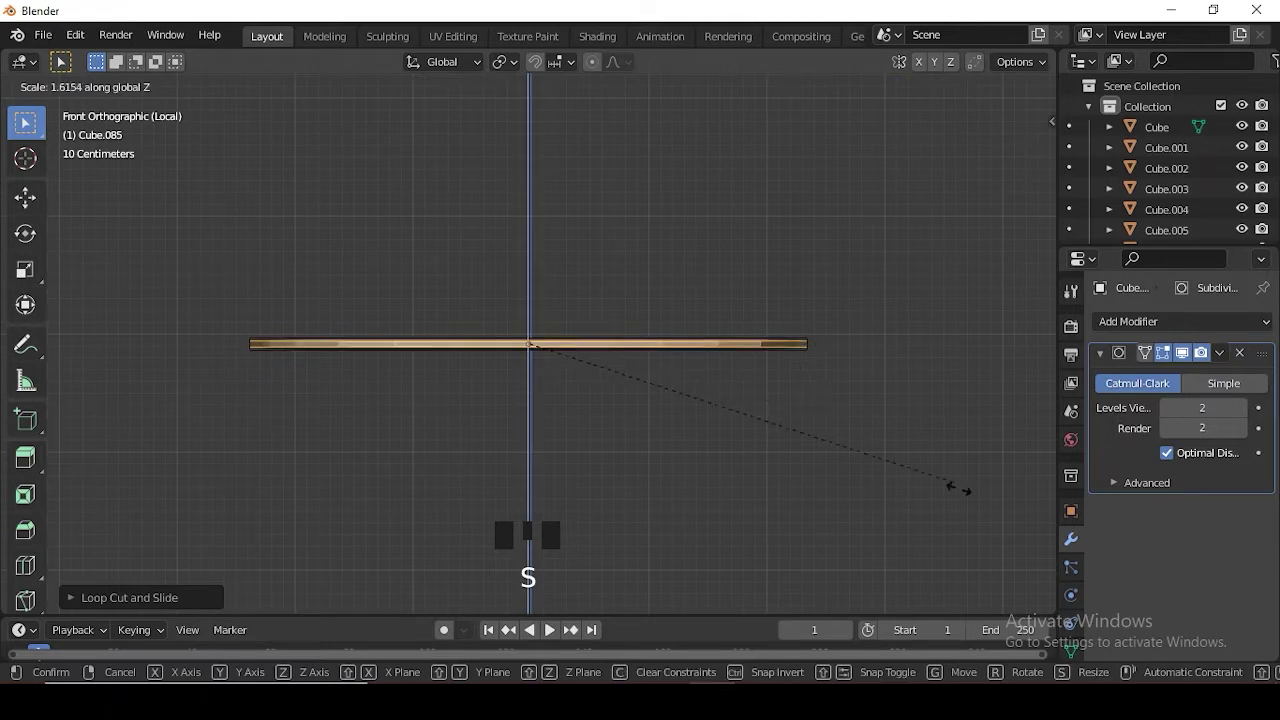
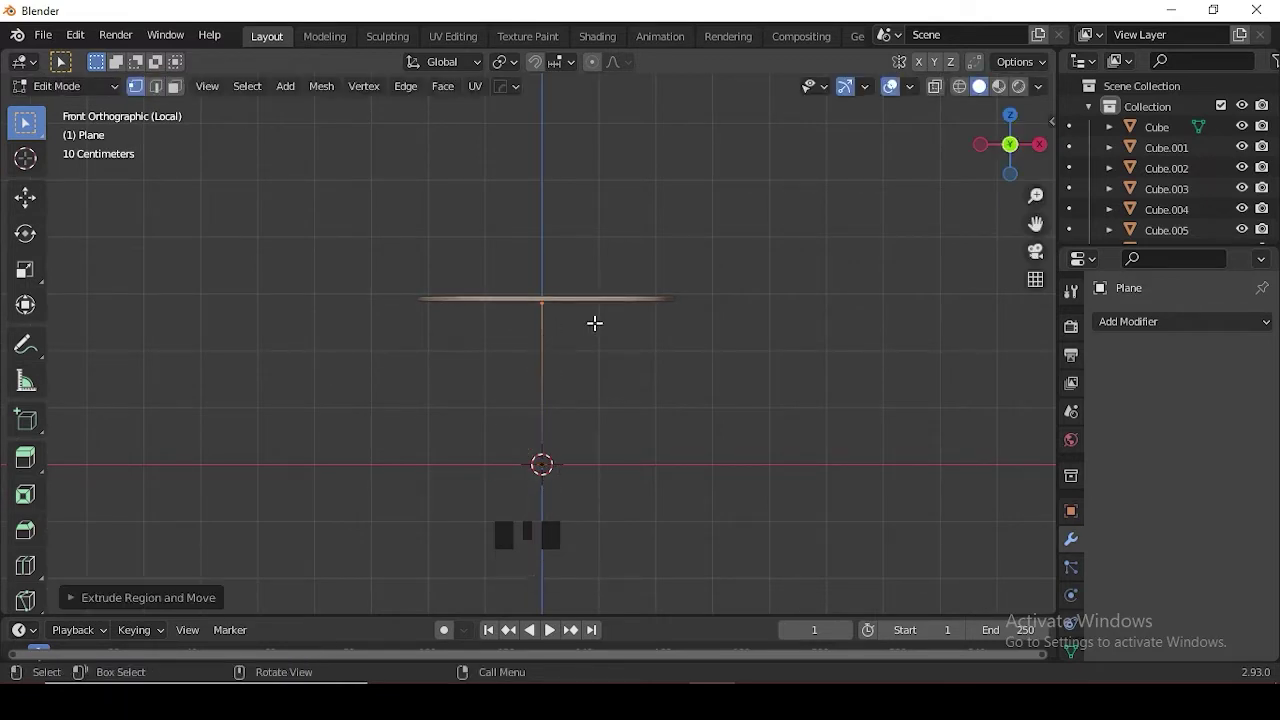
# - Extrude the leg vertex path down, across beneath the top and into a U shape
pyautogui.press('e')
pyautogui.press('a')
pyautogui.press('g')
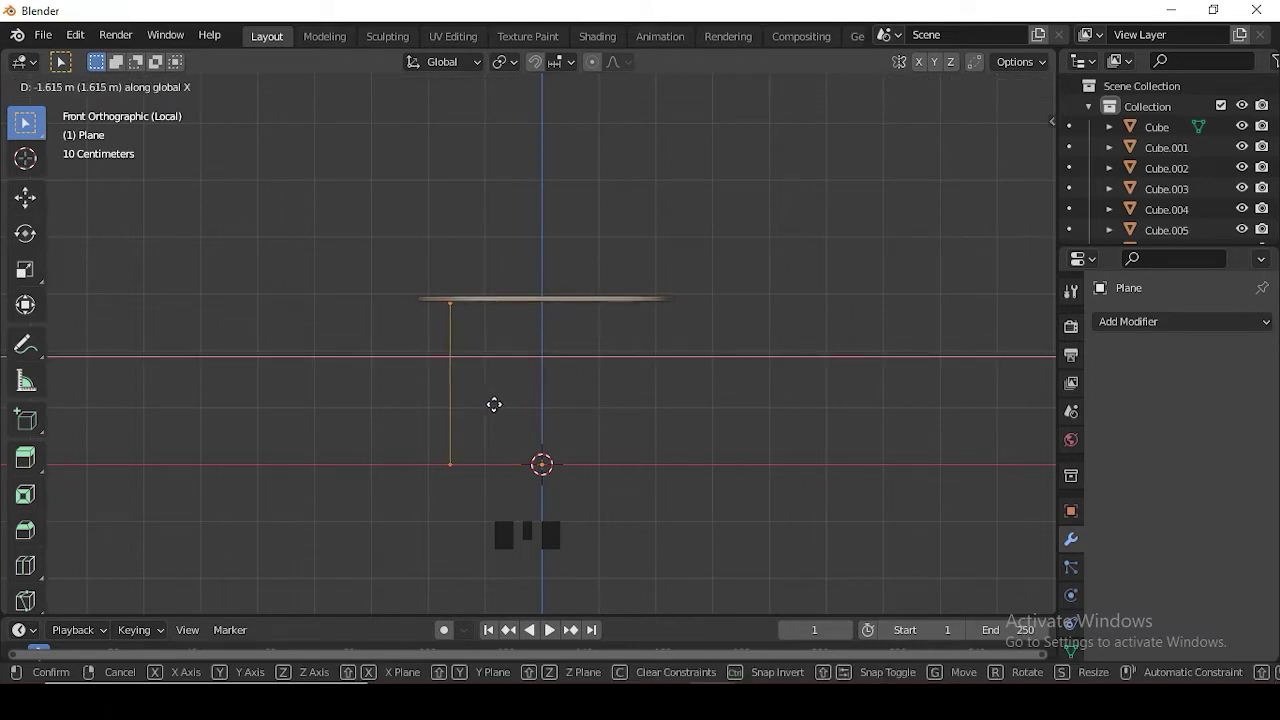
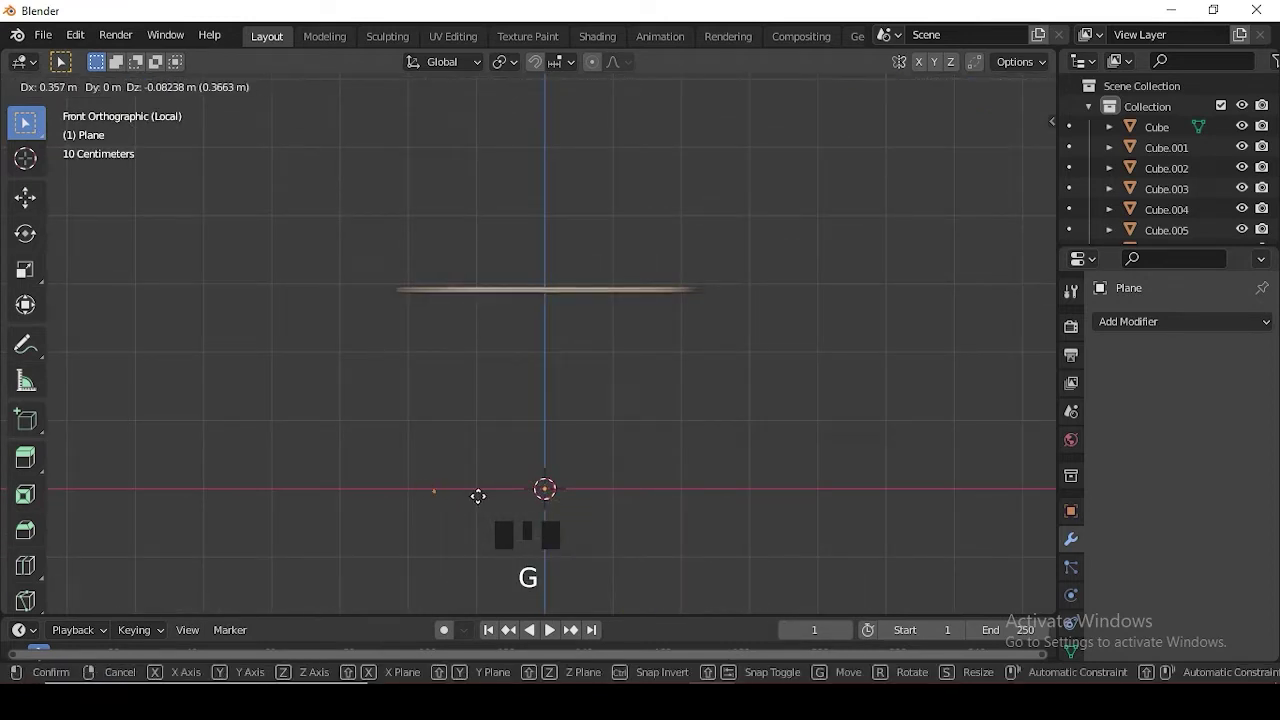
pyautogui.press('e')
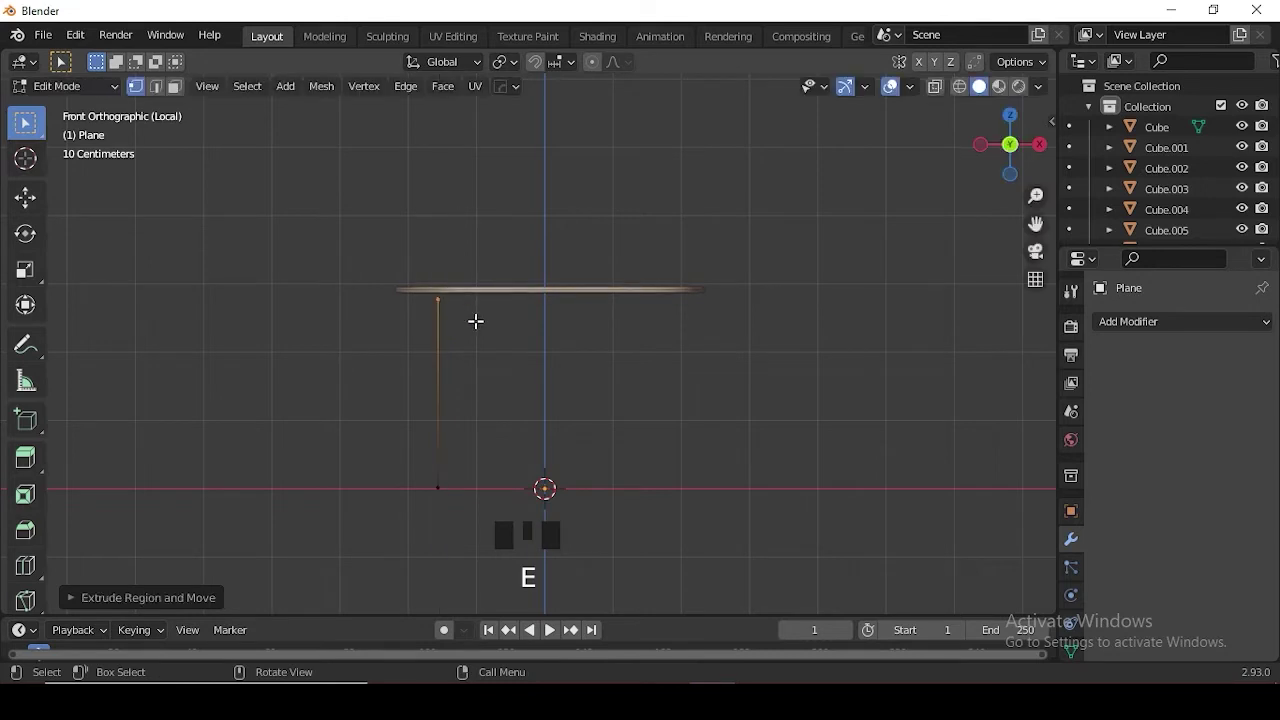
pyautogui.press('e')
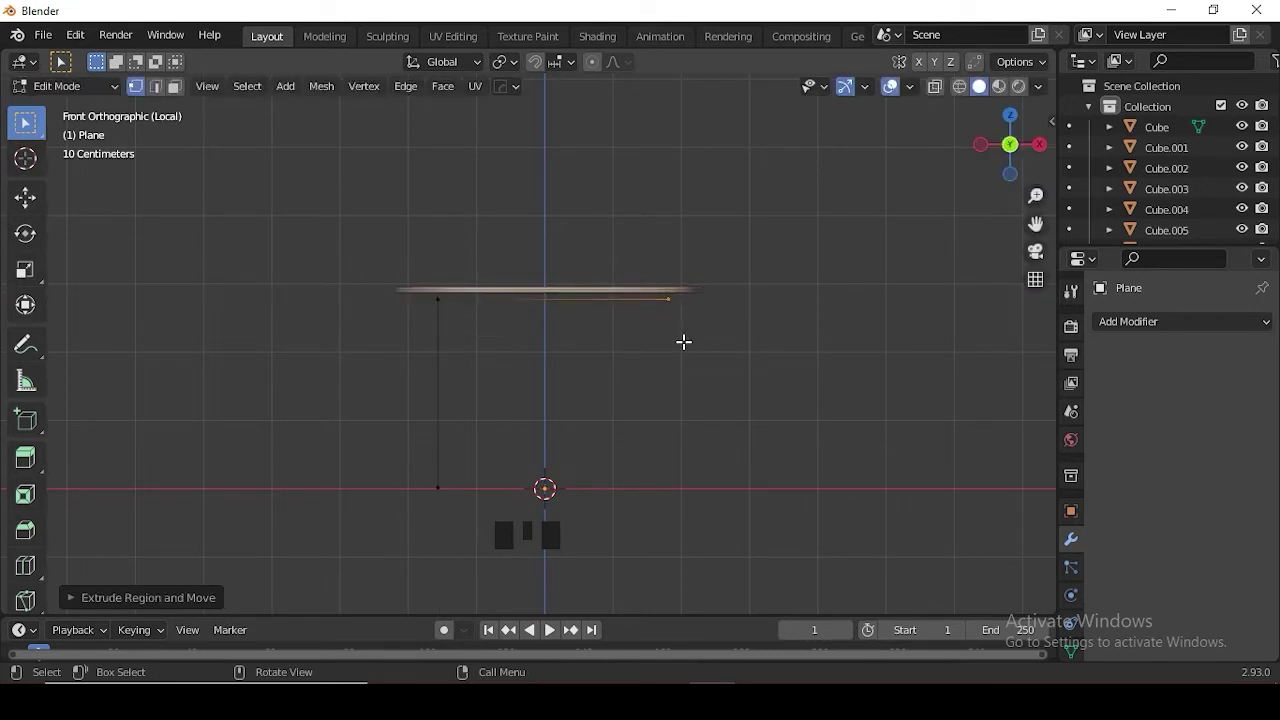
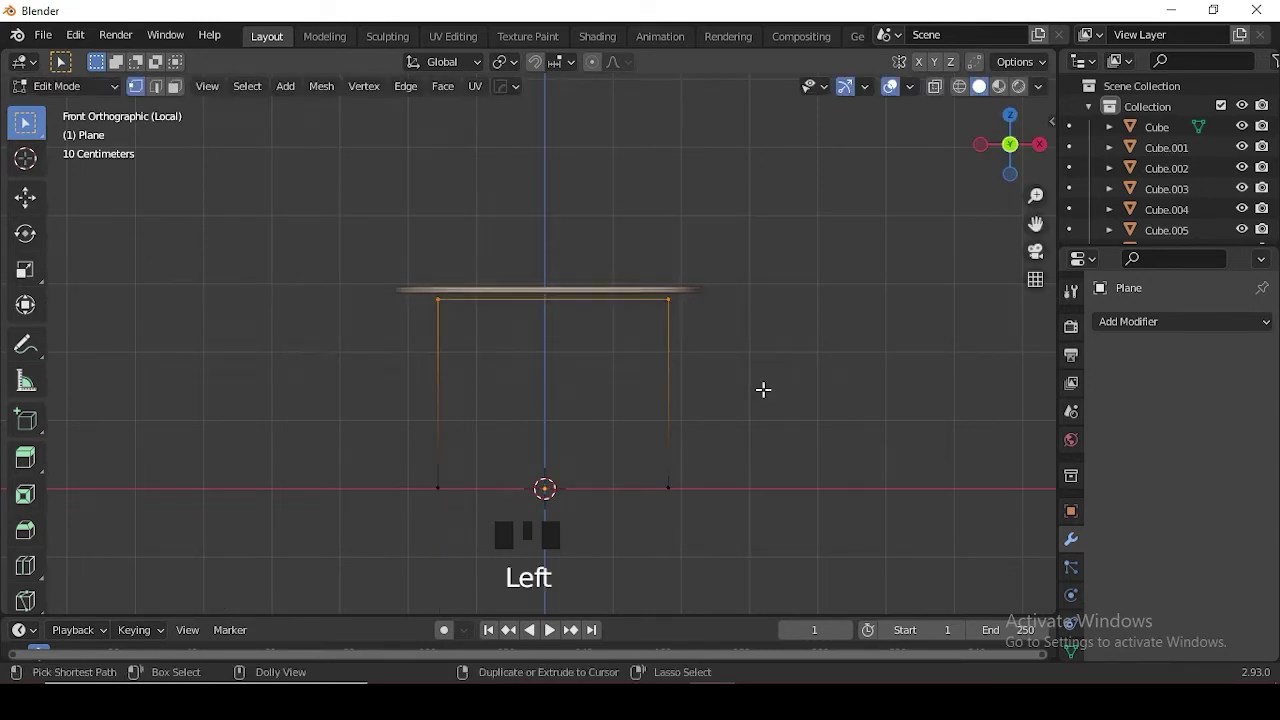
# - Round the U frame's corners with vertex bevel and position the tube legs under the top
pyautogui.press('ctrl+shift+b')
pyautogui.press('ctrl+shift+b')
pyautogui.press('a')
pyautogui.press('q')
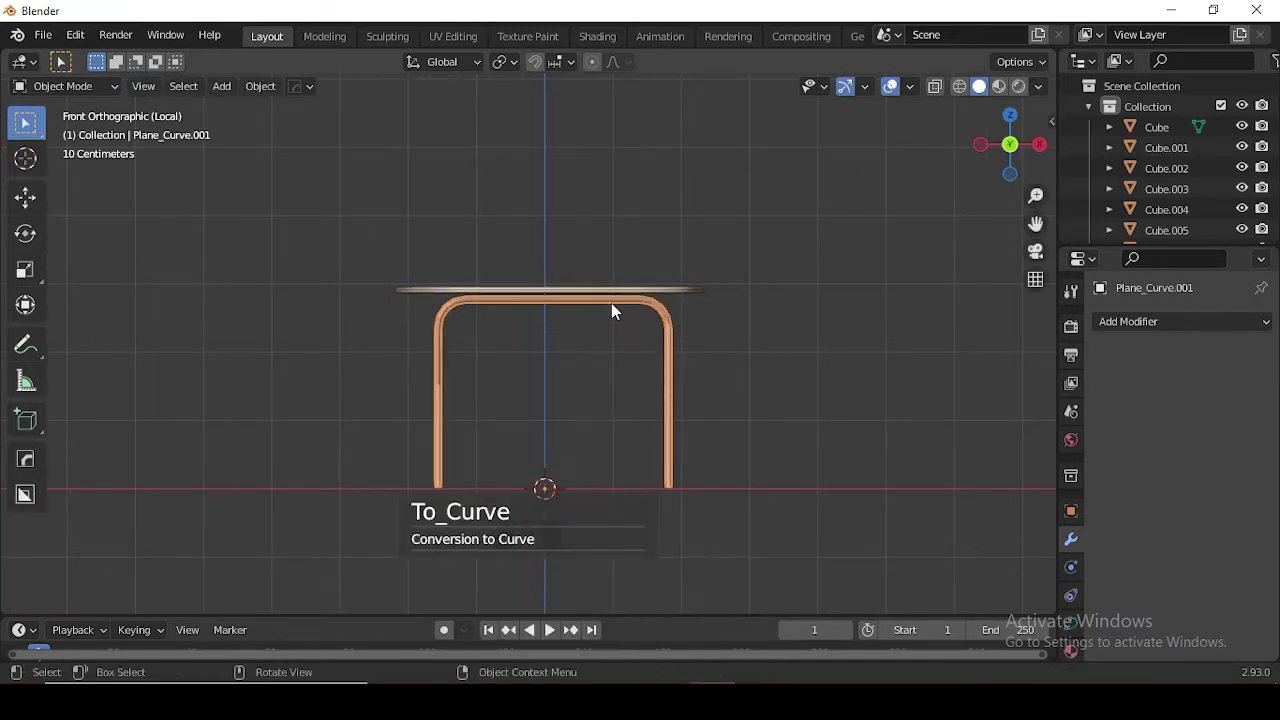
pyautogui.press('KP_1')
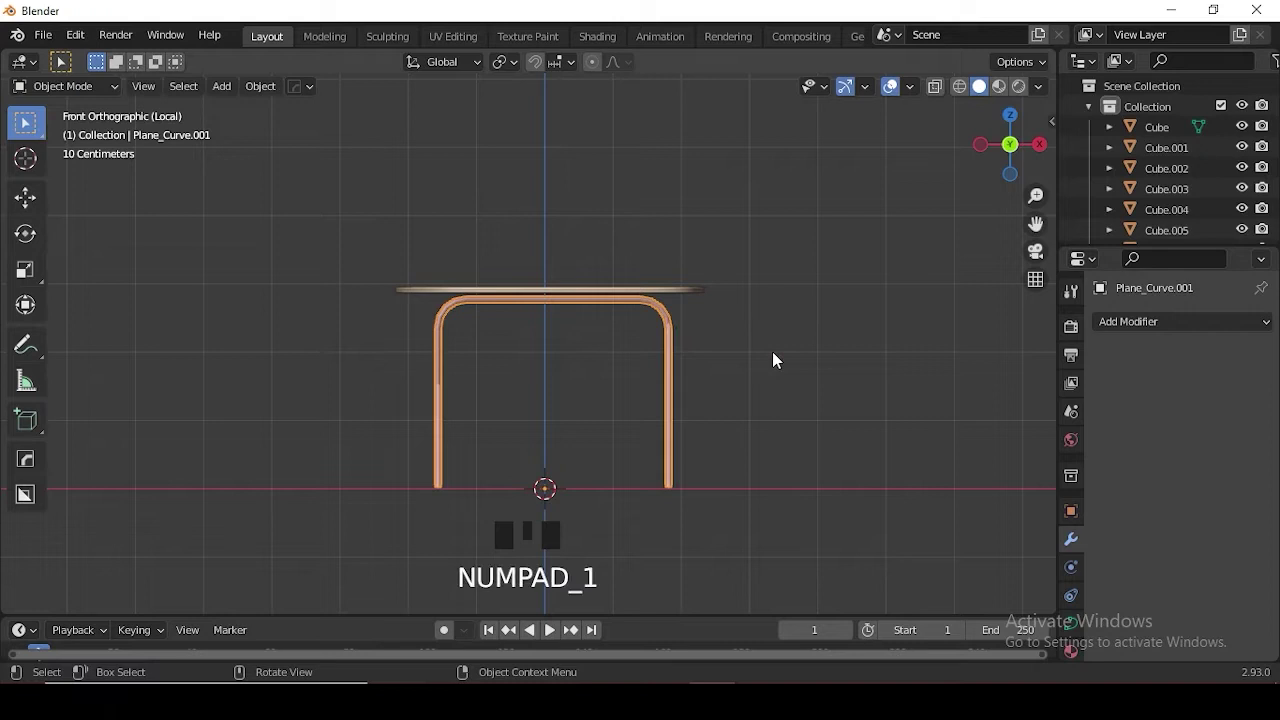
pyautogui.moveTo(777, 438); pyautogui.dragTo(711, 450)
pyautogui.click(446, 459)
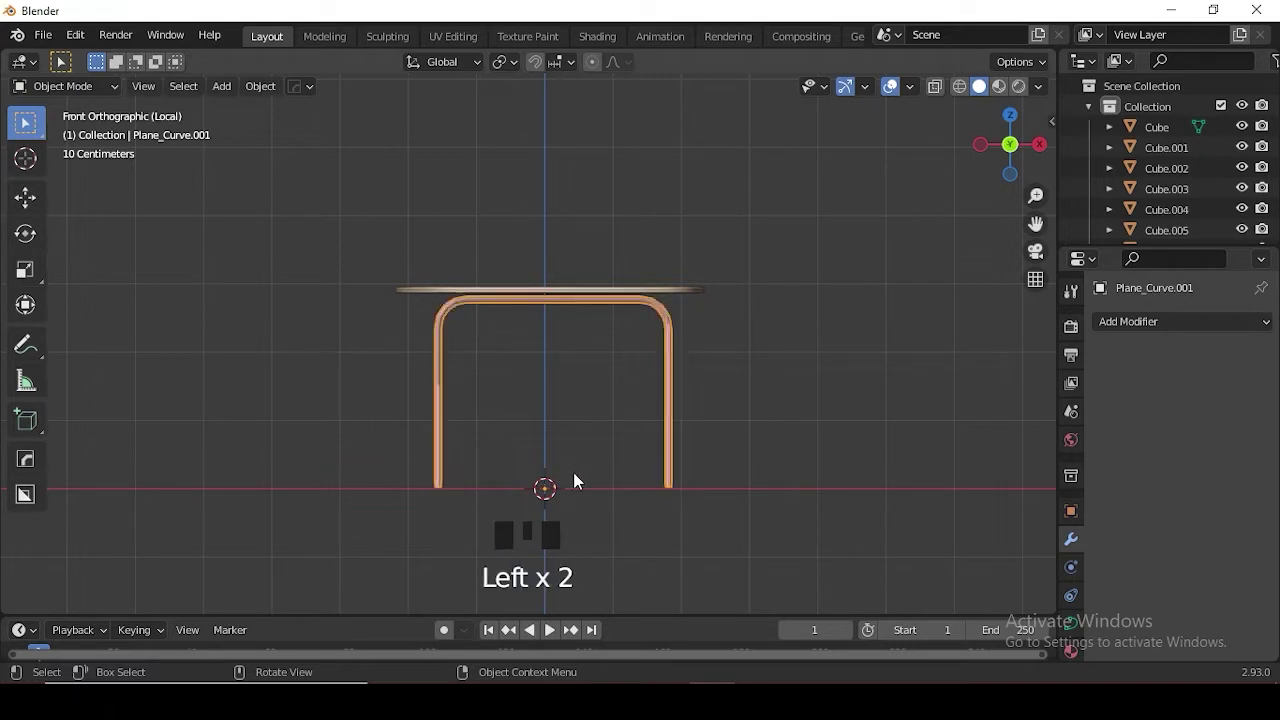
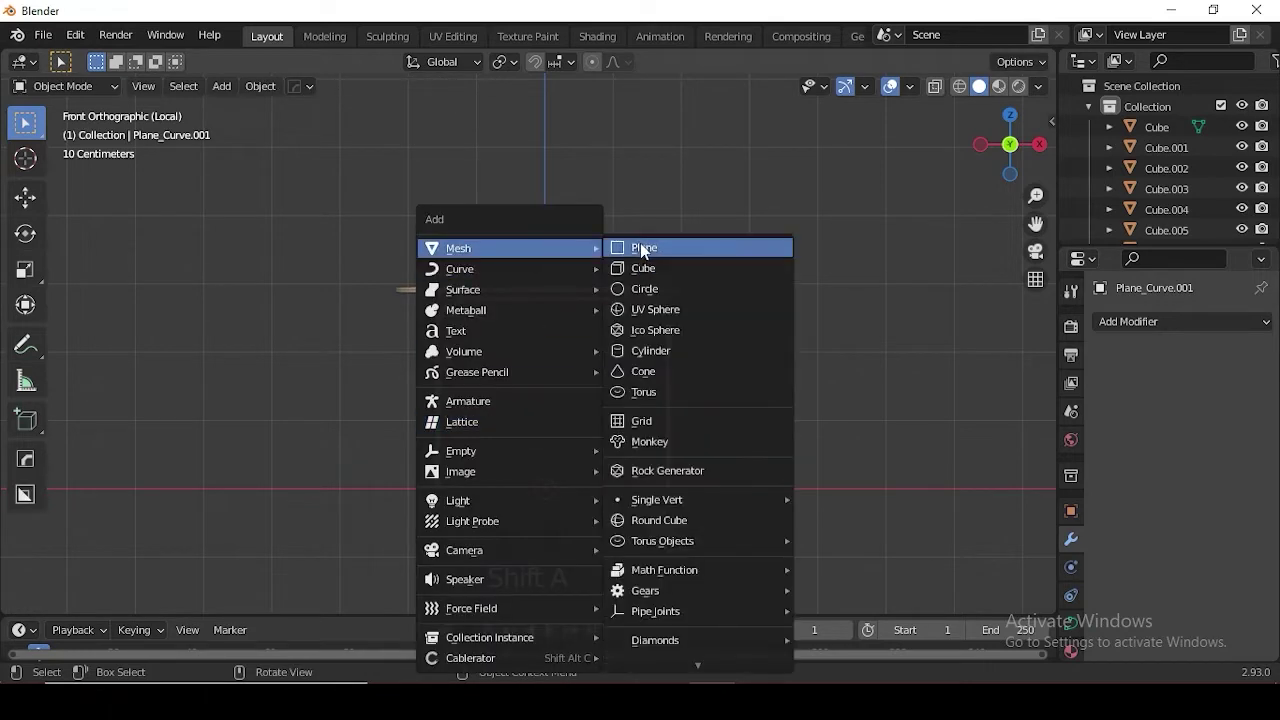
pyautogui.scroll(-3)
pyautogui.middleClick(614, 462)
# - Merge a newly added circle to a single vertex, move it into place and start extruding it
pyautogui.press('Tab')
pyautogui.press('m')
pyautogui.press('KP_1')
pyautogui.press('g')
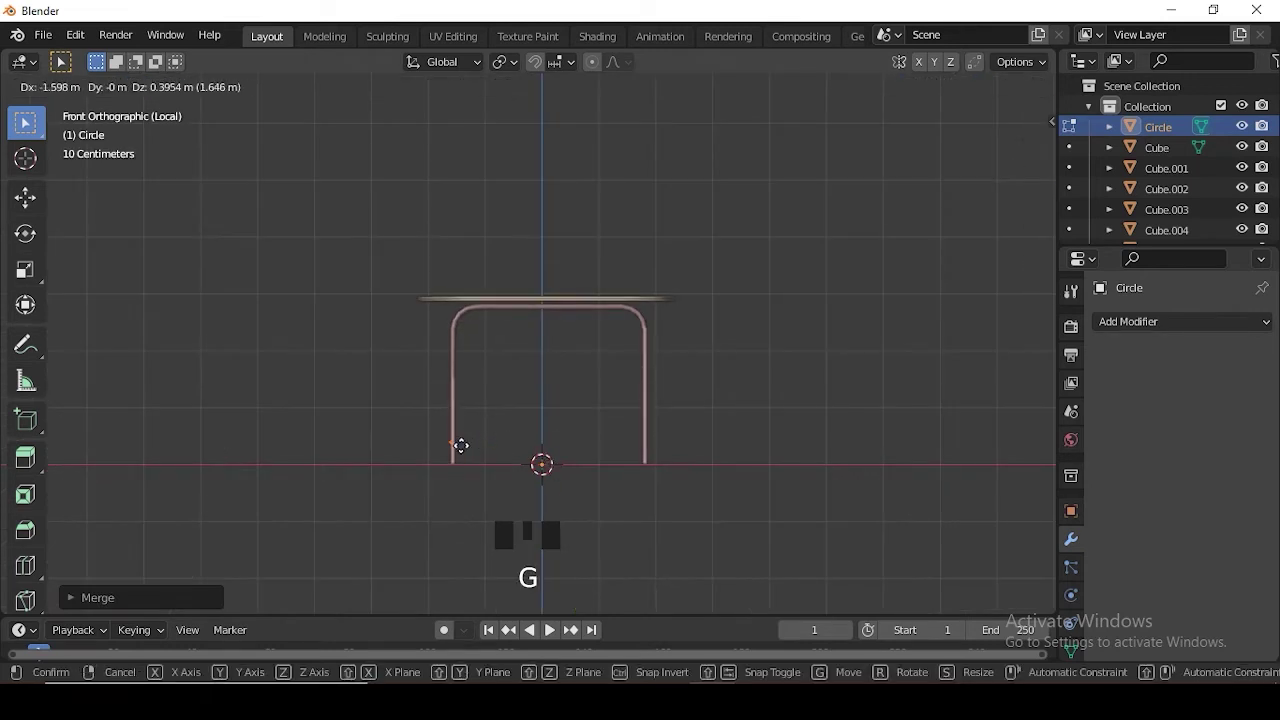
pyautogui.press('e')
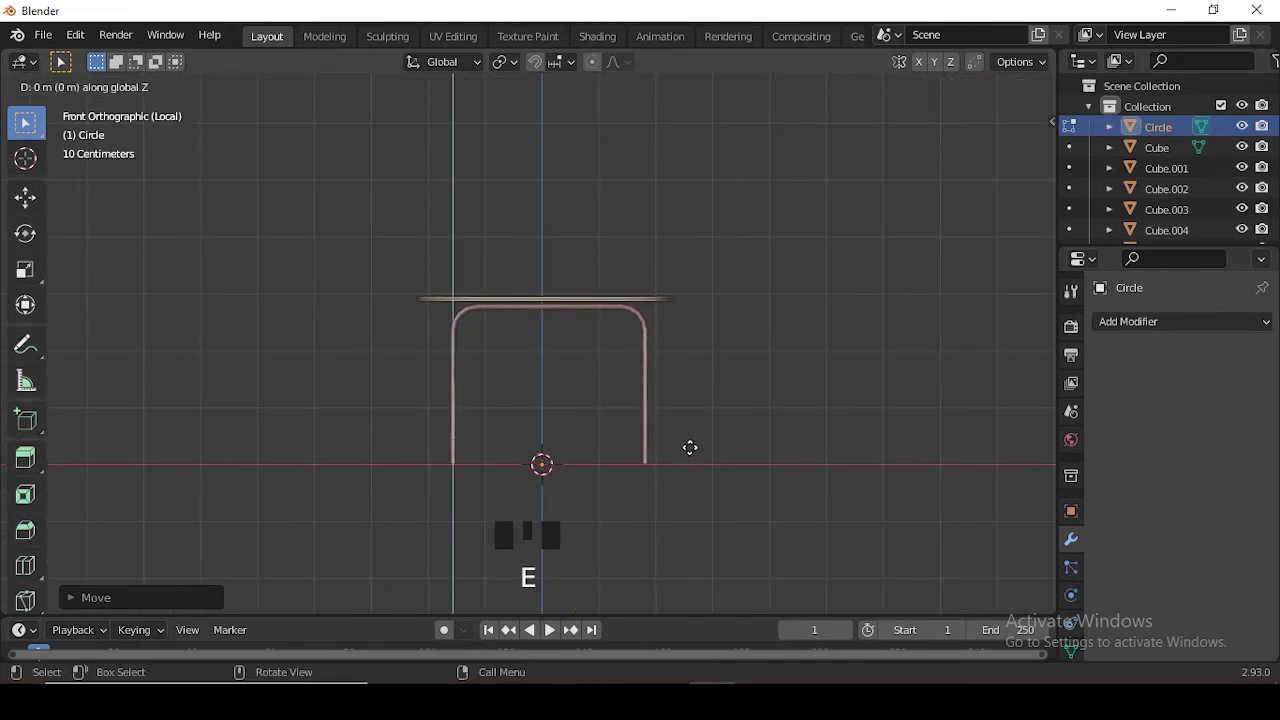
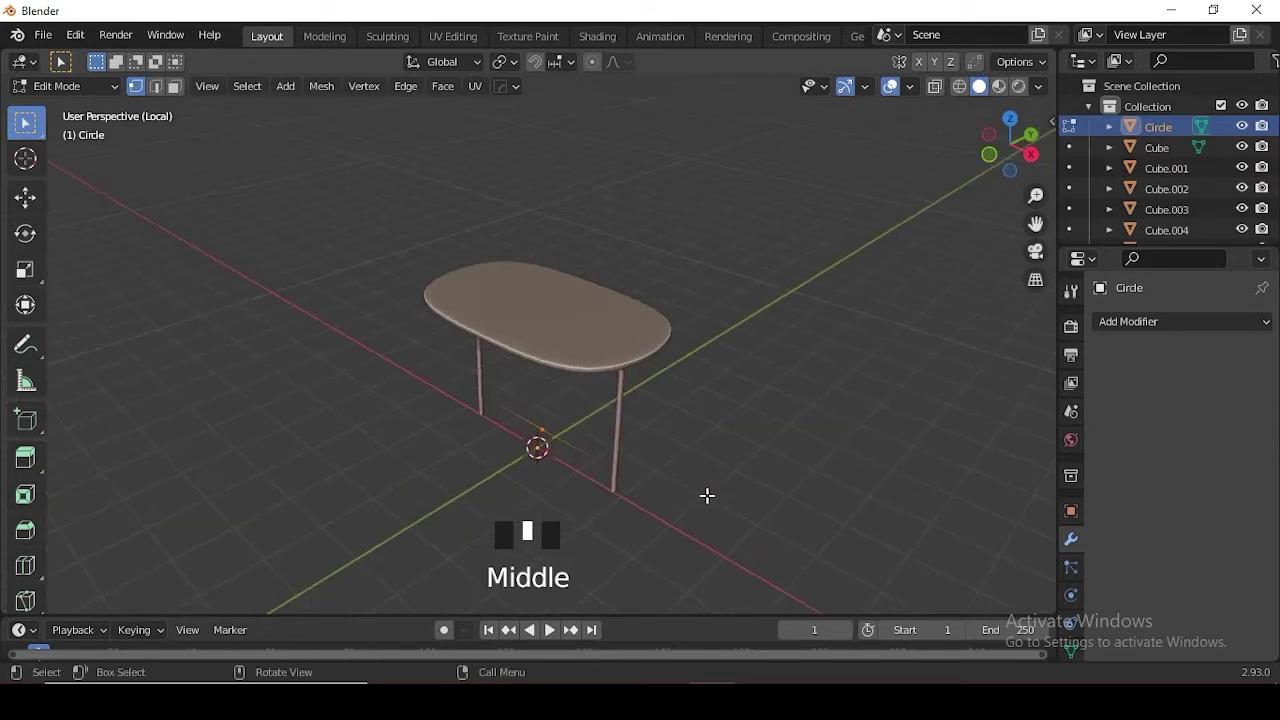
# - In top view rotate the leg frame 90° across the top, narrow it along X and move it to the left end
pyautogui.press('Tab')
pyautogui.press('Delete')
pyautogui.click(616, 446)
pyautogui.press('KP_7')
pyautogui.press('r')
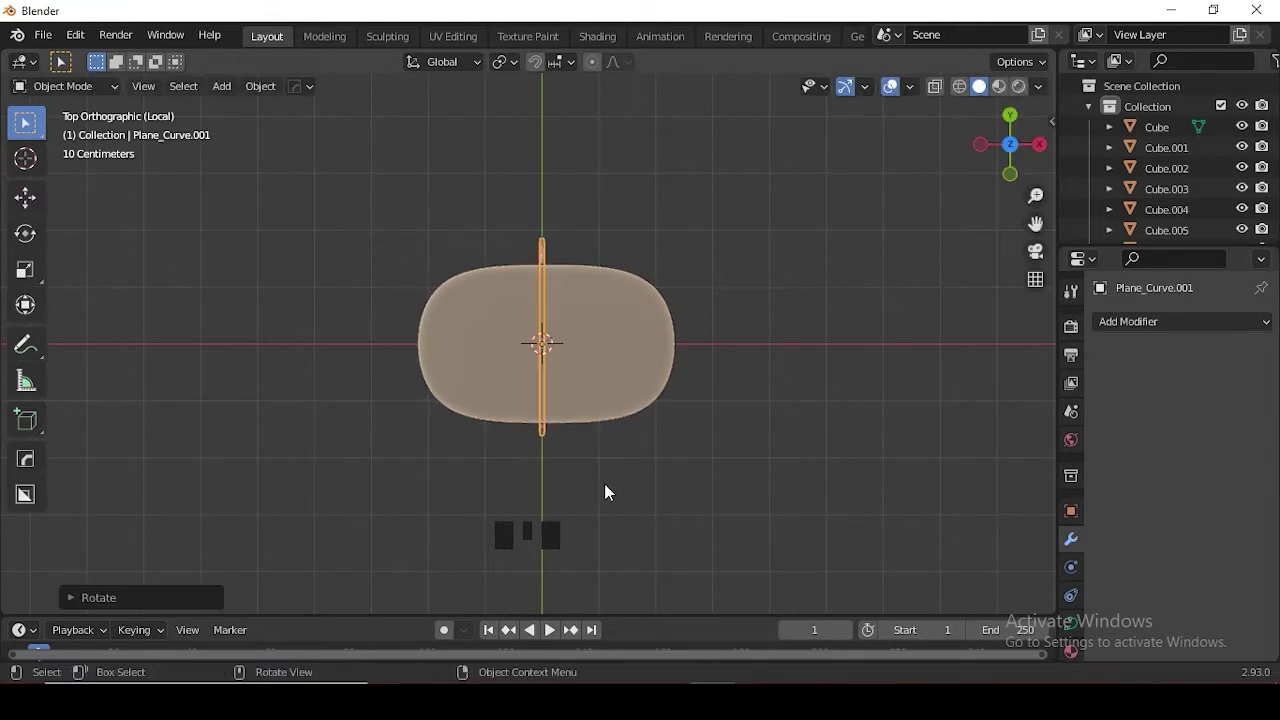
pyautogui.press('s')
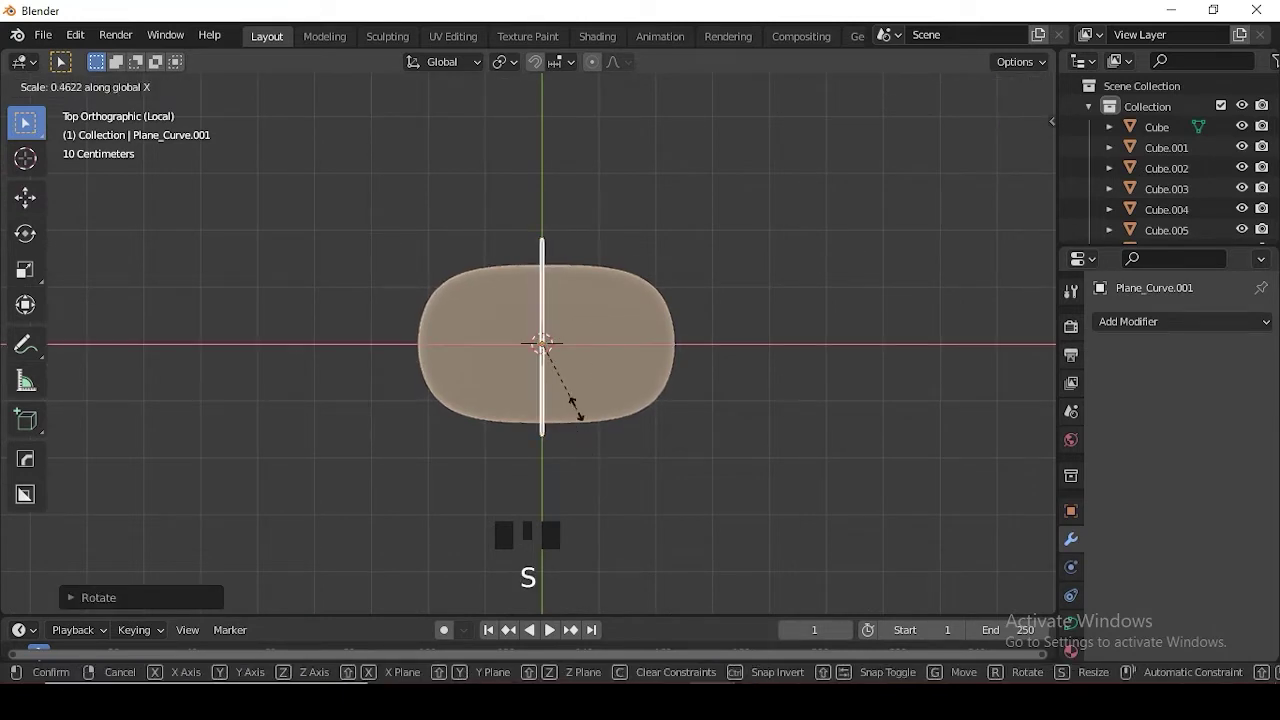
pyautogui.press('g')
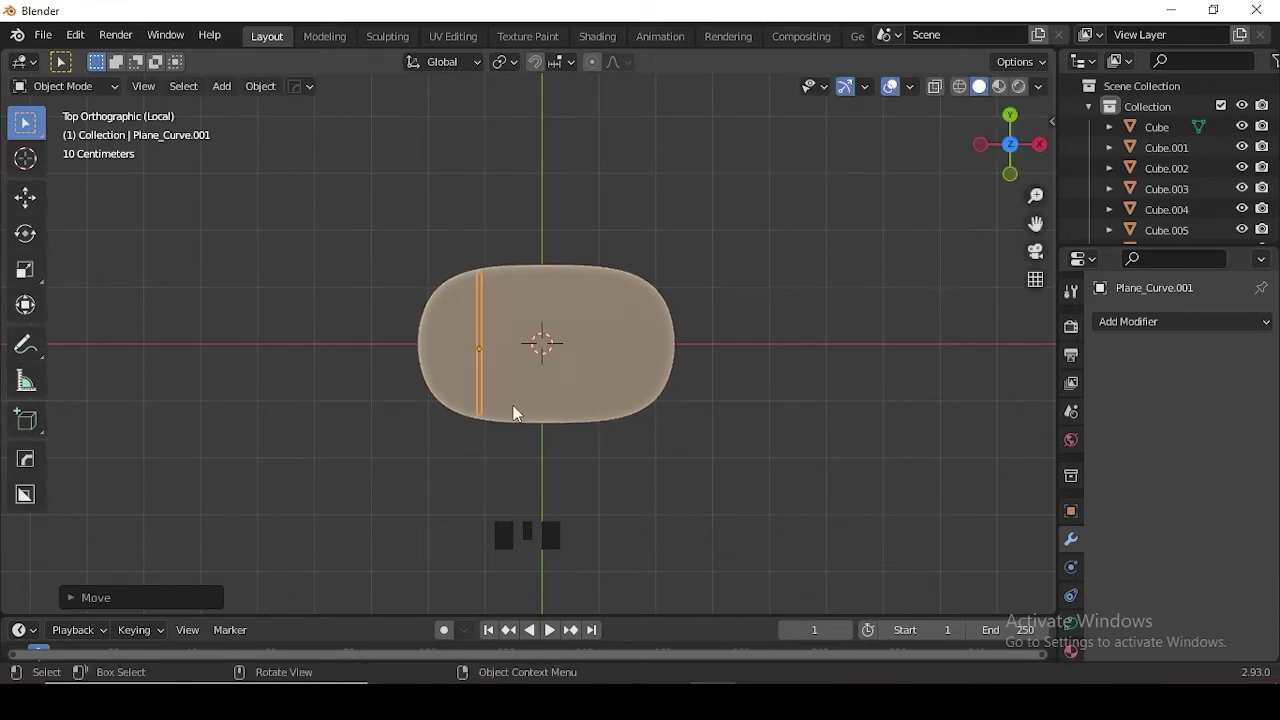
# - Shift+D duplicate the leg frame and nudge the right leg further outward in side and front views
pyautogui.press('shift+d')
pyautogui.moveTo(689, 417); pyautogui.dragTo(693, 366)
pyautogui.scroll(3)
pyautogui.click(703, 401)
pyautogui.press('Delete')
pyautogui.click(661, 404)
pyautogui.moveTo(658, 415); pyautogui.dragTo(527, 417)
pyautogui.press('KP_3')
pyautogui.press('KP_1')
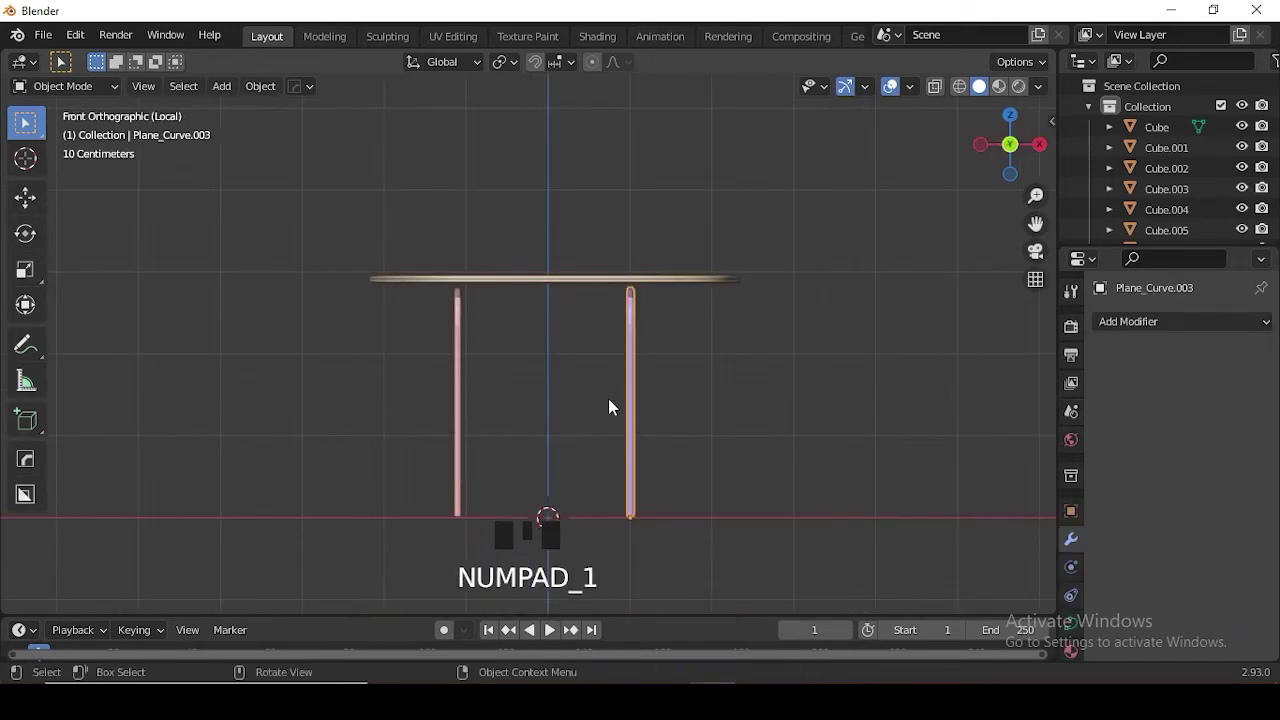
pyautogui.press('g')
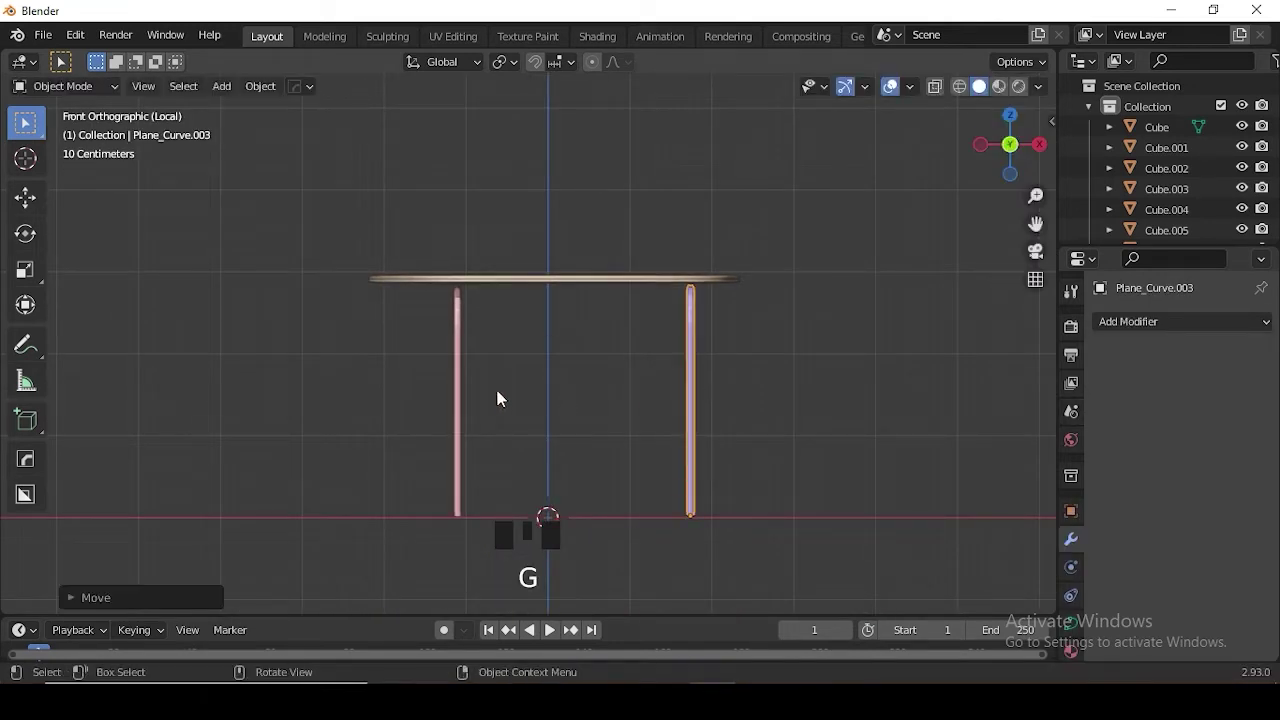
pyautogui.click(471, 378)
pyautogui.press('g')
pyautogui.moveTo(639, 399); pyautogui.dragTo(698, 443)
# - Check placement in see-through wireframe, then move the second leg frame to the table's right end
pyautogui.press('KP_7')
pyautogui.click(823, 475)
pyautogui.doubleClick(427, 251)
pyautogui.press('shift+z')
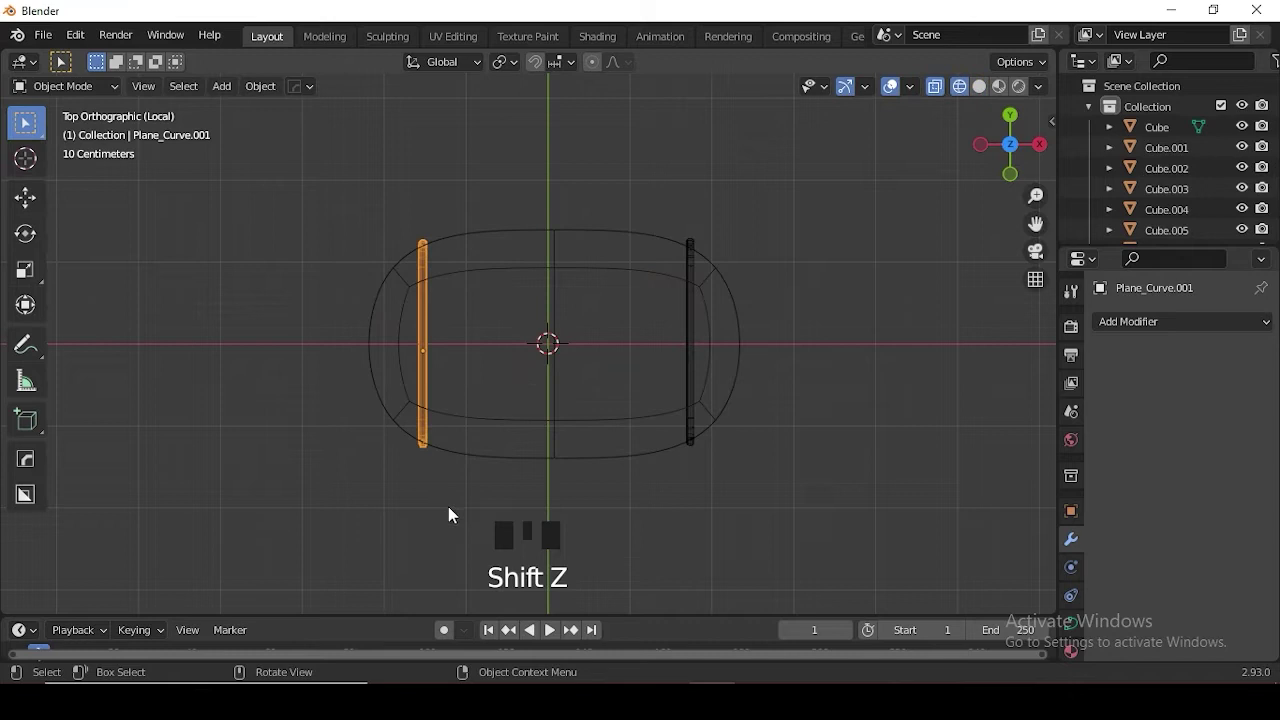
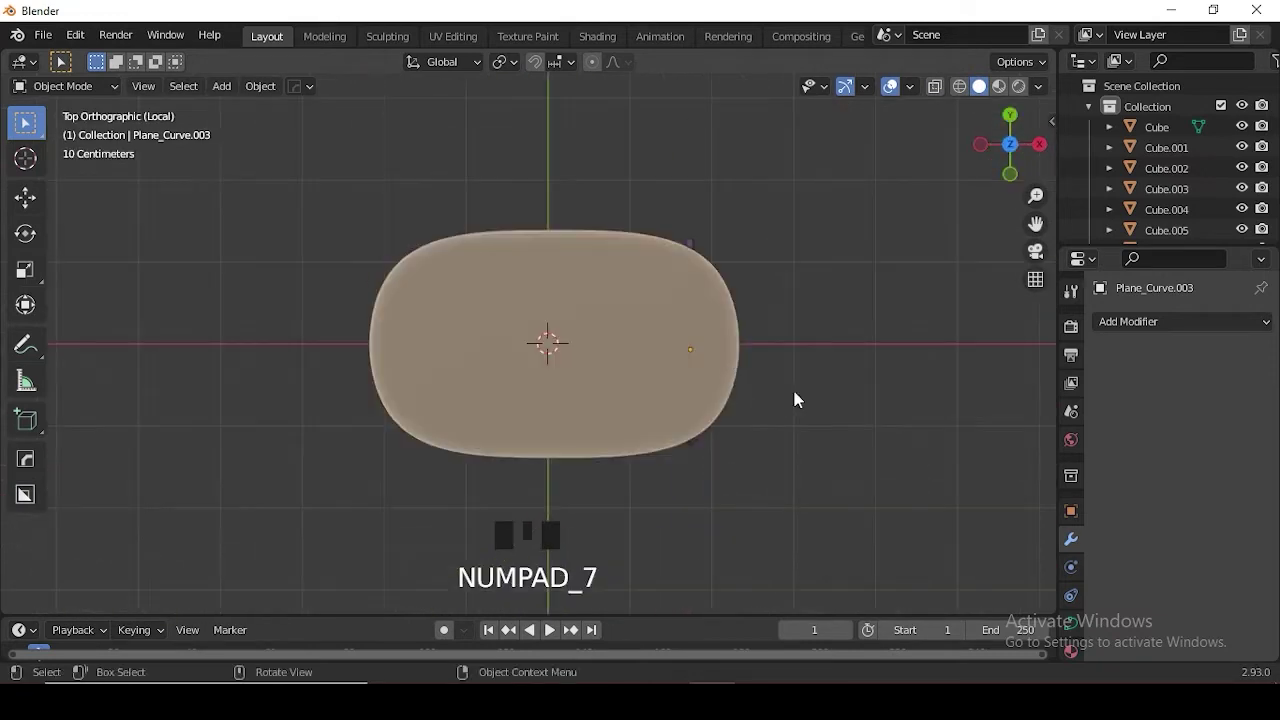
pyautogui.scroll(-3)
pyautogui.moveTo(814, 466); pyautogui.dragTo(817, 397)
pyautogui.press('KP_7')
pyautogui.press('shift+z')
pyautogui.click(671, 363)
pyautogui.press('g')
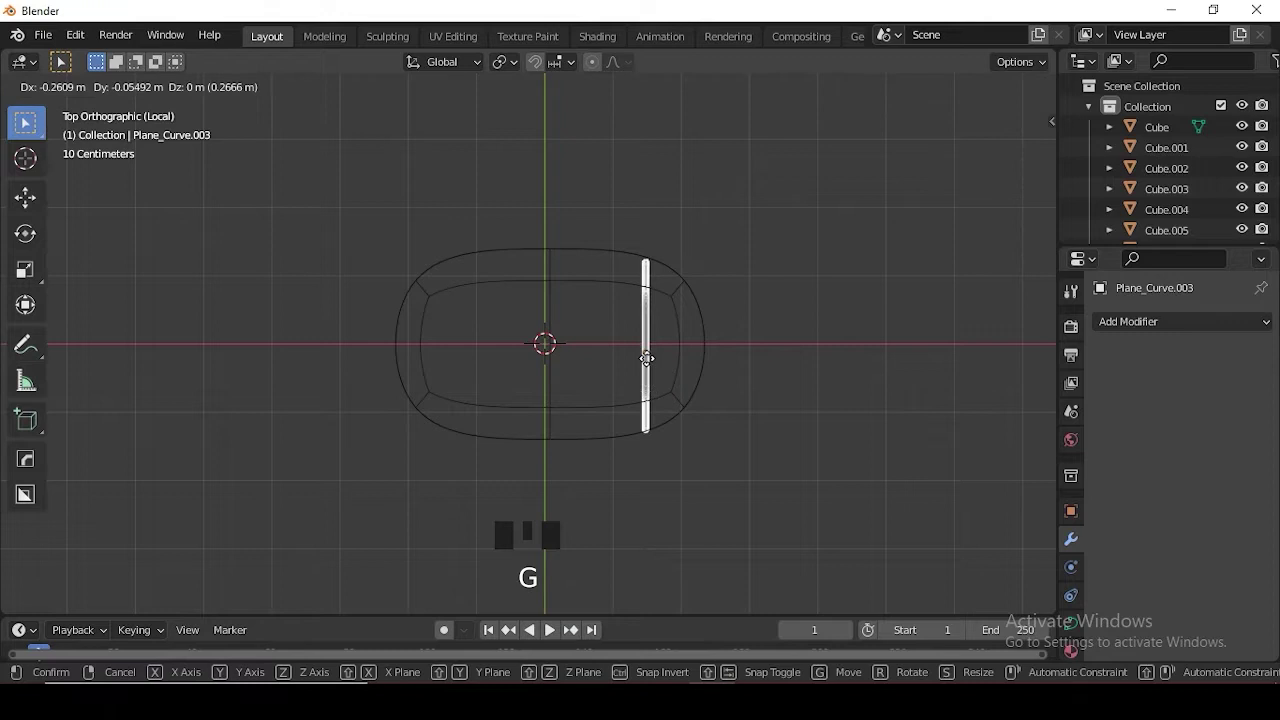
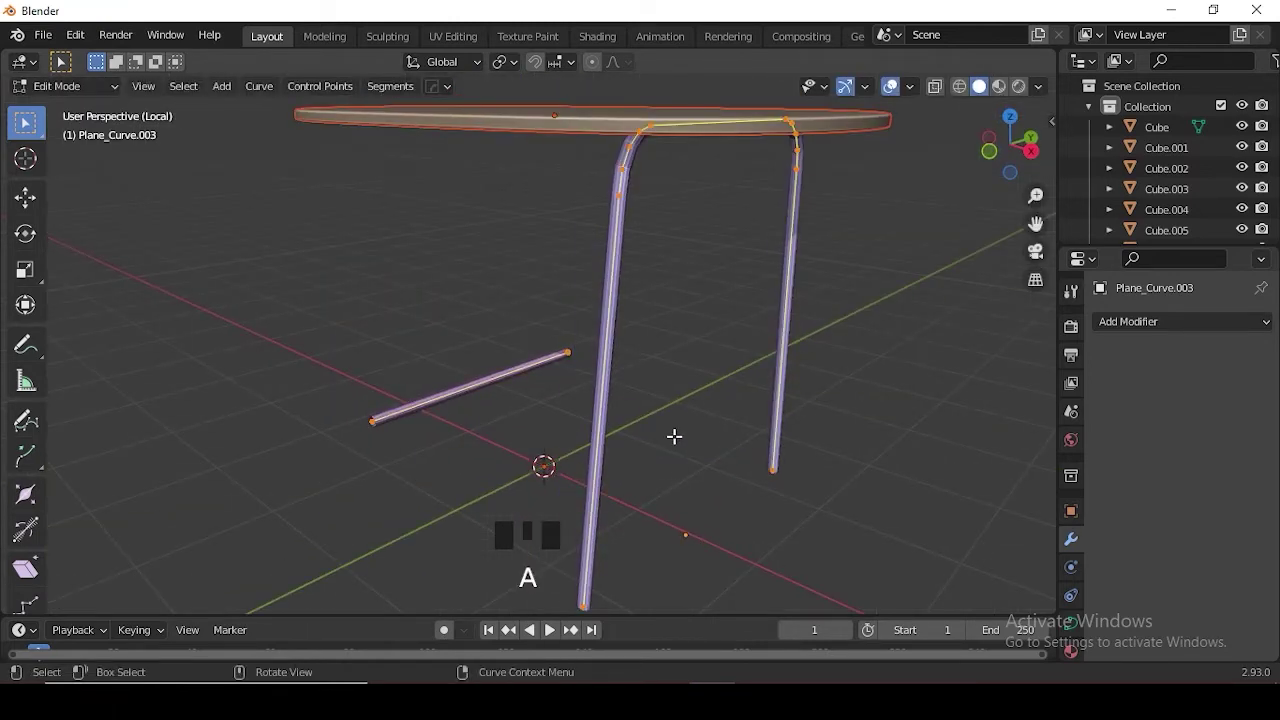
# - In front view move the leg curve's control points so the leg stands lined up vertically
pyautogui.press('KP_1')
pyautogui.press('g')
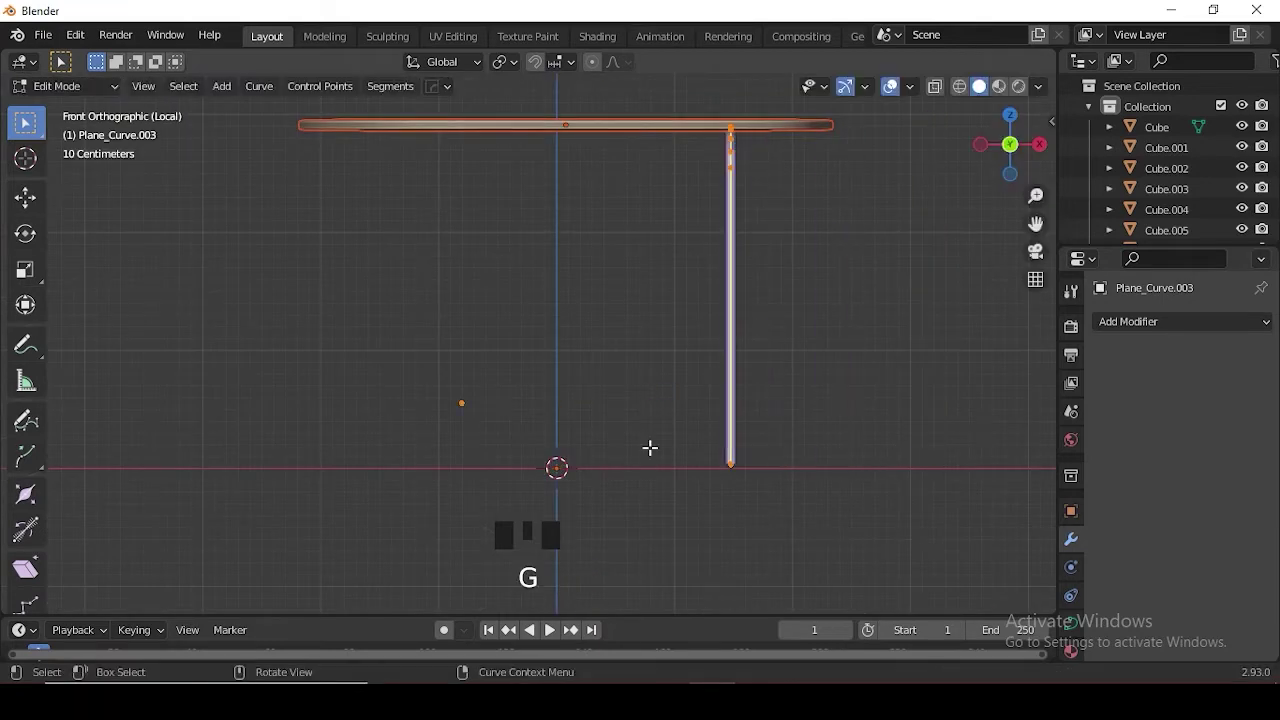
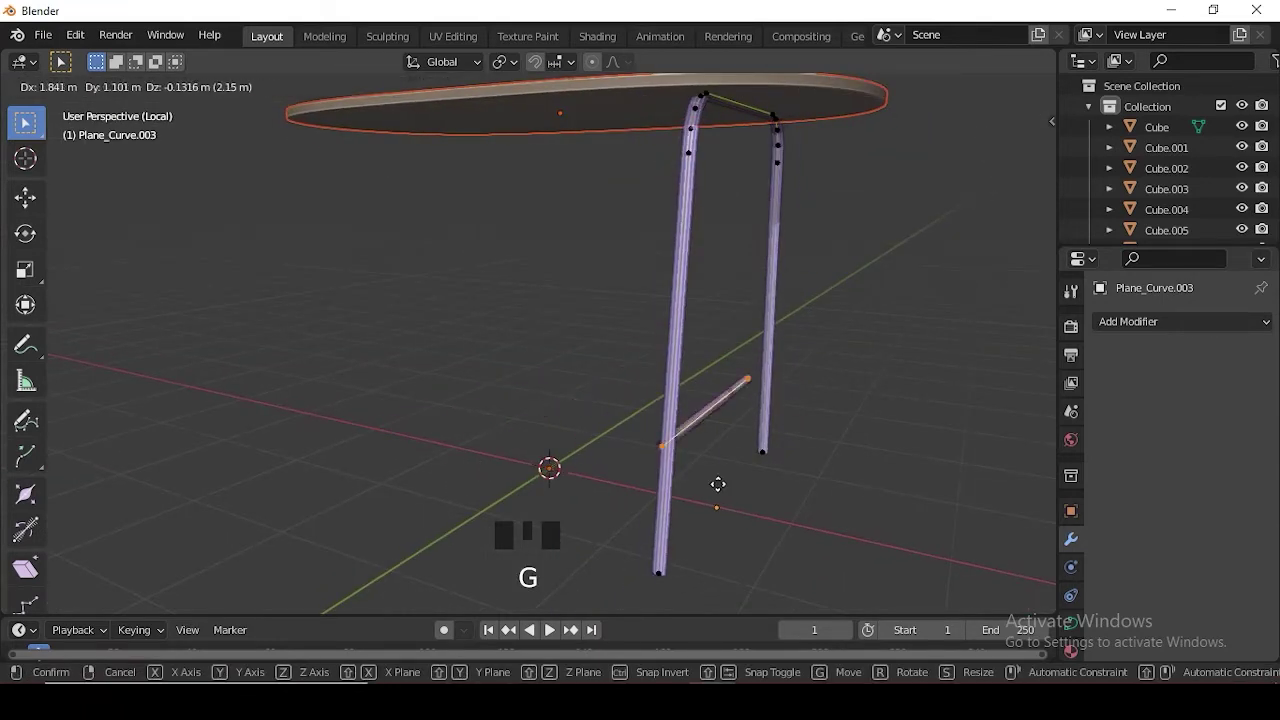
pyautogui.press('KP_1')
pyautogui.press('g')
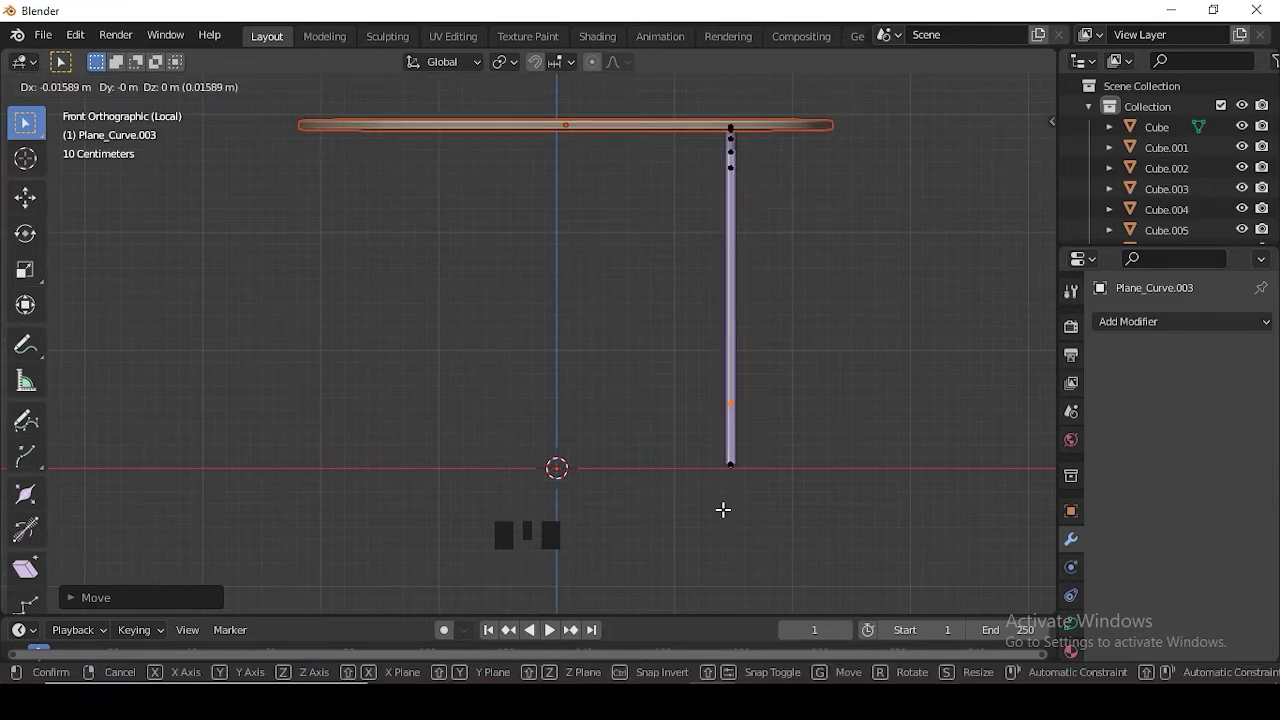
pyautogui.press('Tab')
pyautogui.moveTo(785, 385); pyautogui.dragTo(644, 474)
pyautogui.click(644, 474)
pyautogui.moveTo(593, 435); pyautogui.dragTo(619, 430)
pyautogui.press('KP_1')
# - Select the desk leg and orbit to review the whole frame under the tabletop
pyautogui.scroll(-3)
pyautogui.click(587, 231)
pyautogui.press('alt+x')
pyautogui.click(720, 225)
pyautogui.moveTo(569, 371); pyautogui.dragTo(551, 406)
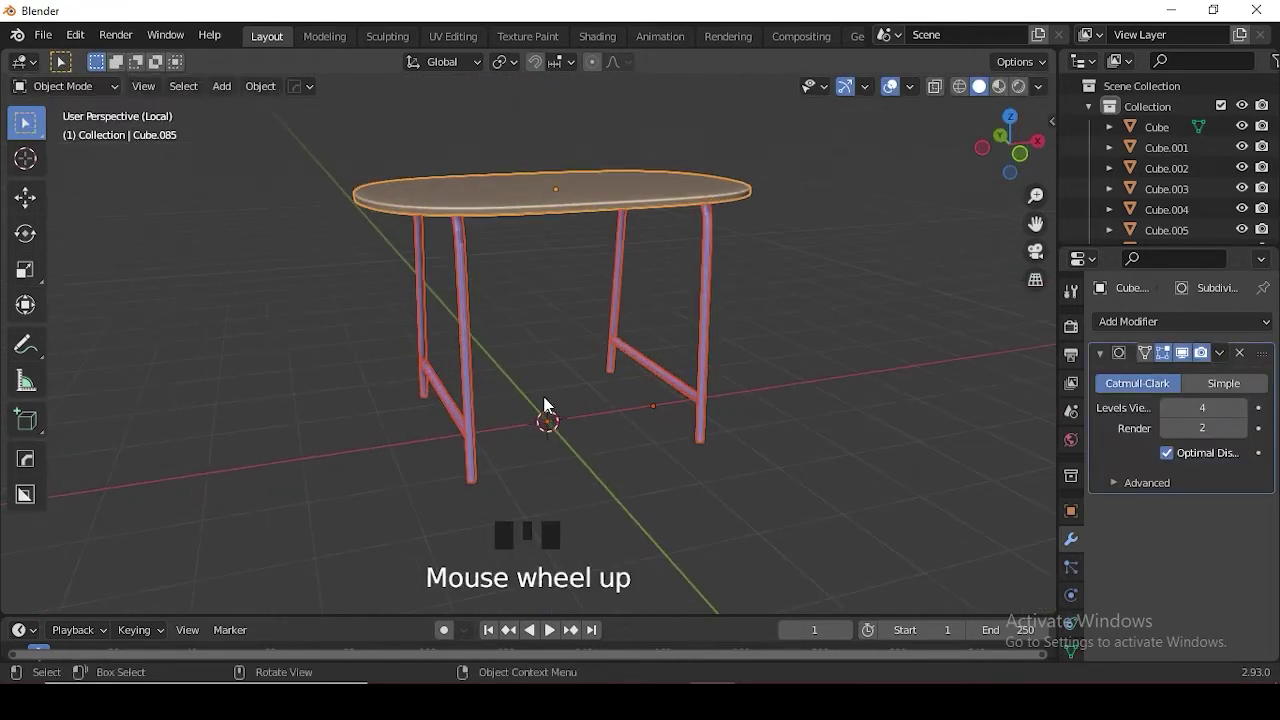
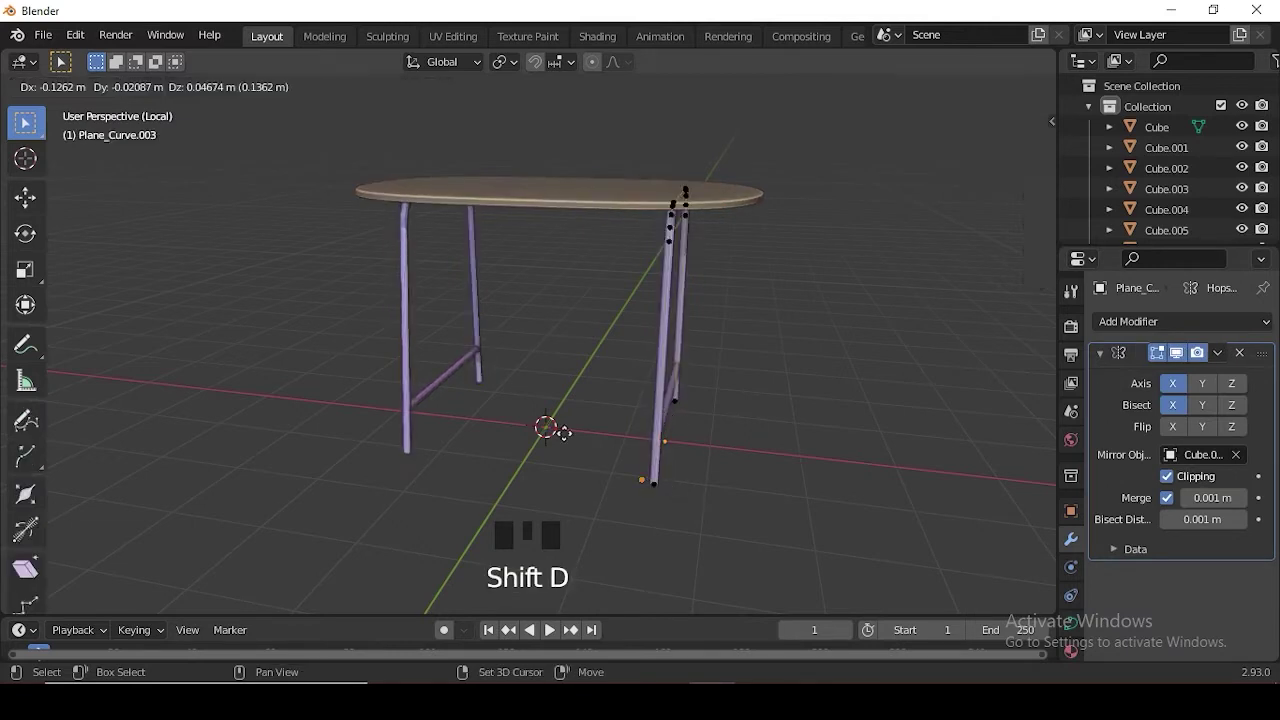
# - Move the top leg points and extrude the curve upward vertically to form the crossbar
pyautogui.press('KP_1')
pyautogui.press('g')
pyautogui.press('KP_3')
pyautogui.press('g')
pyautogui.press('KP_1')
pyautogui.press('e')
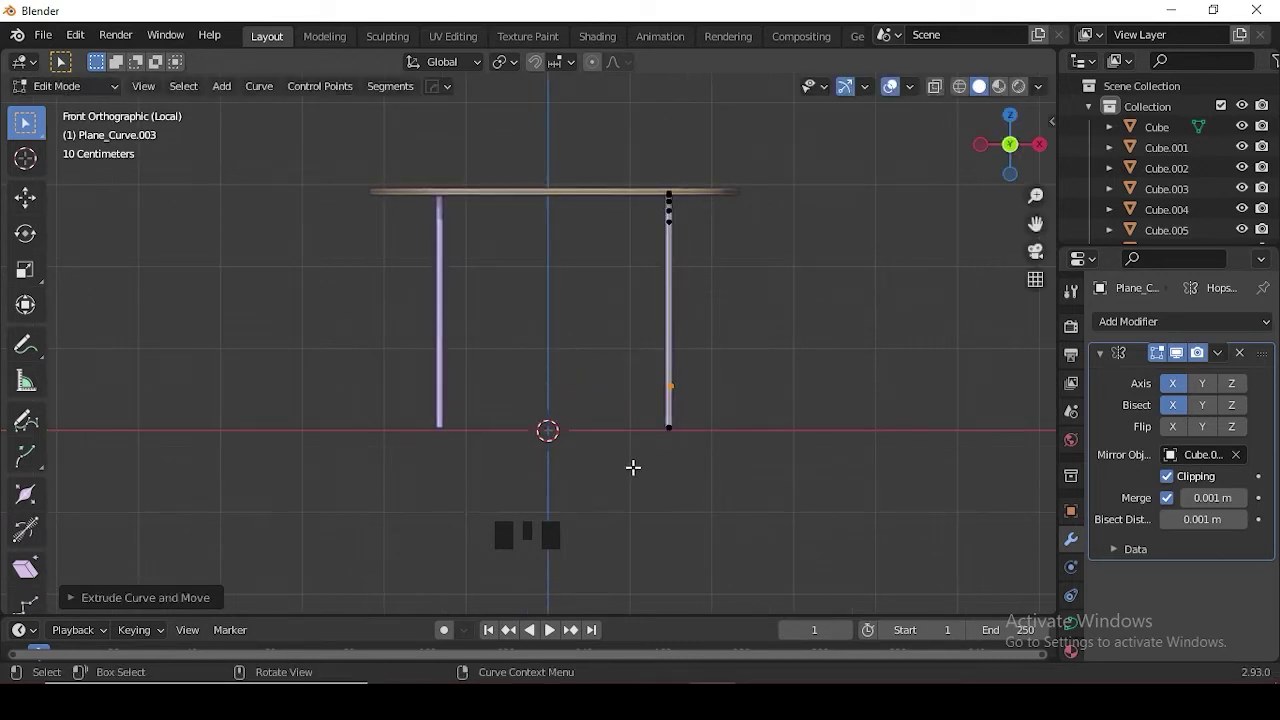
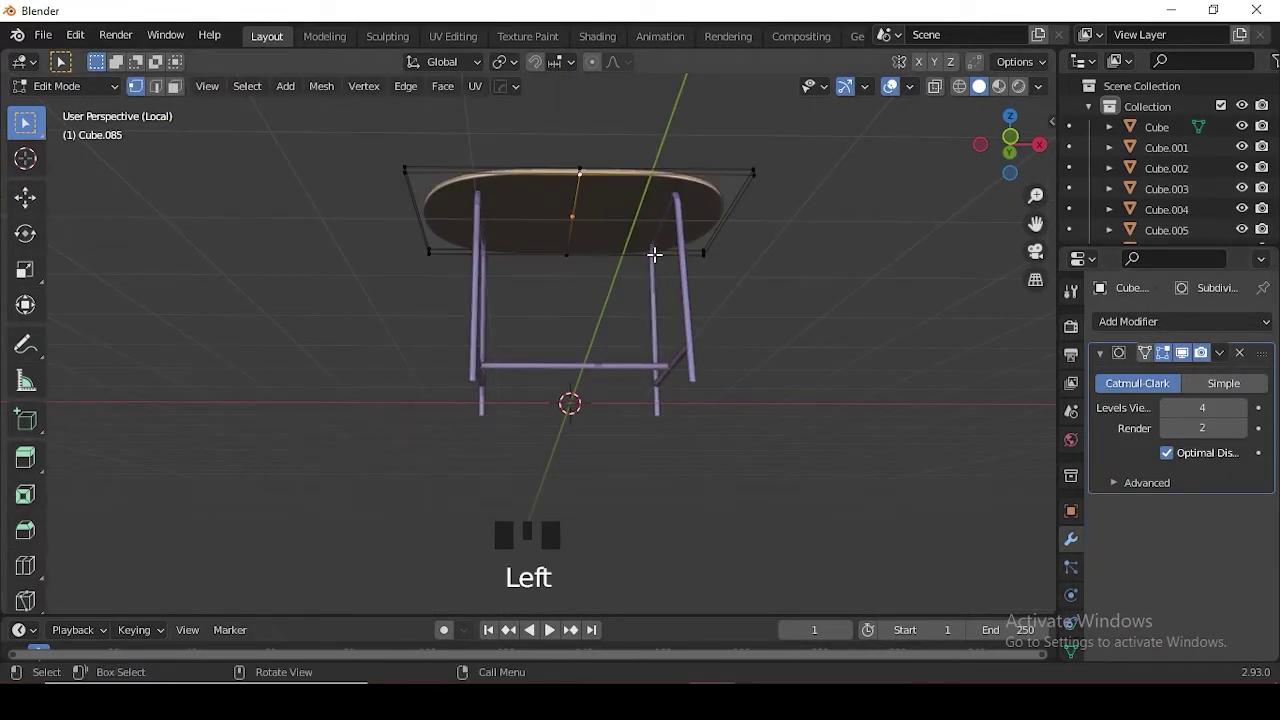
# - Add a new cube to the scene and scale it flat vertically
pyautogui.press('Tab')
pyautogui.middleClick(631, 324)
pyautogui.press('KP_1')
pyautogui.rightClick(583, 212)
pyautogui.press('shift+a')
pyautogui.press('s')
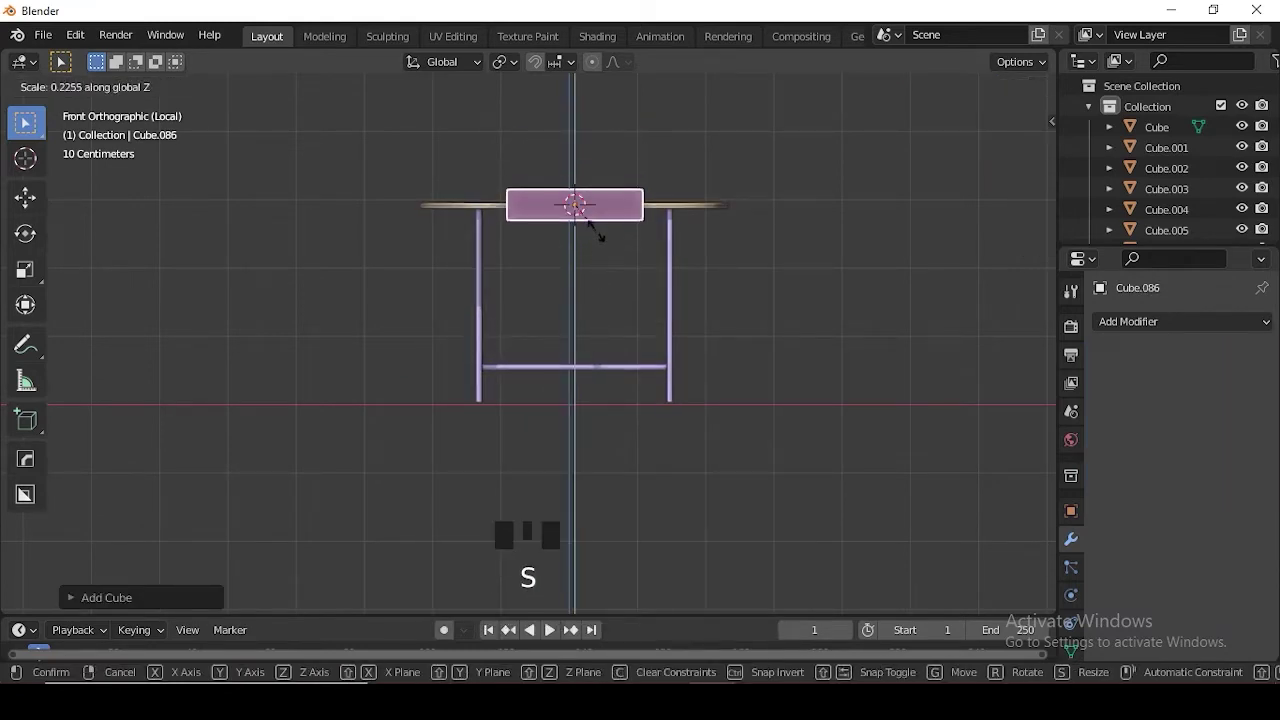
pyautogui.press('g')
# - Move the flat box under the tabletop, centre it within the oval outline from top view and start editing its faces
pyautogui.moveTo(632, 290); pyautogui.dragTo(572, 325)
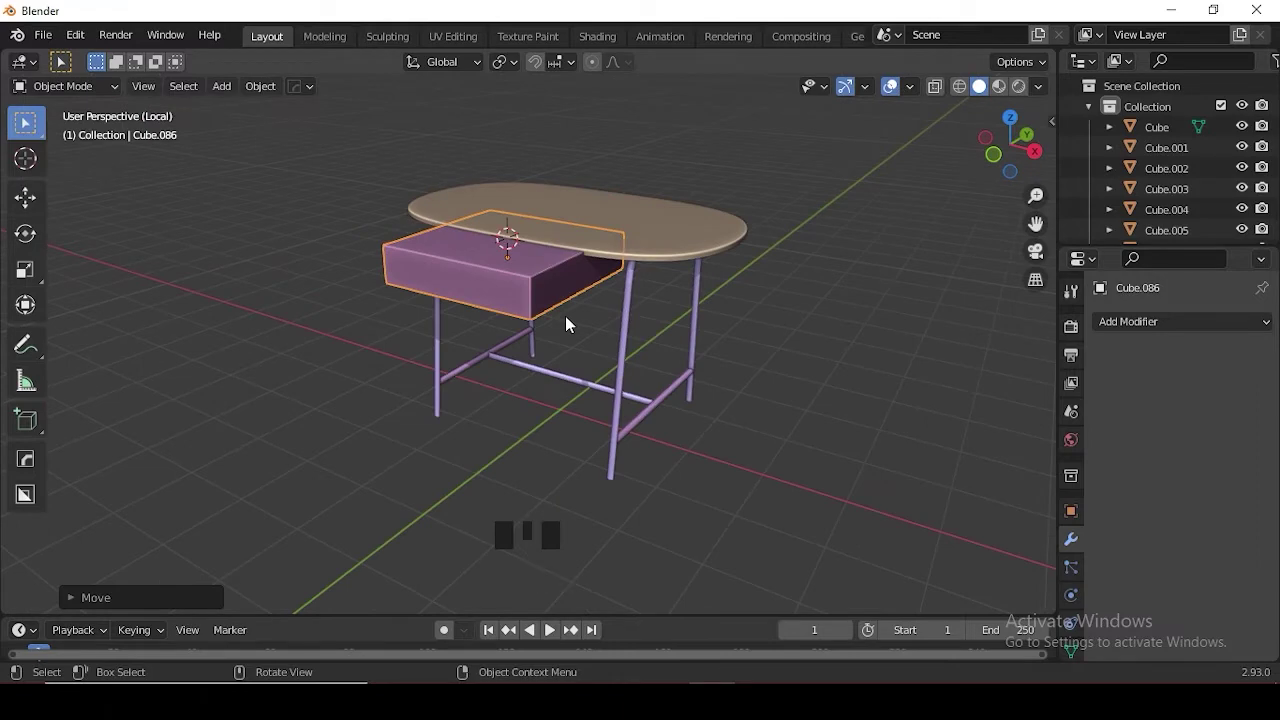
pyautogui.press('KP_7')
pyautogui.press('g')
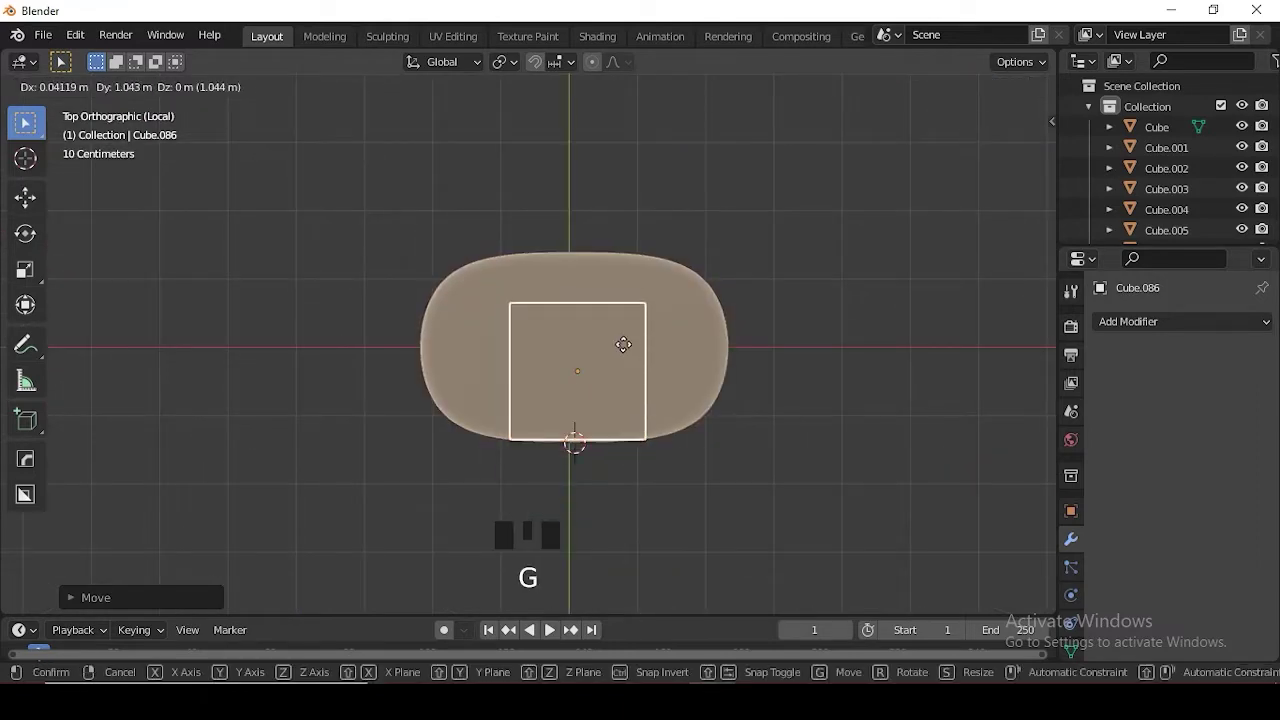
pyautogui.moveTo(751, 336); pyautogui.dragTo(636, 267)
pyautogui.scroll(3)
pyautogui.moveTo(672, 328); pyautogui.dragTo(676, 312)
pyautogui.press('Tab')
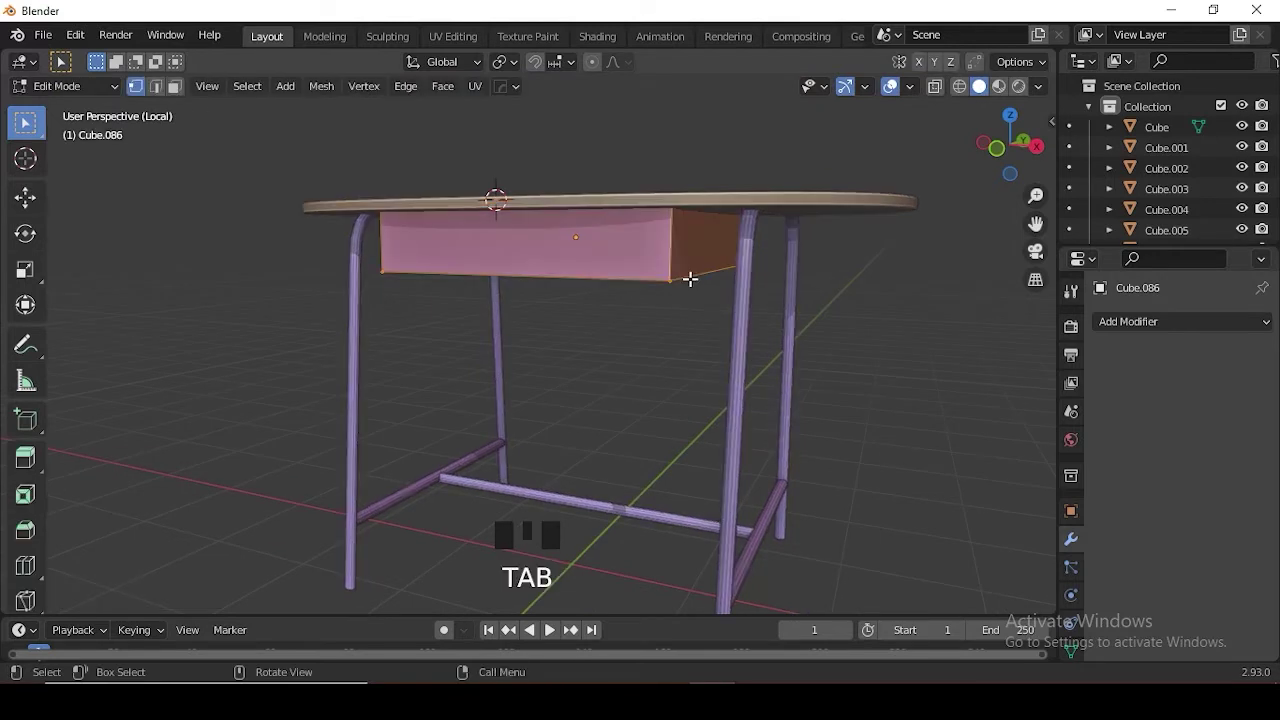
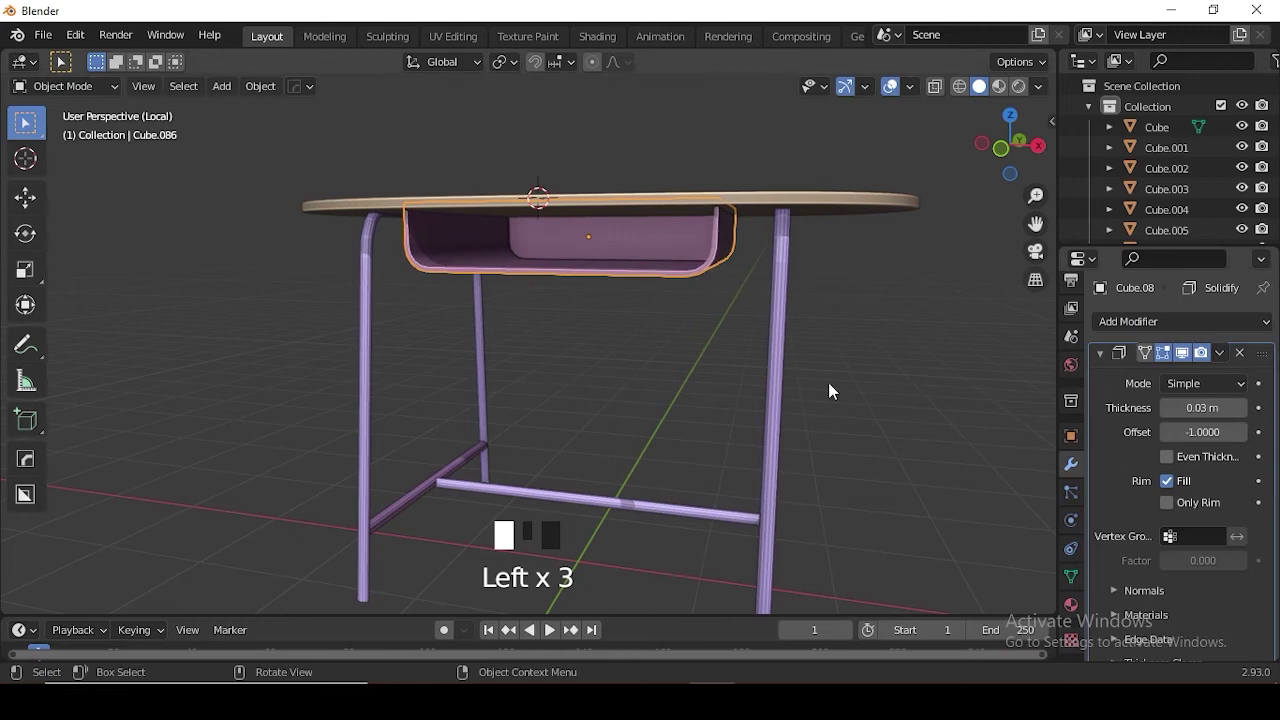
# - Orbit around the finished desk, toggling Local View and wireframe to inspect it
pyautogui.scroll(-3)
pyautogui.moveTo(682, 385); pyautogui.dragTo(704, 359)
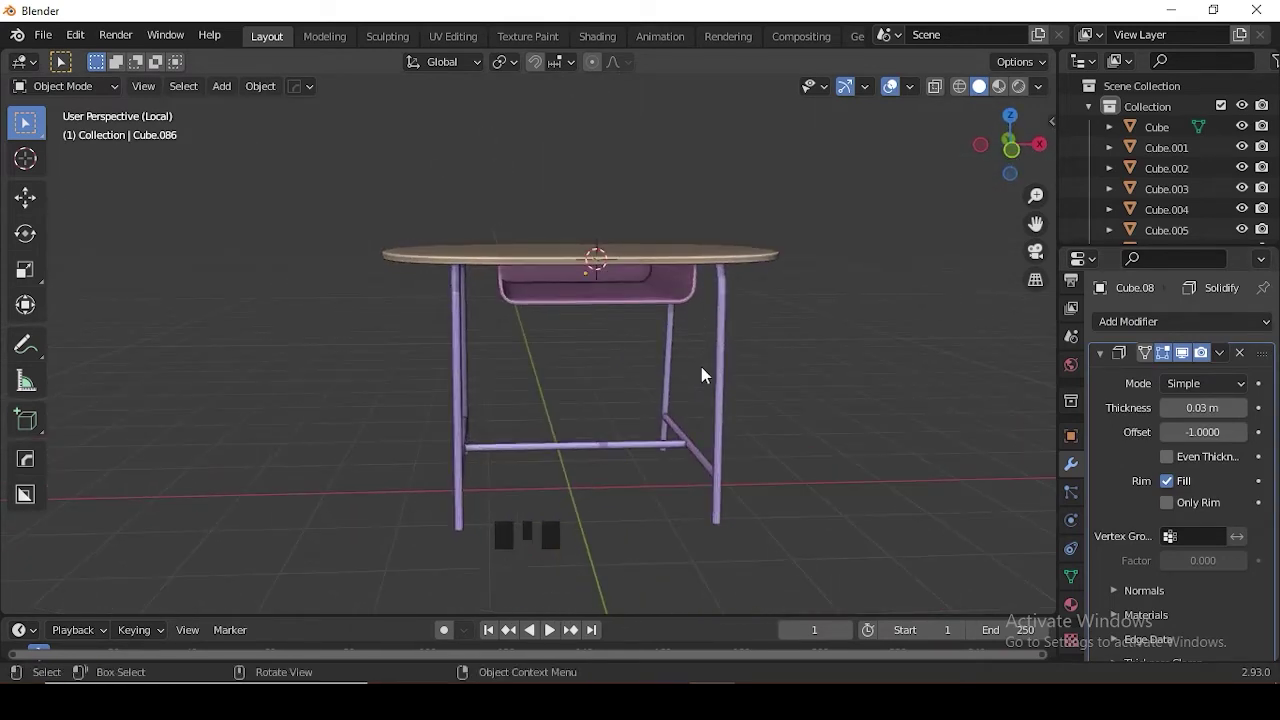
pyautogui.press('KP_Divide')
pyautogui.scroll(3)
pyautogui.moveTo(693, 458); pyautogui.dragTo(691, 431)
pyautogui.press('shift+z')
pyautogui.scroll(3)
pyautogui.click(599, 405)
pyautogui.click(660, 402)
pyautogui.press('KP_Divide')
pyautogui.press('KP_Divide')
# - Step back through recent edits with undo, then redo them to show the whole classroom again
pyautogui.press('ctrl+z')
pyautogui.press('ctrl+z')
pyautogui.press('shift+z')
pyautogui.press('ctrl+z')
pyautogui.press('ctrl+z')
pyautogui.press('ctrl+z')
pyautogui.press('ctrl+z')
pyautogui.press('ctrl+z')
pyautogui.press('ctrl+shift+z')
pyautogui.press('ctrl+shift+z')
pyautogui.press('ctrl+shift+z')
pyautogui.press('ctrl+shift+z')
pyautogui.press('ctrl+shift+z')
# - Orbit the room toward the desk and select the desk legs
pyautogui.scroll(-3)
pyautogui.scroll(3)
pyautogui.moveTo(639, 382); pyautogui.dragTo(654, 260)
pyautogui.click(654, 260)
pyautogui.moveTo(661, 292); pyautogui.dragTo(683, 308)
pyautogui.click(740, 331)
pyautogui.click(707, 509)
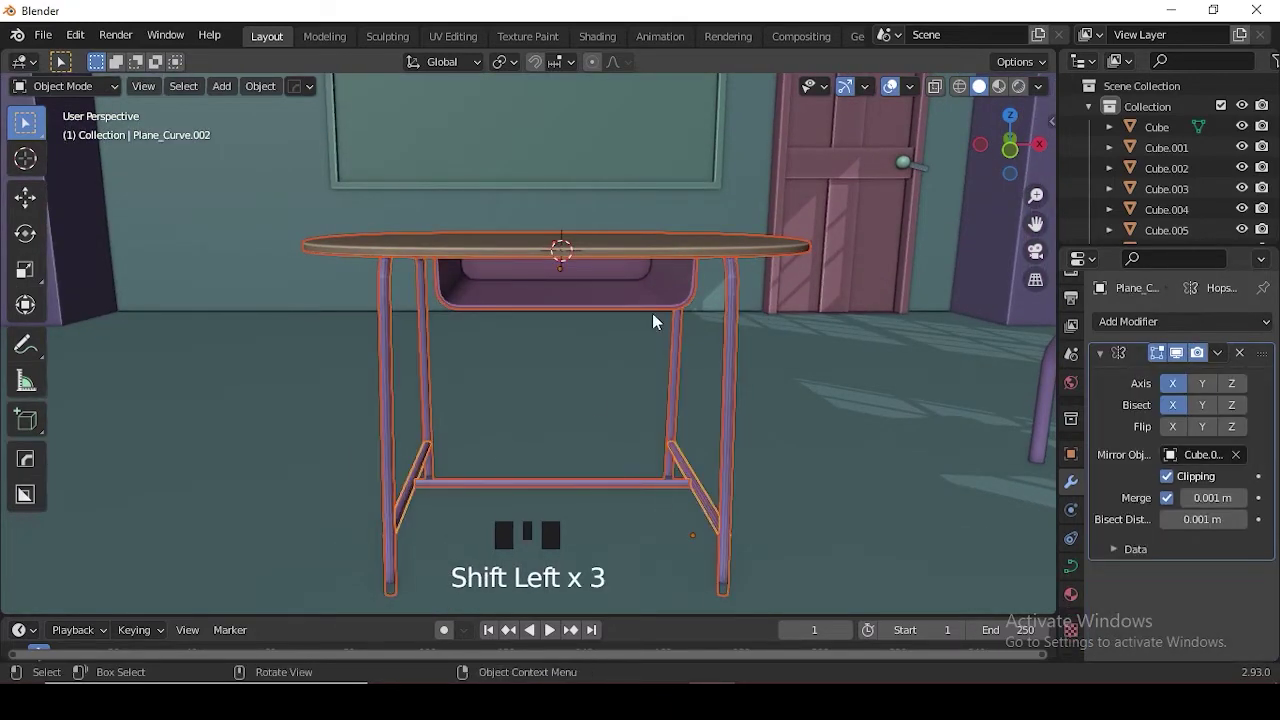
pyautogui.click(632, 306)
pyautogui.click(655, 262)
pyautogui.doubleClick(656, 261)
pyautogui.click(662, 256)
pyautogui.scroll(-3)
pyautogui.scroll(3)
# - Isolate the desk in Local View and orbit around it for inspection
pyautogui.press('KP_Divide')
pyautogui.scroll(3)
pyautogui.middleClick(641, 410)
pyautogui.doubleClick(974, 312)
pyautogui.scroll(3)
pyautogui.press('KP_Divide')
pyautogui.press('KP_Divide')
pyautogui.middleClick(525, 418)
pyautogui.scroll(3)
# - Parent the legs and storage tray to the oval tabletop with Ctrl+P, return to the full classroom and select the chair
pyautogui.click(568, 200)
pyautogui.doubleClick(568, 200)
pyautogui.click(671, 200)
pyautogui.click(781, 202)
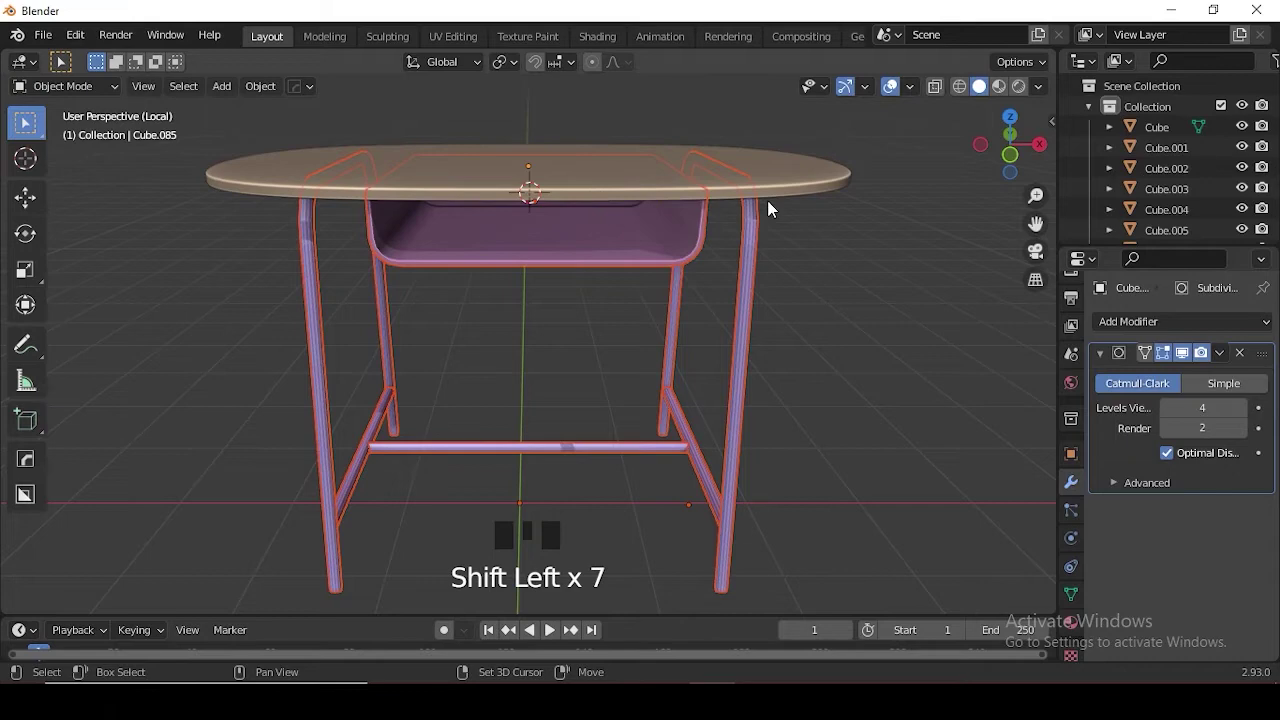
pyautogui.click(781, 194)
pyautogui.scroll(-3)
pyautogui.press('ctrl+p')
pyautogui.click(796, 342)
pyautogui.click(593, 257)
pyautogui.press('g')
pyautogui.press('KP_Divide')
pyautogui.click(721, 323)
pyautogui.click(738, 314)
# - Slide the chair in behind the desk, checking its position from the side view
pyautogui.press('g')
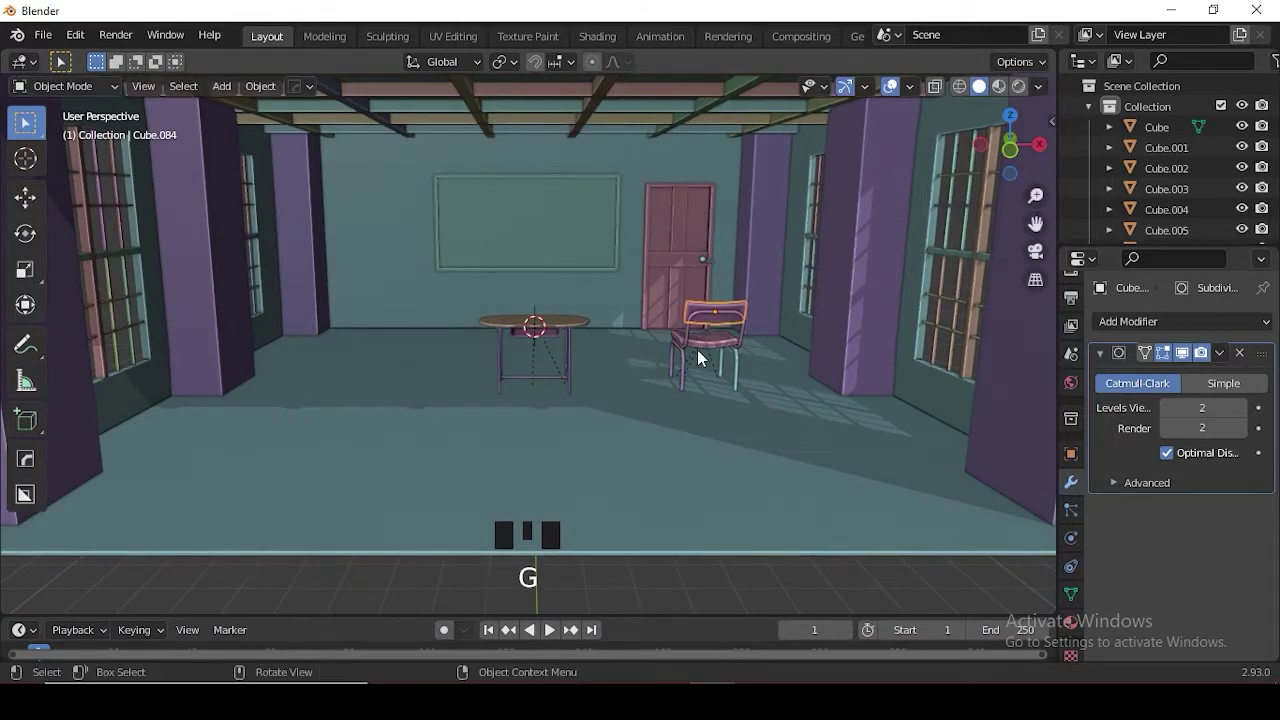
pyautogui.click(713, 357)
pyautogui.press('g')
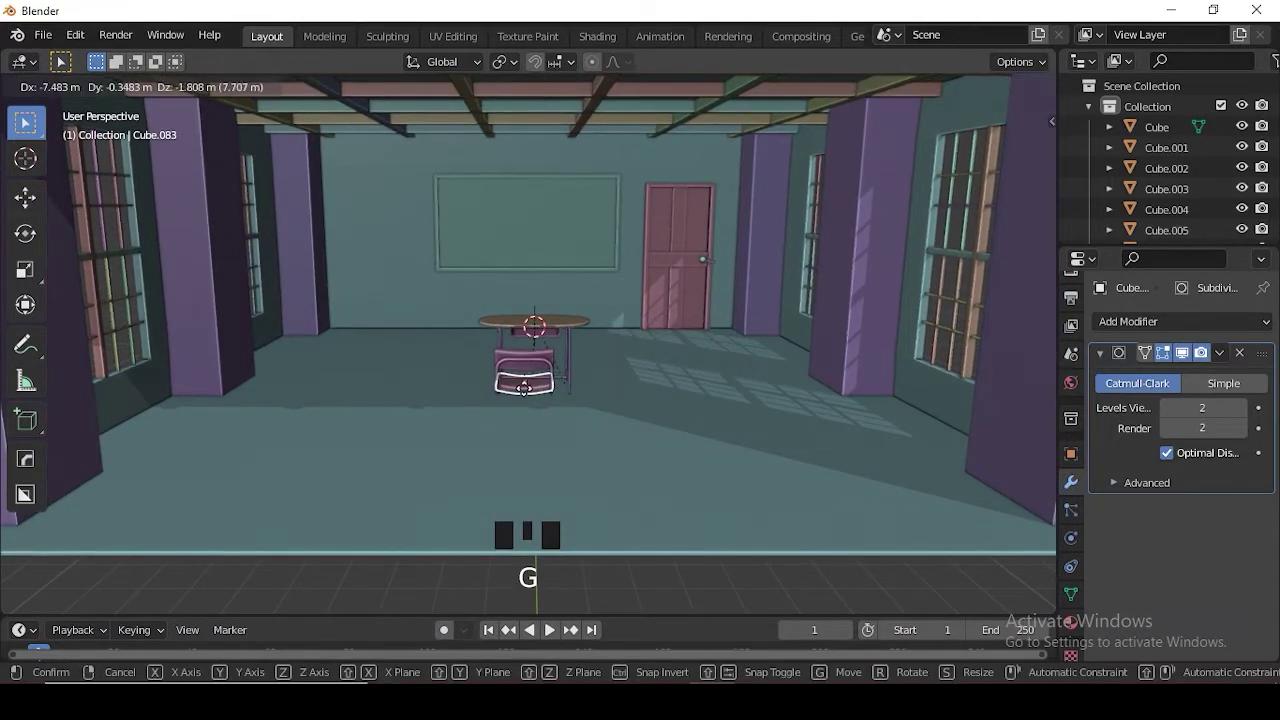
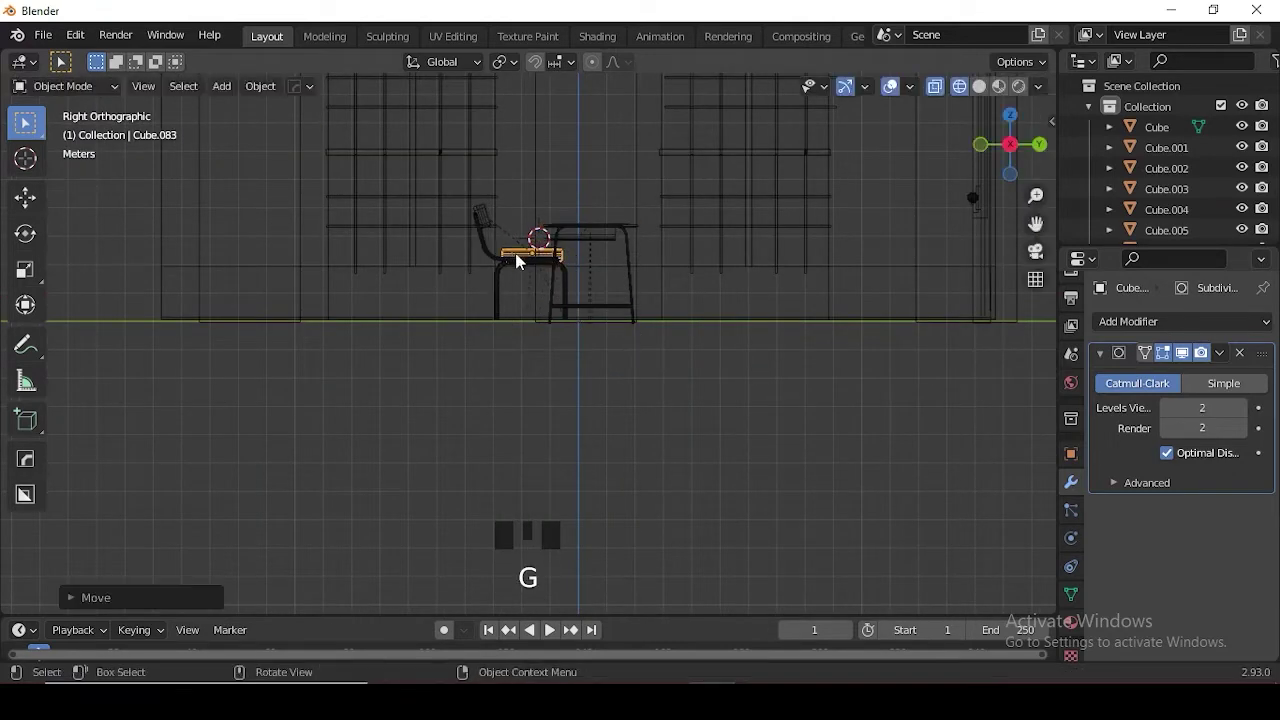
pyautogui.moveTo(651, 352); pyautogui.dragTo(691, 393)
pyautogui.press('shift+z')
pyautogui.press('KP_1')
pyautogui.moveTo(719, 513); pyautogui.dragTo(735, 417)
# - Fine-tune the chair's scale and placement so it sits snugly at the desk
pyautogui.scroll(3)
pyautogui.moveTo(638, 263); pyautogui.dragTo(674, 264)
pyautogui.moveTo(689, 213); pyautogui.dragTo(714, 233)
pyautogui.press('s')
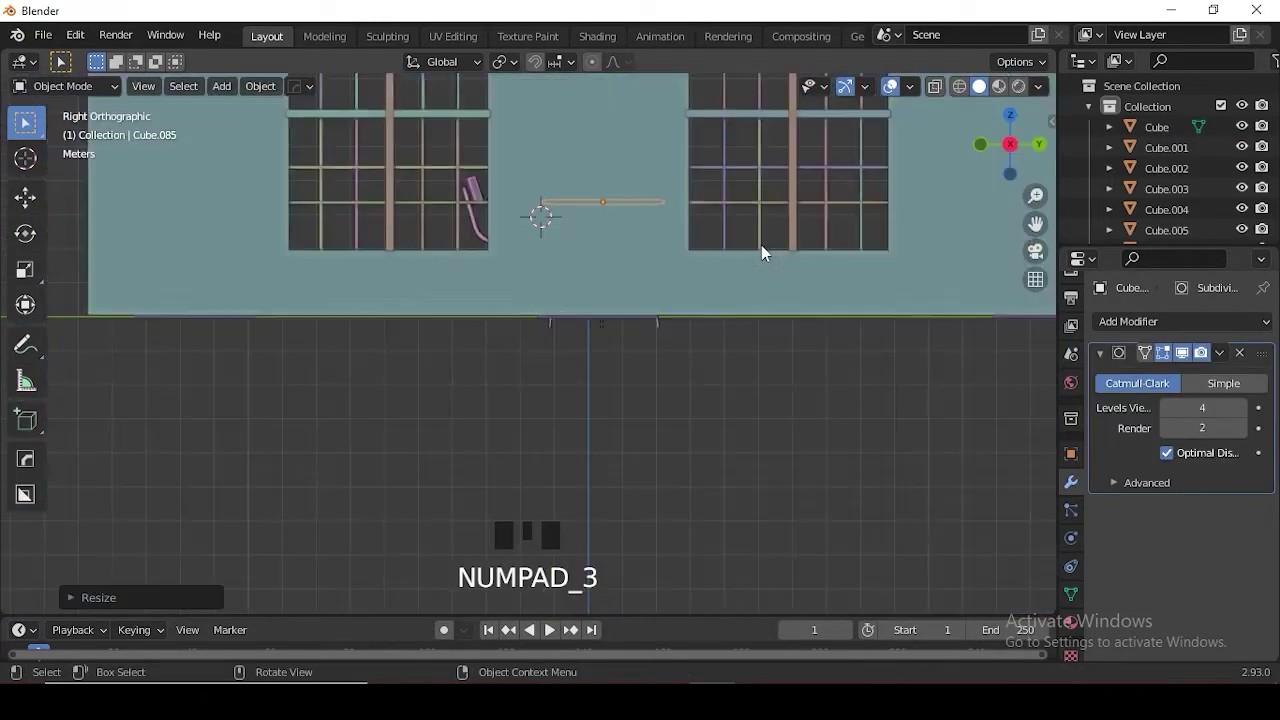
pyautogui.press('shift+z')
pyautogui.scroll(3)
pyautogui.press('g')
pyautogui.scroll(-3)
# - Select desk and chair together and move the set toward one side of the room in Top view
pyautogui.moveTo(672, 339); pyautogui.dragTo(555, 267)
pyautogui.click(555, 267)
pyautogui.press('KP_7')
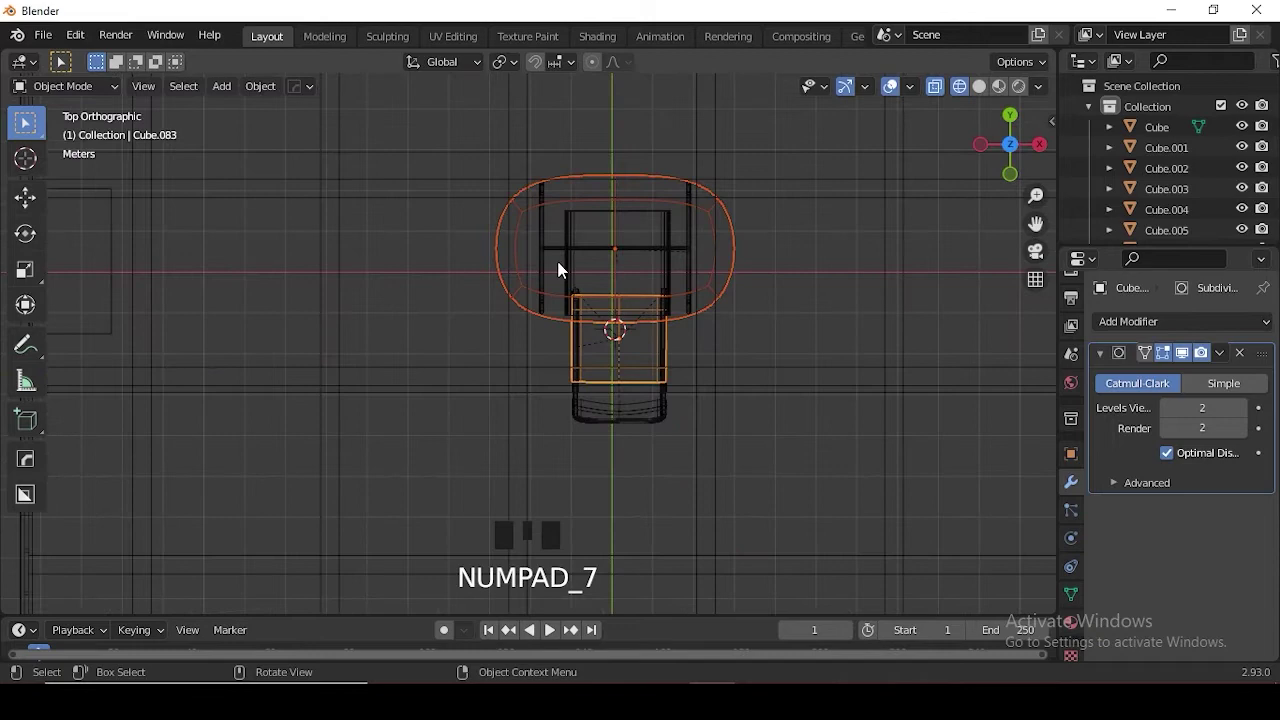
pyautogui.scroll(-3)
pyautogui.press('g')
pyautogui.moveTo(658, 328); pyautogui.dragTo(608, 324)
pyautogui.scroll(3)
pyautogui.press('KP_7')
pyautogui.press('g')
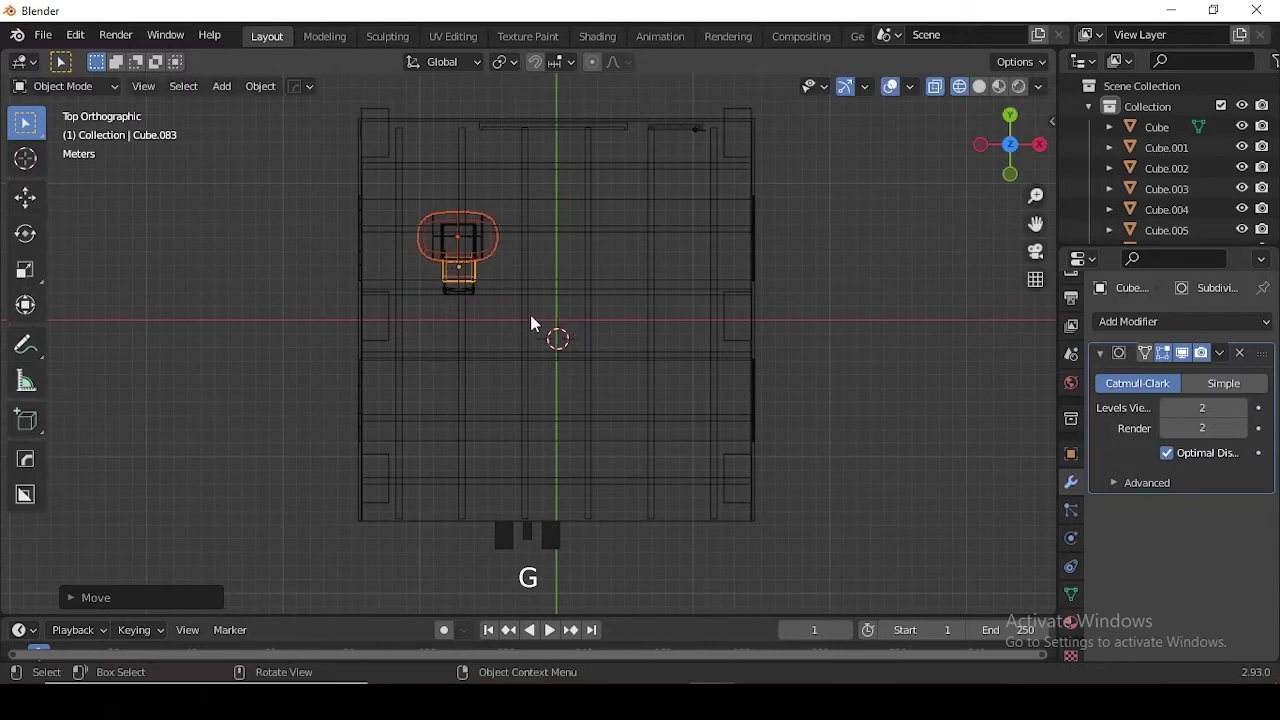
# - Undo a stray duplicate and reselect the desk set while looking down on the classroom
pyautogui.press('shift+d')
pyautogui.middleClick(631, 291)
pyautogui.press('ctrl+z')
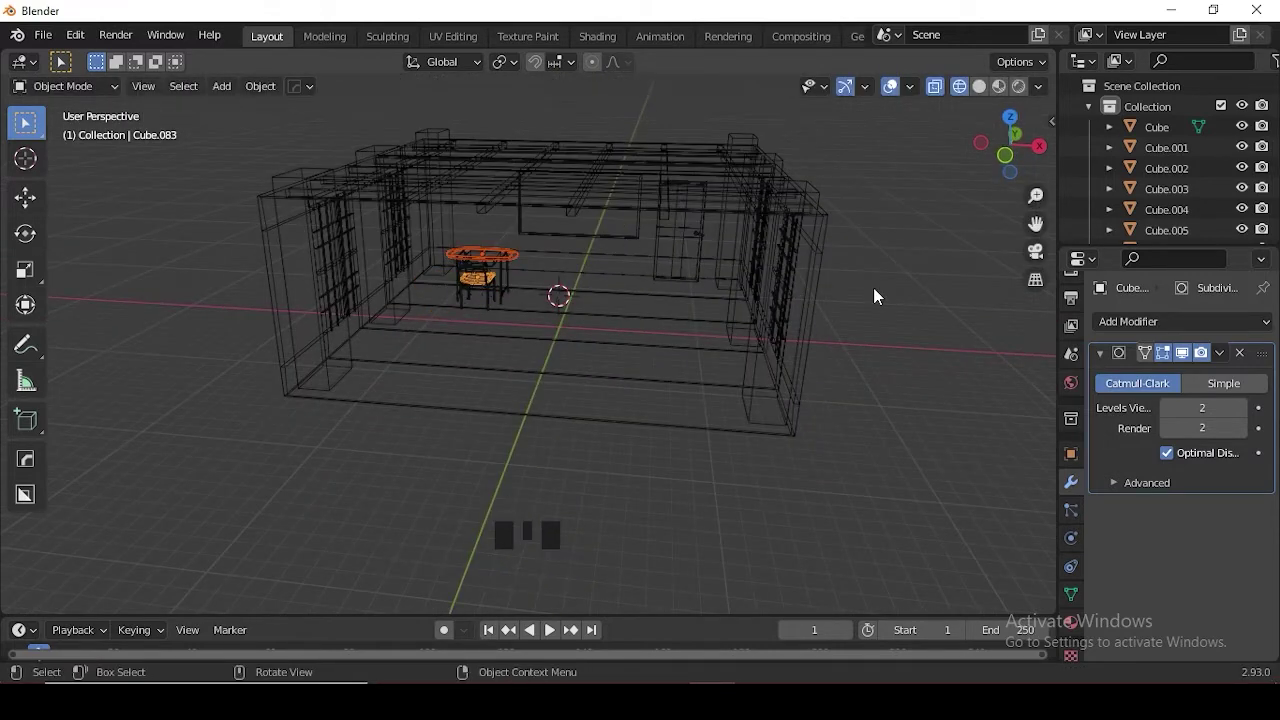
pyautogui.click(881, 297)
pyautogui.press('KP_Divide')
pyautogui.press('shift+z')
pyautogui.click(851, 453)
pyautogui.moveTo(453, 511); pyautogui.dragTo(472, 379)
pyautogui.scroll(3)
pyautogui.moveTo(453, 346); pyautogui.dragTo(469, 167)
pyautogui.click(469, 167)
pyautogui.click(461, 213)
pyautogui.press('KP_7')
pyautogui.scroll(-3)
# - Move the desk set toward the back of the room and settle its position
pyautogui.press('g')
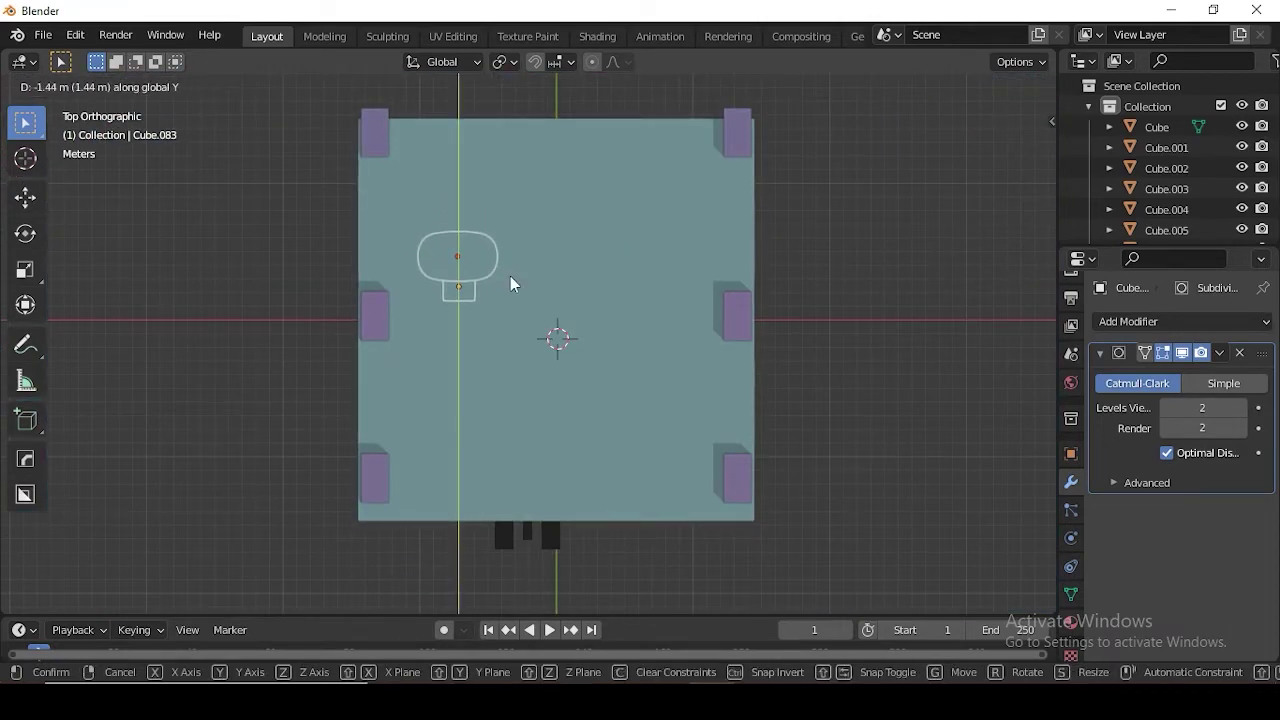
pyautogui.press('KP_Divide')
pyautogui.moveTo(800, 228); pyautogui.dragTo(763, 230)
pyautogui.press('KP_Divide')
pyautogui.click(931, 380)
pyautogui.moveTo(867, 376); pyautogui.dragTo(774, 311)
pyautogui.scroll(3)
# - Box-select and nudge the desk set's parts in the viewport
pyautogui.moveTo(597, 406); pyautogui.dragTo(368, 272)
pyautogui.click(368, 272)
pyautogui.moveTo(565, 375); pyautogui.dragTo(563, 293)
pyautogui.moveTo(467, 264); pyautogui.dragTo(603, 225)
pyautogui.scroll(3)
pyautogui.moveTo(667, 339); pyautogui.dragTo(657, 181)
pyautogui.click(657, 181)
pyautogui.scroll(-3)
pyautogui.click(576, 223)
pyautogui.moveTo(643, 213); pyautogui.dragTo(592, 226)
pyautogui.click(580, 228)
pyautogui.moveTo(596, 256); pyautogui.dragTo(601, 283)
# - Reselect the desk and chair pieces one by one in the viewport
pyautogui.click(651, 324)
pyautogui.moveTo(562, 328); pyautogui.dragTo(378, 267)
pyautogui.click(378, 267)
pyautogui.click(407, 334)
pyautogui.click(394, 341)
pyautogui.click(406, 371)
pyautogui.click(289, 389)
pyautogui.scroll(-3)
# - Select the desk and chair and frame them from above ready to duplicate
pyautogui.moveTo(466, 385); pyautogui.dragTo(441, 360)
pyautogui.scroll(-3)
pyautogui.press('KP_Divide')
pyautogui.moveTo(554, 379); pyautogui.dragTo(552, 399)
pyautogui.press('KP_7')
pyautogui.scroll(-3)
pyautogui.press('KP_Divide')
pyautogui.press('KP_7')
pyautogui.press('shift+z')
# - Duplicate the set into three rows of three student desks, shifting each copy along X and Y
pyautogui.press('shift+d')
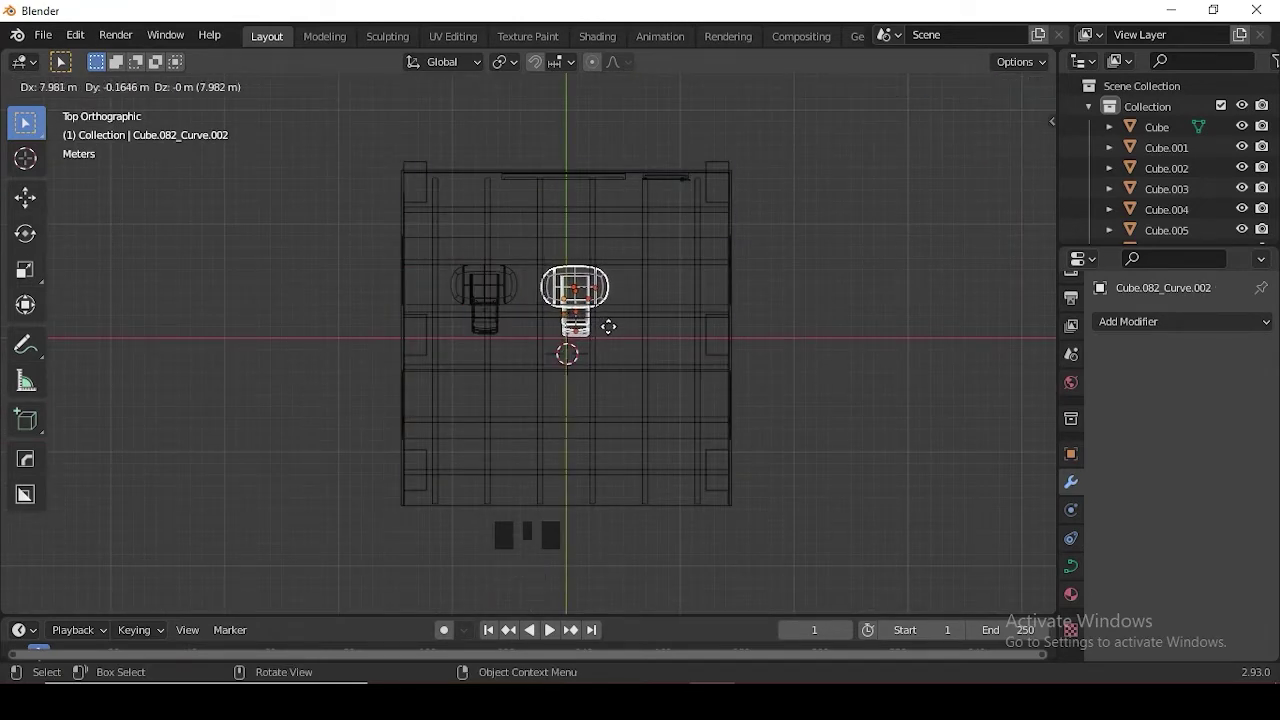
pyautogui.press('shift+d')
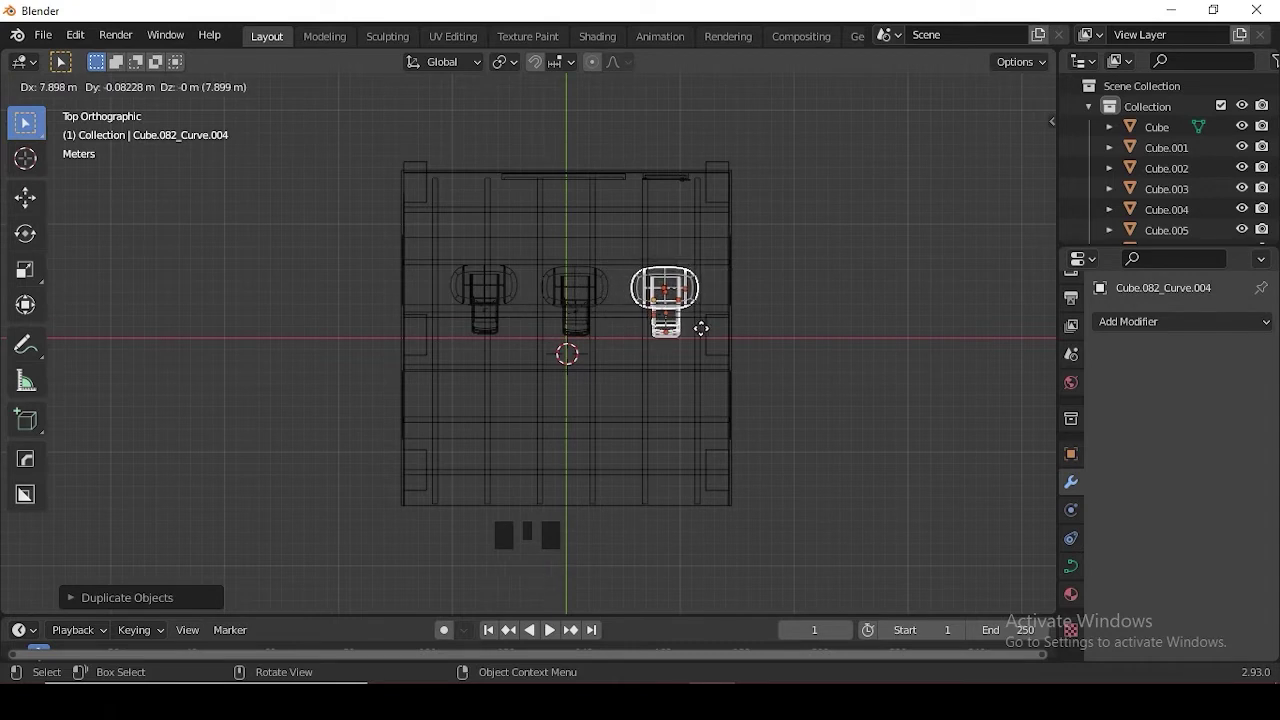
pyautogui.press('shift+d')
pyautogui.press('shift+d')
pyautogui.press('shift+d')
pyautogui.press('shift+d')
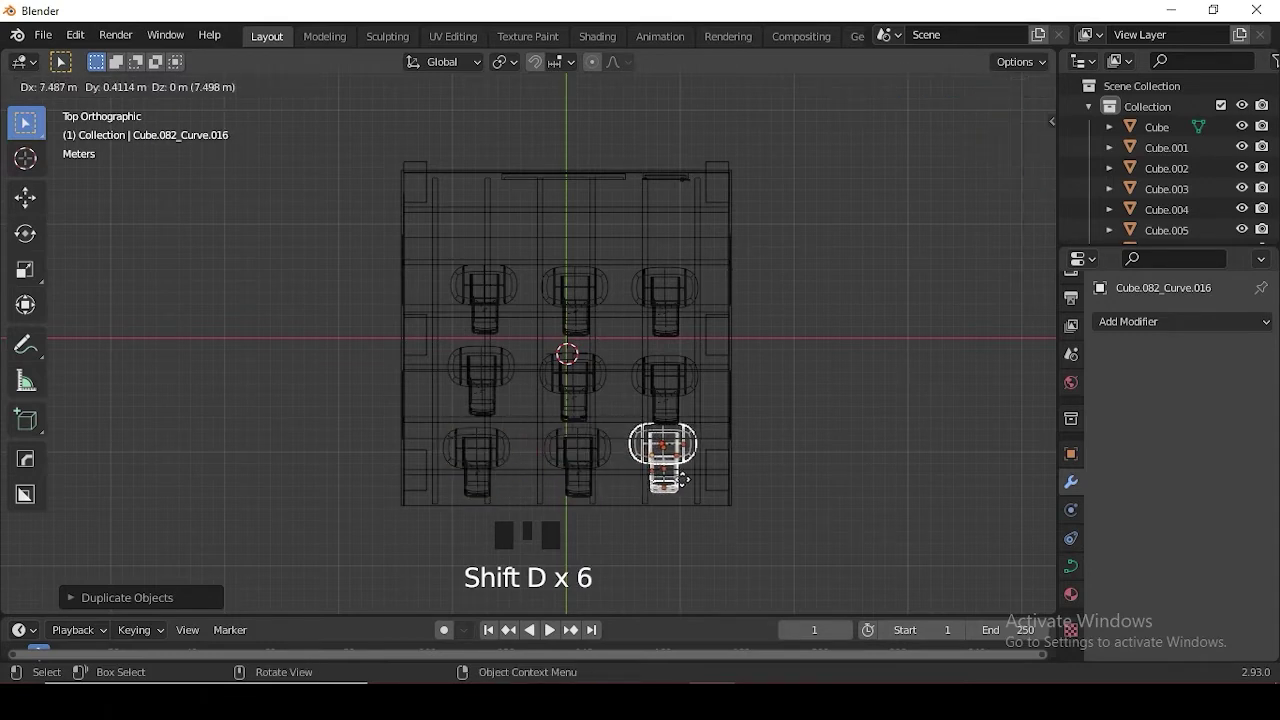
pyautogui.press('KP_Divide')
# - Review the nine desks around the classroom and clear the view for a new object
pyautogui.scroll(-3)
pyautogui.press('shift+z')
pyautogui.press('KP_Divide')
pyautogui.moveTo(851, 478); pyautogui.dragTo(824, 520)
pyautogui.scroll(-3)
pyautogui.moveTo(783, 468); pyautogui.dragTo(590, 368)
pyautogui.scroll(3)
pyautogui.middleClick(705, 401)
pyautogui.press('shift+a')
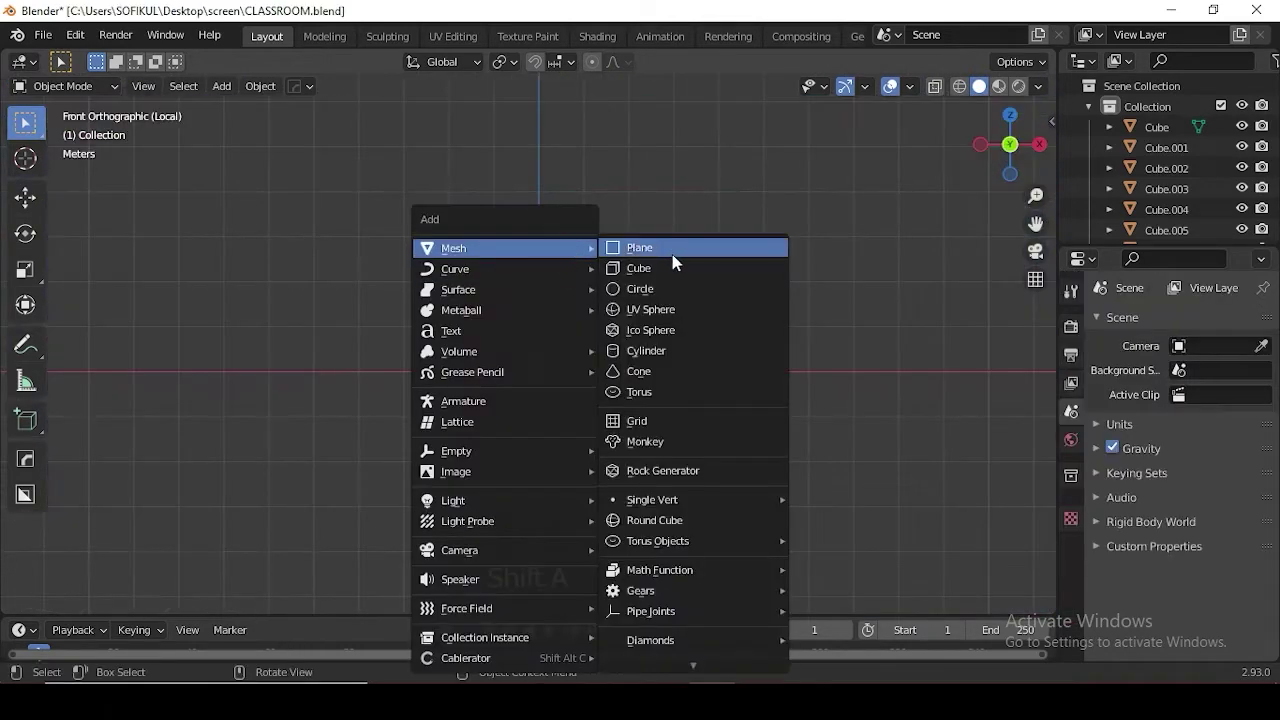
# - Add a cube, scale it into a wide thin slab and cut edge loops near both ends
pyautogui.press('s')
pyautogui.press('s')
pyautogui.press('g')
pyautogui.press('KP_7')
pyautogui.press('s')
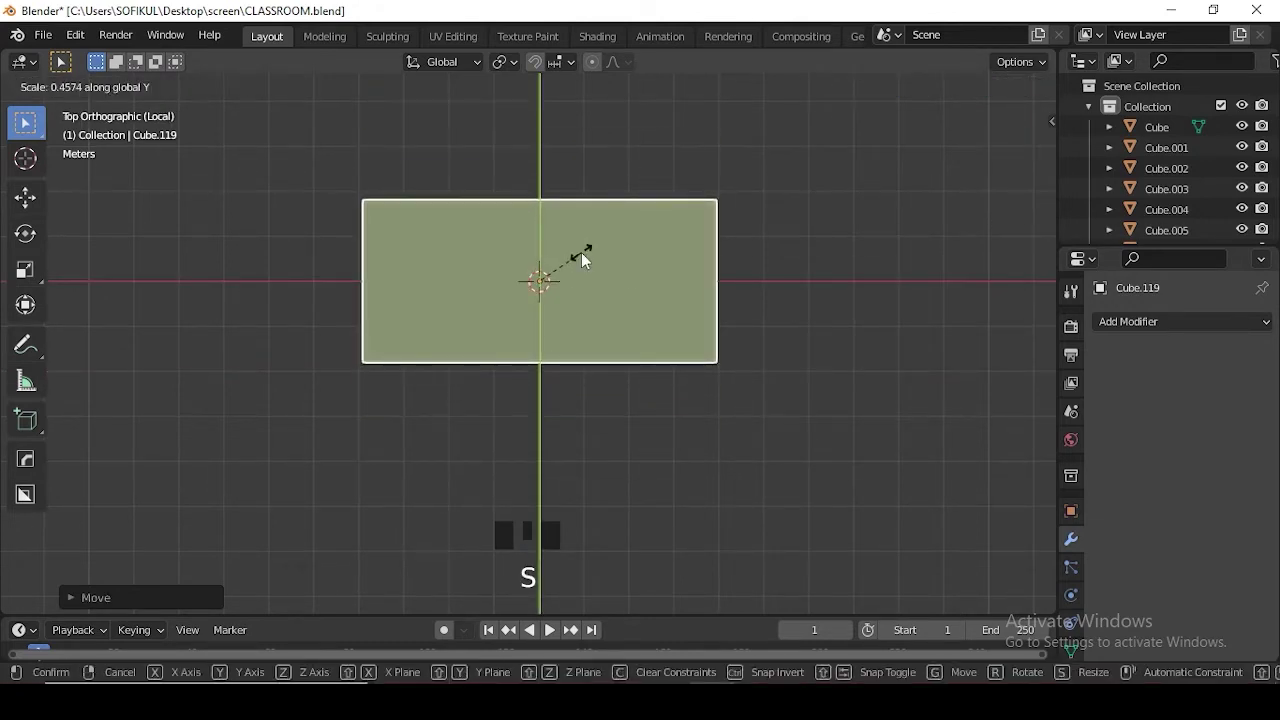
pyautogui.press('Tab')
pyautogui.press('ctrl+r')
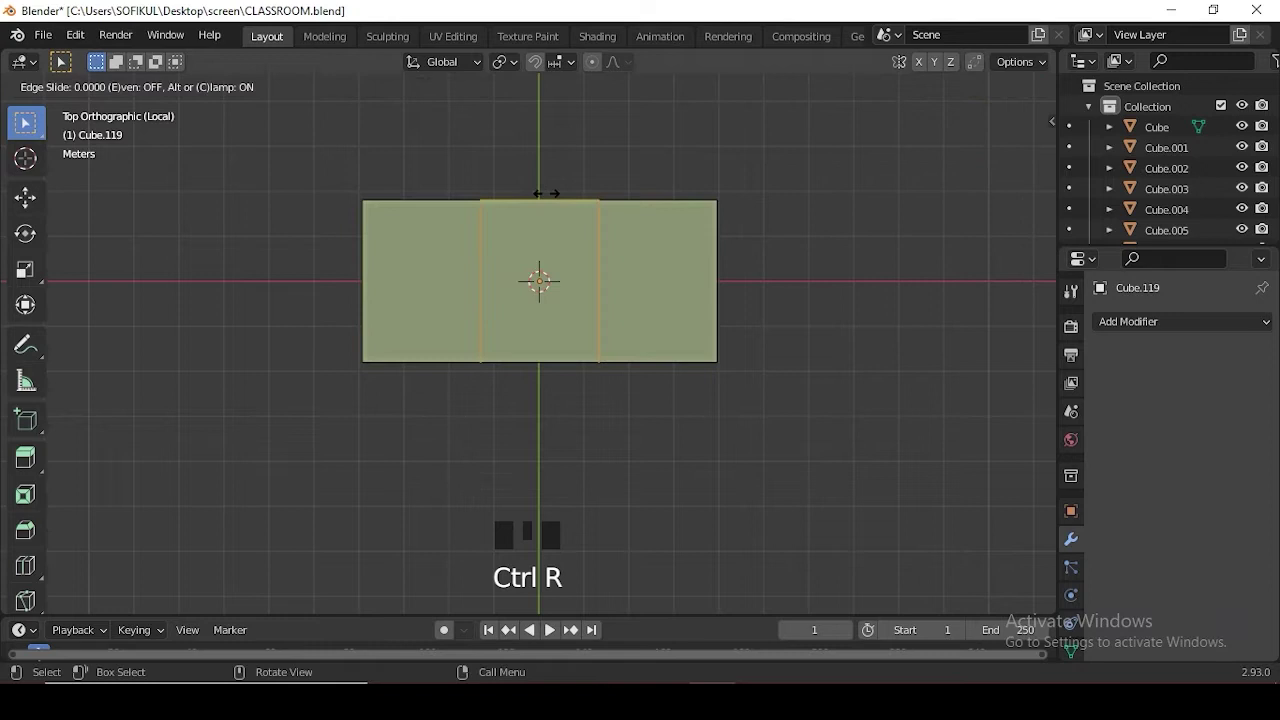
pyautogui.press('g')
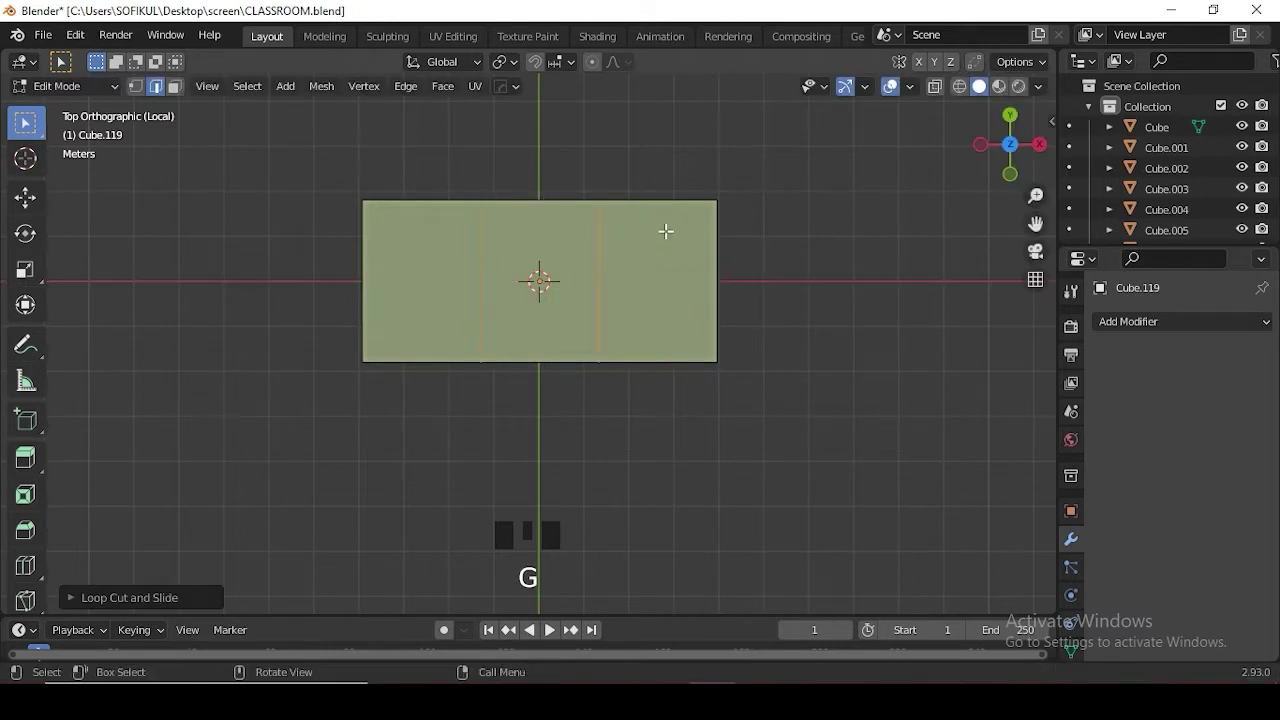
pyautogui.press('s')
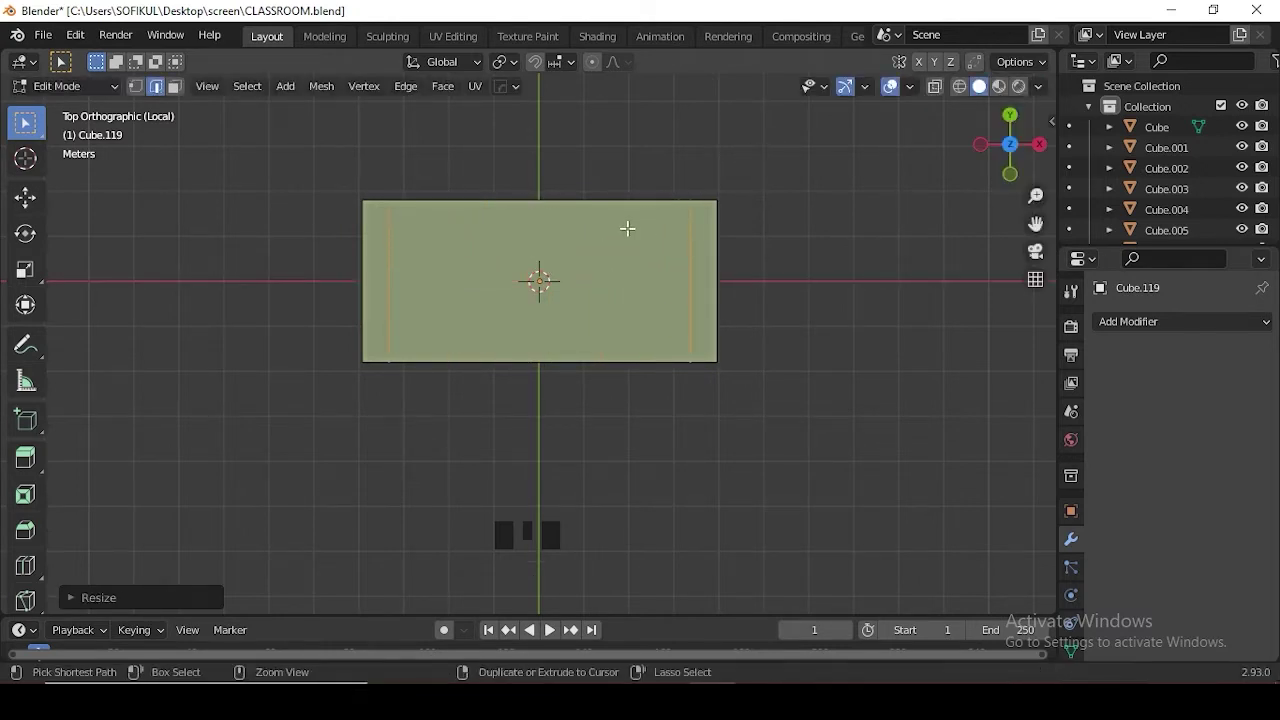
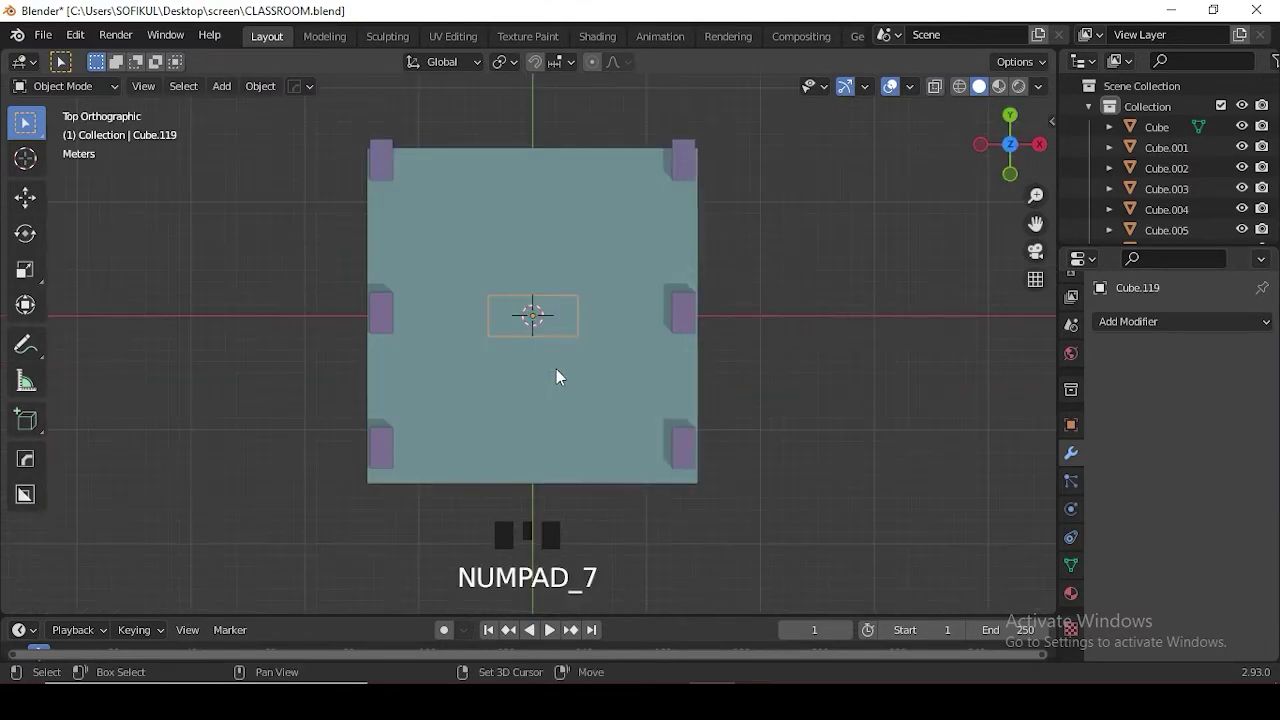
# - Add a new cube for the bookshelf near the left end of the wall, viewed from the front
pyautogui.press('shift+z')
pyautogui.press('g')
pyautogui.press('KP_1')
pyautogui.scroll(3)
pyautogui.middleClick(641, 382)
pyautogui.press('shift+z')
pyautogui.click(626, 532)
pyautogui.scroll(3)
pyautogui.moveTo(654, 429); pyautogui.dragTo(692, 372)
pyautogui.scroll(3)
# - Scale the cube into a tall narrow block, then make it shallower front to back in Top view
pyautogui.click(382, 287)
pyautogui.click(387, 289)
pyautogui.rightClick(378, 282)
pyautogui.press('KP_1')
pyautogui.scroll(-3)
pyautogui.middleClick(452, 290)
pyautogui.press('s')
pyautogui.press('g')
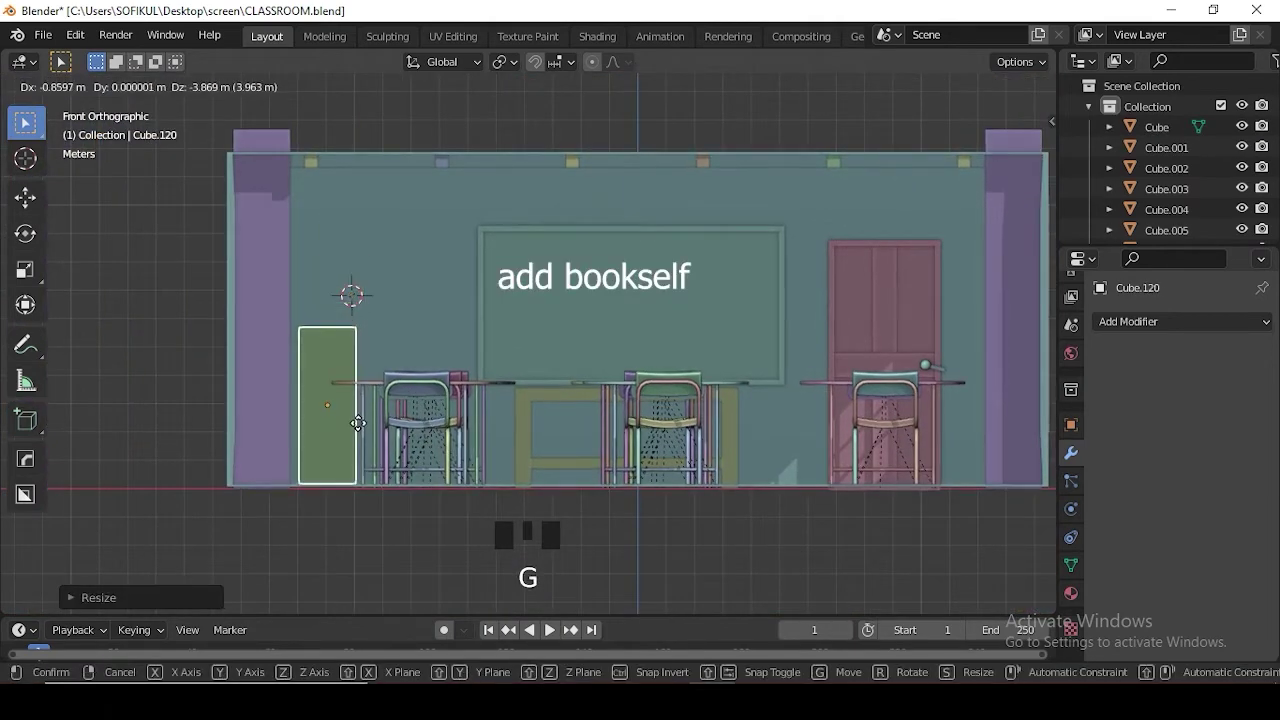
pyautogui.middleClick(406, 415)
pyautogui.press('KP_Divide')
pyautogui.press('KP_7')
pyautogui.press('s')
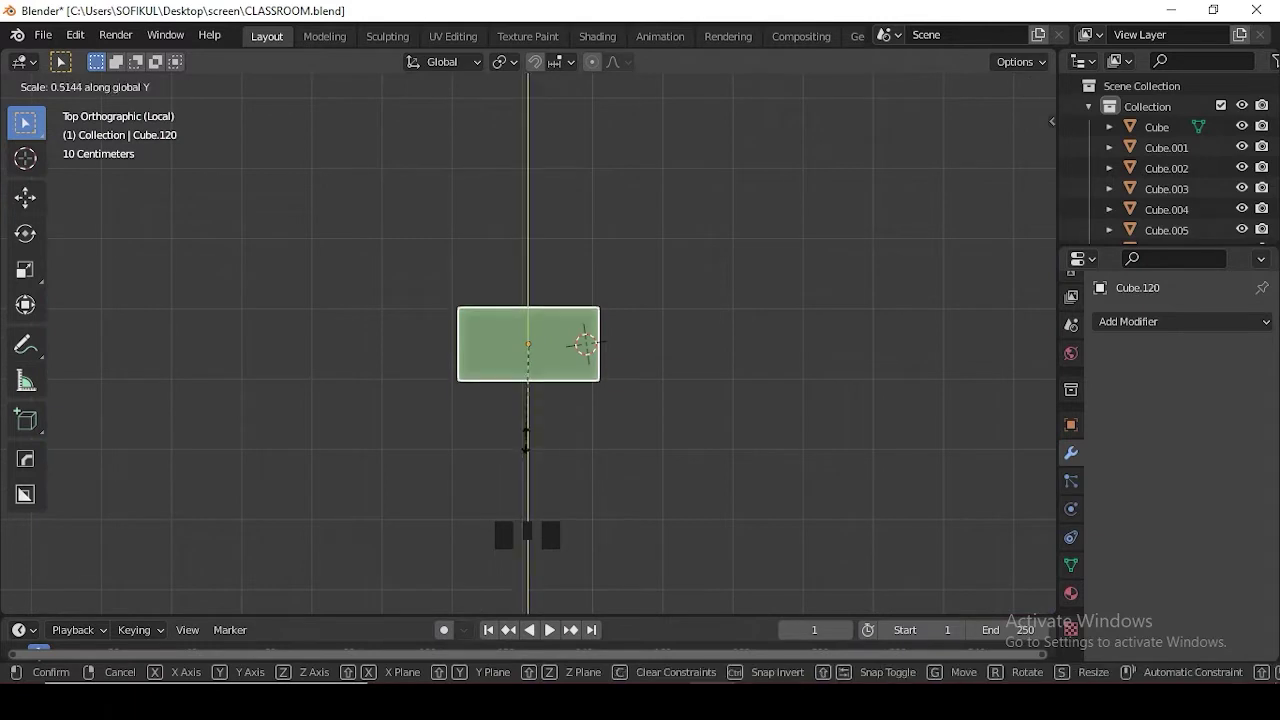
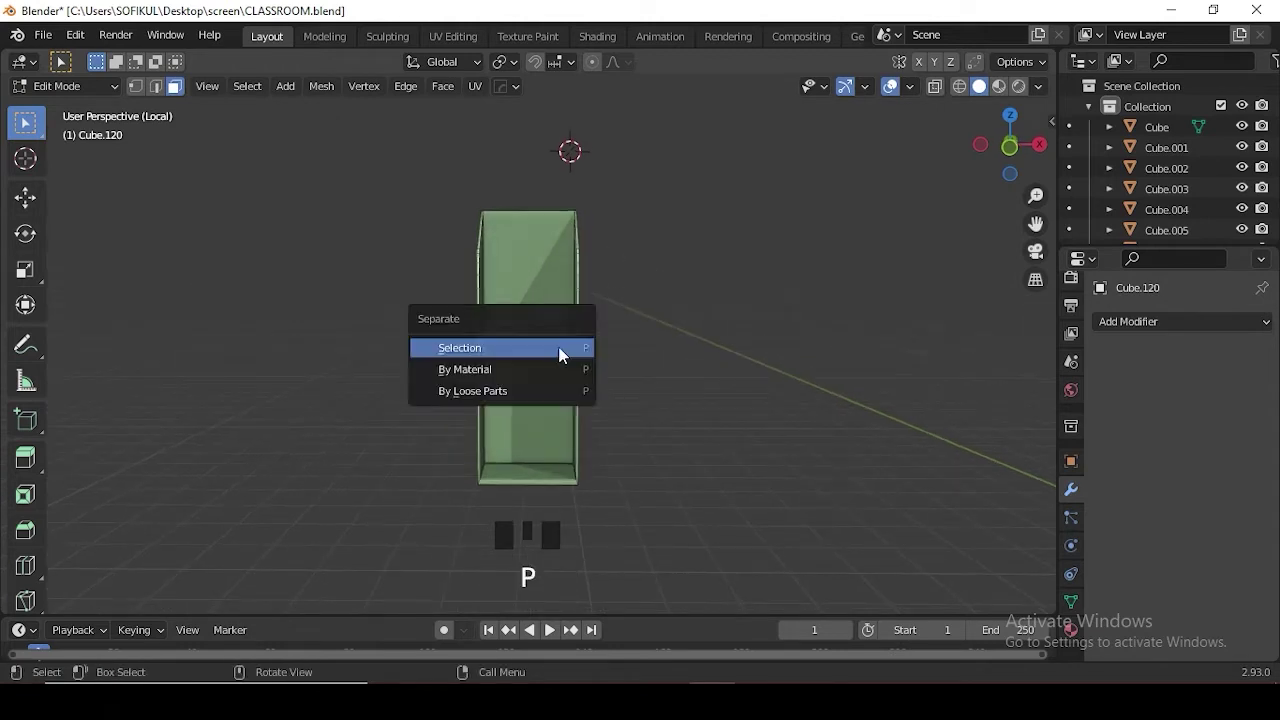
# - Separate a shelf piece, raise it into place and duplicate it into extra shelves
pyautogui.press('Tab')
pyautogui.click(558, 346)
pyautogui.press('g')
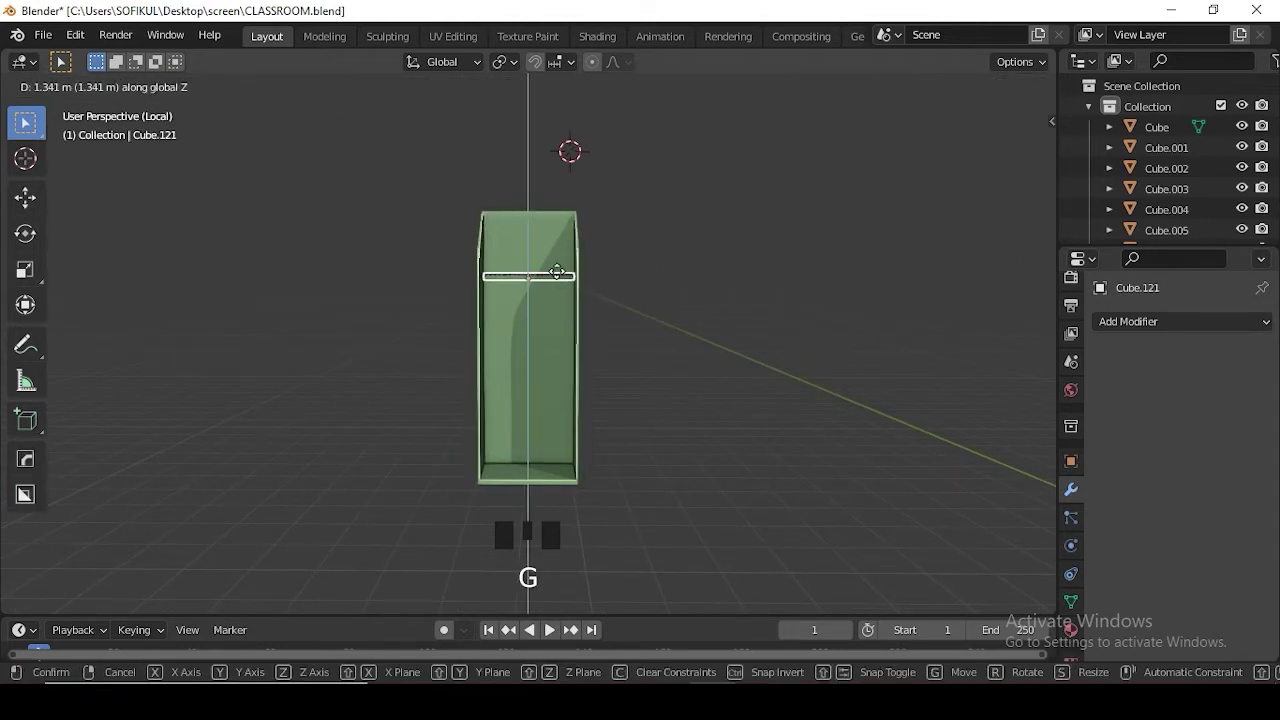
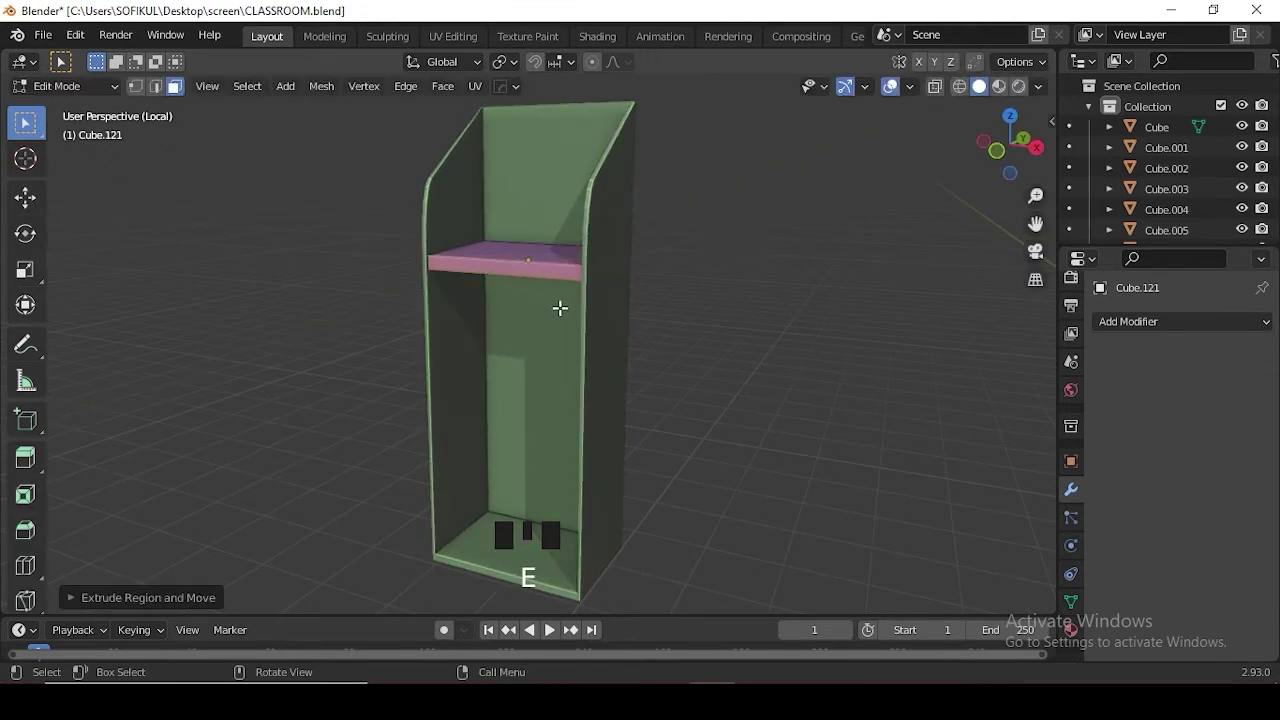
pyautogui.press('Tab')
pyautogui.press('KP_1')
pyautogui.scroll(-3)
pyautogui.press('shift+d')
pyautogui.moveTo(562, 278); pyautogui.dragTo(562, 284)
pyautogui.click(570, 328)
pyautogui.scroll(-3)
pyautogui.press('shift+d')
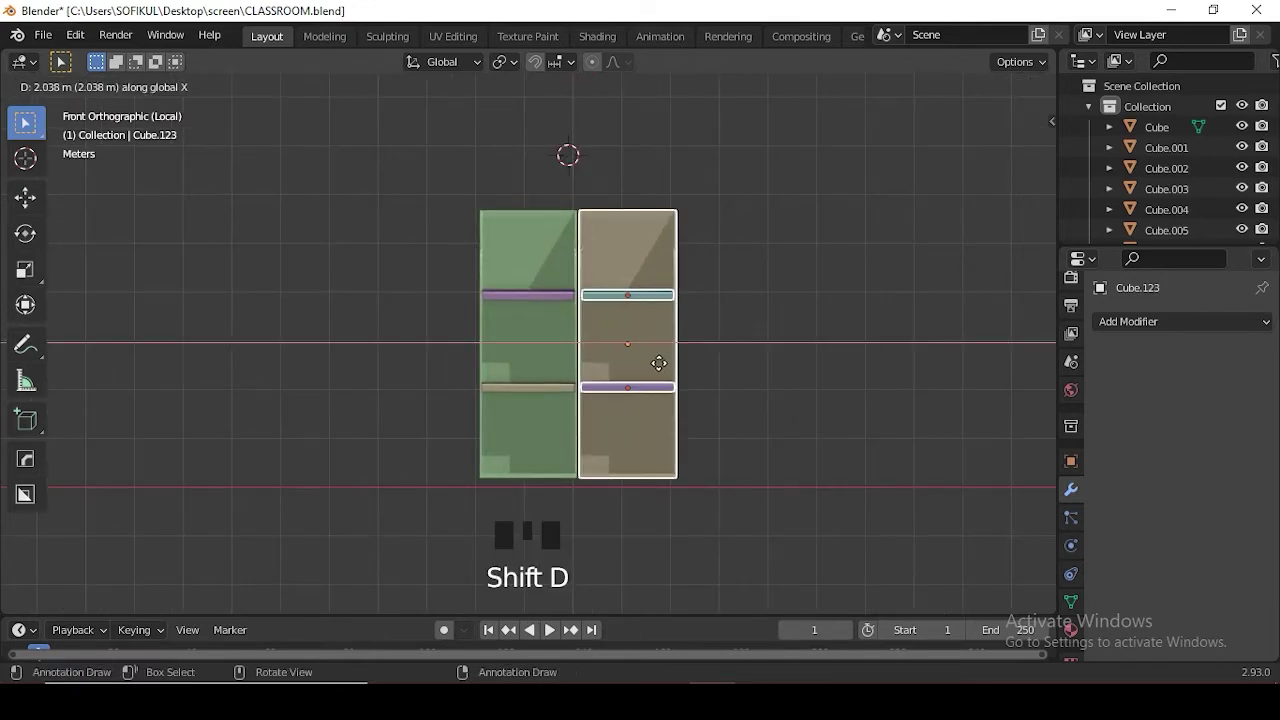
pyautogui.scroll(-3)
# - Join the shelves into one bookshelf and move it in against the wall
pyautogui.press('KP_Divide')
pyautogui.moveTo(845, 317); pyautogui.dragTo(699, 337)
pyautogui.press('KP_7')
pyautogui.scroll(-3)
pyautogui.moveTo(616, 370); pyautogui.dragTo(569, 370)
pyautogui.scroll(3)
pyautogui.moveTo(601, 249); pyautogui.dragTo(626, 288)
pyautogui.press('ctrl+z')
pyautogui.press('ctrl+z')
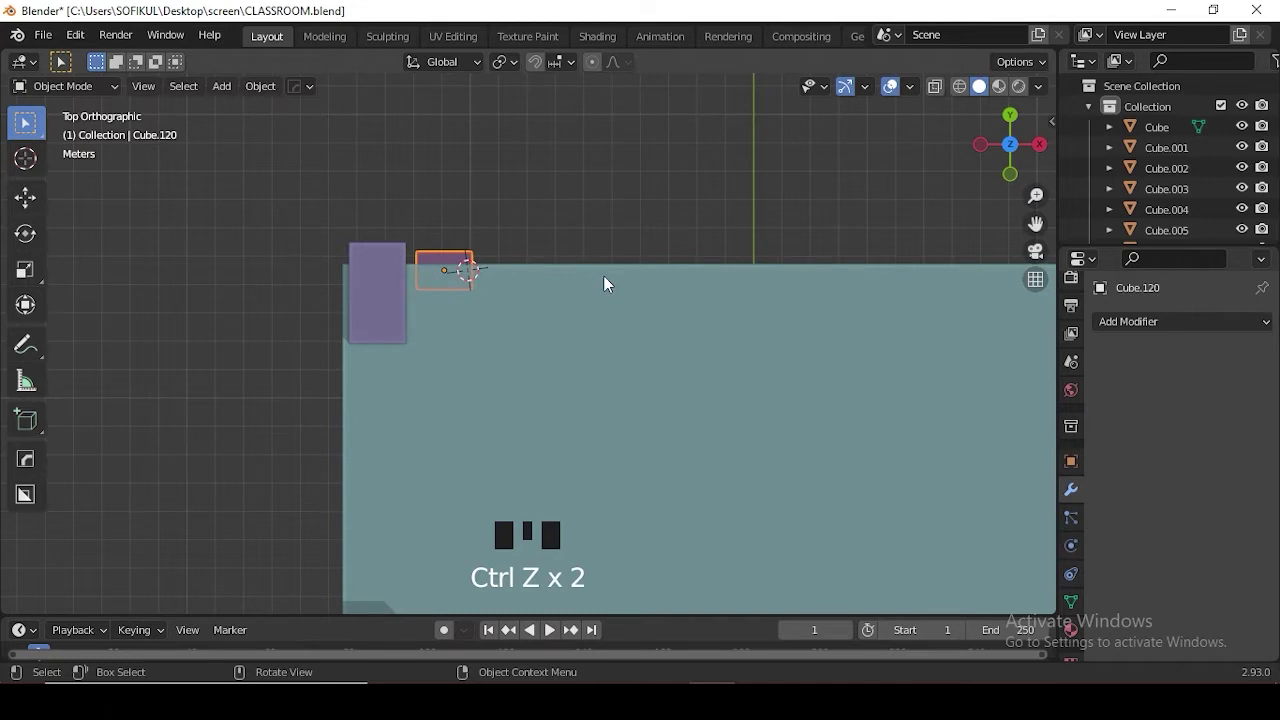
pyautogui.press('KP_Divide')
pyautogui.press('KP_Divide')
pyautogui.press('KP_Divide')
pyautogui.moveTo(783, 339); pyautogui.dragTo(641, 366)
pyautogui.press('ctrl+j')
pyautogui.press('shift+z')
pyautogui.press('KP_Divide')
pyautogui.press('g')
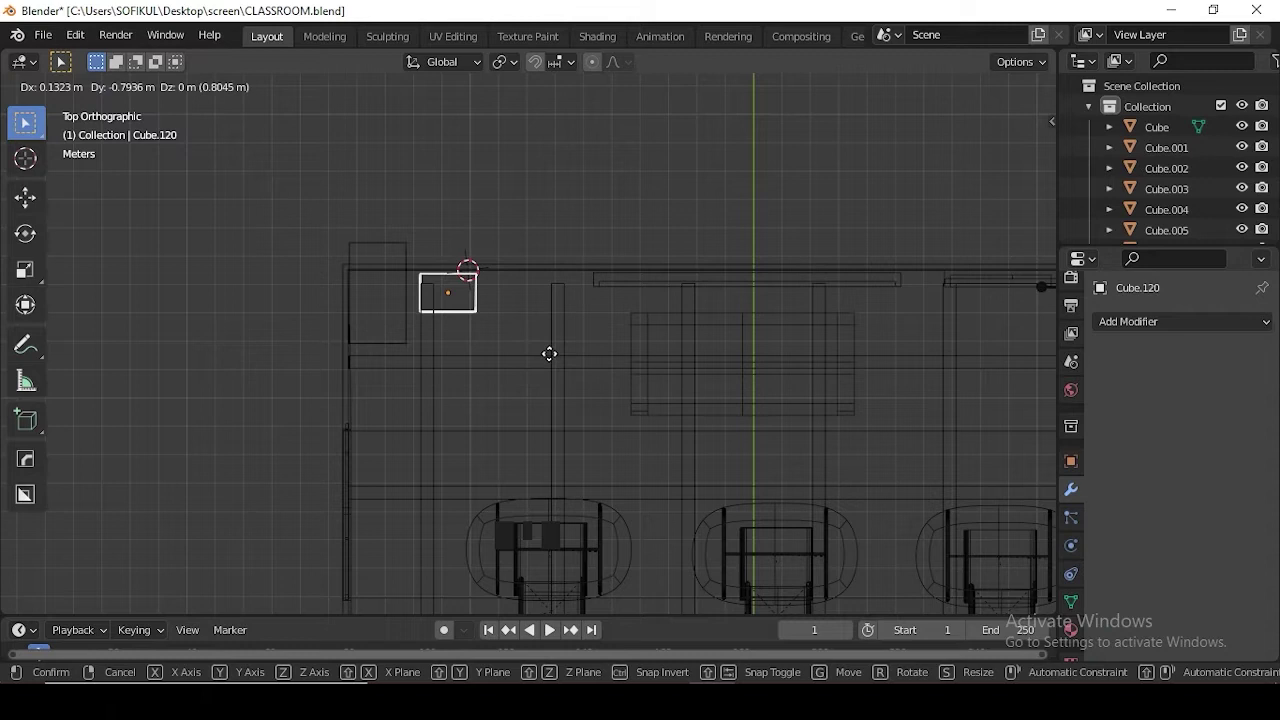
# - Duplicate the bookshelf beside itself and push both back against the wall in front and side views
pyautogui.press('shift+d')
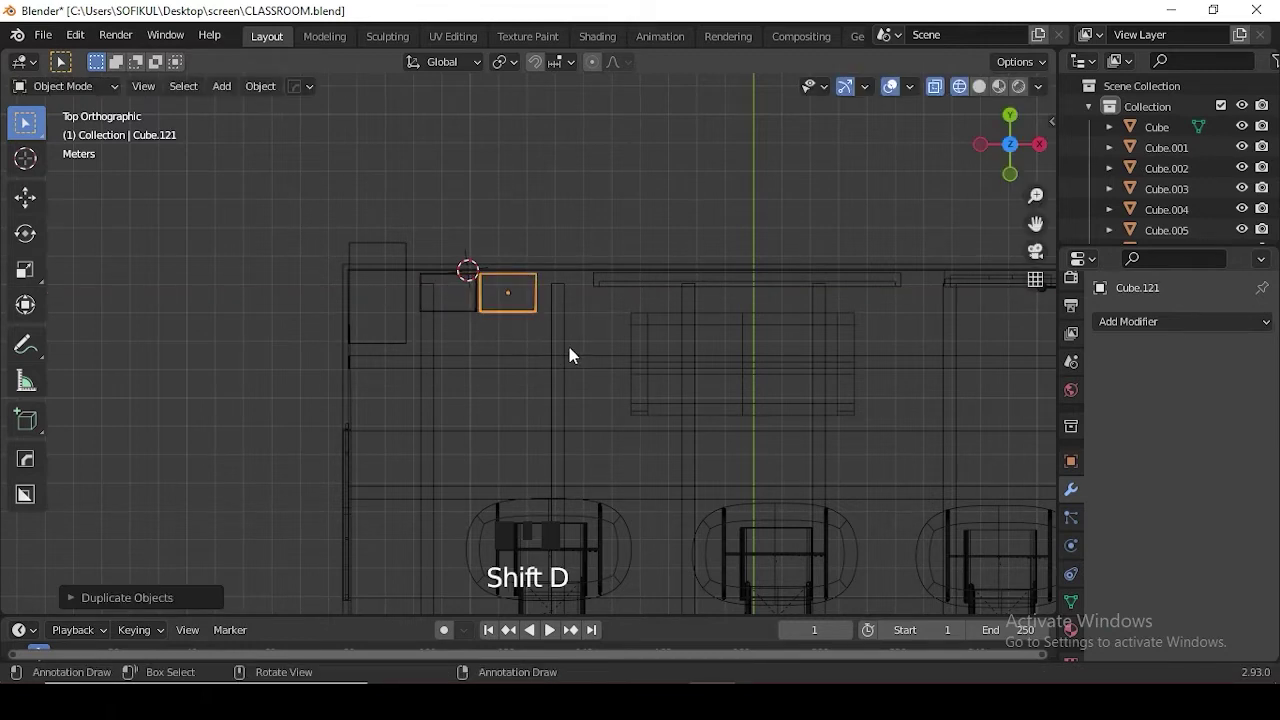
pyautogui.press('KP_1')
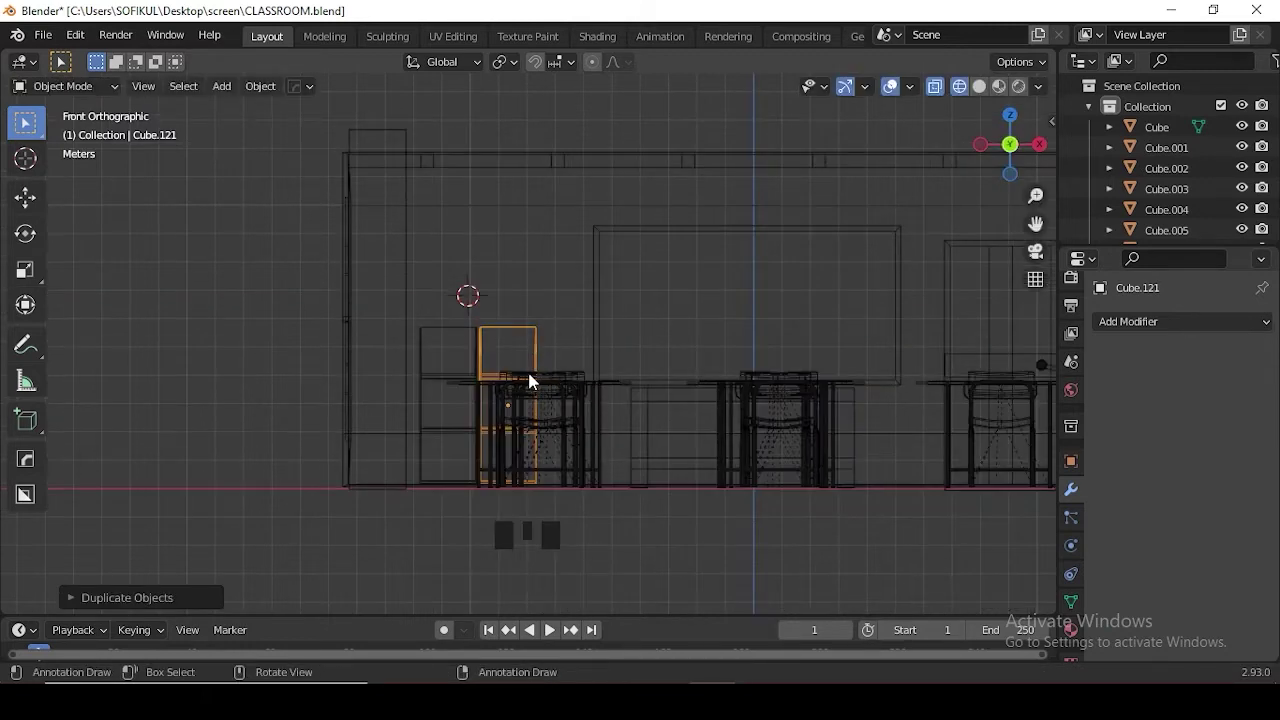
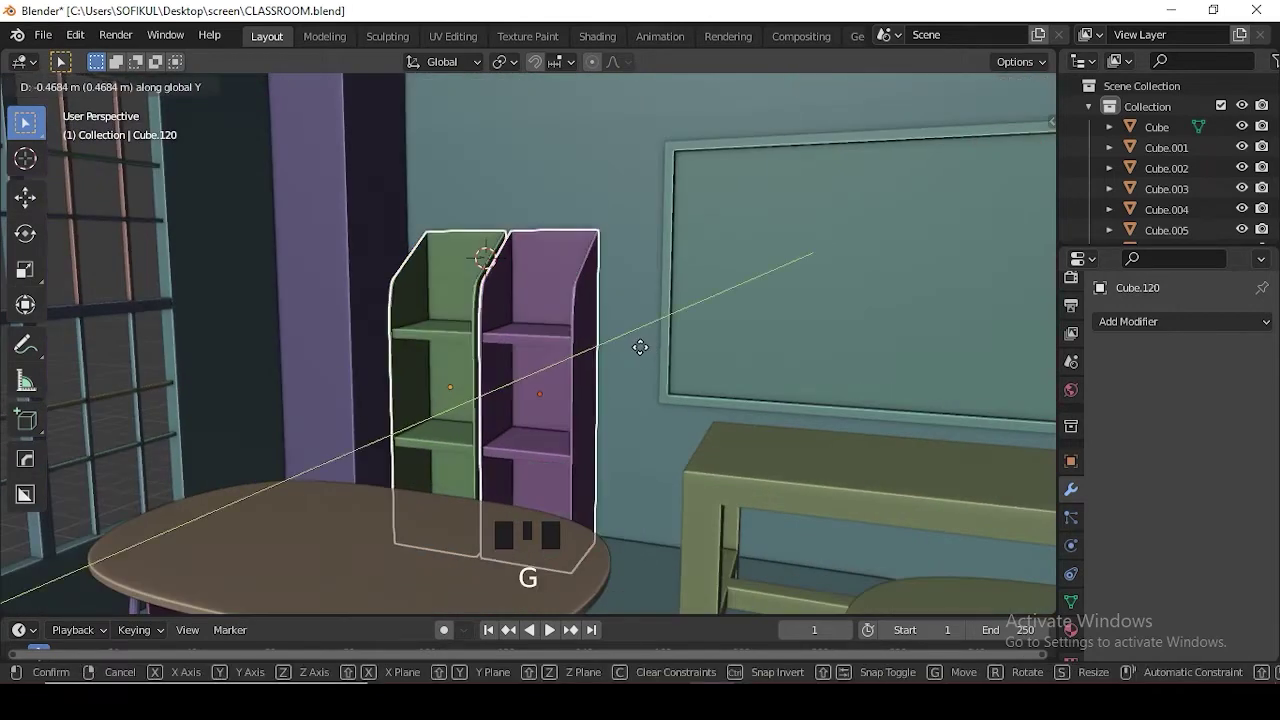
pyautogui.press('KP_3')
pyautogui.press('g')
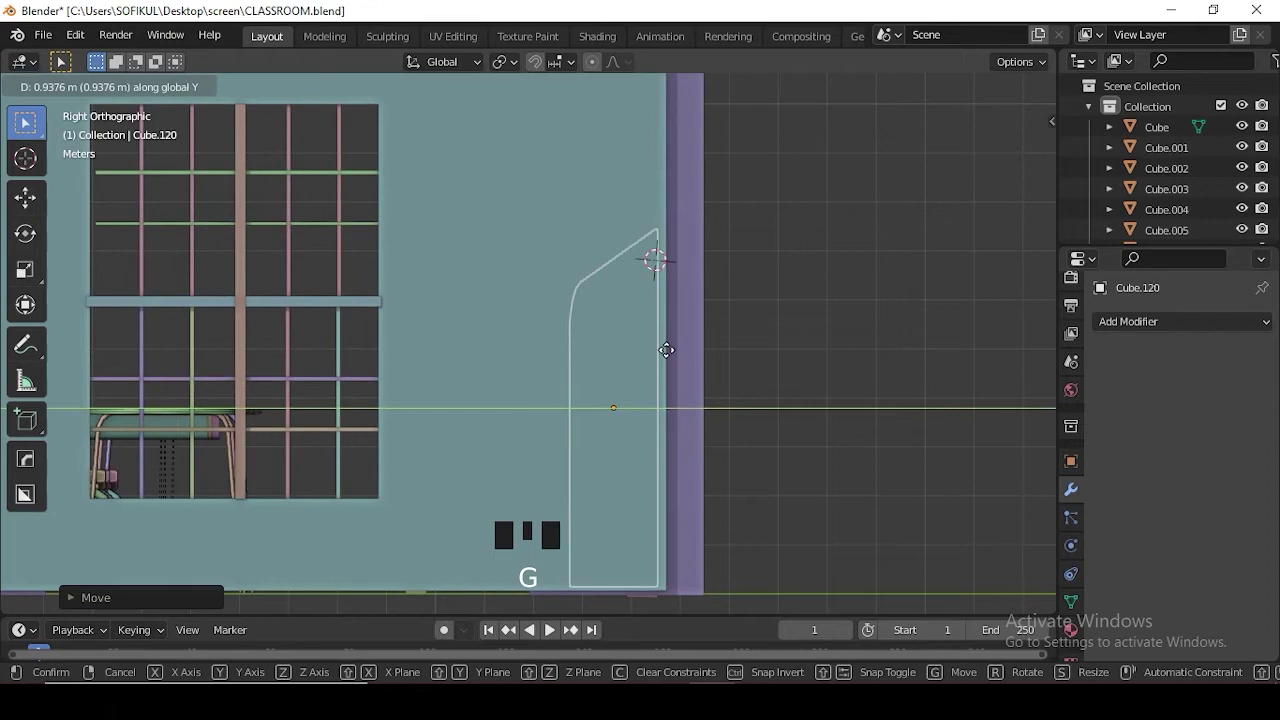
pyautogui.moveTo(778, 357); pyautogui.dragTo(686, 365)
pyautogui.scroll(3)
pyautogui.press('g')
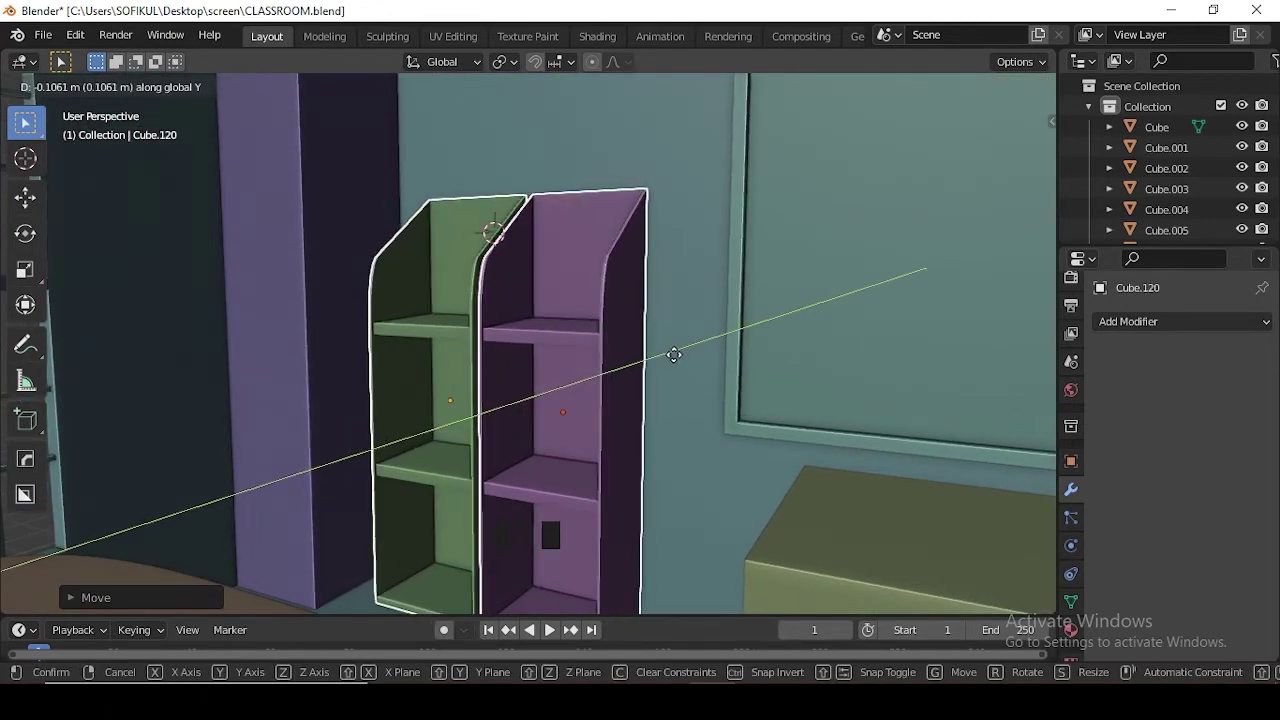
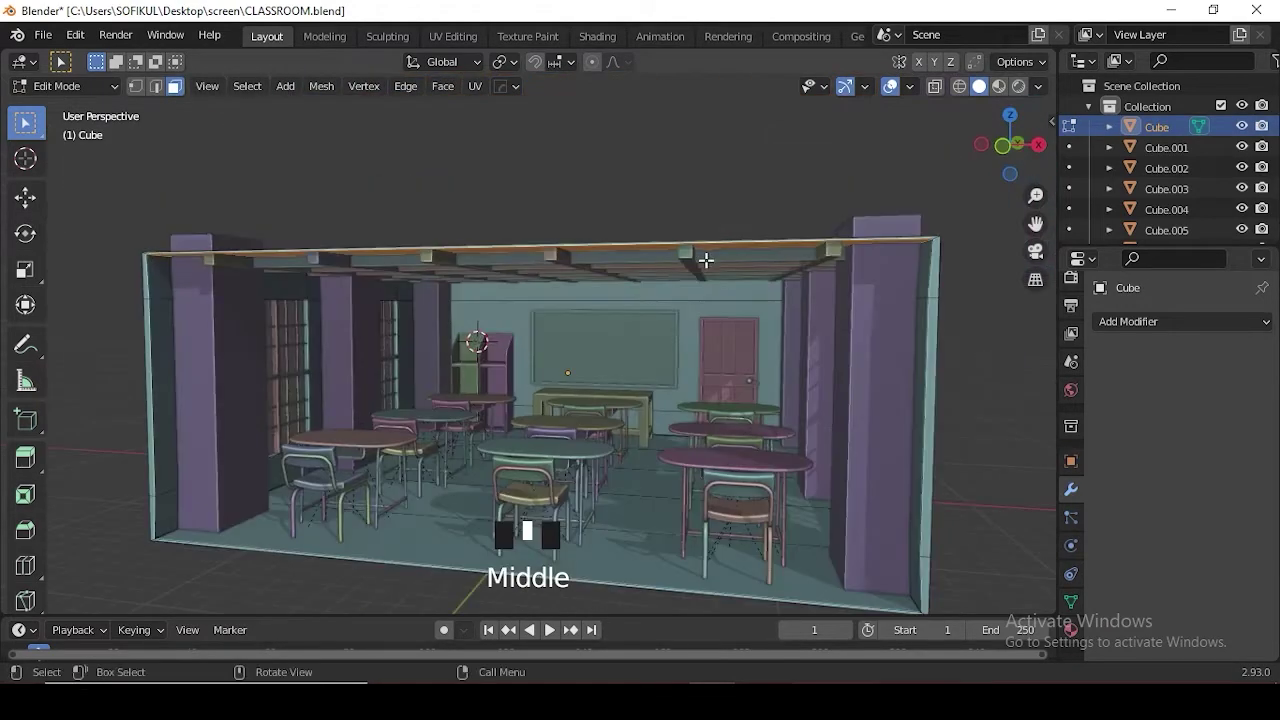
# - Save the file after checking the room, then add a new cube for a book
pyautogui.press('Tab')
pyautogui.scroll(-3)
pyautogui.moveTo(745, 276); pyautogui.dragTo(821, 309)
pyautogui.click(821, 309)
pyautogui.moveTo(751, 347); pyautogui.dragTo(664, 373)
pyautogui.press('ctrl+s')
pyautogui.scroll(3)
pyautogui.scroll(-3)
pyautogui.middleClick(687, 451)
pyautogui.scroll(-3)
pyautogui.moveTo(719, 444); pyautogui.dragTo(697, 426)
pyautogui.scroll(-3)
pyautogui.press('ctrl+s')
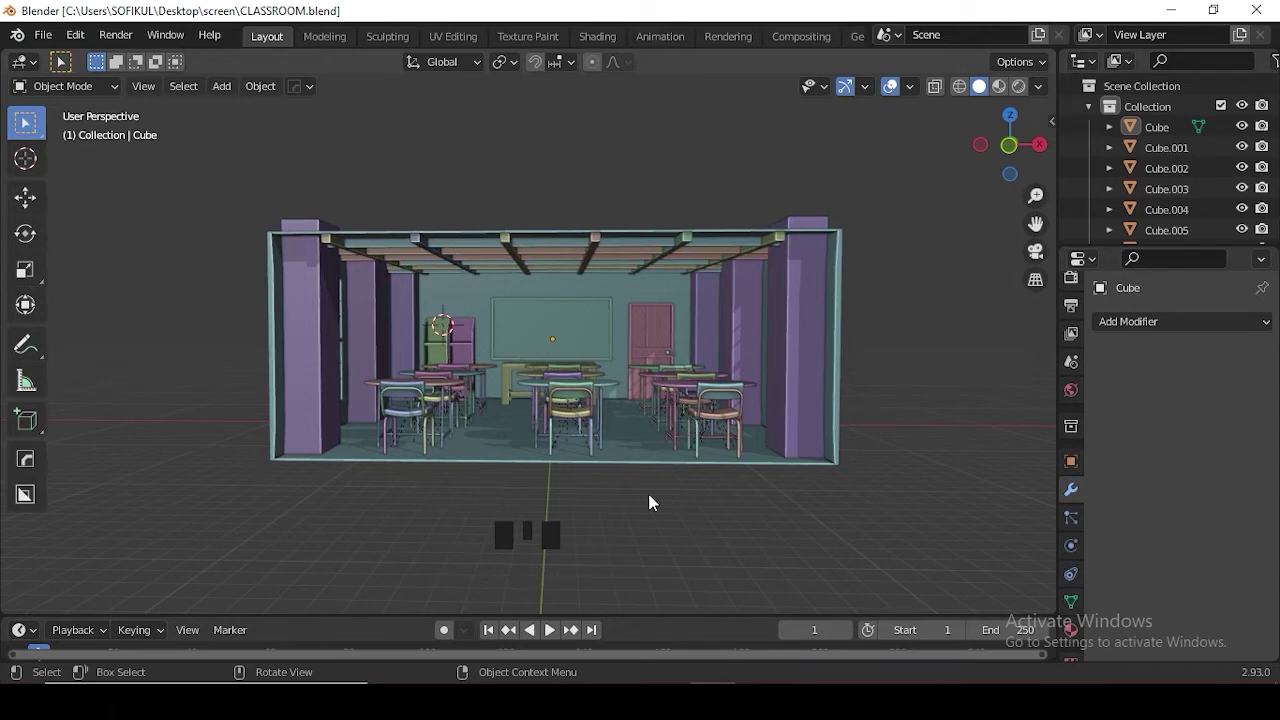
pyautogui.click(643, 508)
pyautogui.press('shift+a')
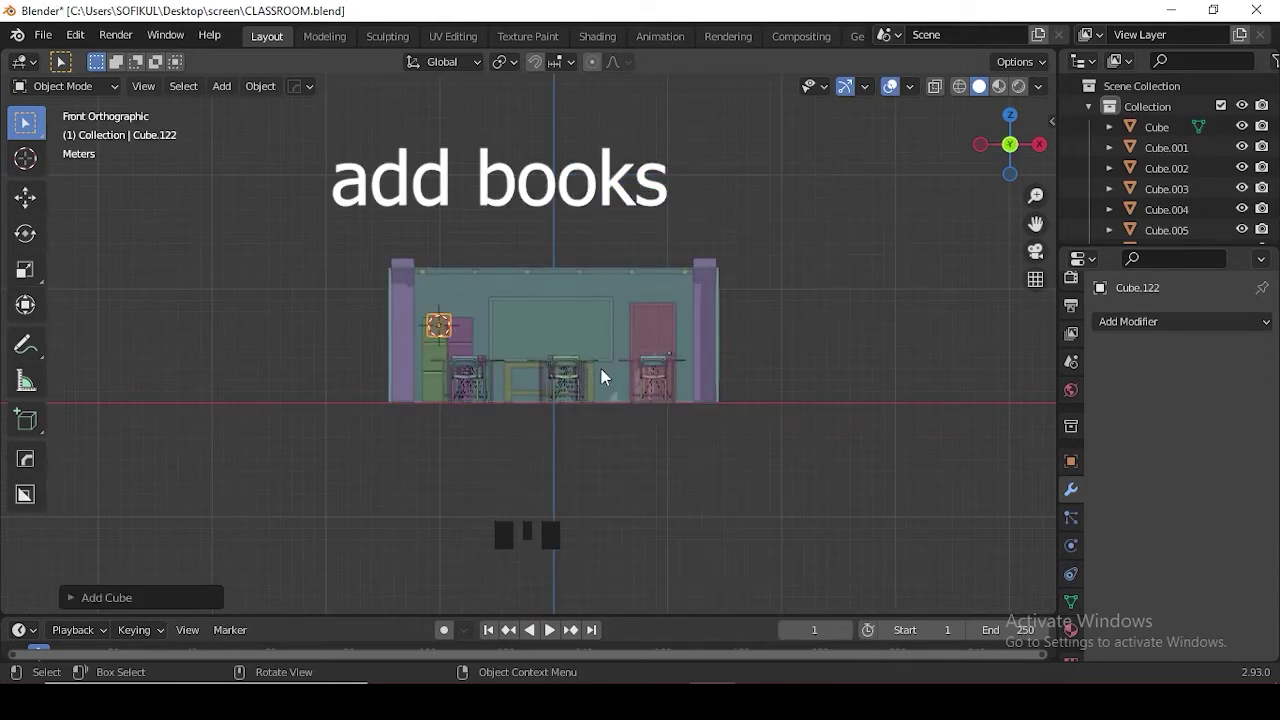
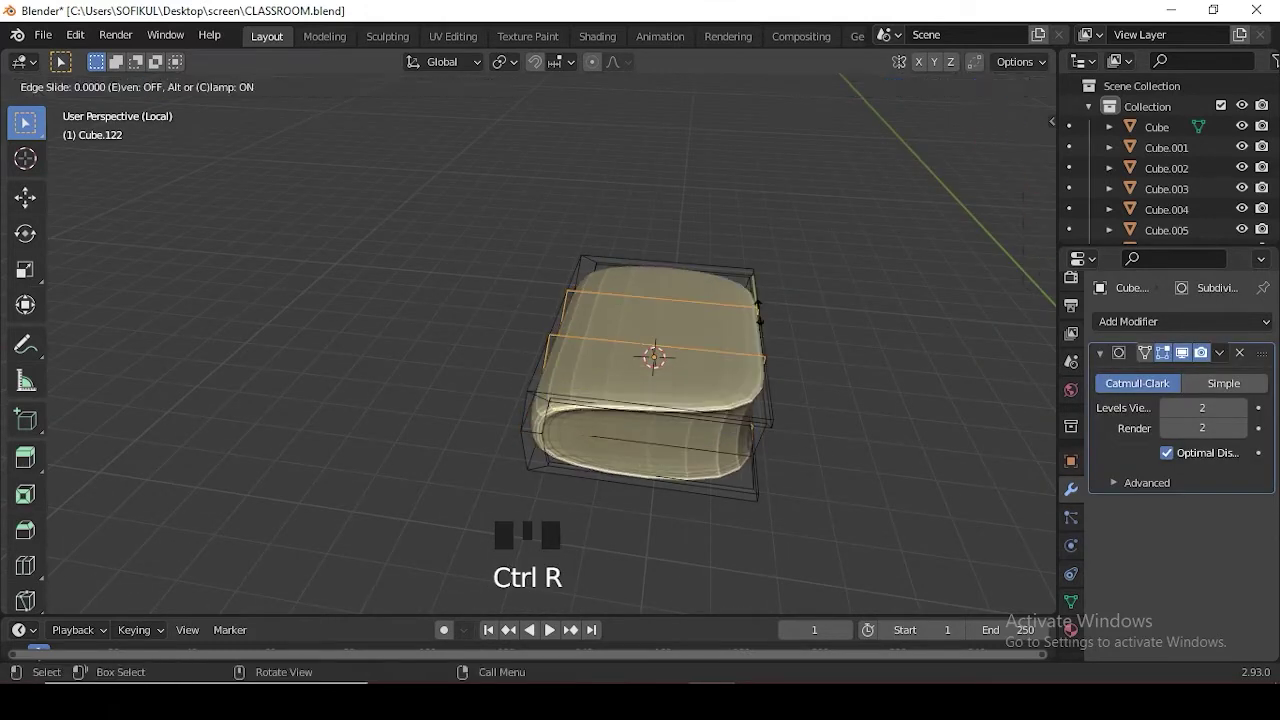
# - Stretch the book lengthwise and view it from the front
pyautogui.press('s')
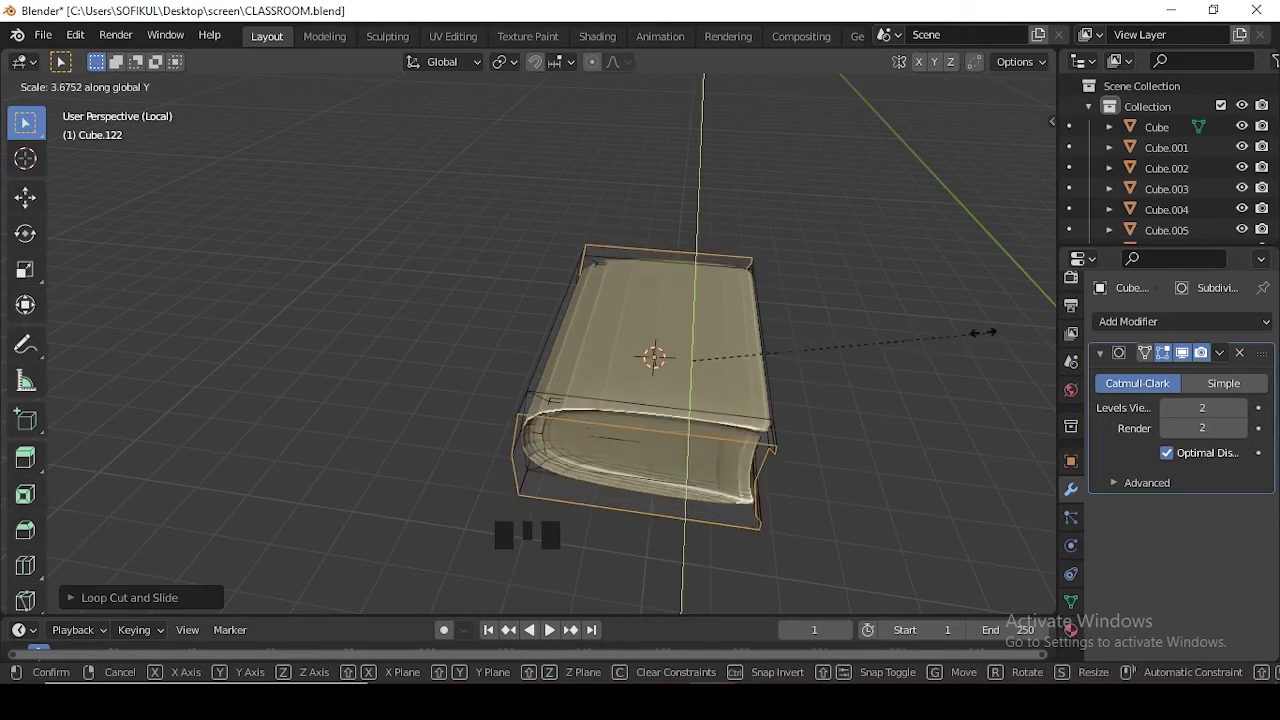
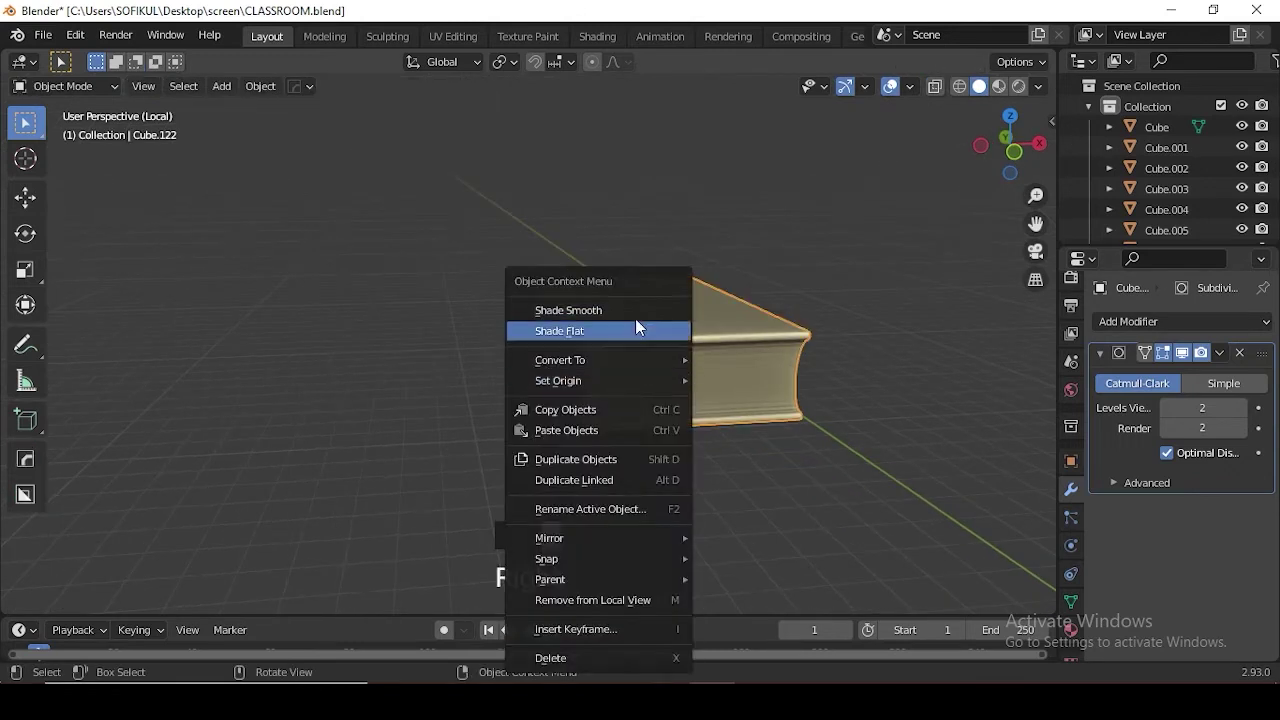
pyautogui.moveTo(644, 320); pyautogui.dragTo(680, 406)
pyautogui.middleClick(680, 406)
pyautogui.press('KP_1')
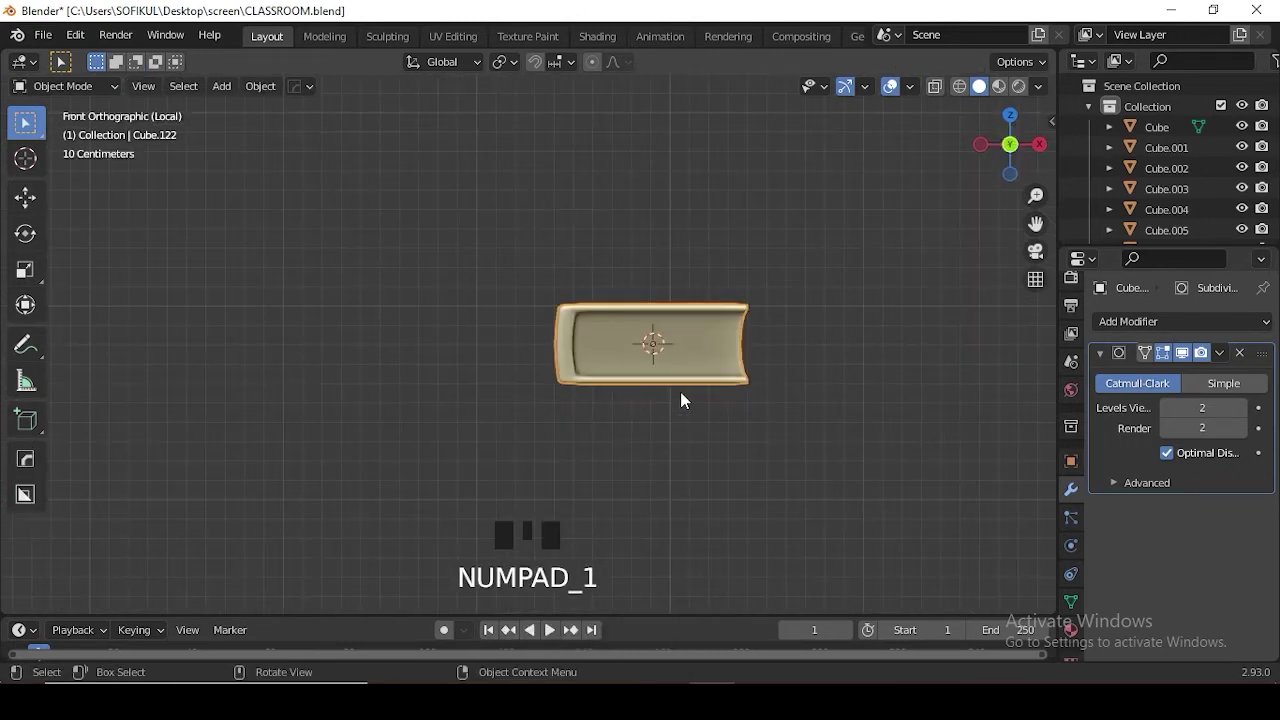
# - Rotate the book 90° about X to stand it upright, checking from top and side views
pyautogui.press('KP_7')
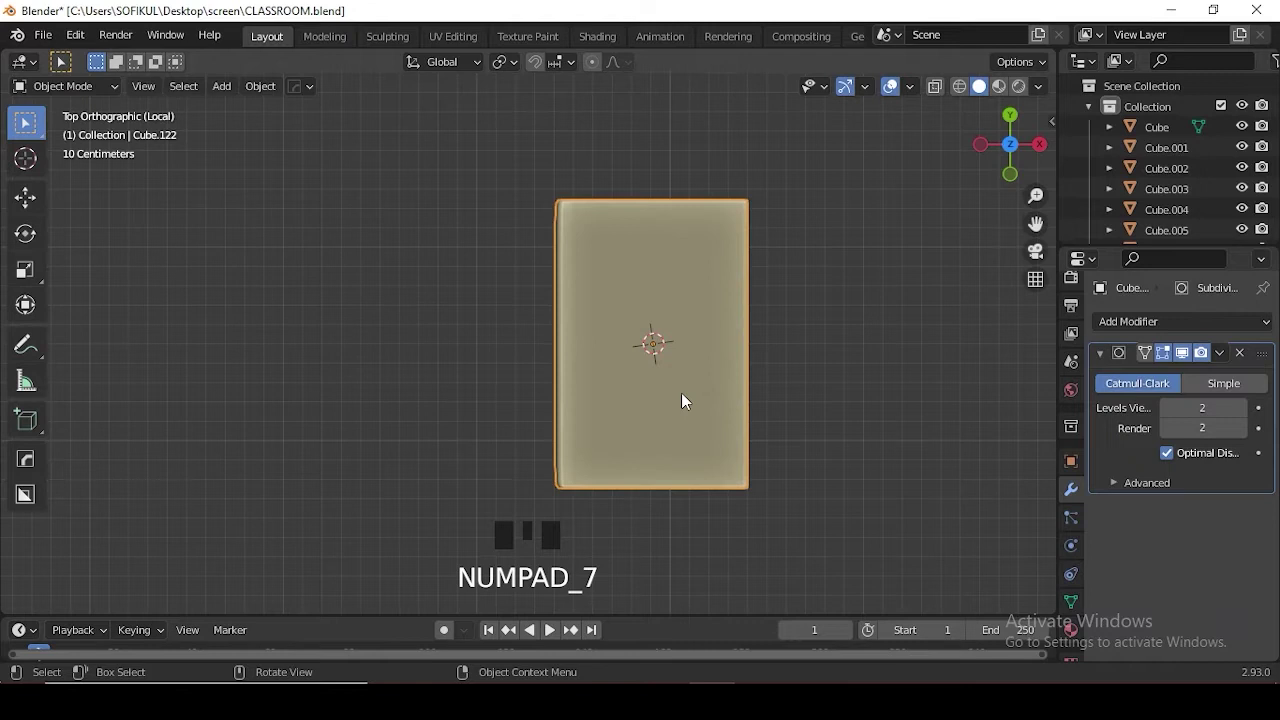
pyautogui.press('KP_1')
pyautogui.press('KP_Divide')
pyautogui.scroll(-3)
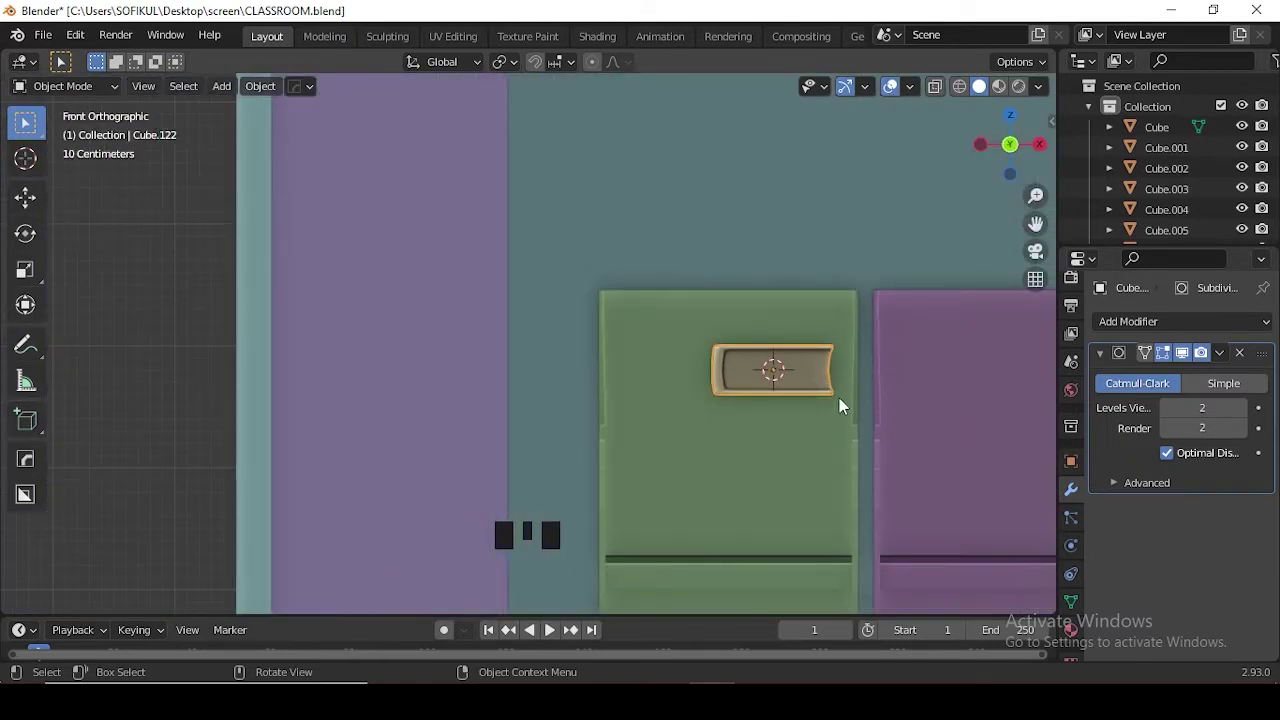
pyautogui.press('r')
pyautogui.press('KP_3')
pyautogui.press('r')
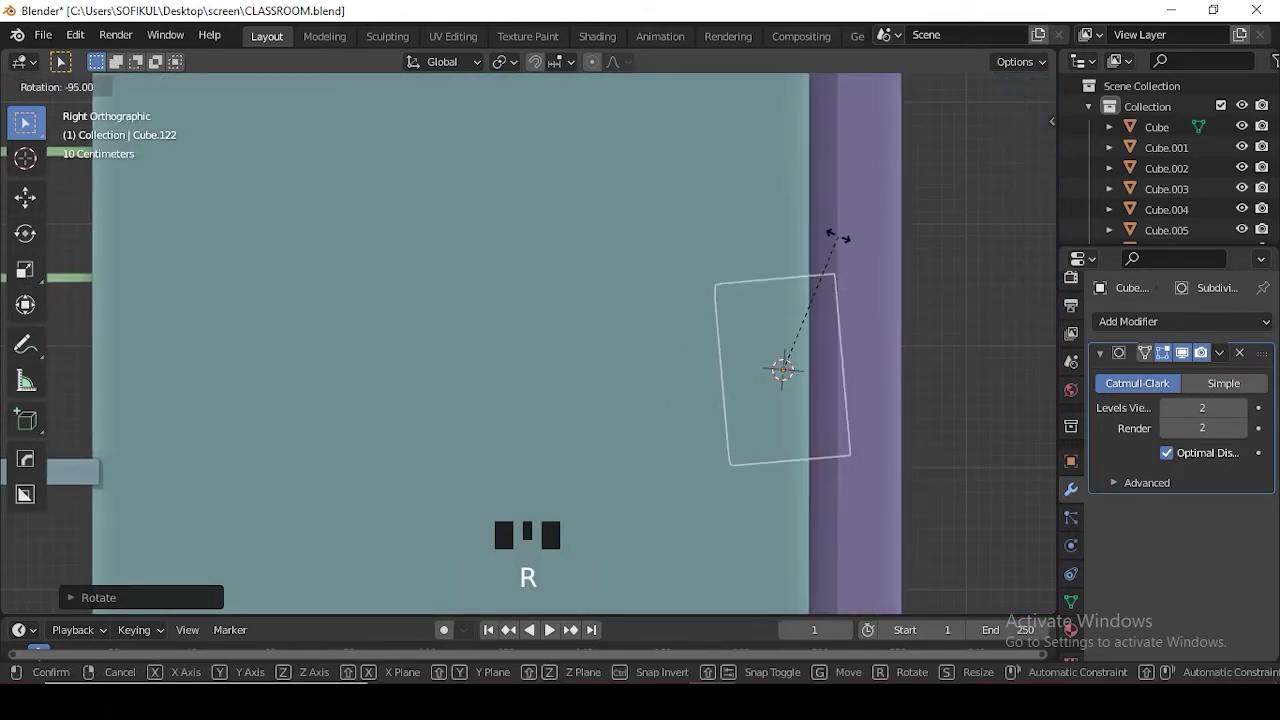
pyautogui.press('r')
pyautogui.press('KP_1')
# - Set the book onto the green bookshelf's top shelf, duplicate it beside itself and tilt the copy to lean
pyautogui.press('g')
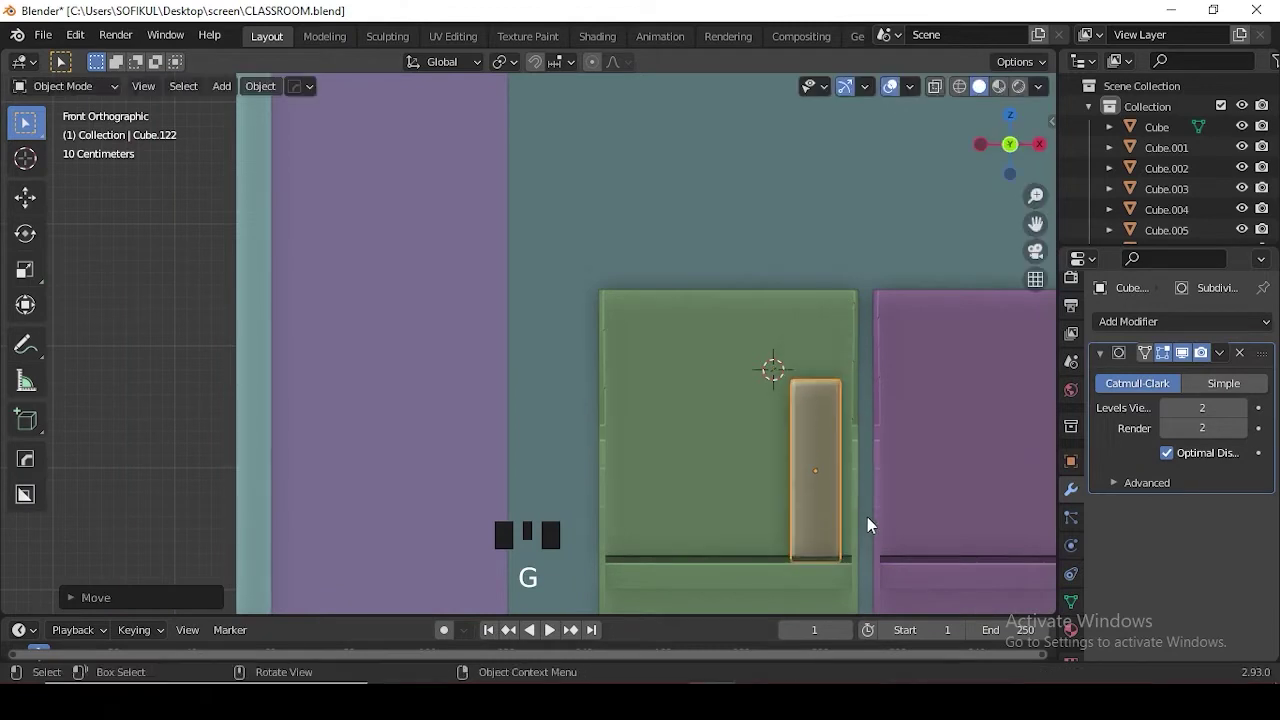
pyautogui.press('g')
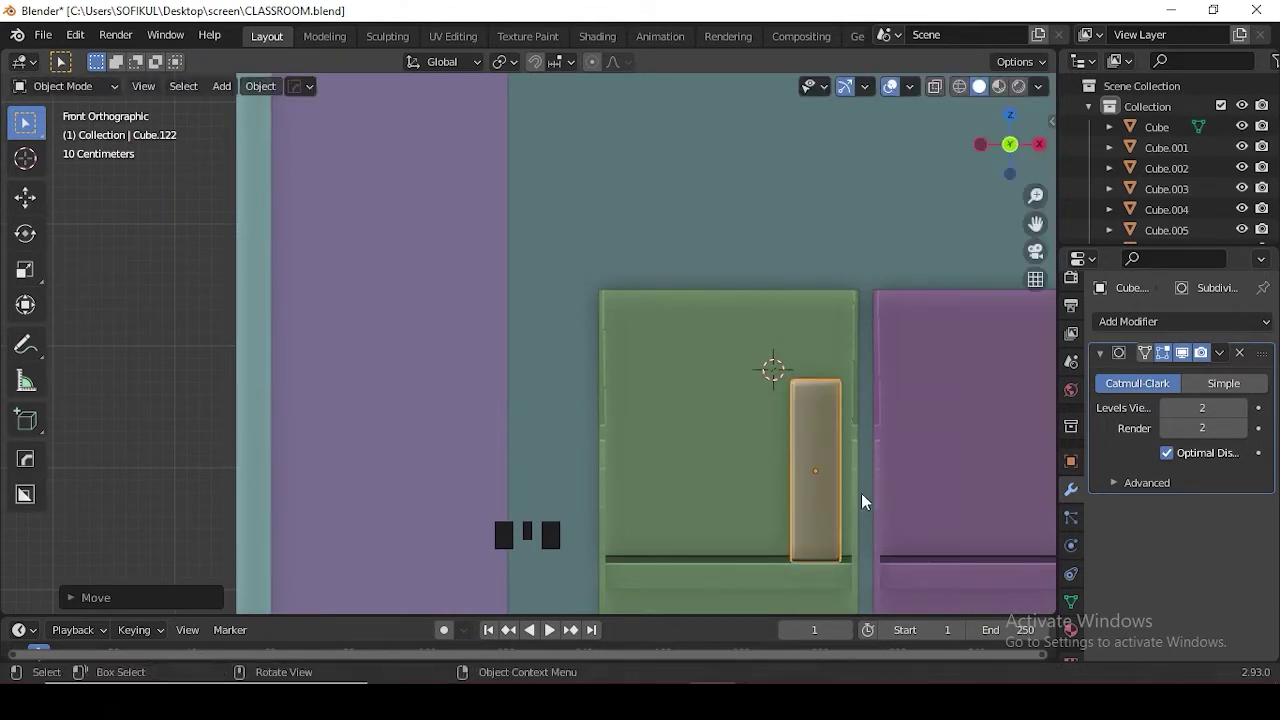
pyautogui.press('g')
pyautogui.scroll(-3)
pyautogui.press('shift+d')
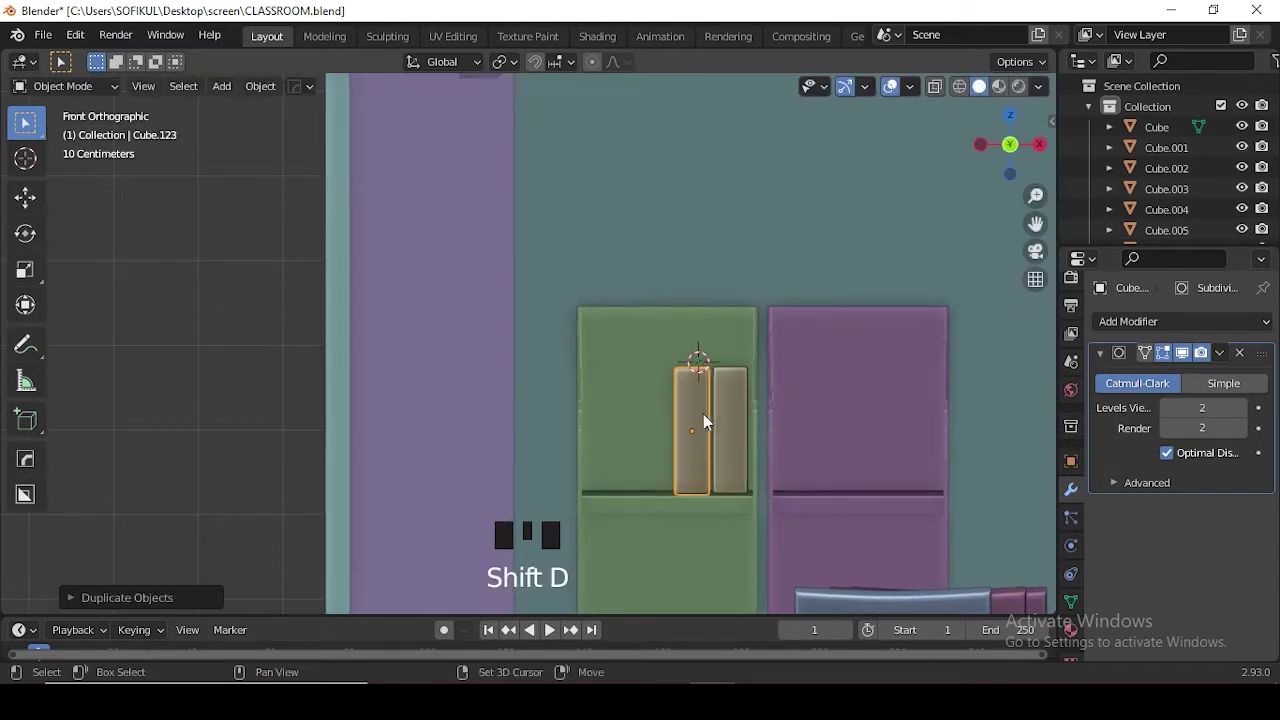
pyautogui.press('shift+d')
pyautogui.press('r')
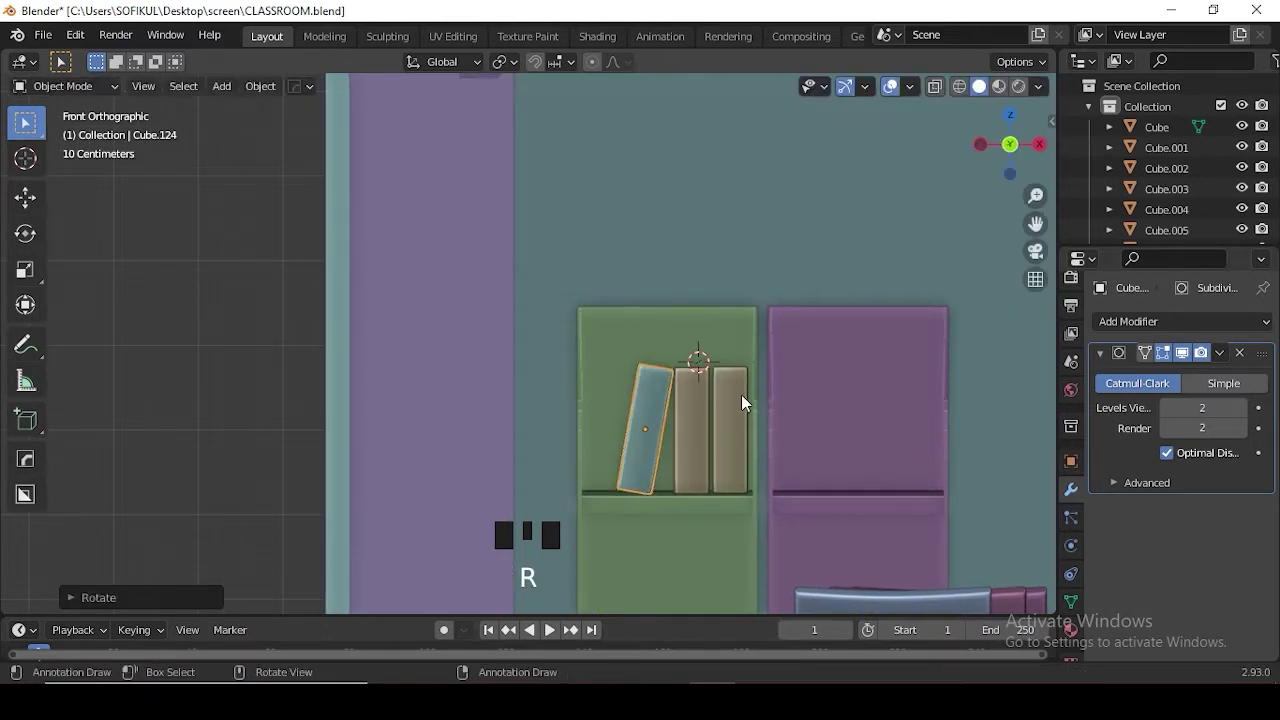
# - Duplicate more books onto the lower shelf, laying two flat and tilting another
pyautogui.scroll(-3)
pyautogui.moveTo(731, 364); pyautogui.dragTo(620, 287)
pyautogui.click(620, 287)
pyautogui.click(640, 280)
pyautogui.click(680, 284)
pyautogui.press('shift+d')
pyautogui.press('r')
pyautogui.press('g')
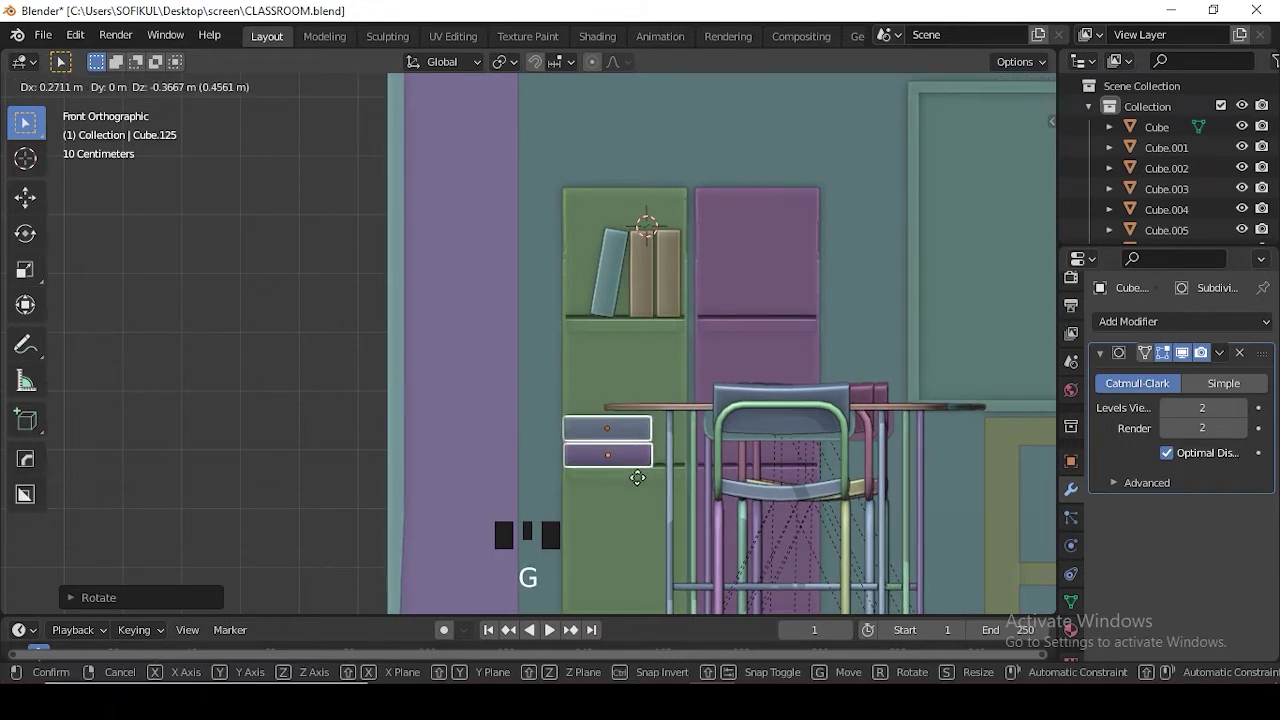
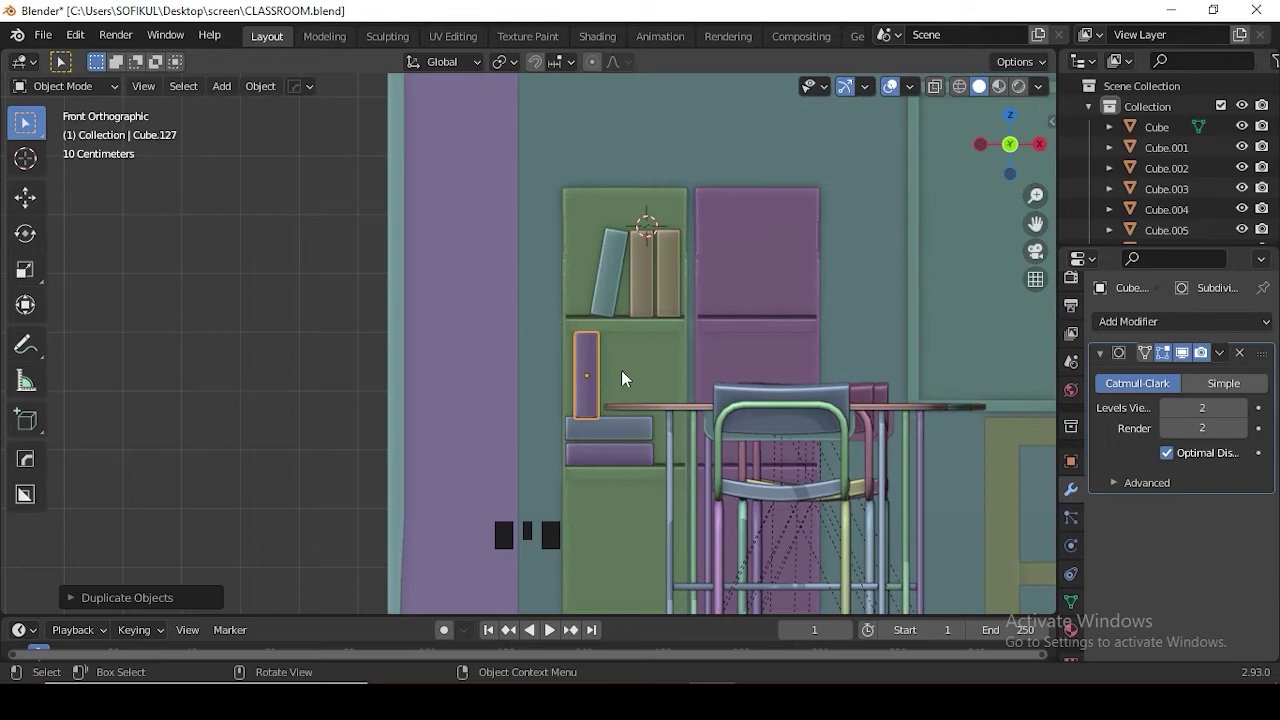
pyautogui.press('r')
pyautogui.press('g')
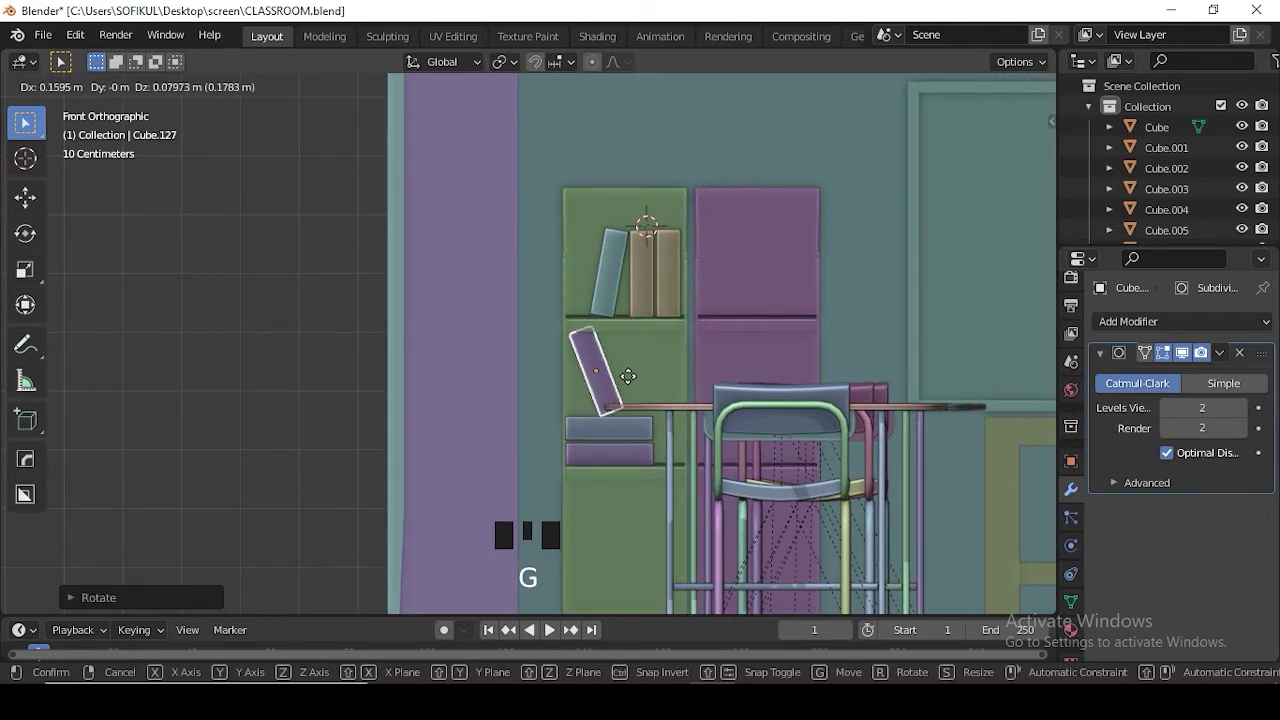
pyautogui.press('r')
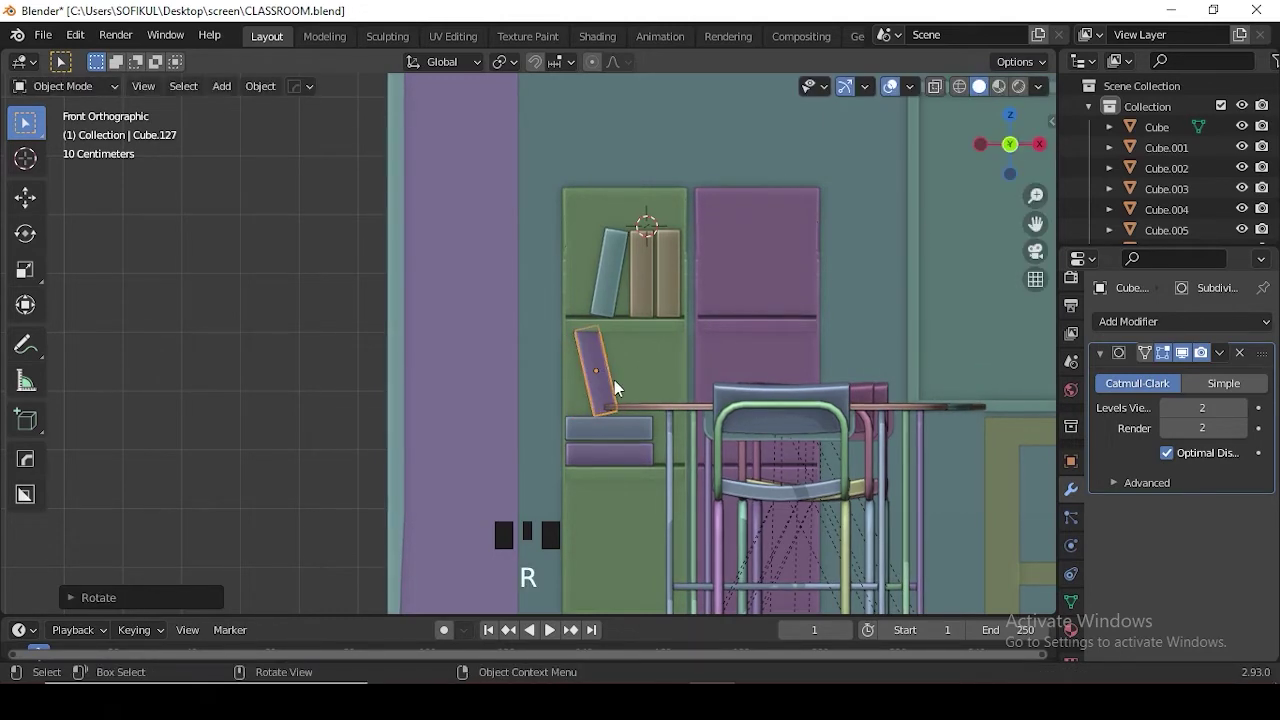
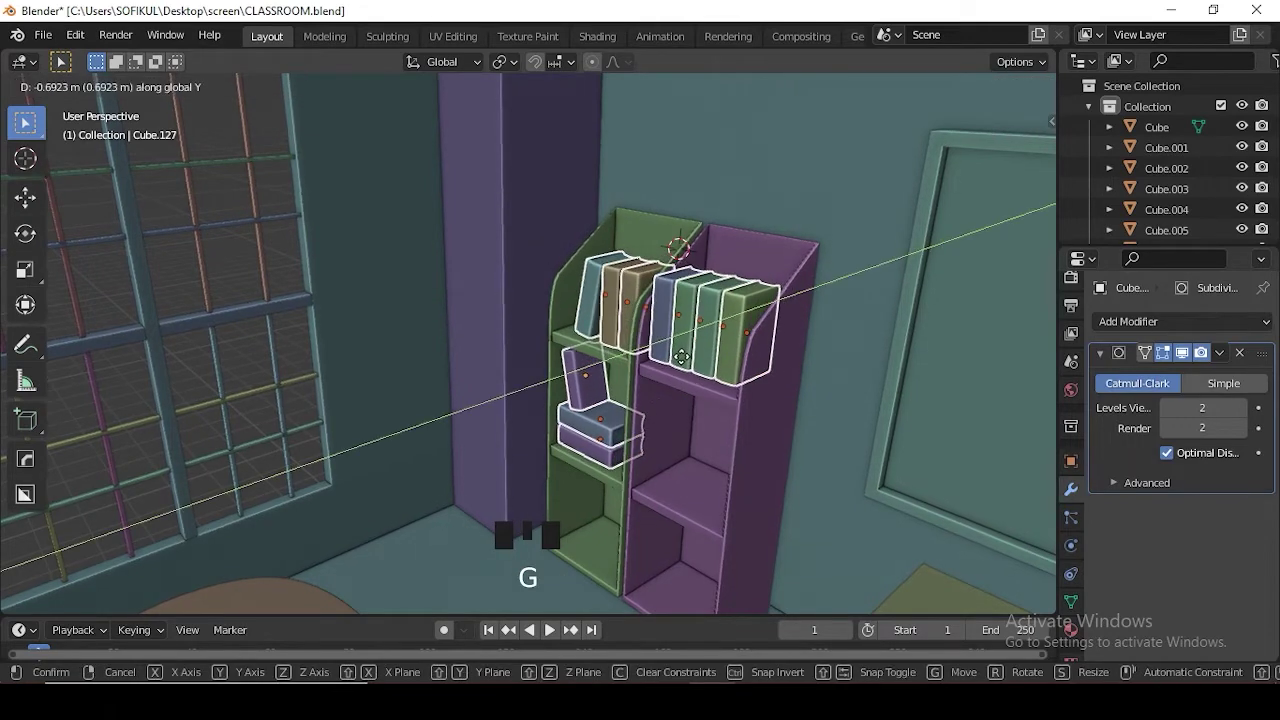
# - Select books, duplicate a copy for near the first desk and tilt it
pyautogui.scroll(-3)
pyautogui.moveTo(846, 380); pyautogui.dragTo(694, 388)
pyautogui.scroll(3)
pyautogui.click(804, 312)
pyautogui.press('KP_1')
pyautogui.scroll(3)
pyautogui.moveTo(777, 324); pyautogui.dragTo(763, 273)
pyautogui.click(763, 273)
pyautogui.press('shift+d')
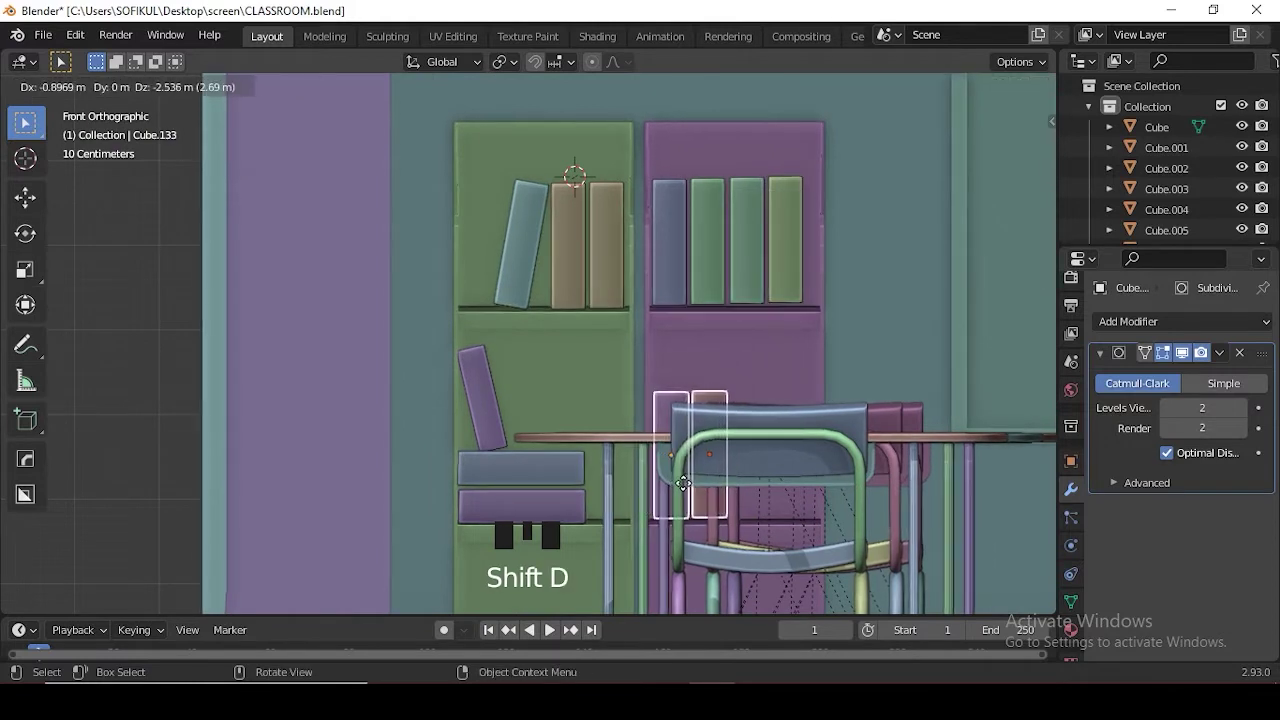
pyautogui.press('r')
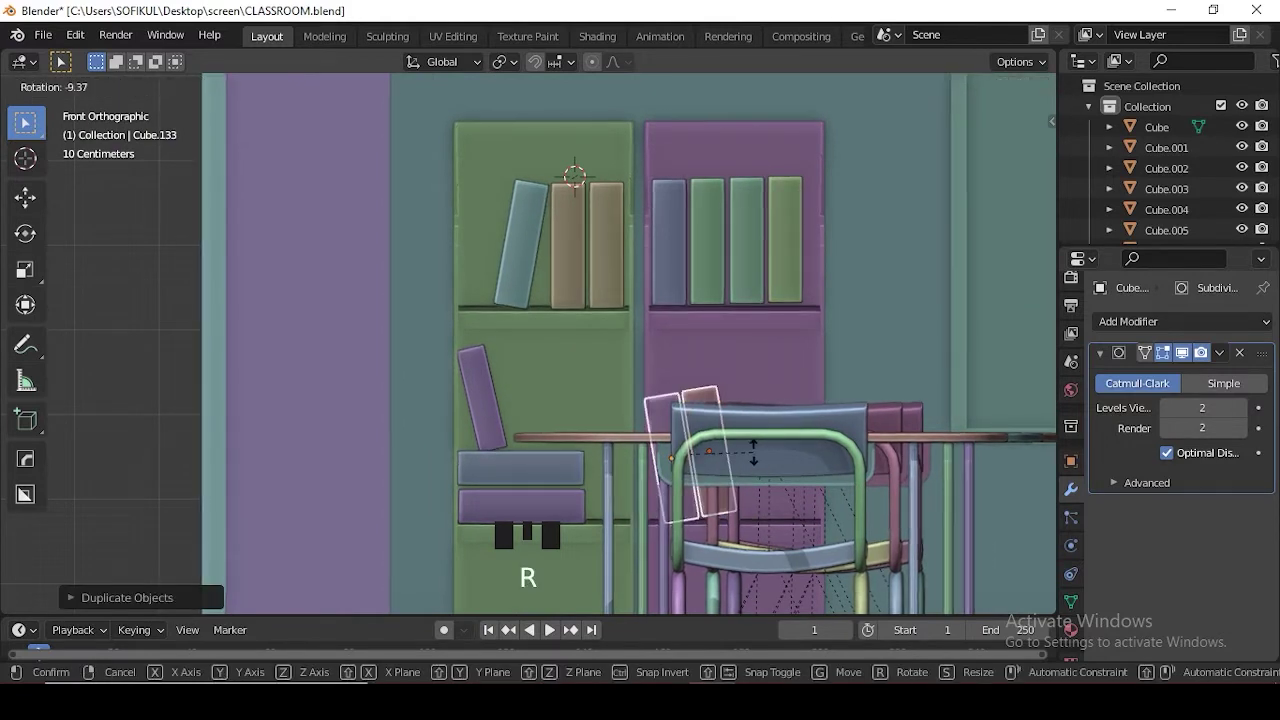
# - Slide the tilted book down beside the desk, confirm its position and save
pyautogui.click(740, 474)
pyautogui.click(707, 403)
pyautogui.press('g')
pyautogui.scroll(-3)
pyautogui.press('shift+d')
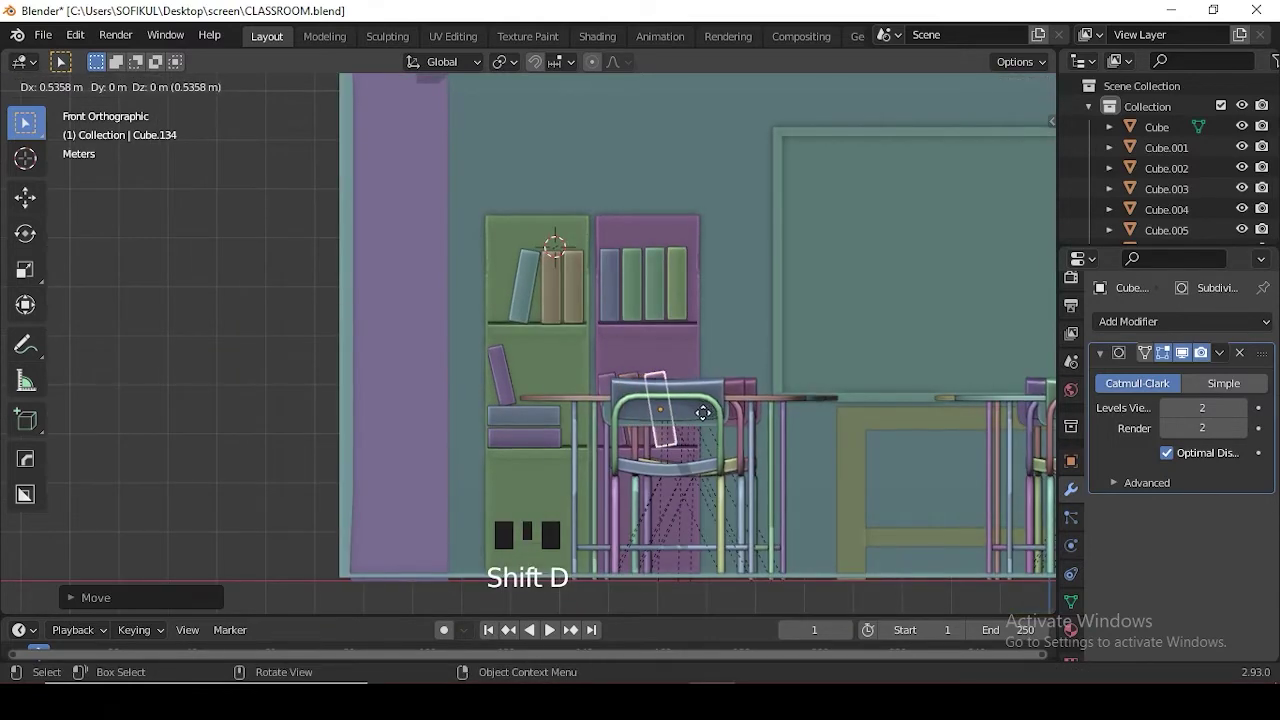
pyautogui.click(487, 379)
pyautogui.scroll(-3)
pyautogui.scroll(-3)
pyautogui.press('ctrl+s')
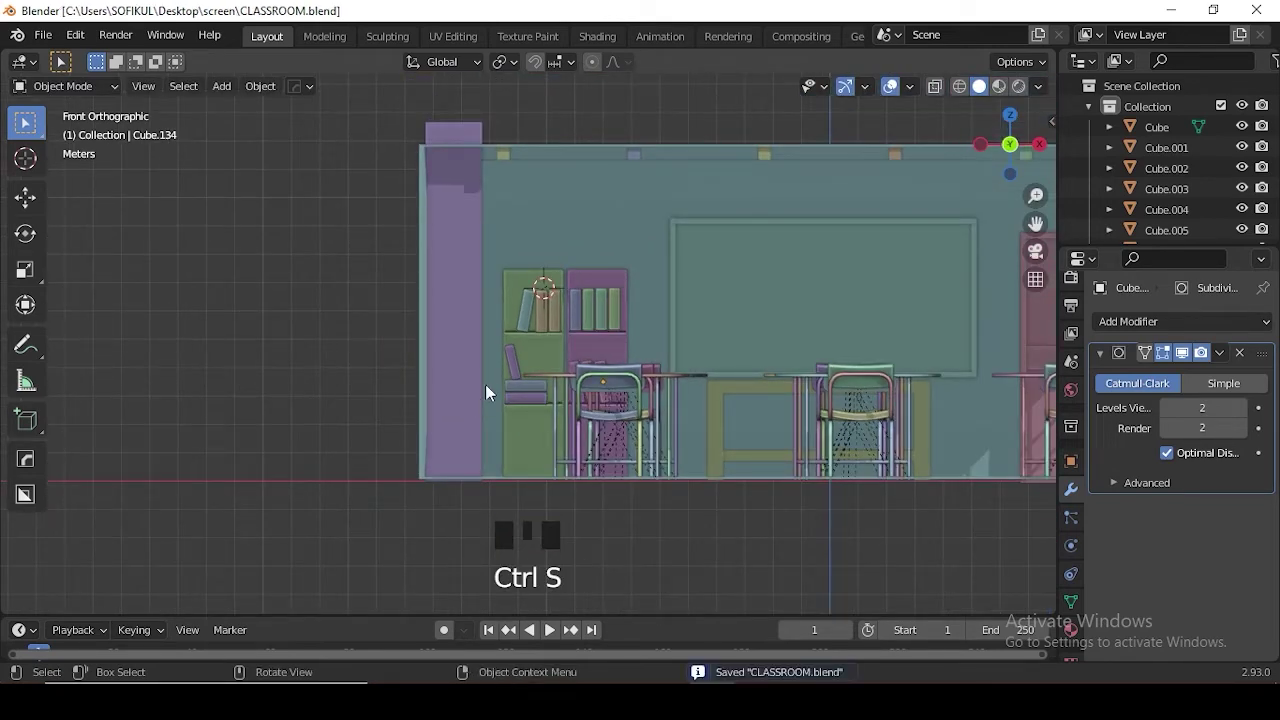
# - Pan to the whole front wall in front view and begin adding the waste bin
pyautogui.moveTo(651, 343); pyautogui.dragTo(687, 371)
pyautogui.press('KP_1')
pyautogui.press('shift+s')
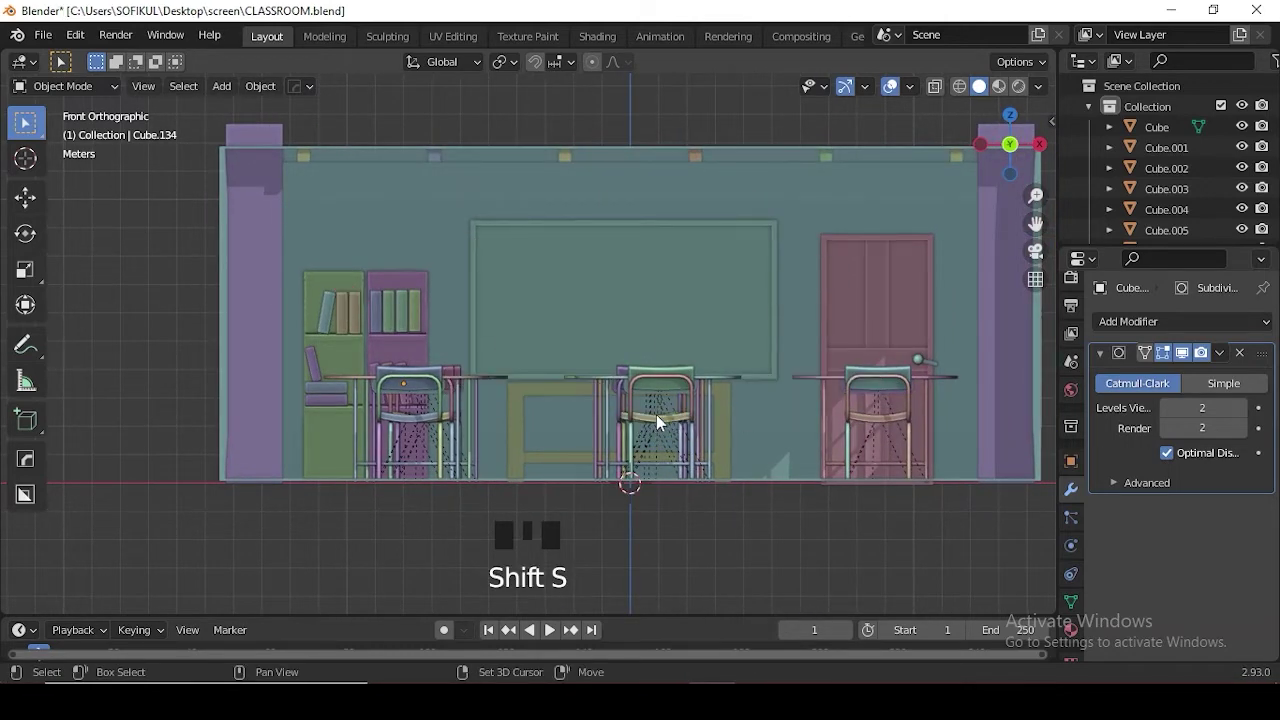
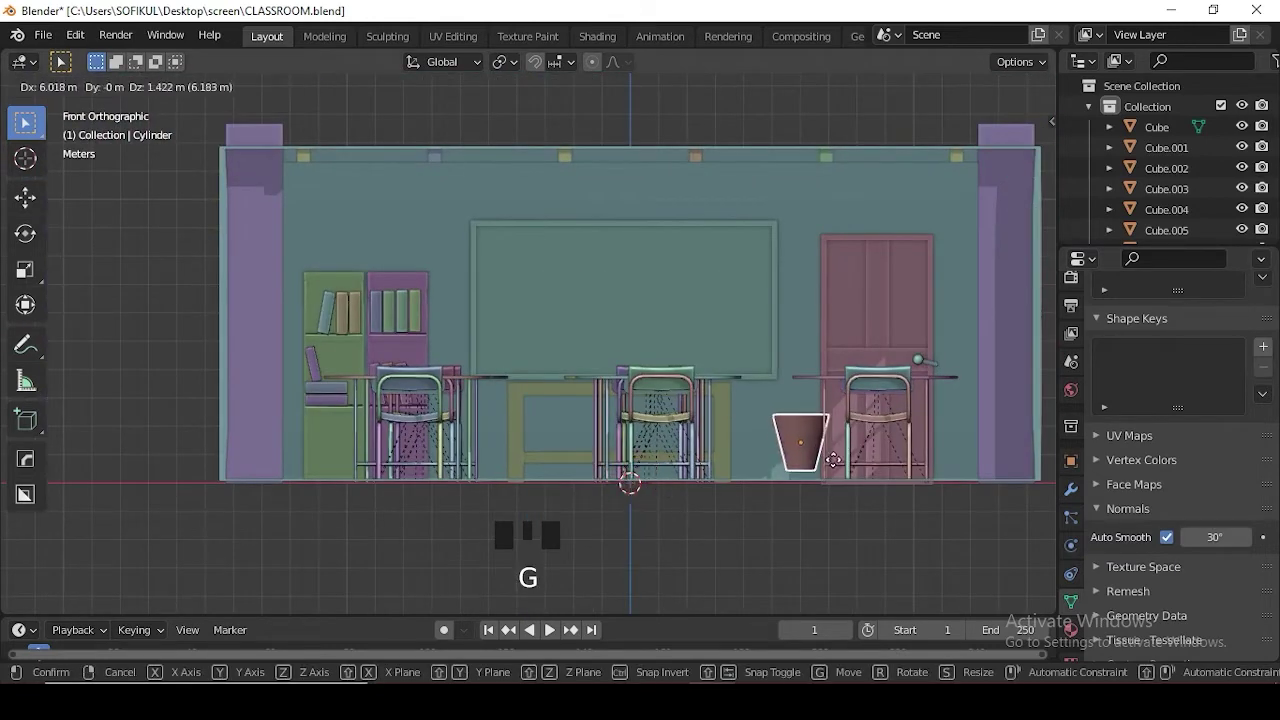
# - Move the waste bin into place by the door using top, front and side views
pyautogui.press('KP_7')
pyautogui.scroll(-3)
pyautogui.press('g')
pyautogui.press('KP_1')
pyautogui.scroll(3)
pyautogui.moveTo(660, 384); pyautogui.dragTo(768, 413)
pyautogui.scroll(3)
pyautogui.moveTo(710, 398); pyautogui.dragTo(885, 484)
pyautogui.press('KP_3')
pyautogui.press('g')
pyautogui.press('KP_1')
# - Select the bin and adjust its position from above, checking in wireframe
pyautogui.click(777, 566)
pyautogui.moveTo(787, 542); pyautogui.dragTo(810, 407)
pyautogui.scroll(-3)
pyautogui.moveTo(711, 394); pyautogui.dragTo(672, 385)
pyautogui.click(672, 385)
pyautogui.click(660, 373)
pyautogui.click(674, 378)
pyautogui.press('shift+z')
pyautogui.press('KP_7')
pyautogui.press('g')
pyautogui.moveTo(810, 375); pyautogui.dragTo(760, 382)
pyautogui.press('shift+z')
# - Orbit around the classroom to inspect the front of the room and save the file
pyautogui.moveTo(839, 380); pyautogui.dragTo(826, 394)
pyautogui.scroll(-3)
pyautogui.moveTo(735, 428); pyautogui.dragTo(905, 412)
pyautogui.moveTo(905, 412); pyautogui.dragTo(972, 414)
pyautogui.scroll(3)
pyautogui.scroll(-3)
pyautogui.moveTo(789, 482); pyautogui.dragTo(926, 470)
pyautogui.click(926, 470)
pyautogui.middleClick(701, 464)
pyautogui.scroll(3)
pyautogui.press('KP_1')
pyautogui.moveTo(688, 490); pyautogui.dragTo(705, 488)
pyautogui.press('ctrl+s')
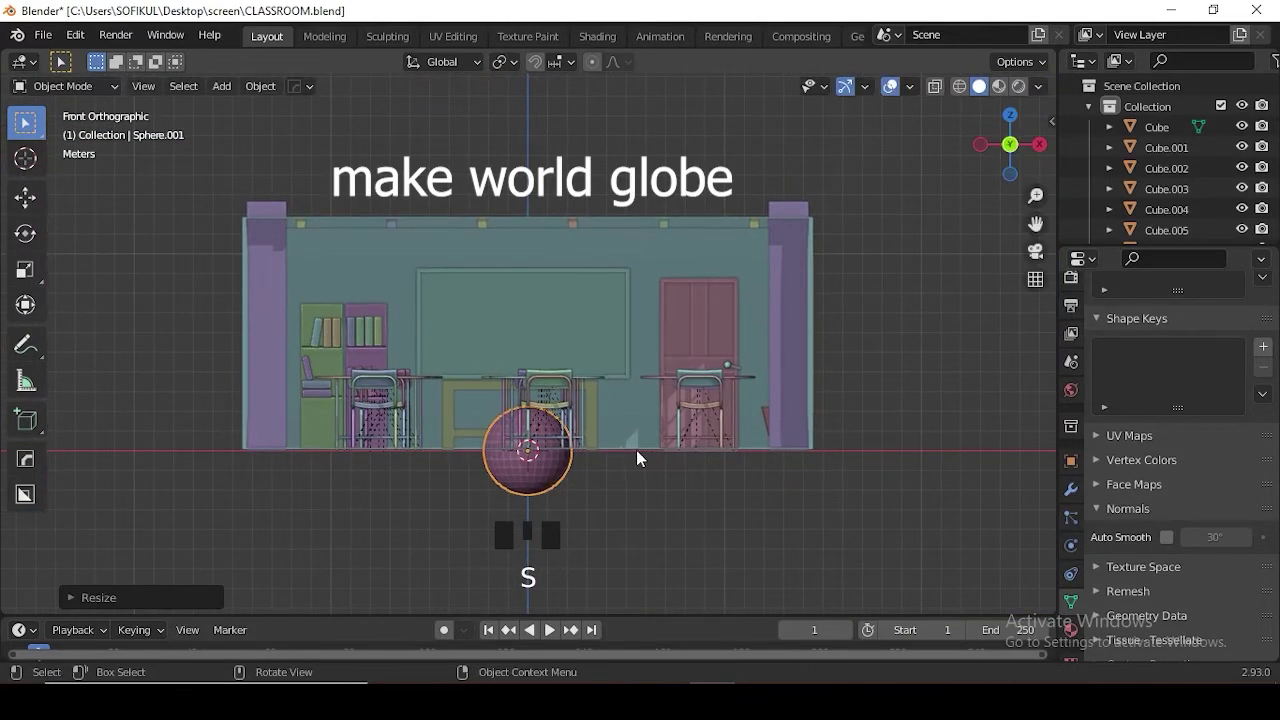
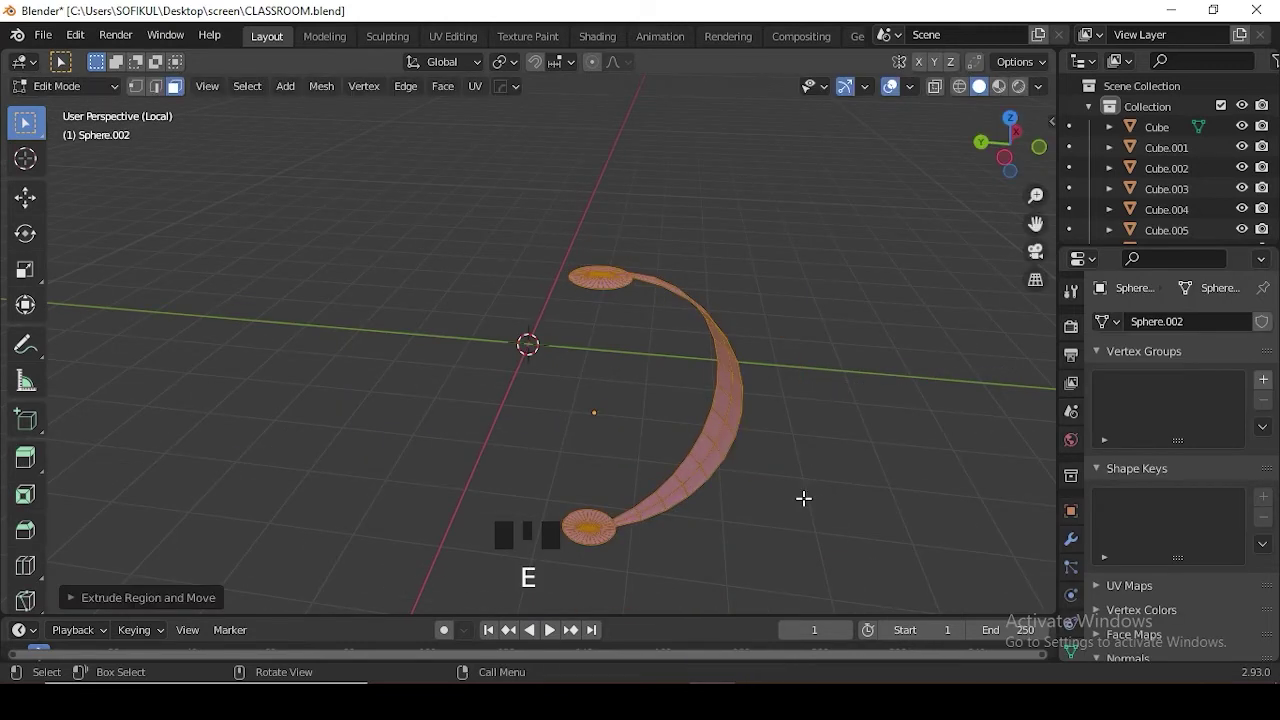
# - Thicken the globe's curved holder arc and scale its end ring, checked from the front
pyautogui.press('alt+s')
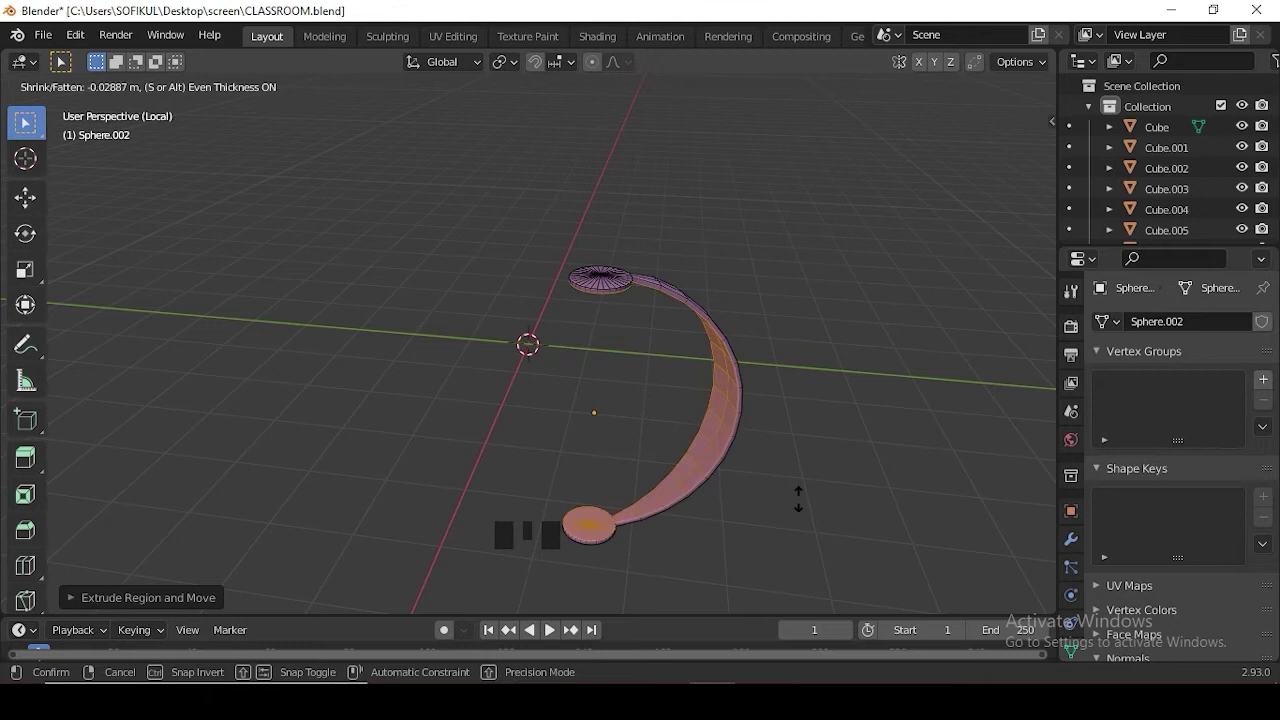
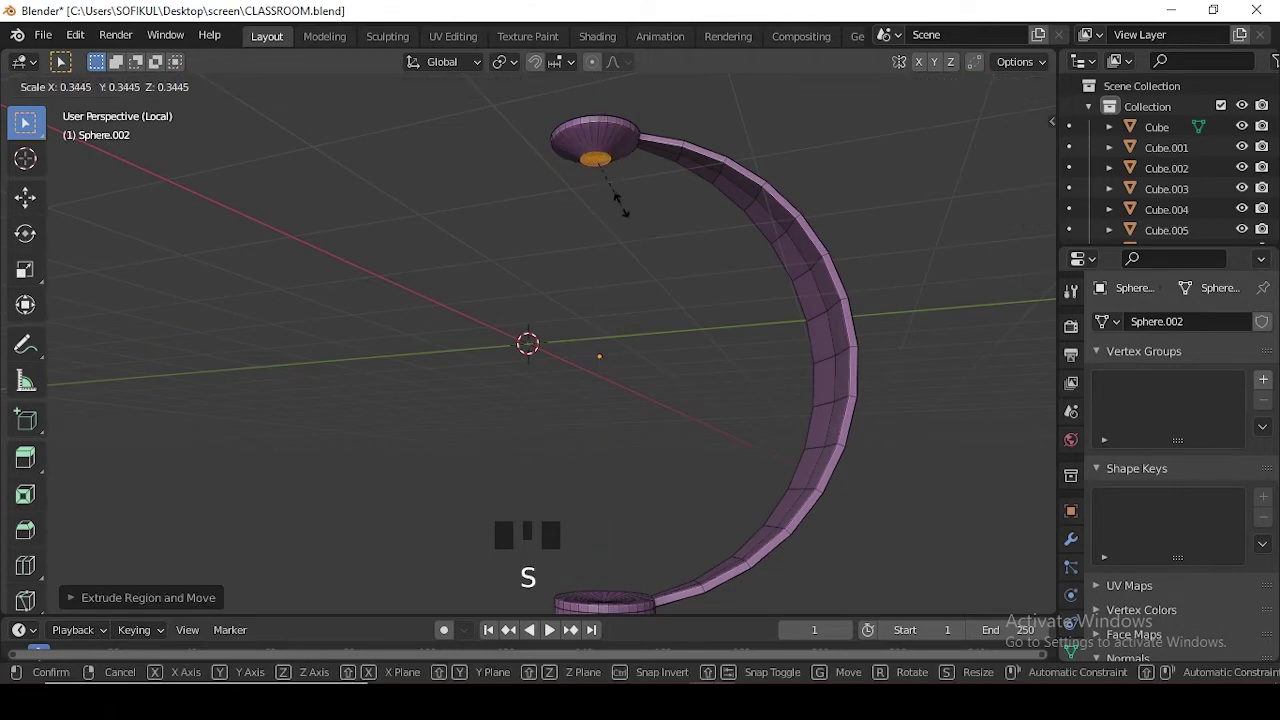
pyautogui.press('KP_1')
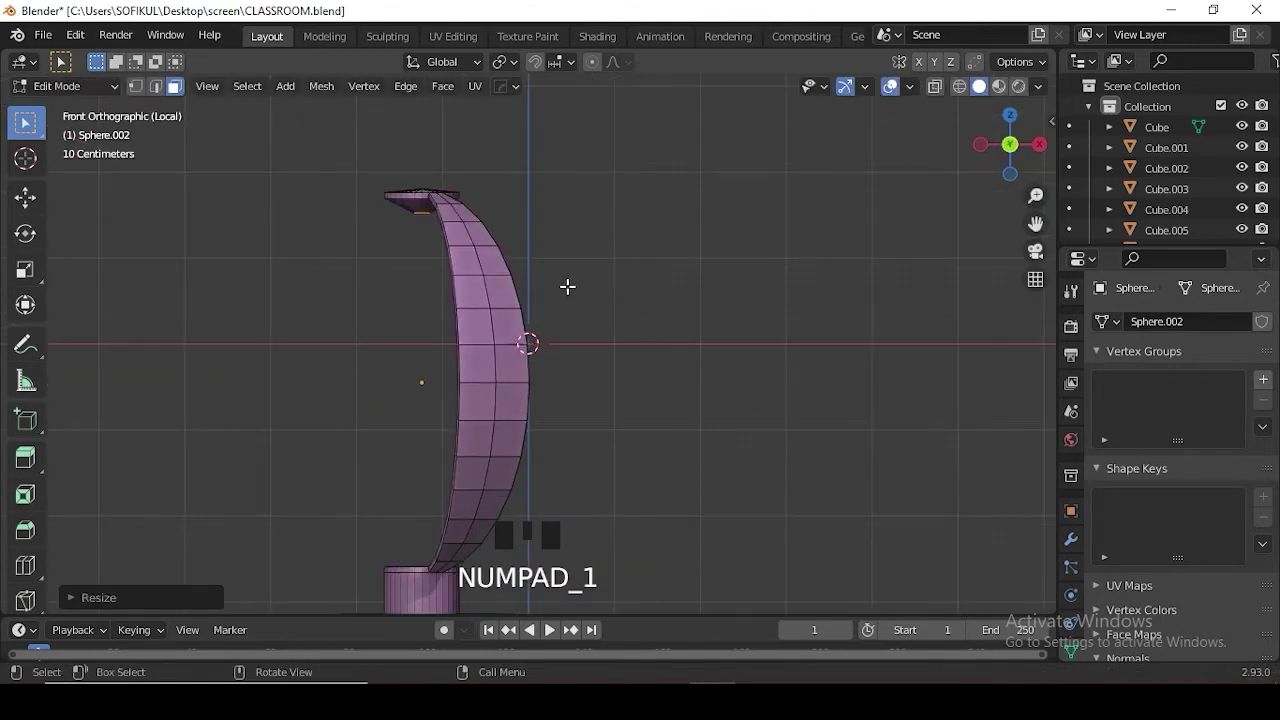
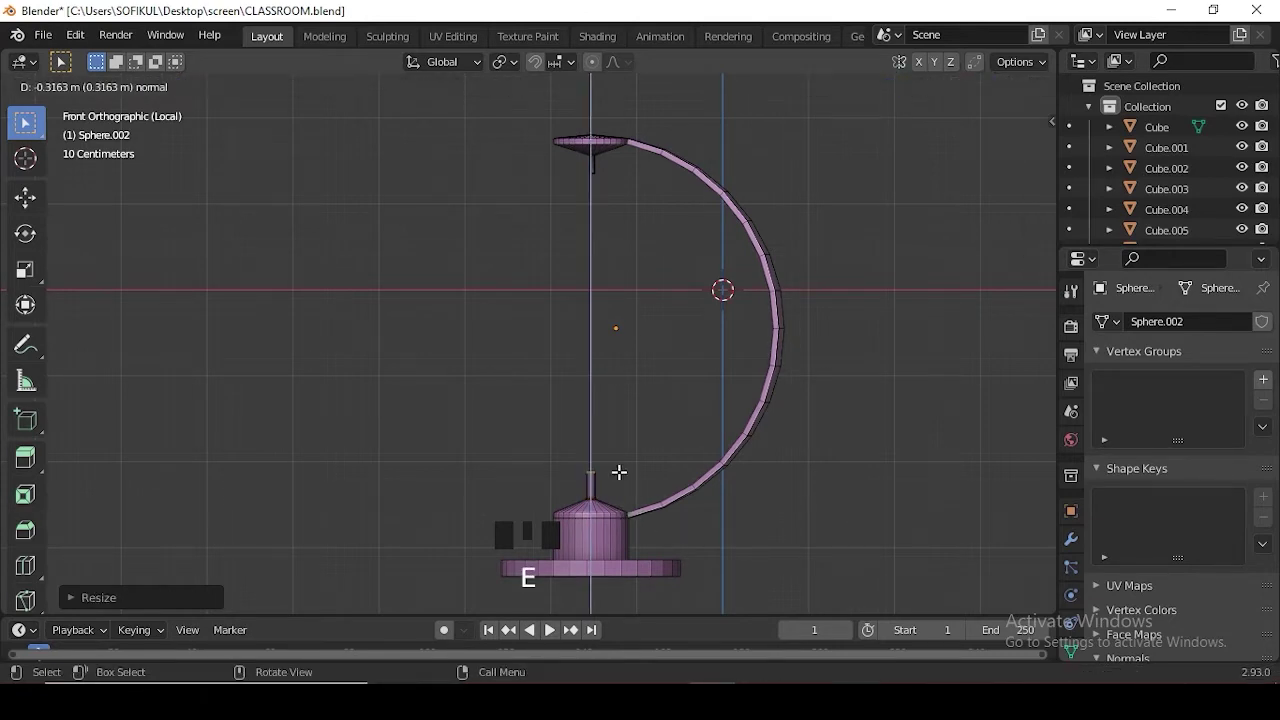
pyautogui.press('s')
pyautogui.press('Tab')
# - Add a round base disc, scale it down and move it under the holder
pyautogui.scroll(-3)
pyautogui.press('shift+a')
pyautogui.press('s')
pyautogui.press('g')
pyautogui.press('s')
pyautogui.press('KP_7')
pyautogui.press('g')
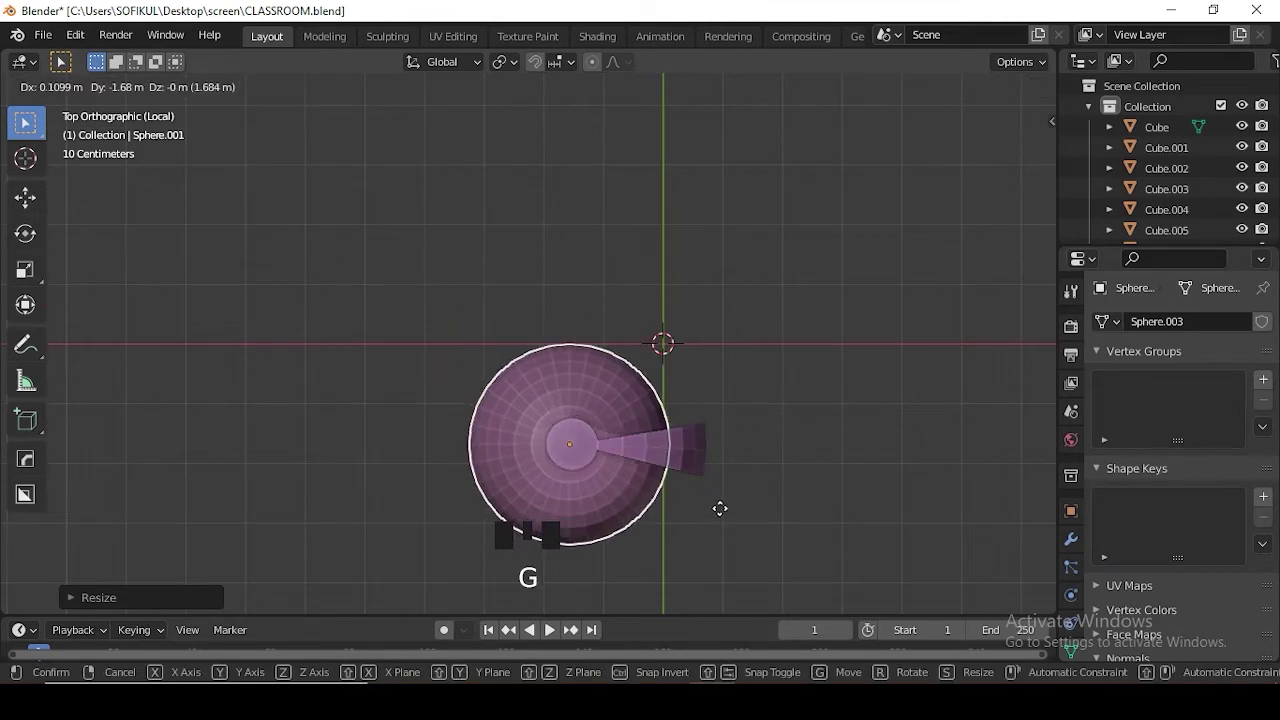
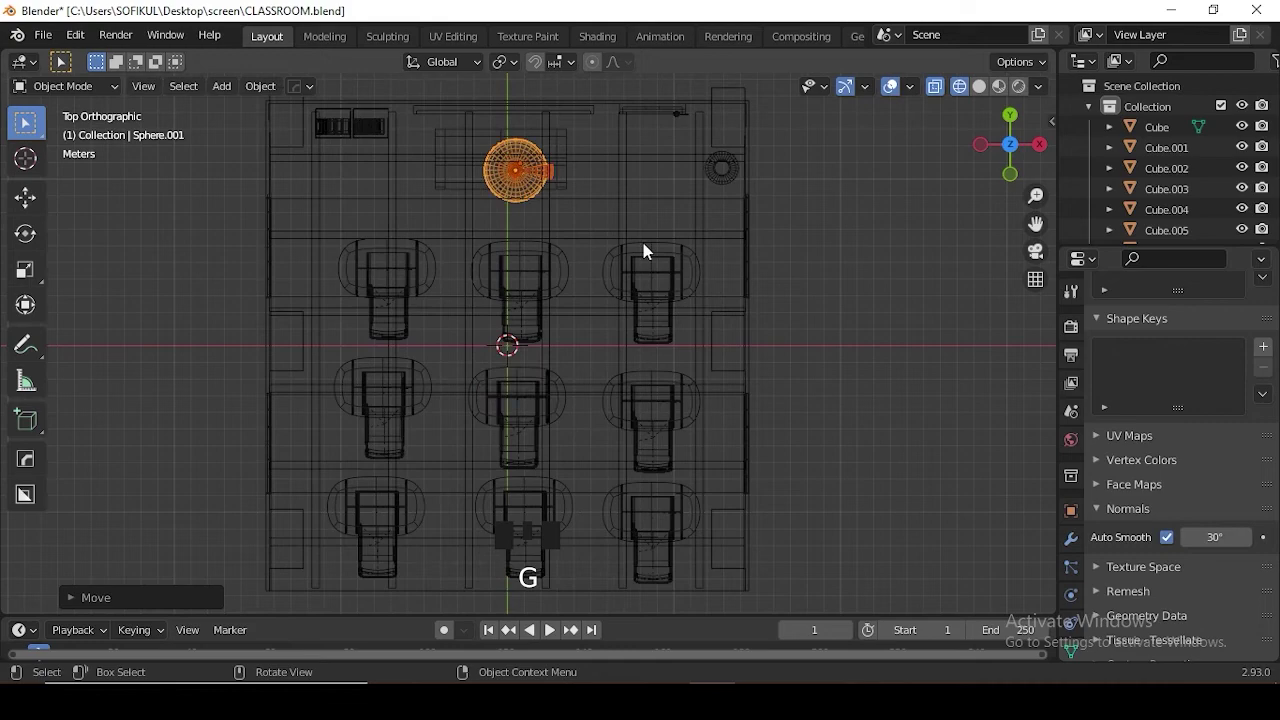
# - Scale the finished globe down and move it toward the teacher's desk at the classroom front
pyautogui.press('s')
pyautogui.press('KP_1')
pyautogui.scroll(3)
pyautogui.moveTo(638, 290); pyautogui.dragTo(599, 322)
pyautogui.press('KP_1')
pyautogui.press('g')
pyautogui.moveTo(714, 422); pyautogui.dragTo(585, 361)
pyautogui.scroll(3)
pyautogui.moveTo(566, 337); pyautogui.dragTo(657, 412)
pyautogui.press('s')
pyautogui.press('g')
# - Raise the globe onto the desk top and adjust its size to fit
pyautogui.press('shift+z')
pyautogui.scroll(3)
pyautogui.press('s')
pyautogui.press('g')
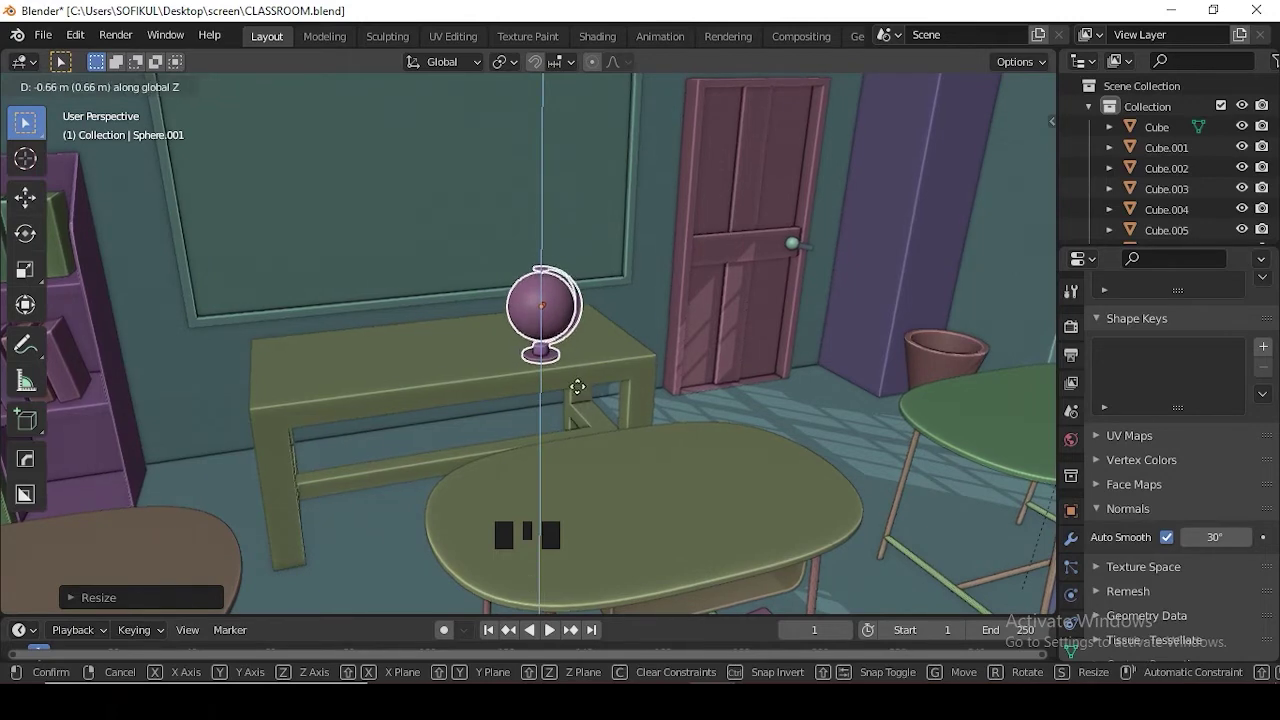
pyautogui.scroll(-3)
pyautogui.moveTo(724, 351); pyautogui.dragTo(553, 420)
pyautogui.scroll(-3)
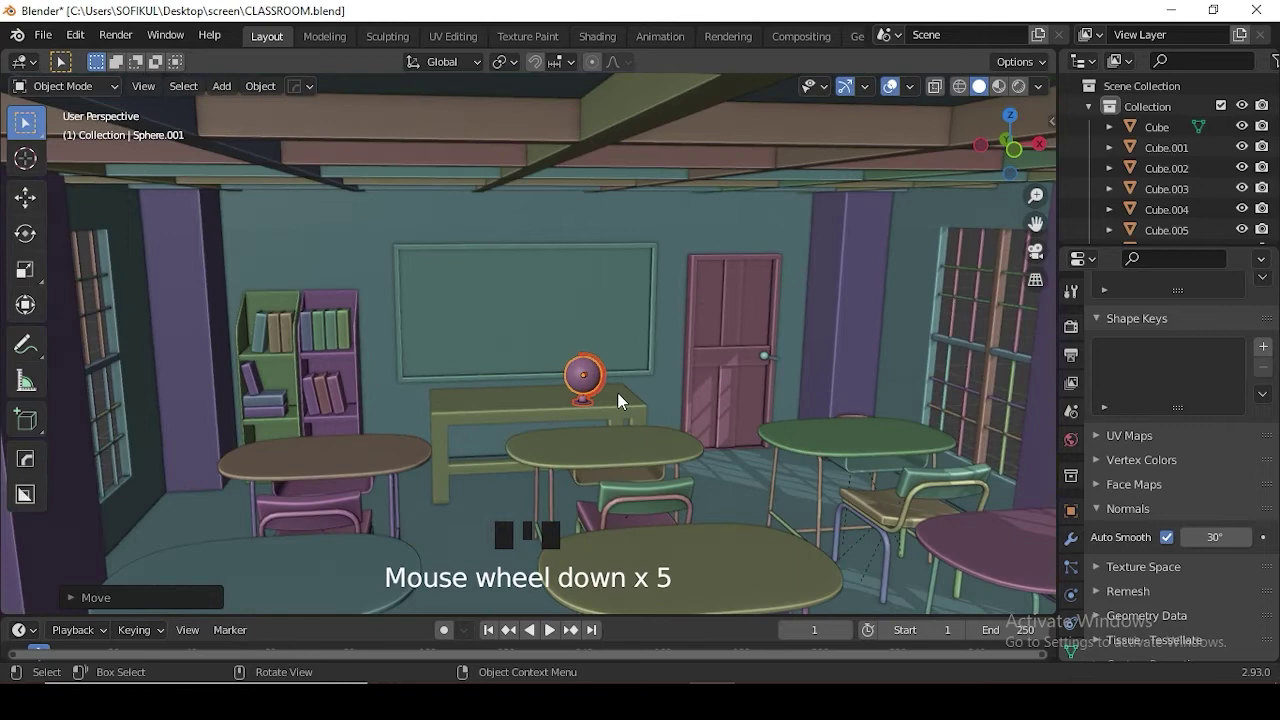
# - Check the globe's placement from above and nudge it into position on the desk
pyautogui.press('KP_7')
pyautogui.press('shift+z')
pyautogui.moveTo(682, 346); pyautogui.dragTo(733, 404)
pyautogui.scroll(3)
pyautogui.moveTo(702, 478); pyautogui.dragTo(764, 474)
pyautogui.press('g')
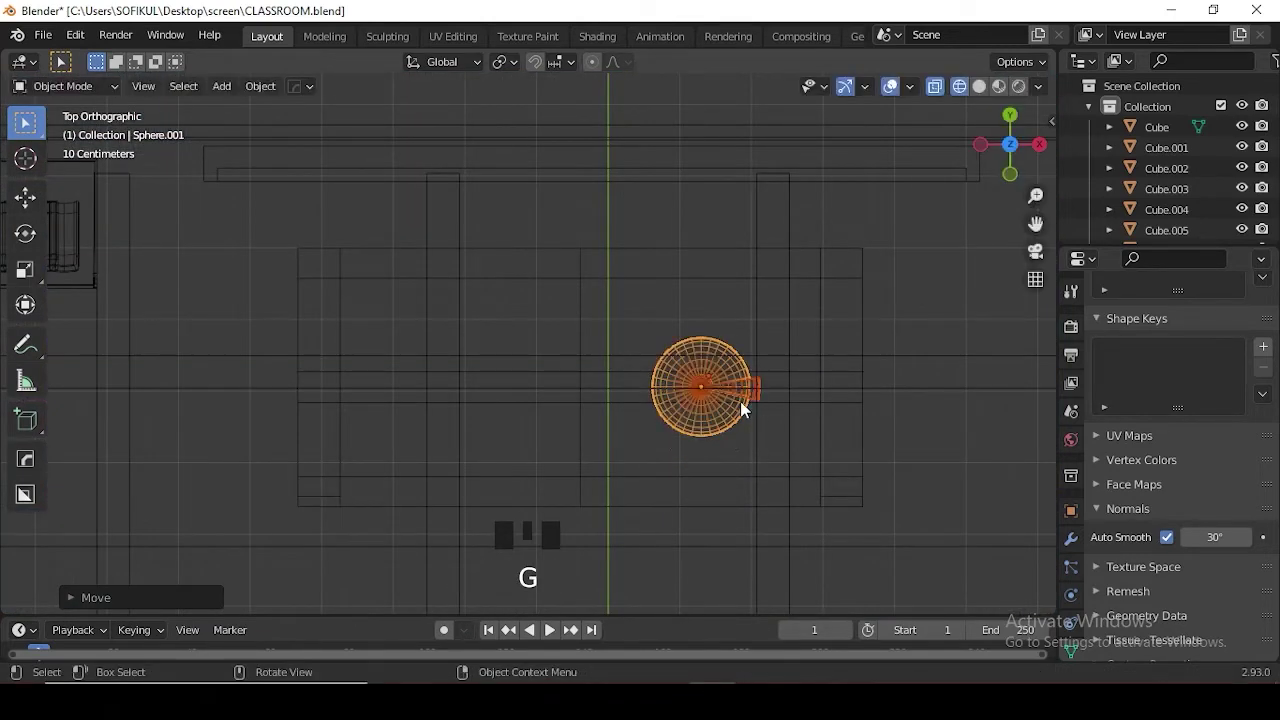
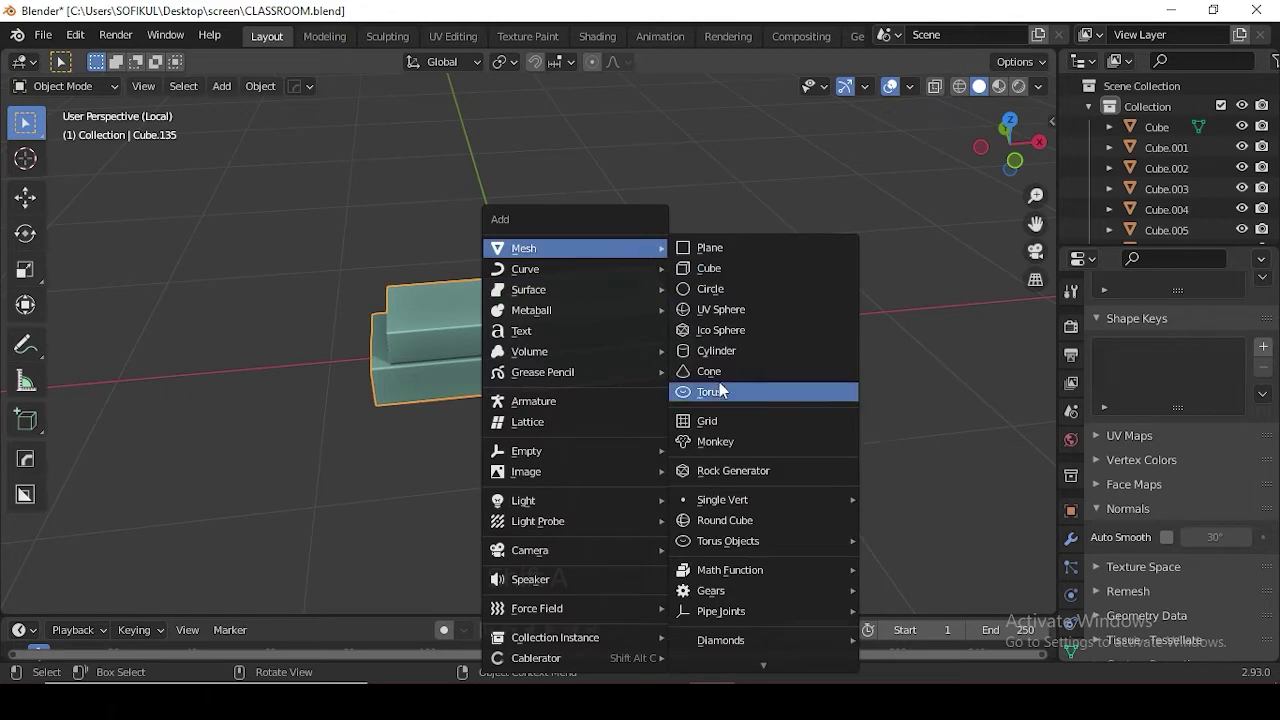
# - Stretch the new cylinder into a long thin stick and rotate it 90° to lie flat above the box
pyautogui.press('KP_1')
pyautogui.press('s')
pyautogui.press('s')
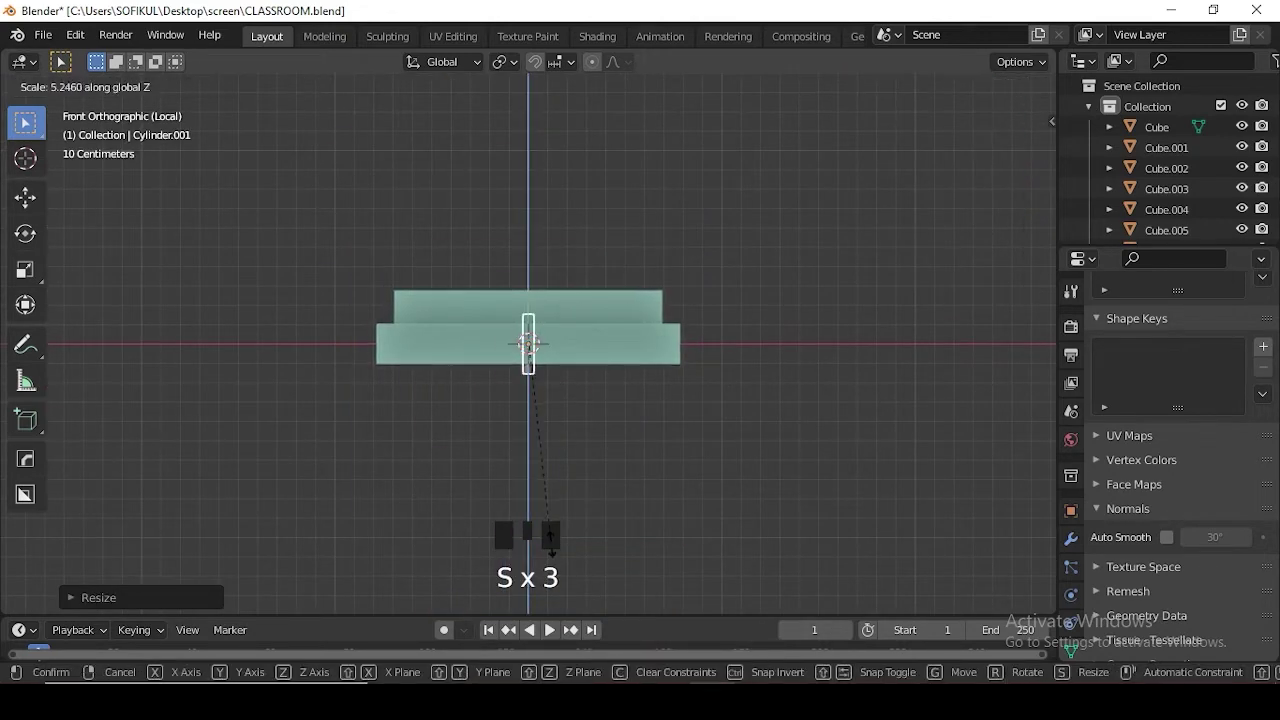
pyautogui.press('g')
pyautogui.press('s')
pyautogui.press('r')
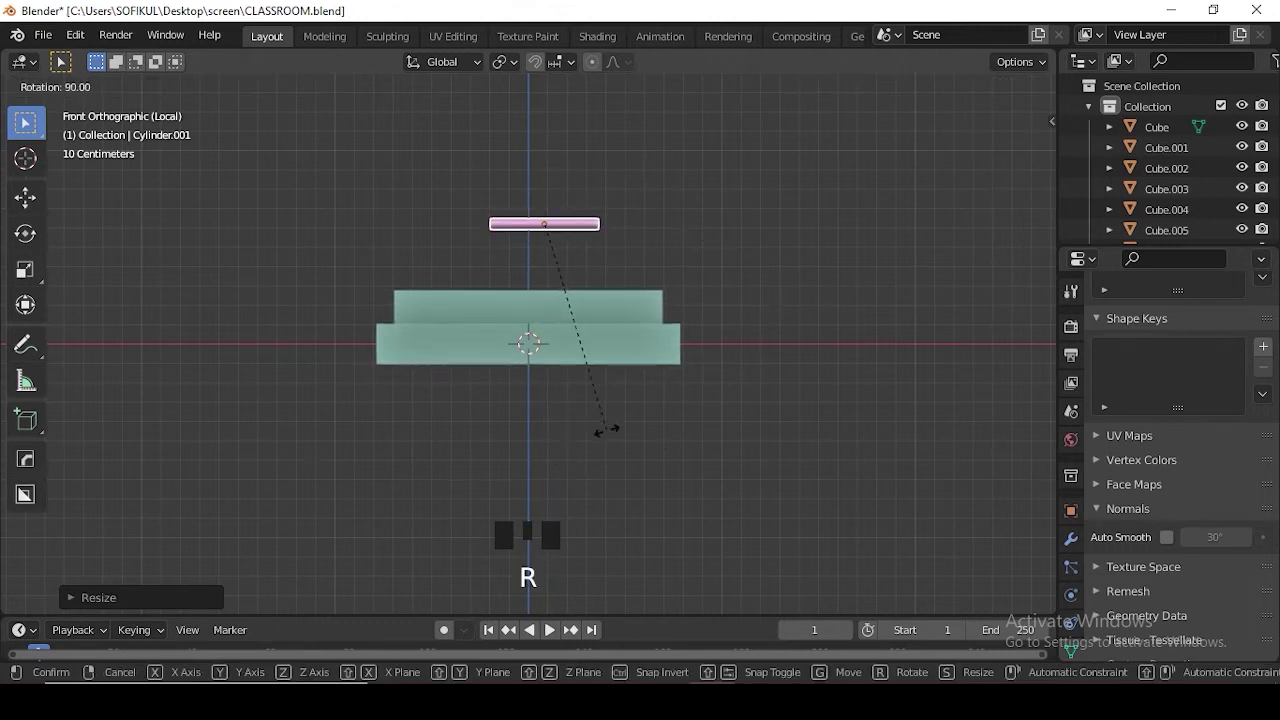
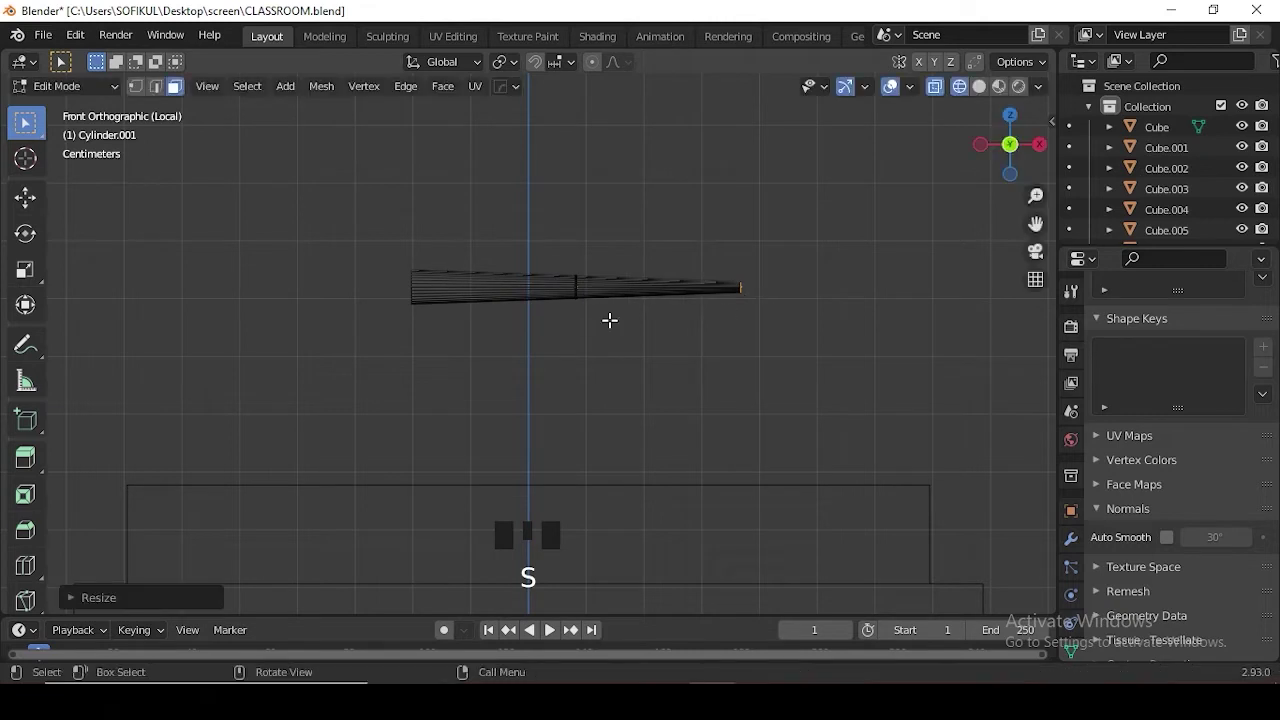
pyautogui.press('r')
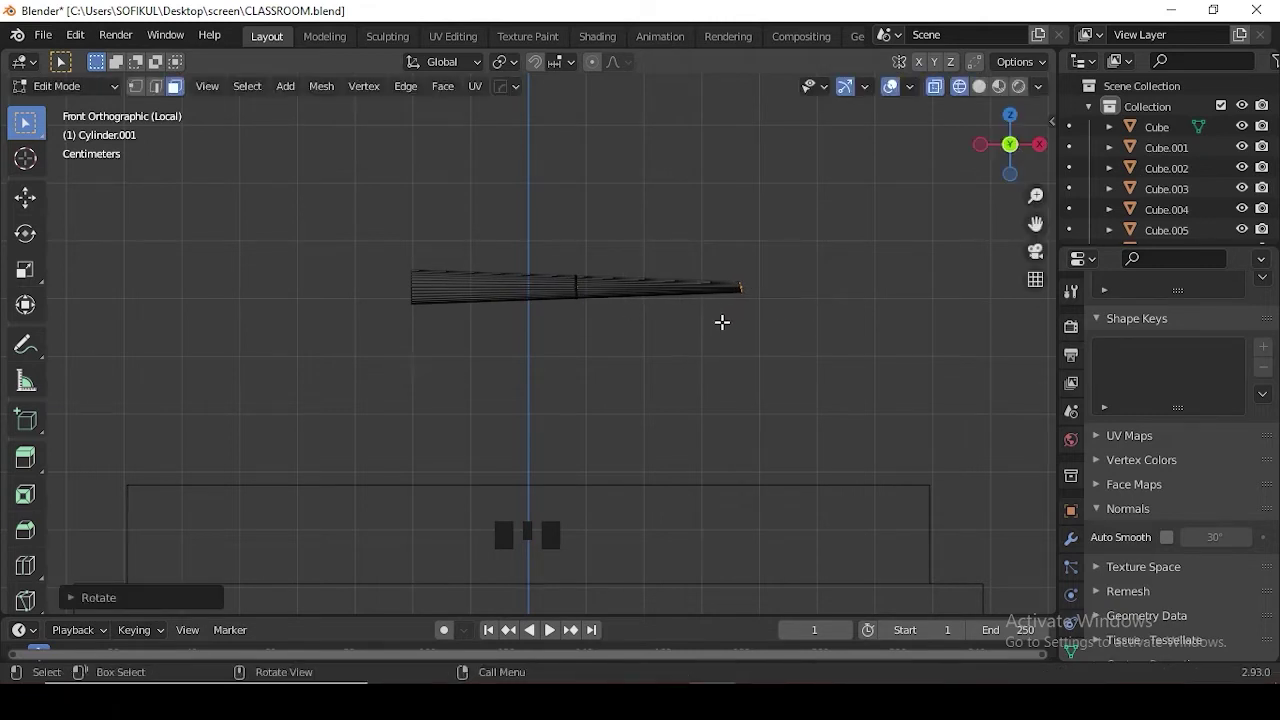
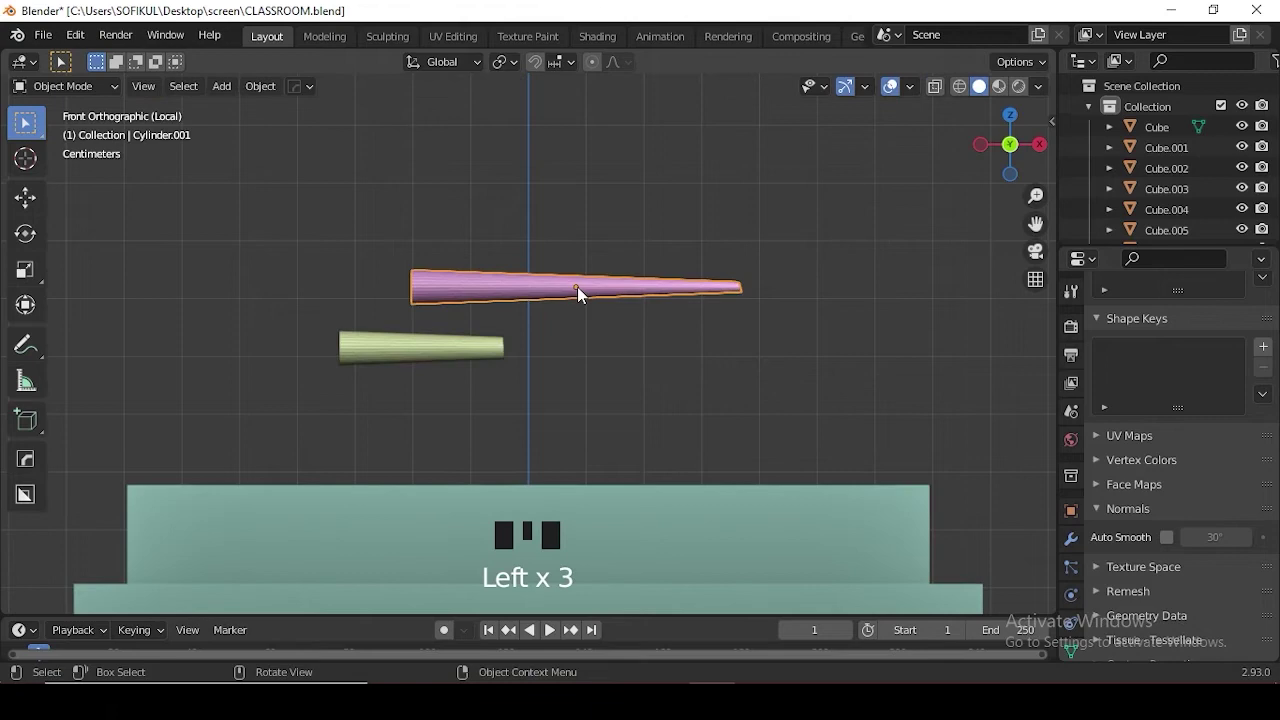
# - Move the pink stick down in front of the stepped box
pyautogui.press('KP_7')
pyautogui.press('KP_1')
pyautogui.scroll(-3)
pyautogui.moveTo(590, 425); pyautogui.dragTo(575, 386)
pyautogui.press('g')
pyautogui.click(508, 351)
pyautogui.click(530, 340)
pyautogui.press('g')
pyautogui.press('KP_1')
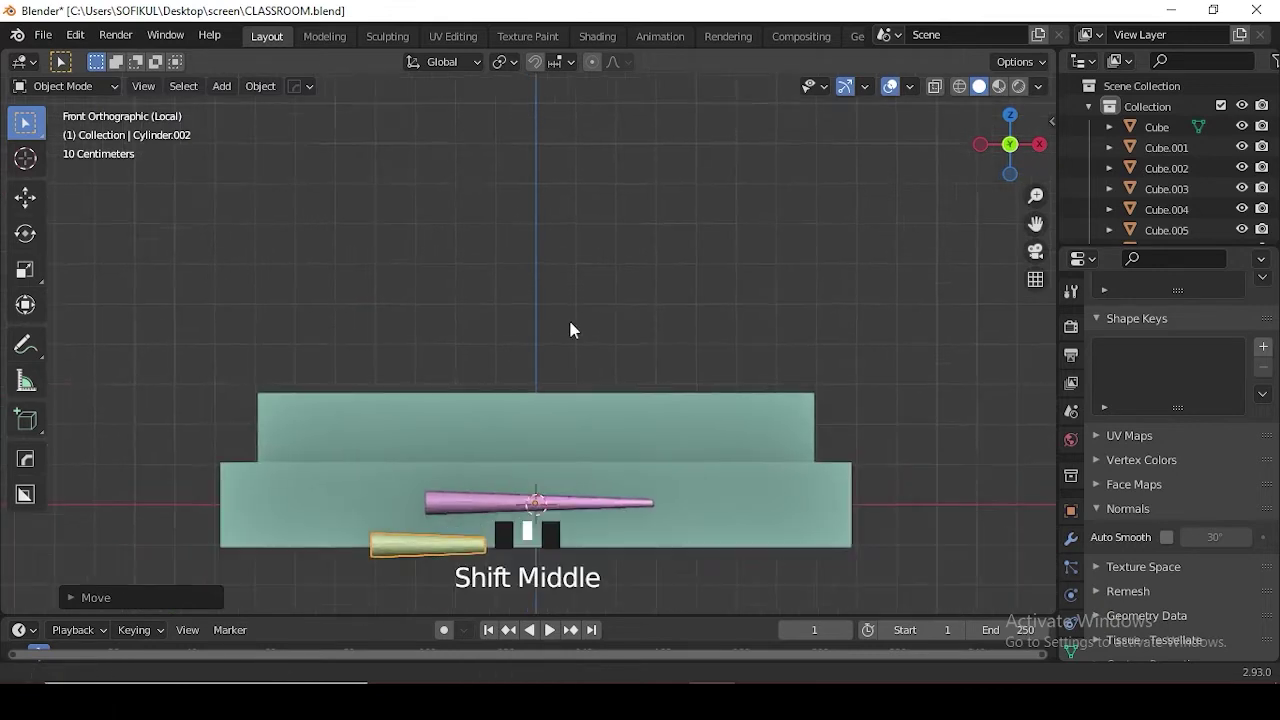
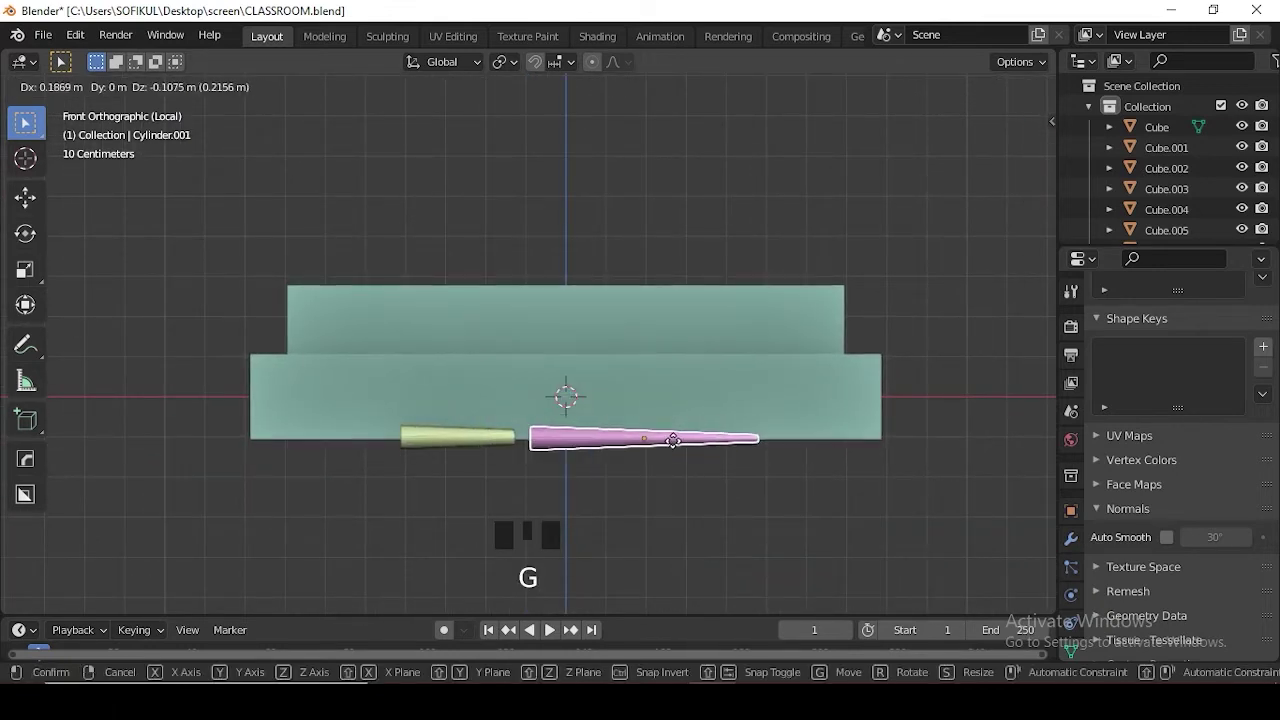
pyautogui.moveTo(721, 474); pyautogui.dragTo(688, 498)
pyautogui.moveTo(688, 498); pyautogui.dragTo(719, 496)
# - Duplicate the stick and place the copy at a new angle beside the box
pyautogui.press('KP_1')
pyautogui.press('shift+d')
pyautogui.moveTo(603, 451); pyautogui.dragTo(635, 502)
pyautogui.click(635, 502)
pyautogui.press('KP_7')
pyautogui.press('g')
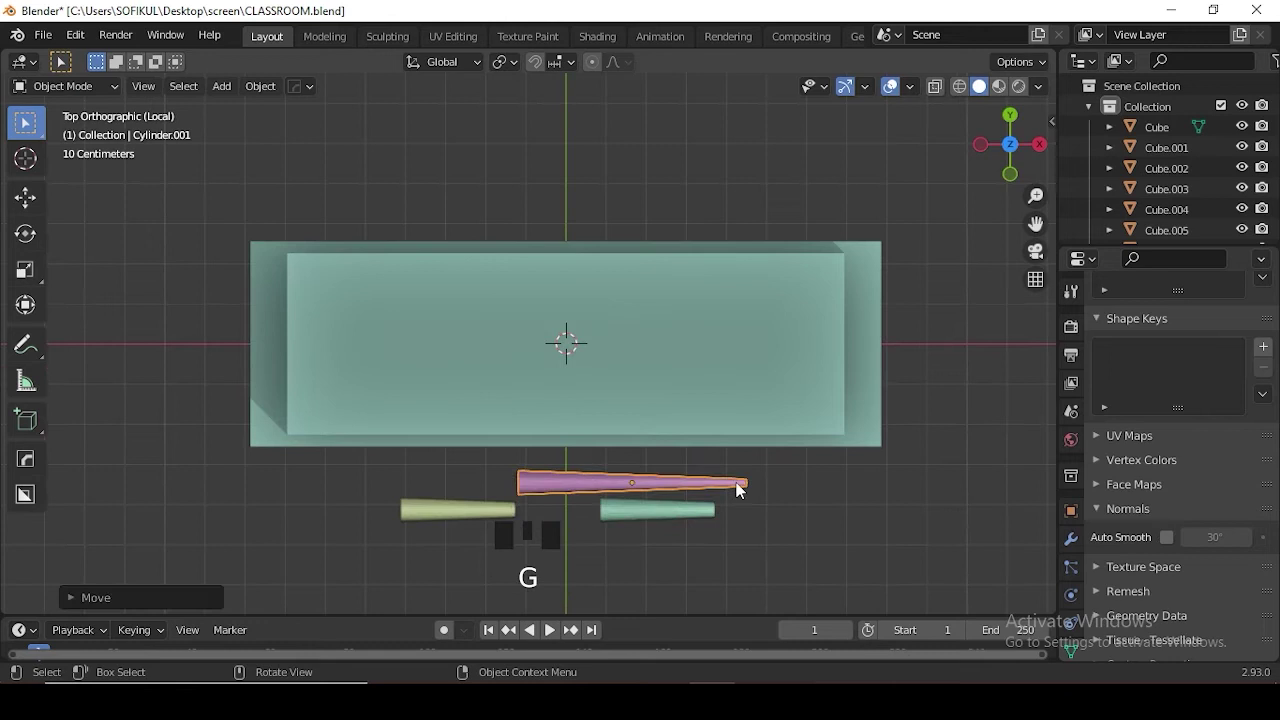
pyautogui.press('r')
pyautogui.click(725, 530)
pyautogui.press('r')
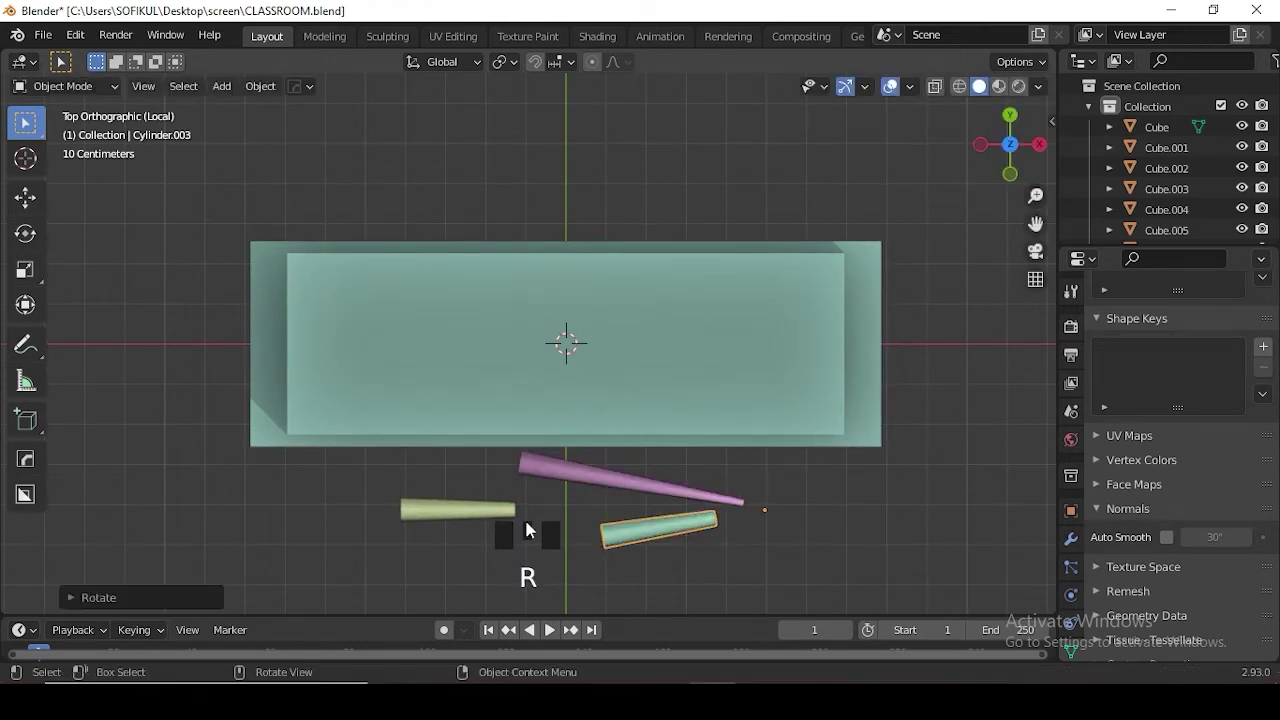
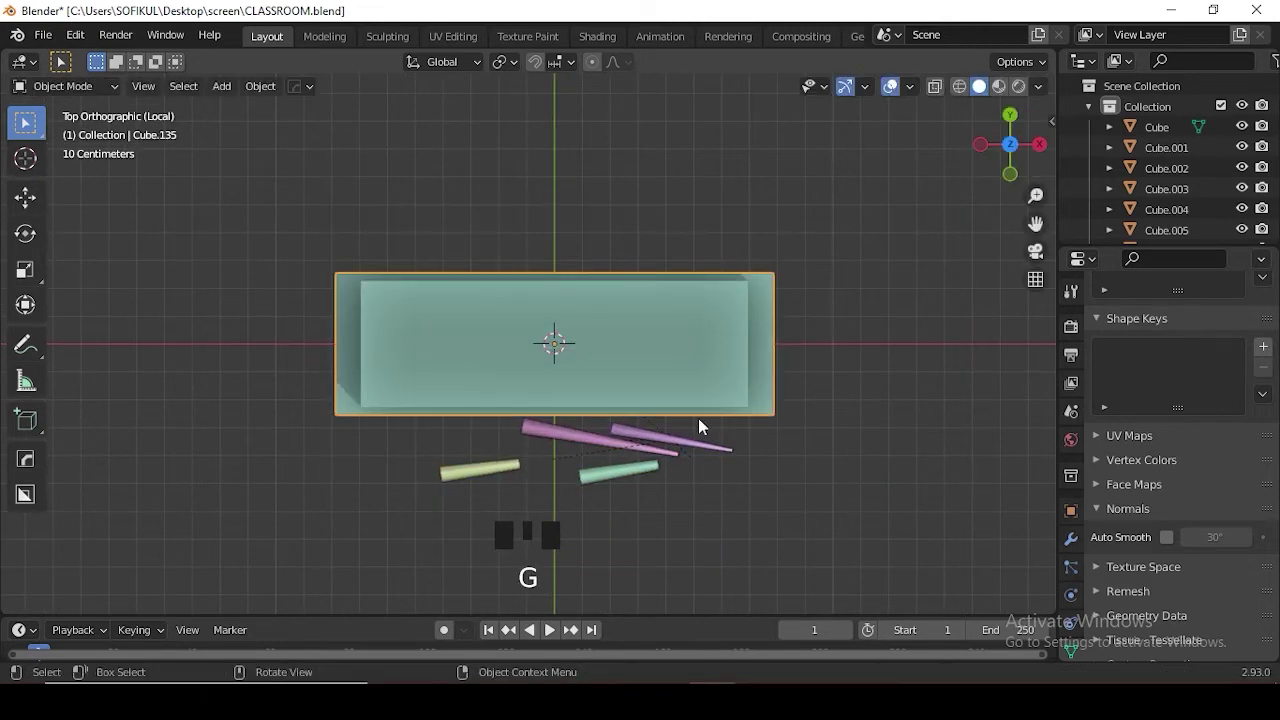
# - Try parenting the sticks to the stepped box, then undo and clear one stick's parent
pyautogui.press('ctrl+z')
pyautogui.press('alt+p')
pyautogui.click(621, 489)
pyautogui.click(614, 381)
pyautogui.press('ctrl+p')
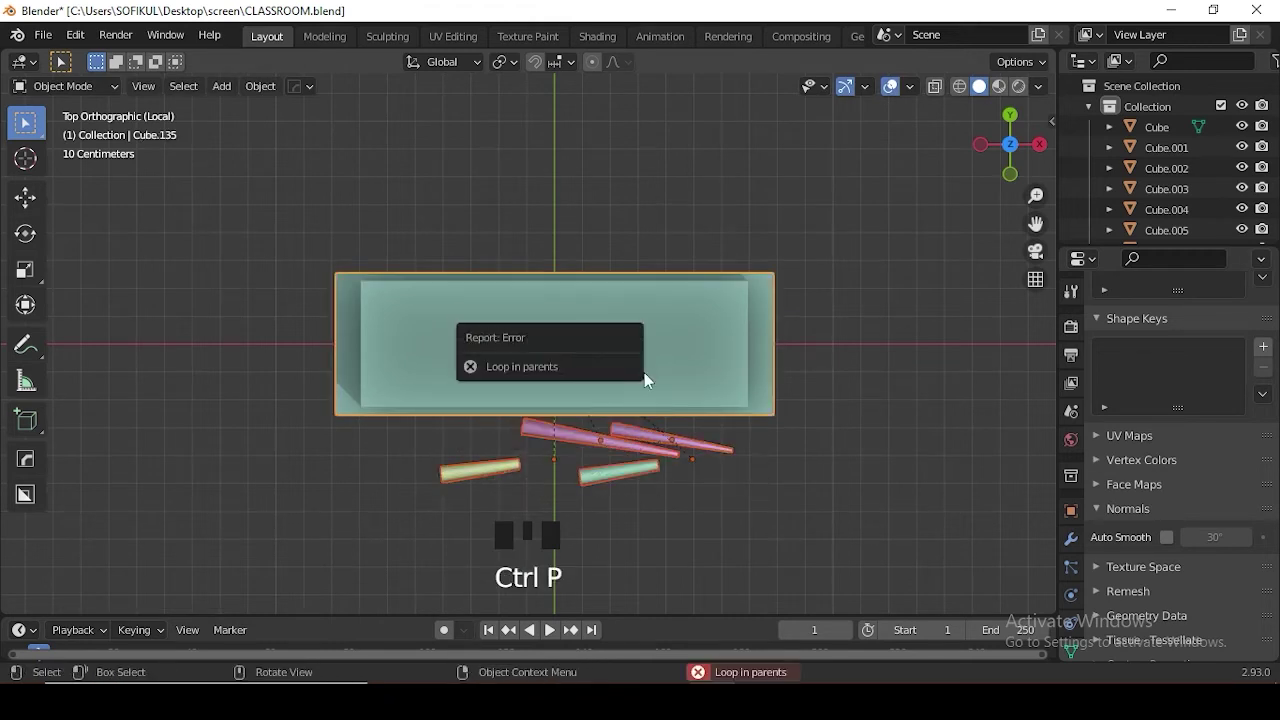
pyautogui.click(657, 434)
pyautogui.press('g')
pyautogui.middleClick(671, 364)
pyautogui.press('ctrl+z')
pyautogui.click(669, 455)
pyautogui.press('alt+p')
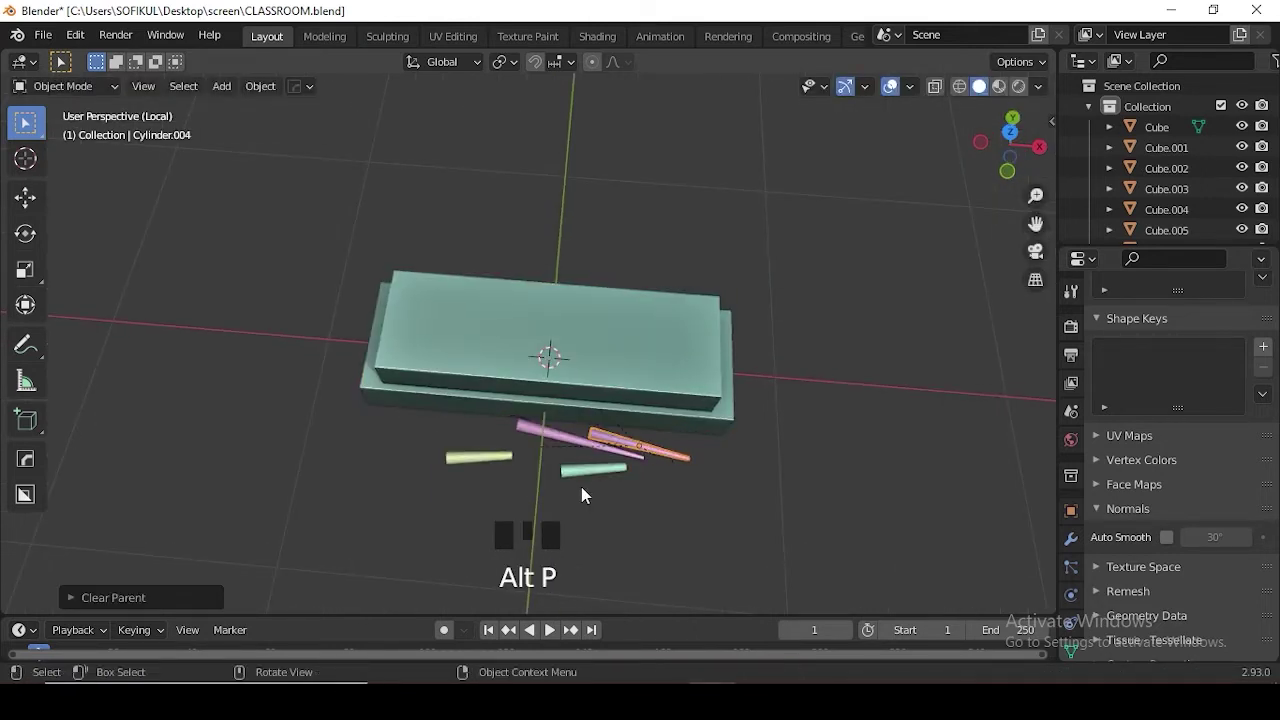
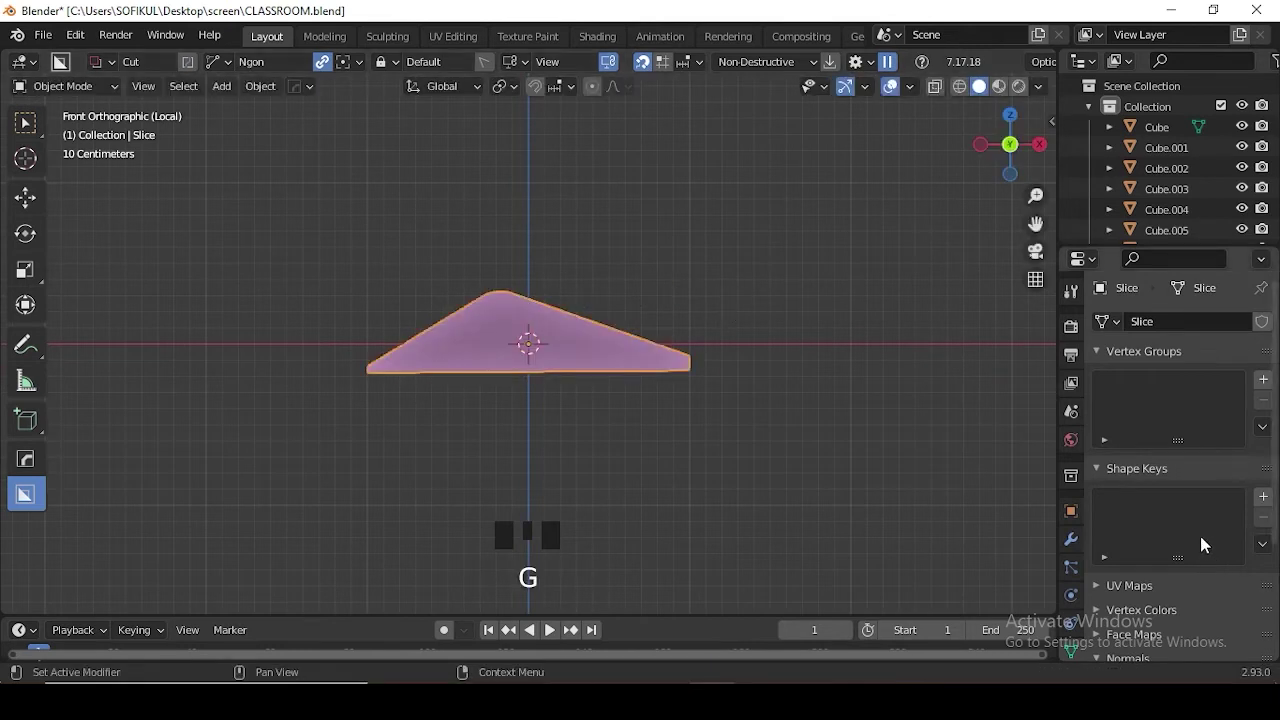
# - Mirror the slice on X into a two-peaked open-book shape and extrude it for thickness
pyautogui.click(1073, 573)
pyautogui.click(1080, 548)
pyautogui.moveTo(1226, 357); pyautogui.dragTo(905, 527)
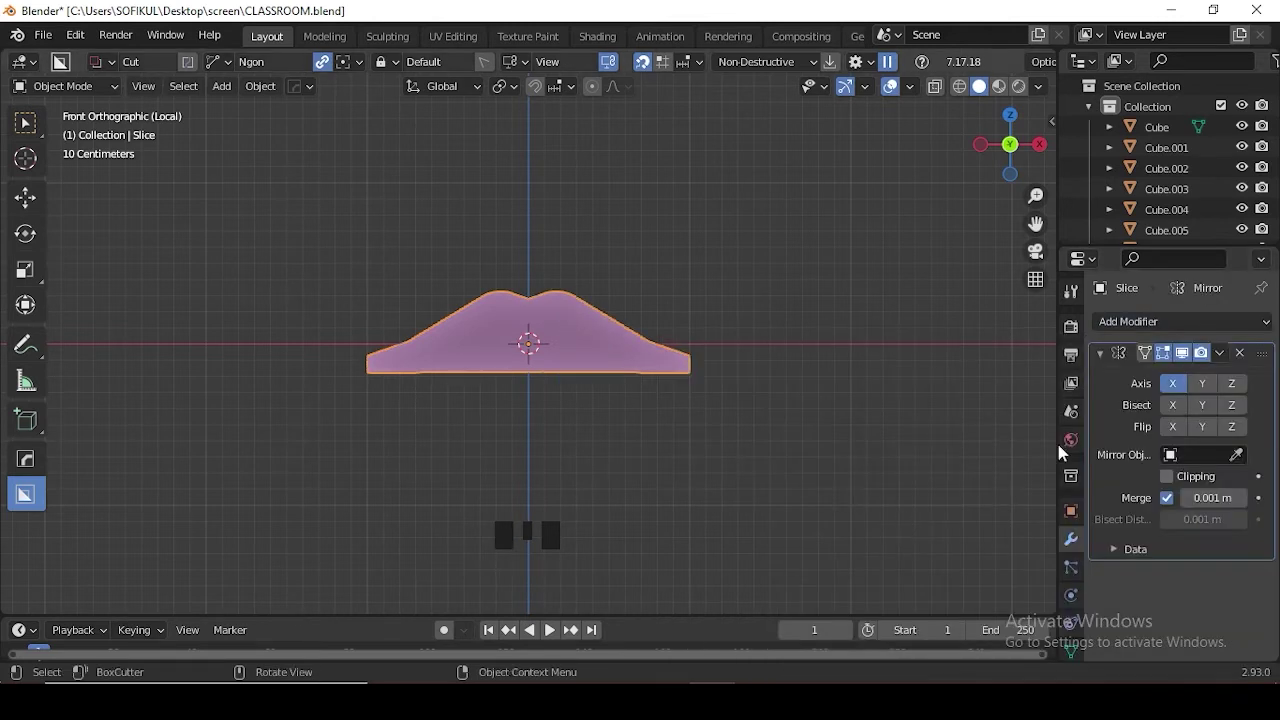
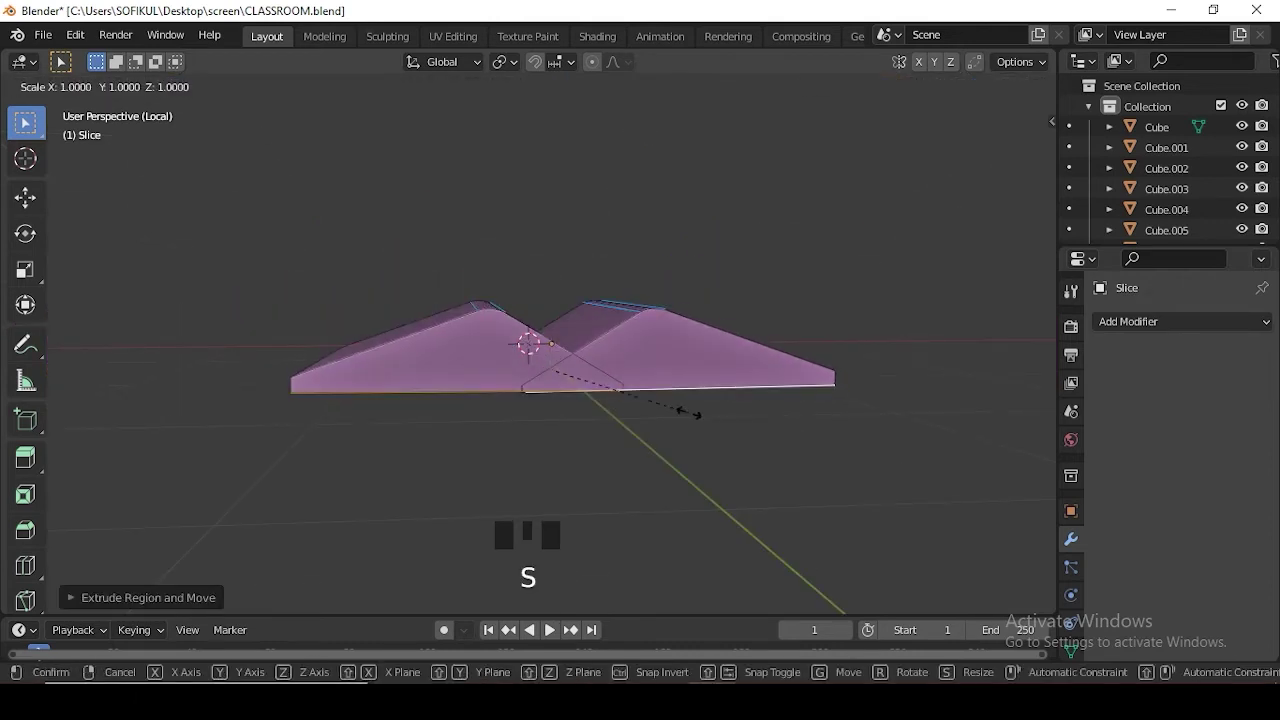
pyautogui.press('e')
pyautogui.press('Tab')
# - Exit local view, scale the book down and move it toward the teacher's desk
pyautogui.moveTo(655, 440); pyautogui.dragTo(620, 373)
pyautogui.moveTo(608, 317); pyautogui.dragTo(676, 358)
pyautogui.scroll(-3)
pyautogui.press('KP_Divide')
pyautogui.press('s')
pyautogui.press('g')
pyautogui.moveTo(633, 451); pyautogui.dragTo(511, 405)
pyautogui.scroll(3)
pyautogui.moveTo(426, 348); pyautogui.dragTo(531, 495)
pyautogui.scroll(3)
pyautogui.moveTo(499, 421); pyautogui.dragTo(478, 517)
# - Settle the book near the globe and set its origin to its geometry
pyautogui.scroll(-3)
pyautogui.press('g')
pyautogui.scroll(-3)
pyautogui.scroll(-3)
pyautogui.press('s')
pyautogui.moveTo(427, 418); pyautogui.dragTo(546, 489)
pyautogui.middleClick(597, 494)
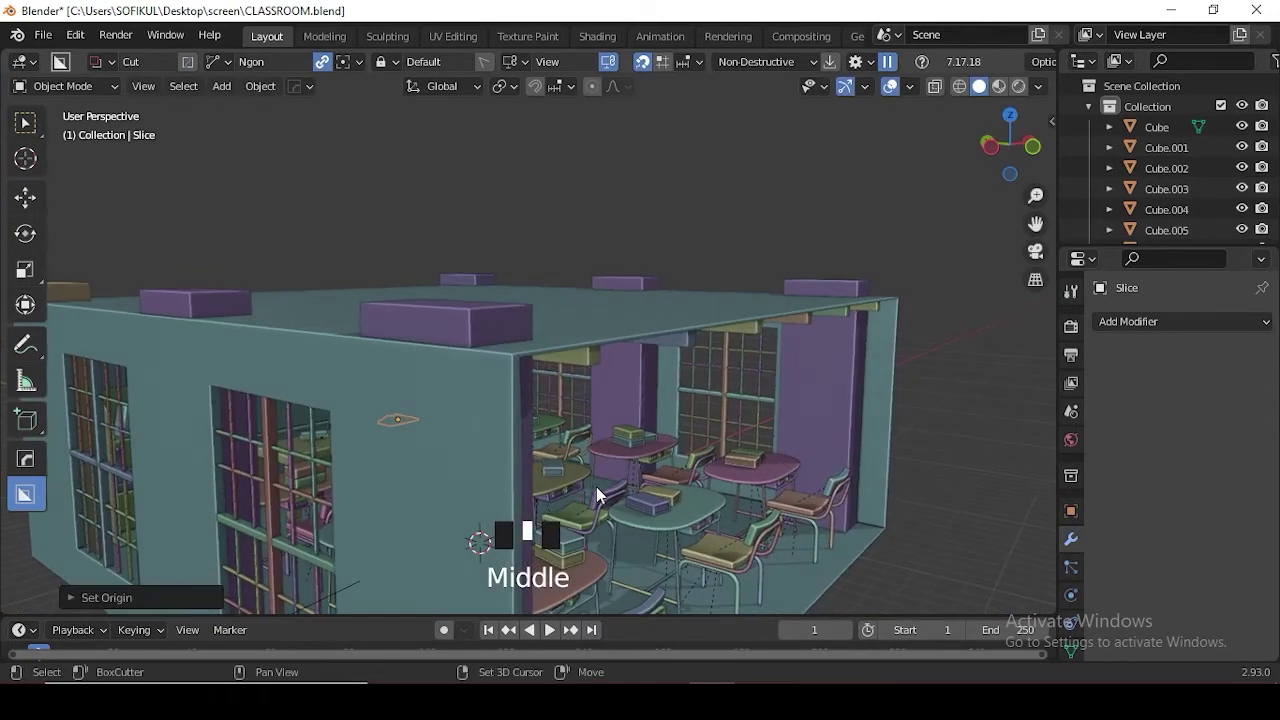
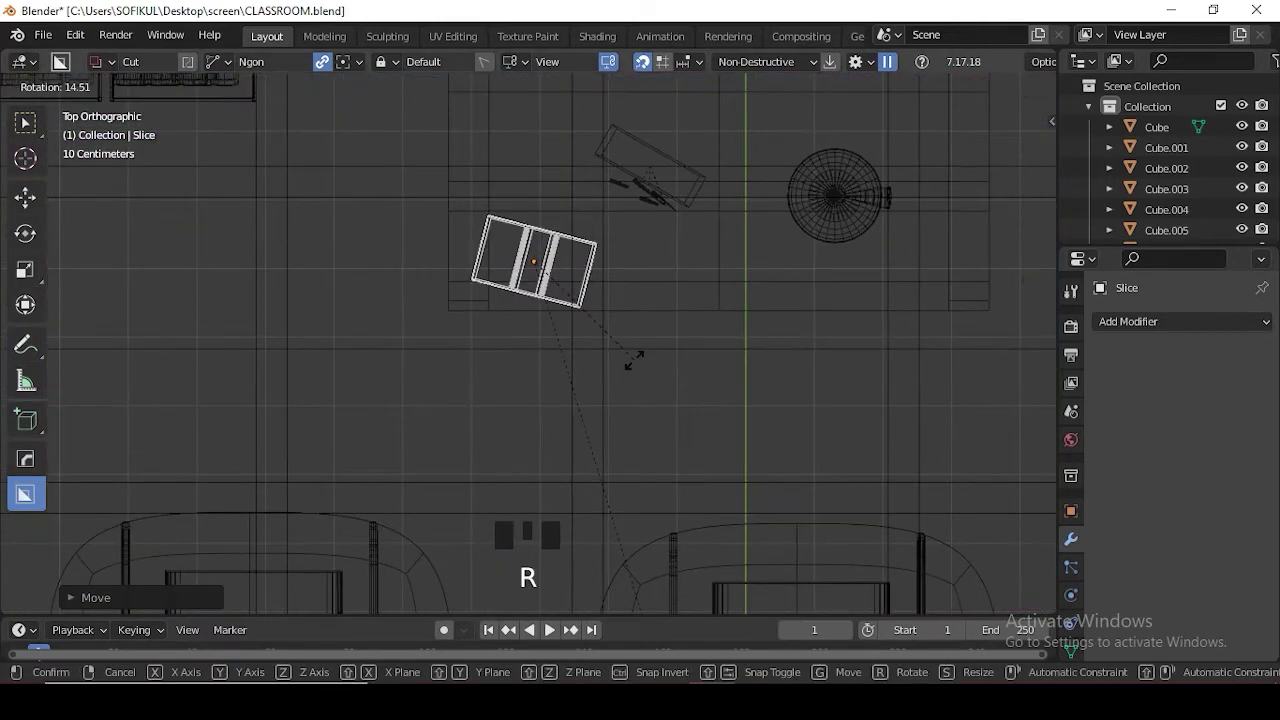
# - Duplicate the open book and lift the copy onto a student desk
pyautogui.middleClick(667, 391)
pyautogui.scroll(-3)
pyautogui.press('shift+d')
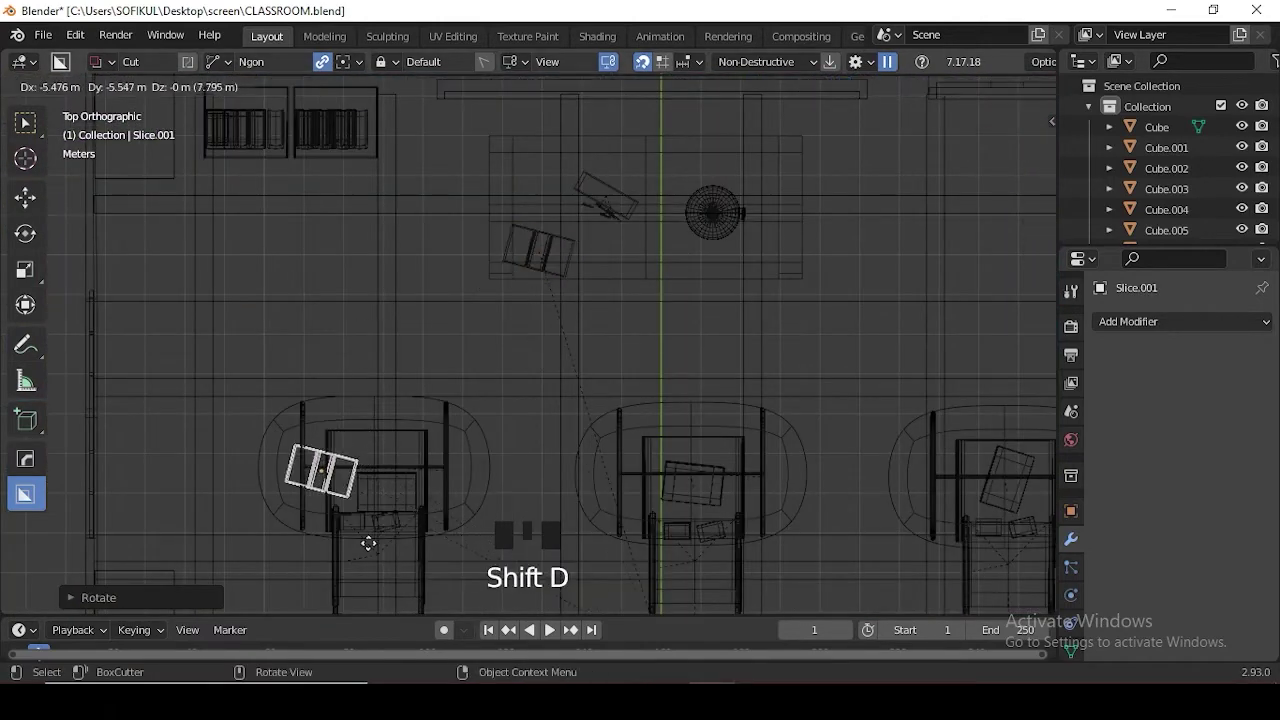
pyautogui.press('KP_1')
pyautogui.press('shift+z')
pyautogui.moveTo(506, 394); pyautogui.dragTo(396, 498)
pyautogui.press('g')
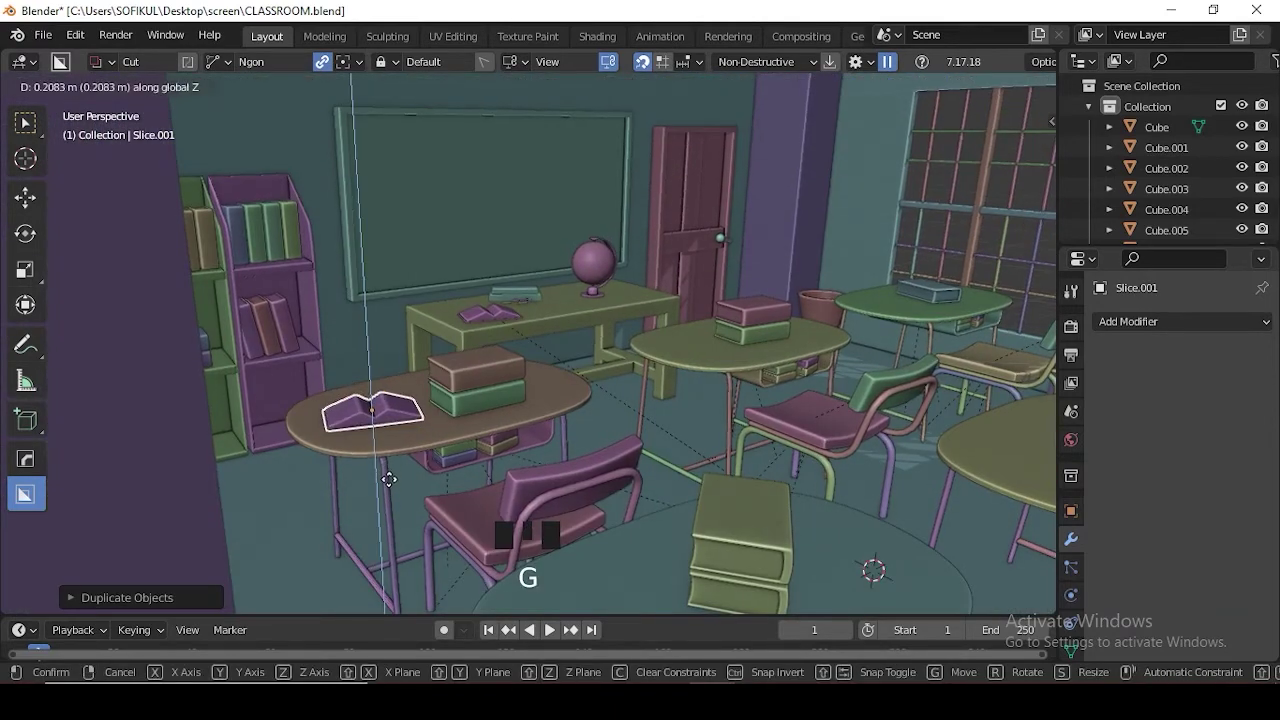
pyautogui.scroll(-3)
pyautogui.moveTo(663, 408); pyautogui.dragTo(535, 405)
# - From top view, place and rotate another book copy on a further desk
pyautogui.press('KP_7')
pyautogui.scroll(-3)
pyautogui.moveTo(585, 304); pyautogui.dragTo(554, 267)
pyautogui.press('shift+z')
pyautogui.scroll(3)
pyautogui.moveTo(586, 328); pyautogui.dragTo(569, 342)
pyautogui.press('shift+d')
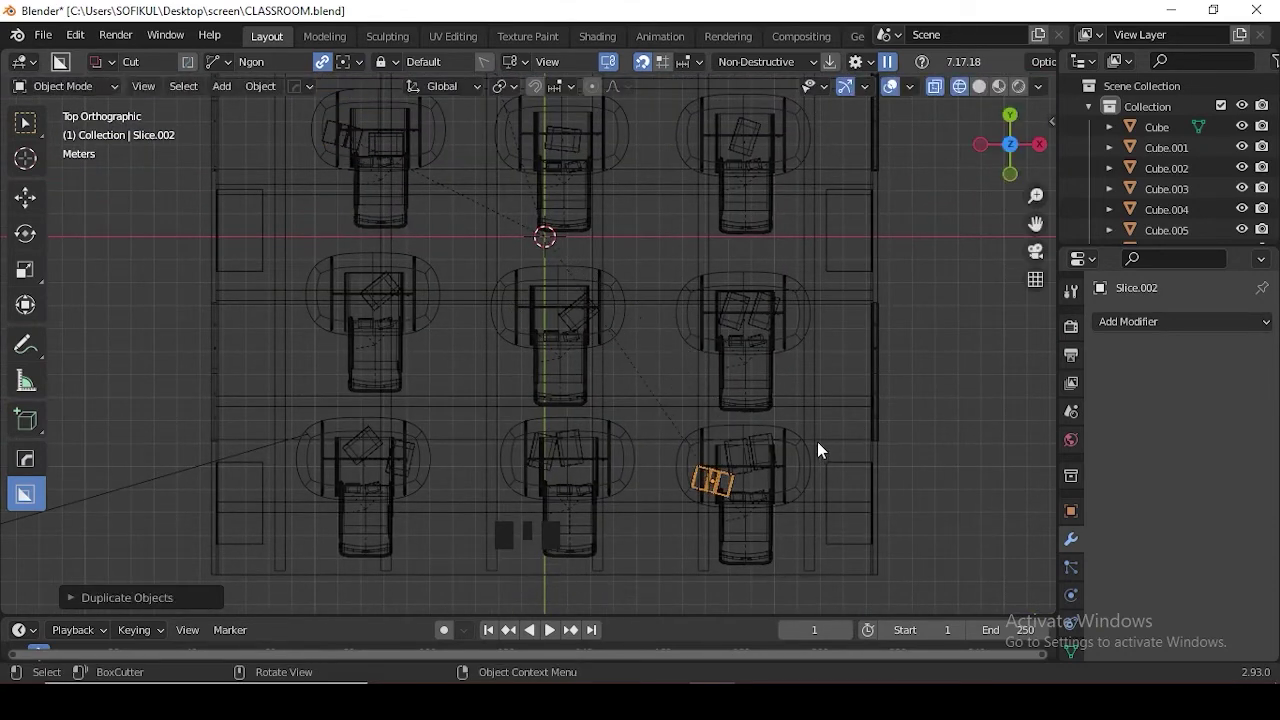
pyautogui.press('r')
# - Scatter more rotated book copies onto other desks, including the middle one
pyautogui.press('shift+d')
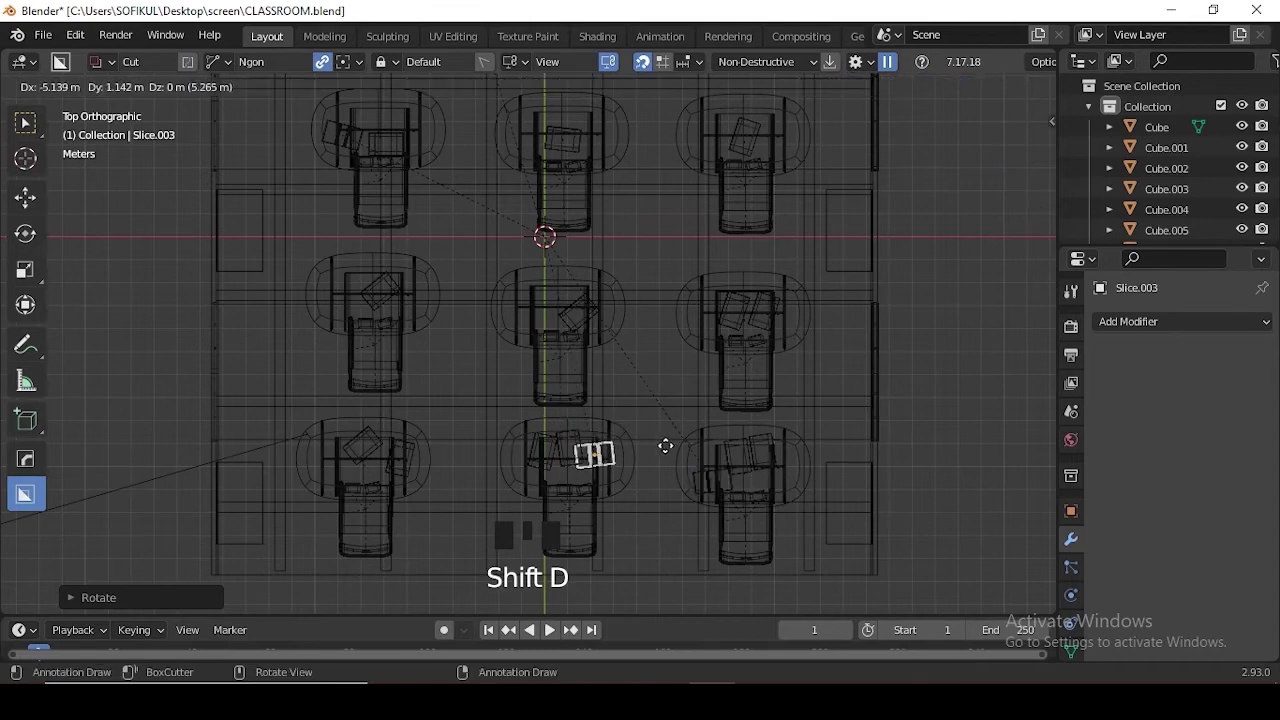
pyautogui.press('shift+d')
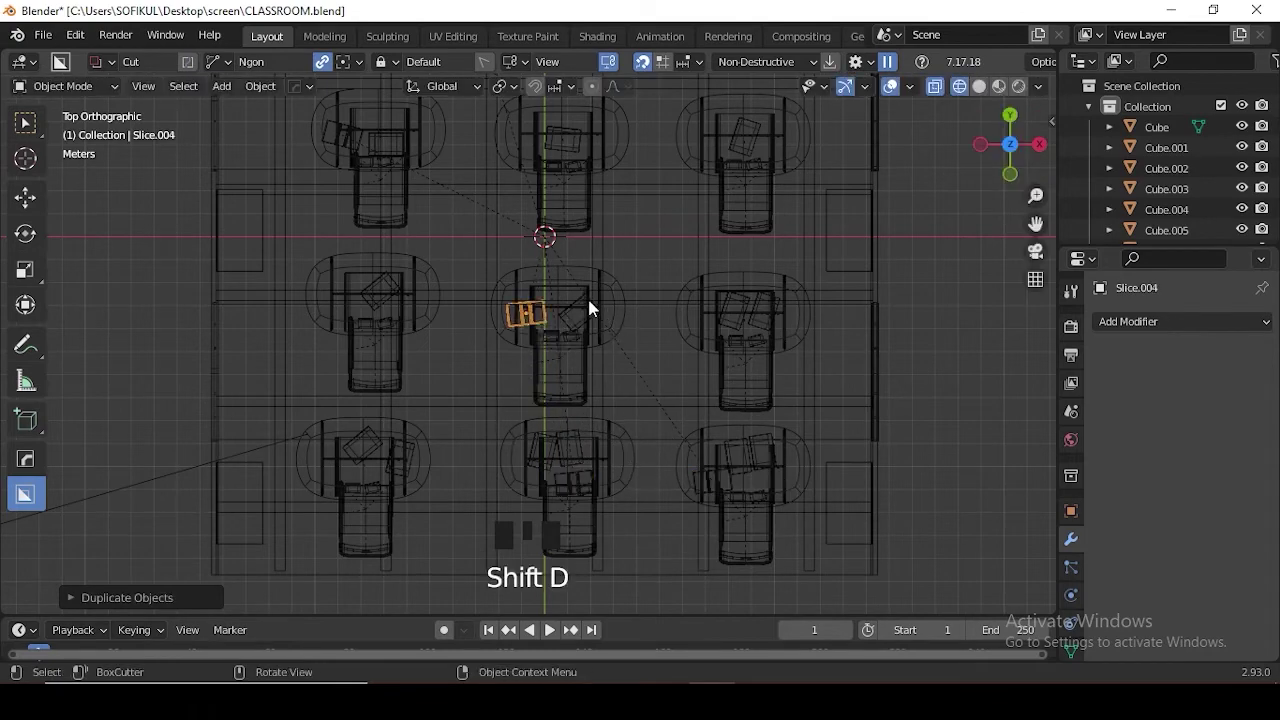
pyautogui.moveTo(645, 382); pyautogui.dragTo(615, 307)
pyautogui.press('shift+z')
pyautogui.scroll(3)
# - Add a cylinder, rotate it 90° to face out from the front wall and size it as a clock
pyautogui.scroll(-3)
pyautogui.middleClick(615, 346)
pyautogui.rightClick(510, 337)
pyautogui.press('shift+a')
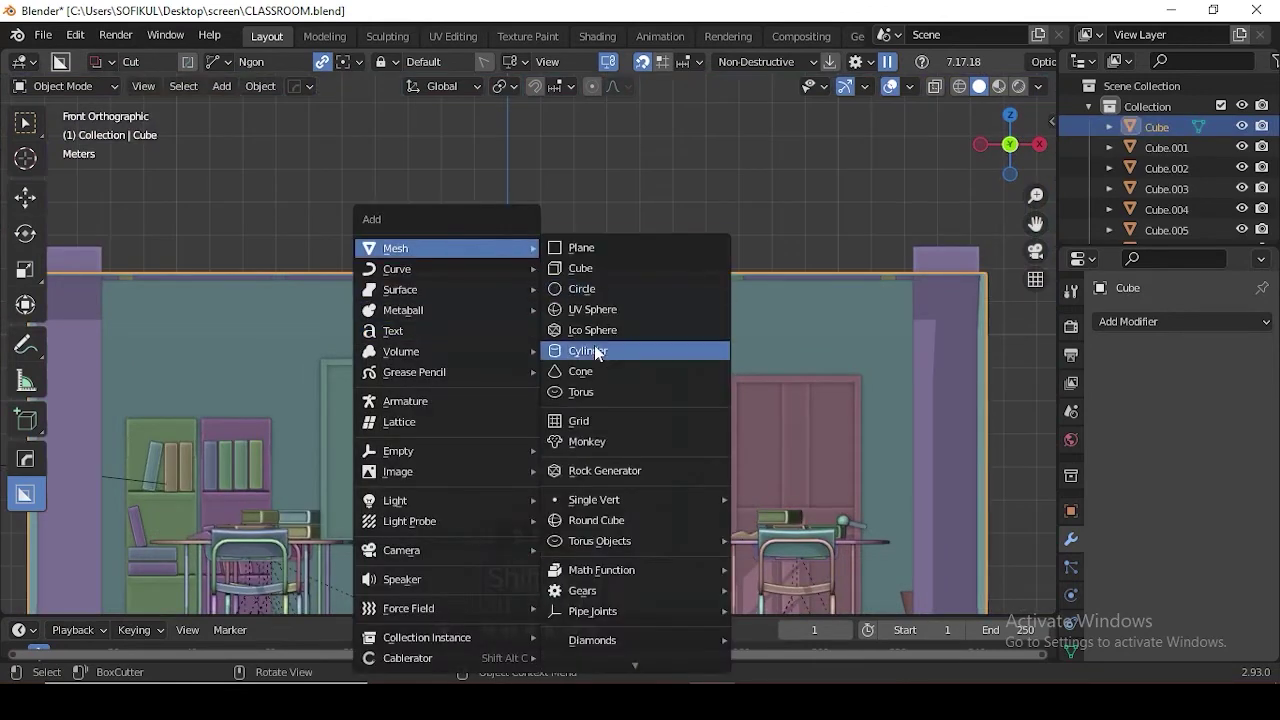
pyautogui.press('r')
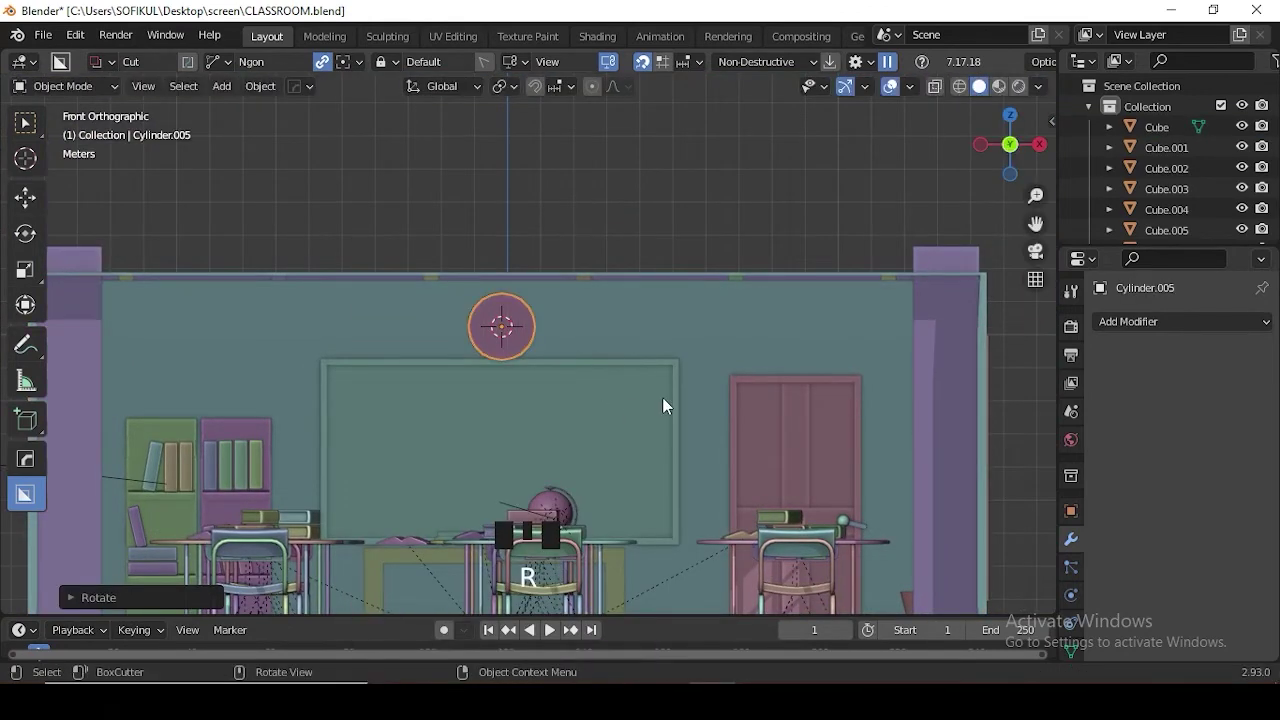
pyautogui.press('g')
pyautogui.press('s')
pyautogui.press('KP_7')
pyautogui.scroll(-3)
pyautogui.scroll(3)
# - Place the disc above the blackboard and flatten its depth into a thin clock face
pyautogui.moveTo(580, 384); pyautogui.dragTo(572, 365)
pyautogui.scroll(3)
pyautogui.middleClick(483, 392)
pyautogui.press('s')
pyautogui.press('KP_1')
pyautogui.scroll(3)
pyautogui.moveTo(637, 266); pyautogui.dragTo(622, 312)
pyautogui.scroll(3)
pyautogui.press('g')
pyautogui.press('s')
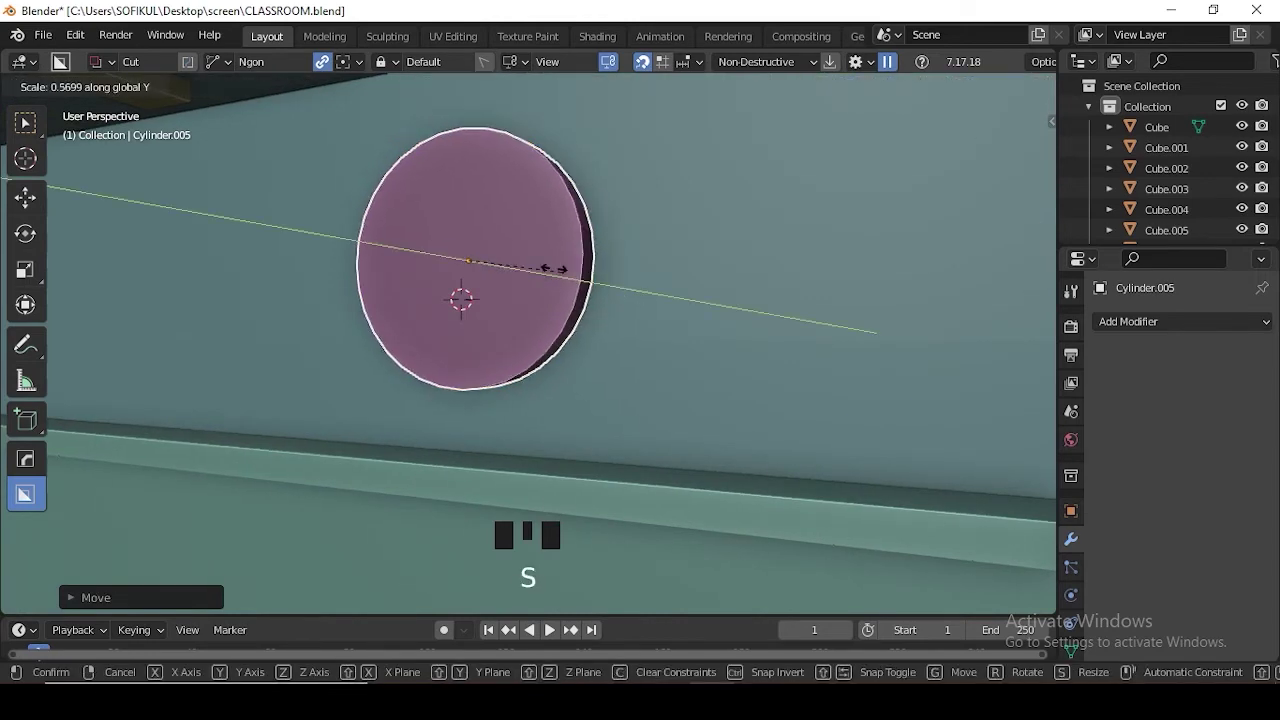
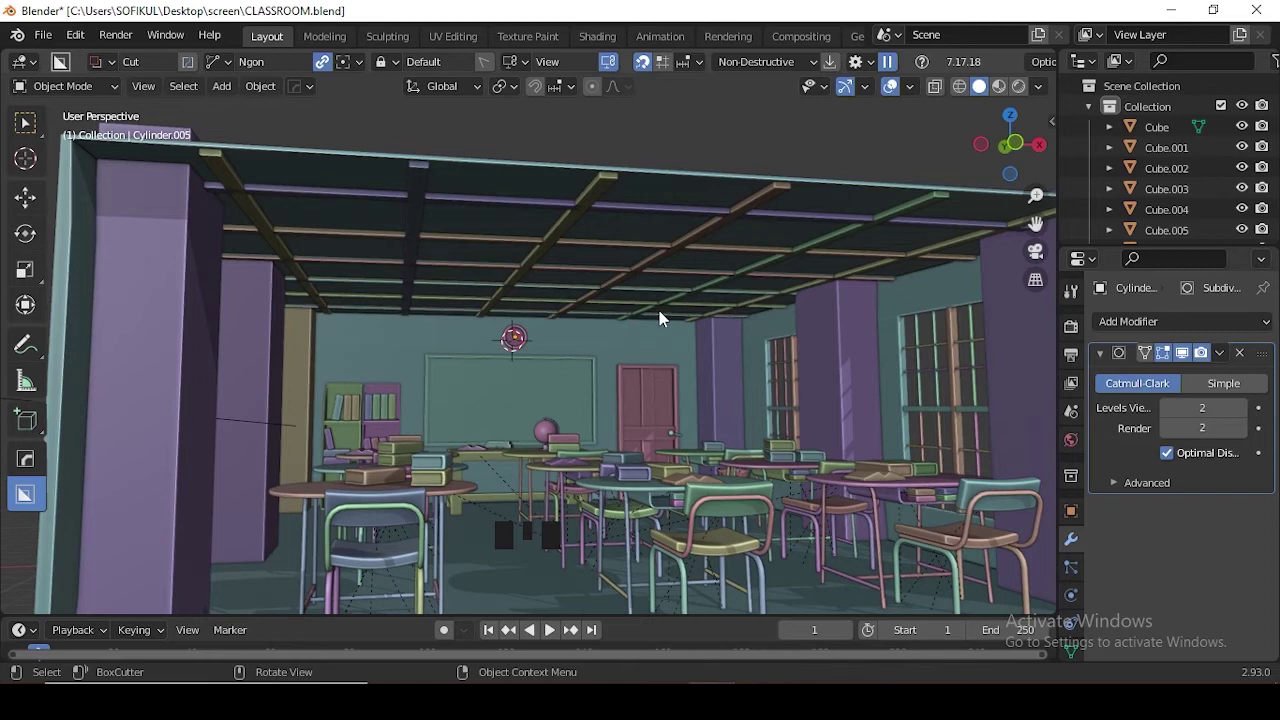
pyautogui.scroll(3)
pyautogui.middleClick(687, 392)
pyautogui.press('shift+s')
pyautogui.press('shift+s')
pyautogui.scroll(-3)
pyautogui.moveTo(738, 440); pyautogui.dragTo(734, 448)
pyautogui.scroll(3)
pyautogui.scroll(-3)
pyautogui.moveTo(674, 484); pyautogui.dragTo(677, 461)
pyautogui.scroll(-3)
pyautogui.middleClick(706, 441)
pyautogui.scroll(3)
pyautogui.moveTo(677, 433); pyautogui.dragTo(760, 398)
pyautogui.press('ctrl+s')
pyautogui.press('ctrl+alt+KP_0')
pyautogui.press('shift+a')
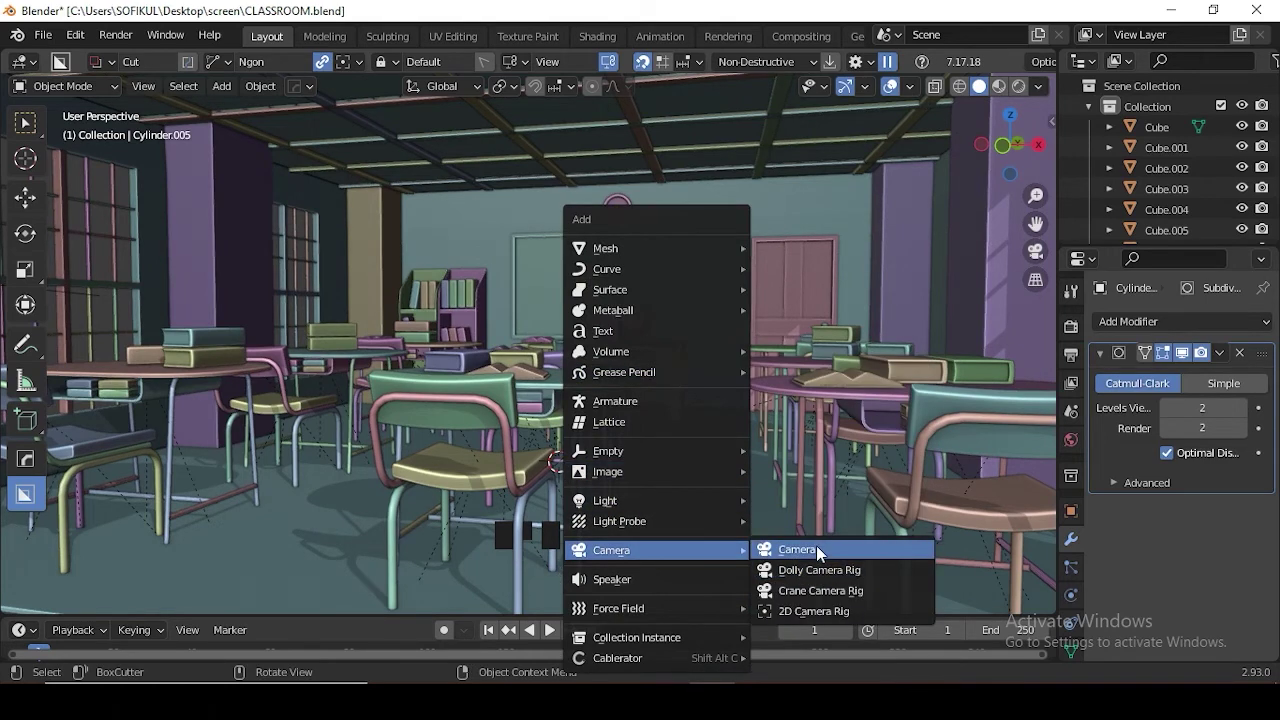
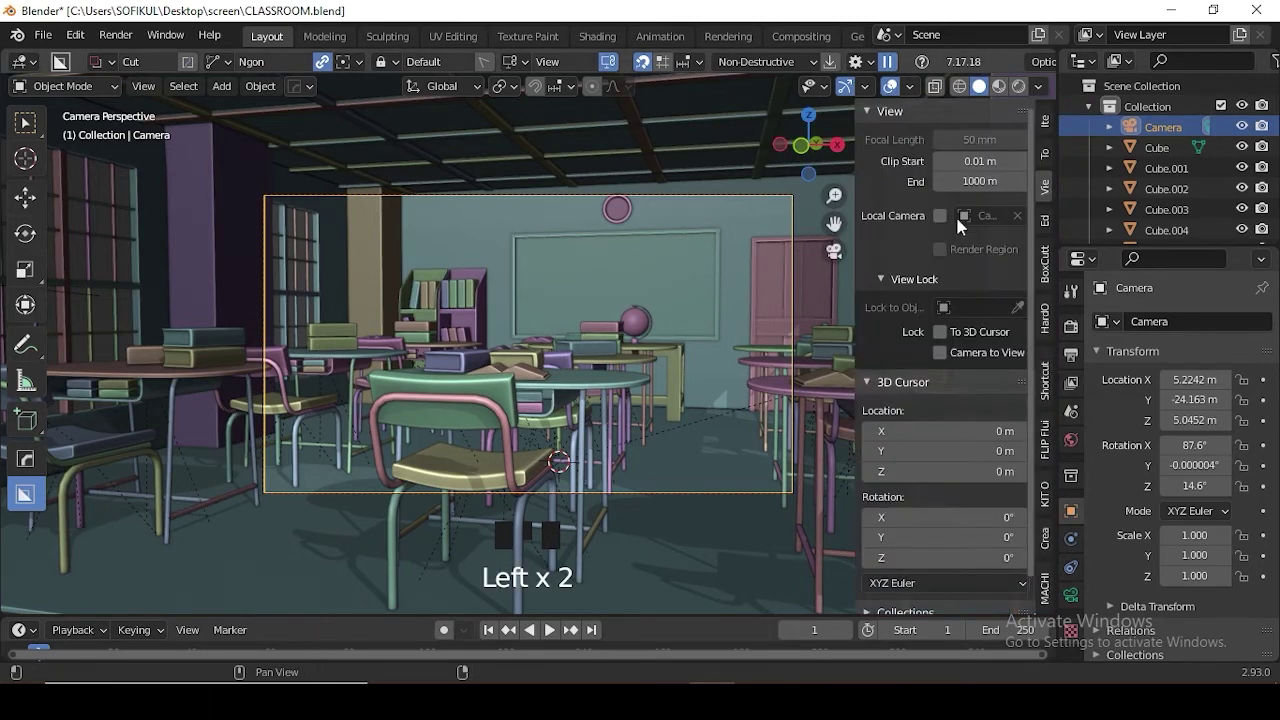
# - Lock the camera to the view and navigate until desks, board and door fill the camera frame
pyautogui.click(951, 363)
pyautogui.scroll(-3)
pyautogui.scroll(-3)
pyautogui.moveTo(711, 372); pyautogui.dragTo(723, 371)
pyautogui.scroll(3)
pyautogui.moveTo(719, 371); pyautogui.dragTo(768, 375)
pyautogui.scroll(-3)
pyautogui.moveTo(679, 489); pyautogui.dragTo(665, 478)
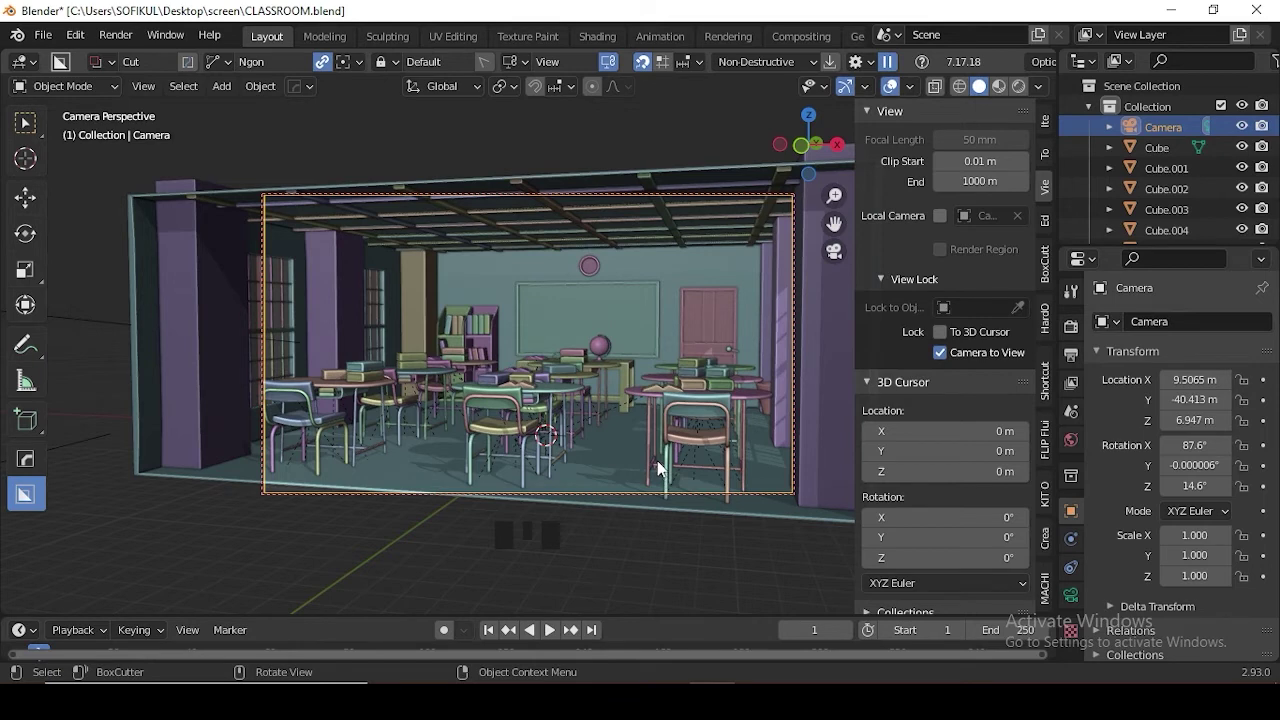
# - Edit the room cube from top view and start moving its front edge constrained to the Y axis
pyautogui.click(420, 494)
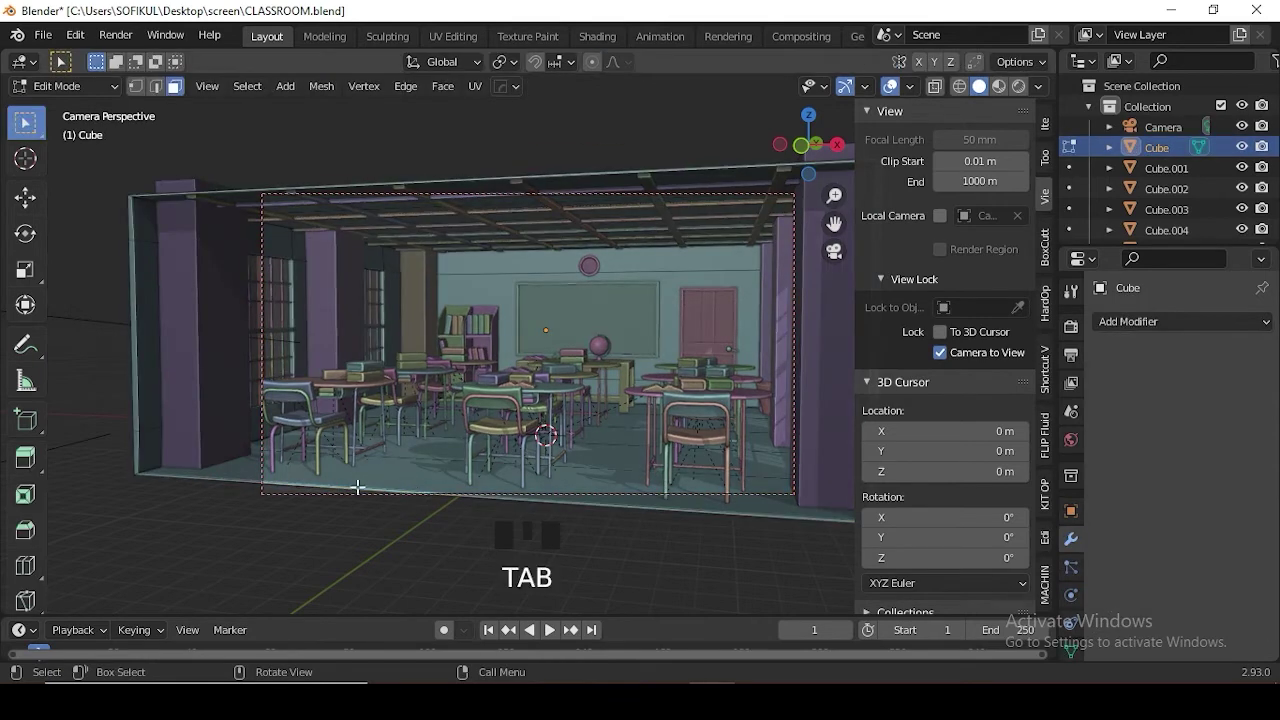
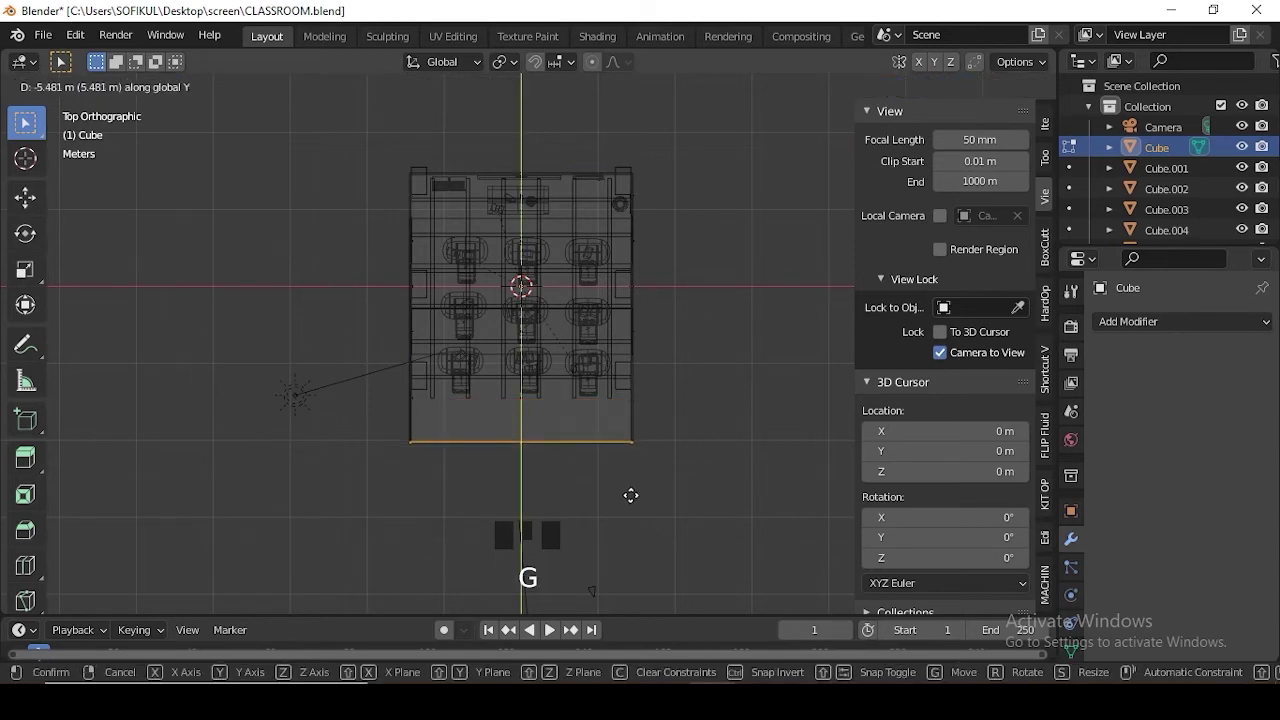
pyautogui.press('KP_0')
pyautogui.press('shift+z')
pyautogui.press('Tab')
pyautogui.scroll(-3)
pyautogui.middleClick(708, 442)
# - Place the front wall about 5.5 m further back along Y and return to object mode
pyautogui.scroll(3)
pyautogui.moveTo(731, 410); pyautogui.dragTo(749, 410)
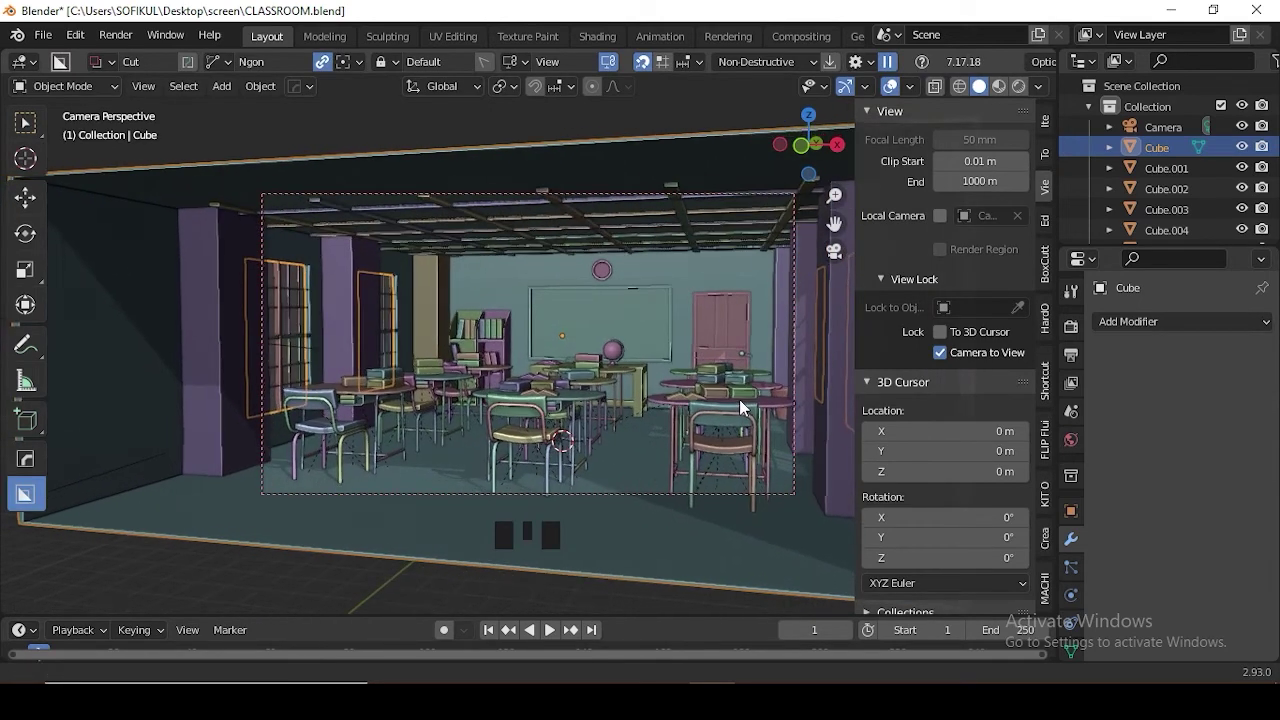
pyautogui.click(942, 364)
pyautogui.press('n')
pyautogui.scroll(-3)
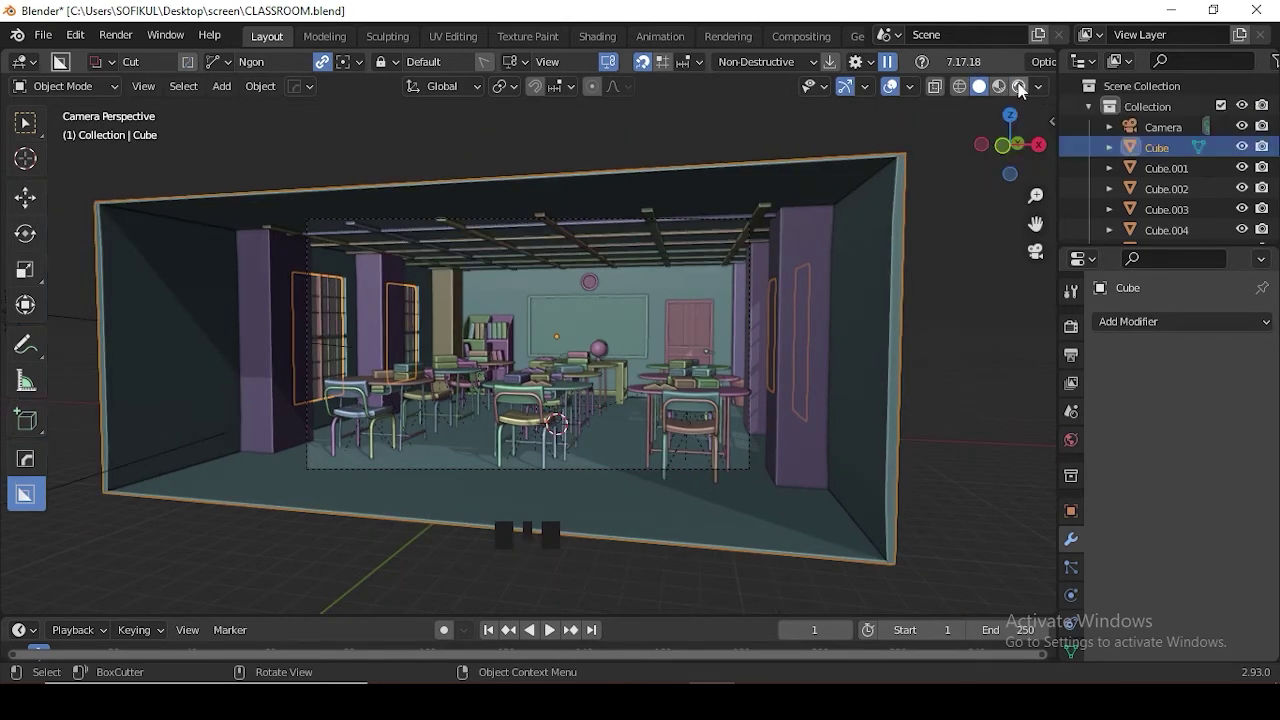
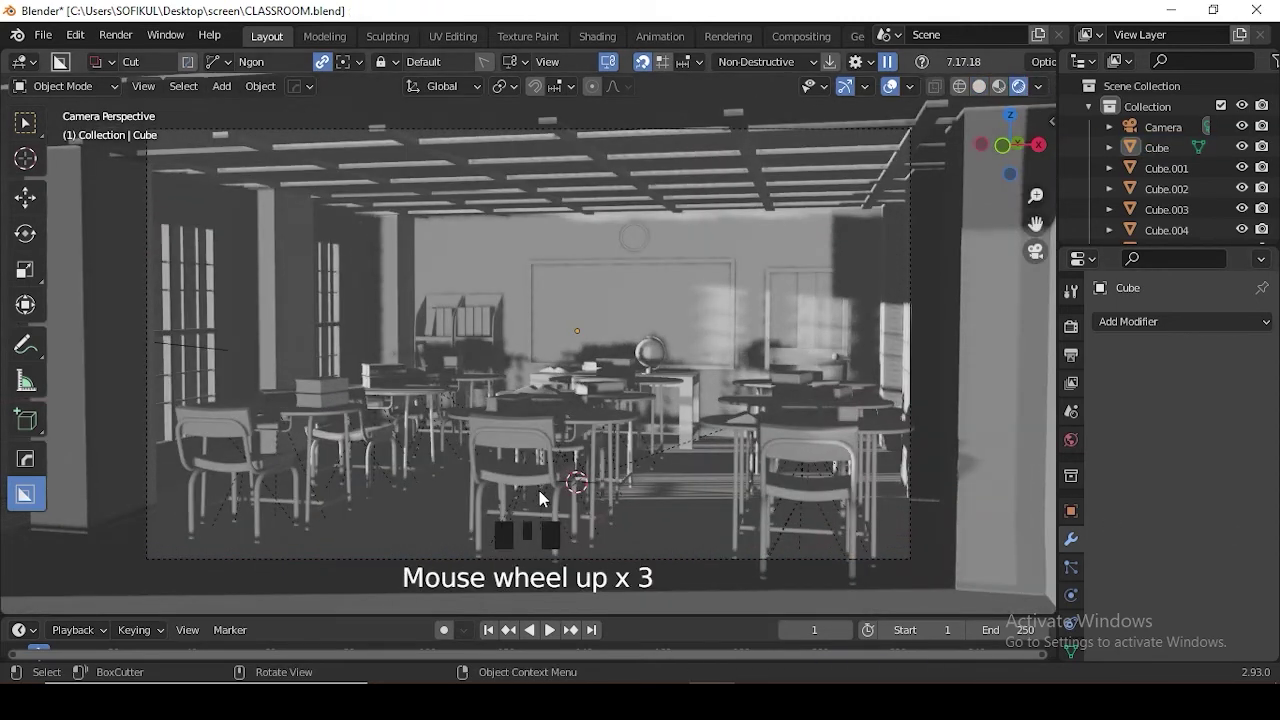
# - Switch the viewport to rendered shading to see the classroom with lighting and shadows
pyautogui.scroll(-3)
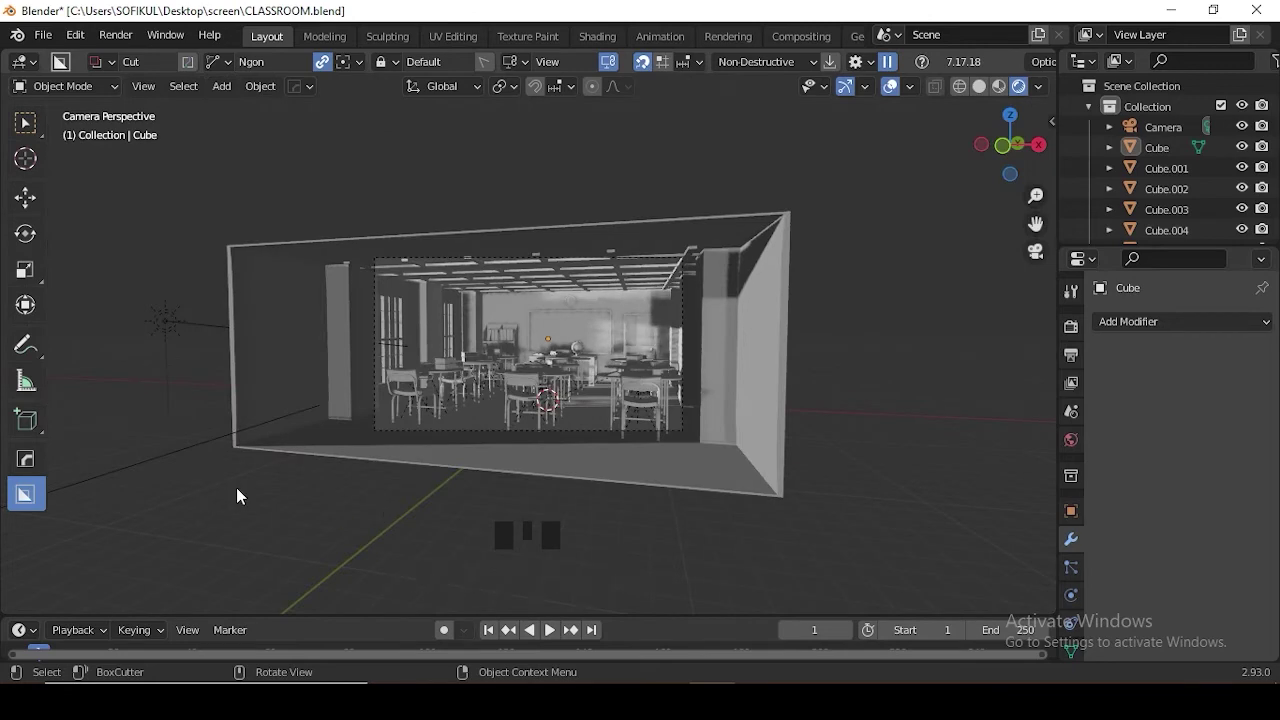
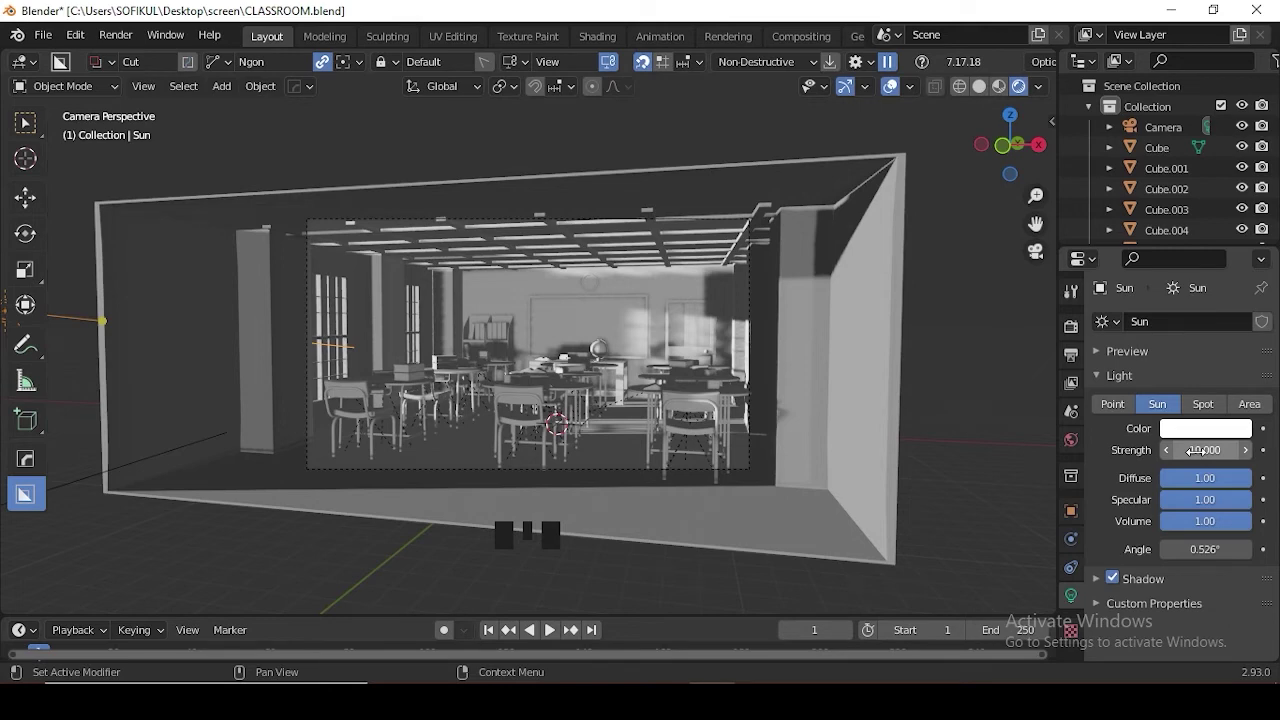
# - Set the Sun light's strength to 10 and bring up the scene's Eevee render settings
pyautogui.scroll(3)
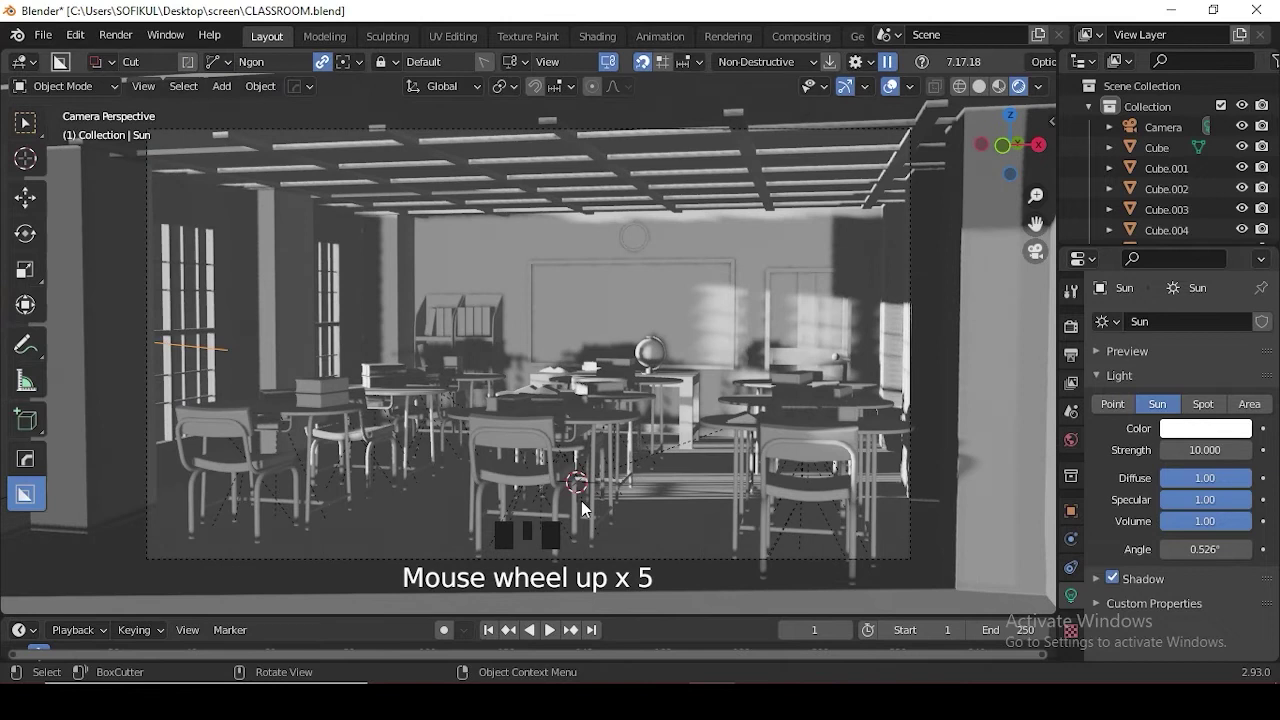
pyautogui.moveTo(1084, 331); pyautogui.dragTo(1086, 333)
pyautogui.moveTo(1213, 333); pyautogui.dragTo(1119, 464)
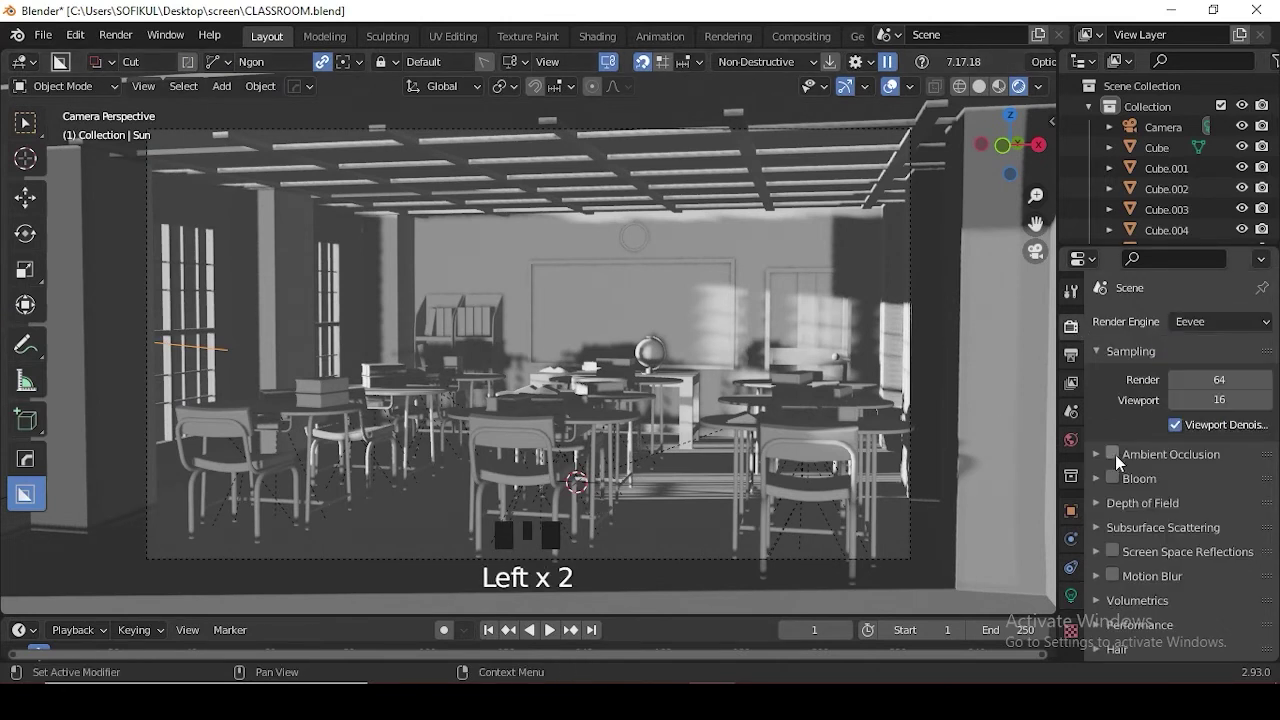
# - Enable Ambient Occlusion and Bloom in the Eevee render settings
pyautogui.click(1122, 462)
pyautogui.click(1120, 486)
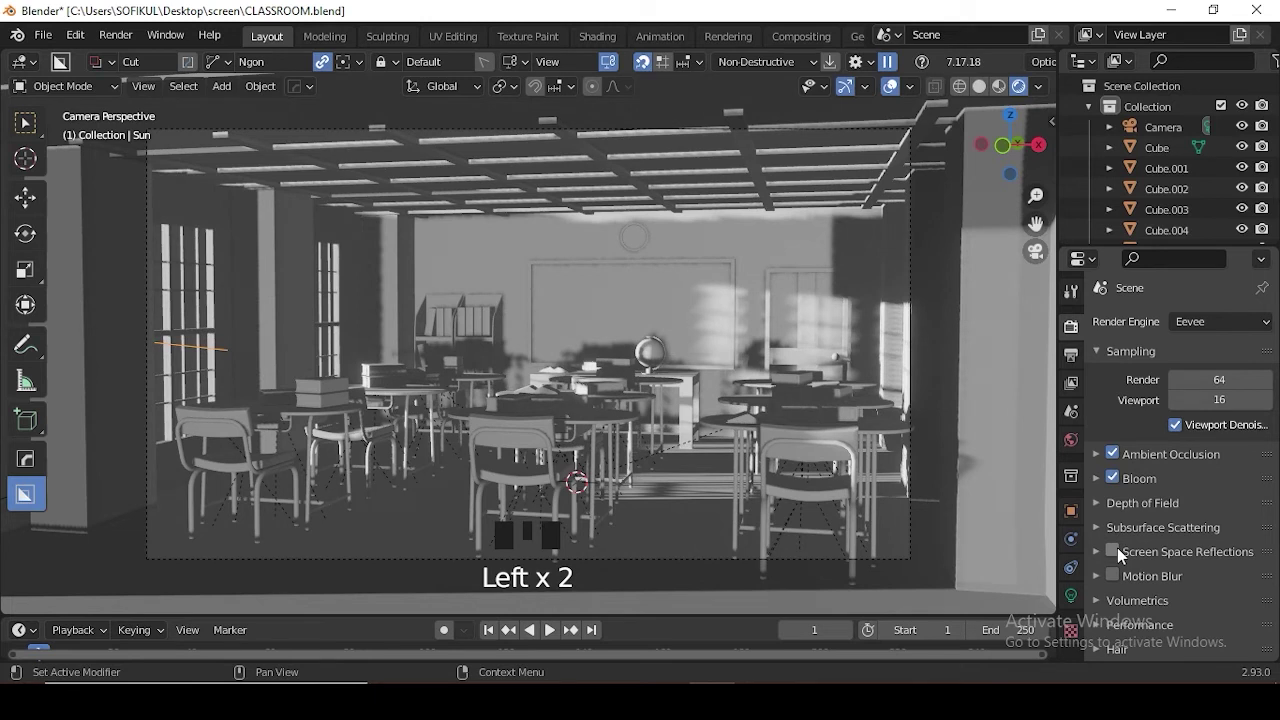